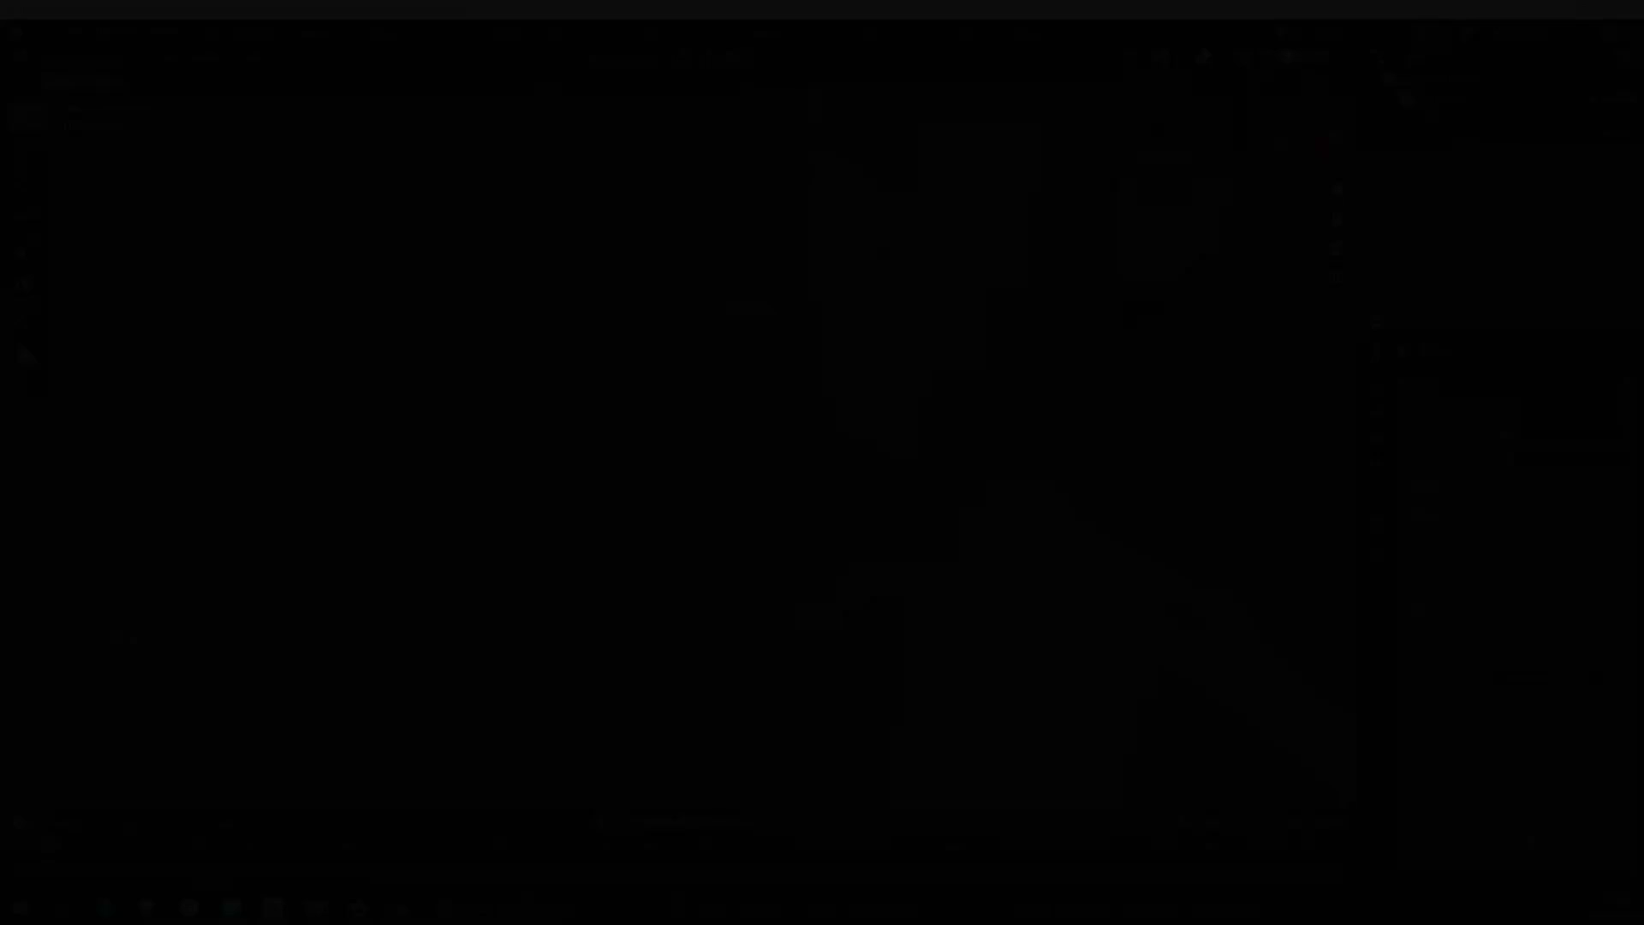
Rotate the jaw_master control to open the mouth, cancelling and retrying the rotation freely
left_click_drag(1042, 473, 1000, 473)
key("r")
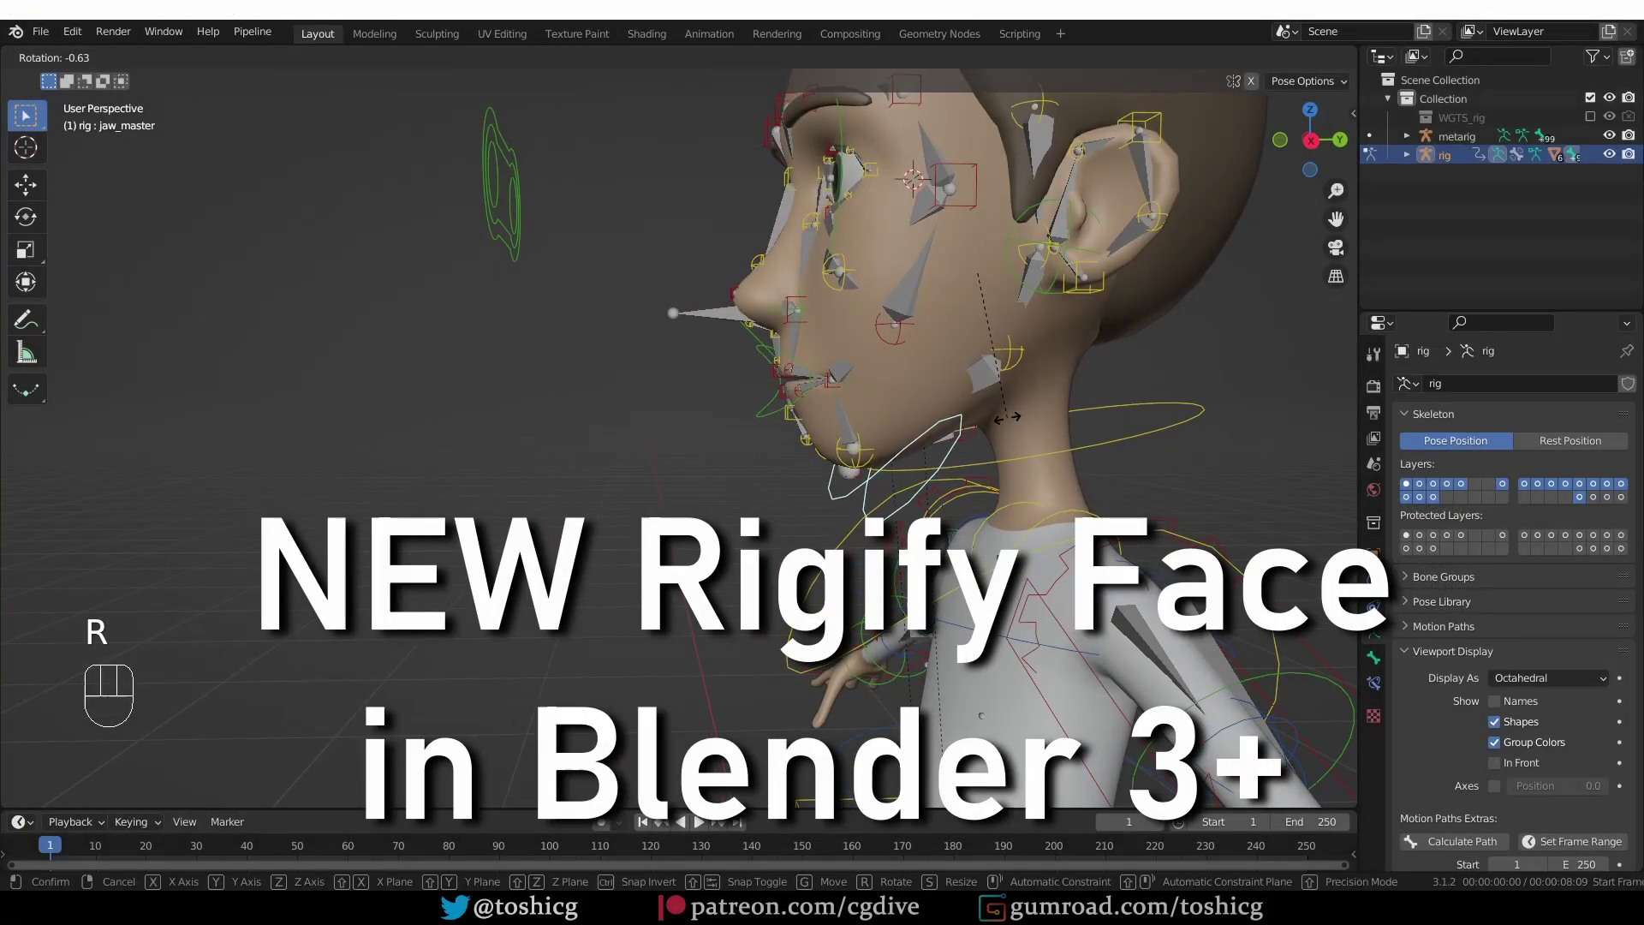
right_click(1063, 428)
key("r")
key("r")
middle_click(931, 491)
key("z")
middle_click(1029, 439)
middle_click(1055, 412)
key("r")
key("r")
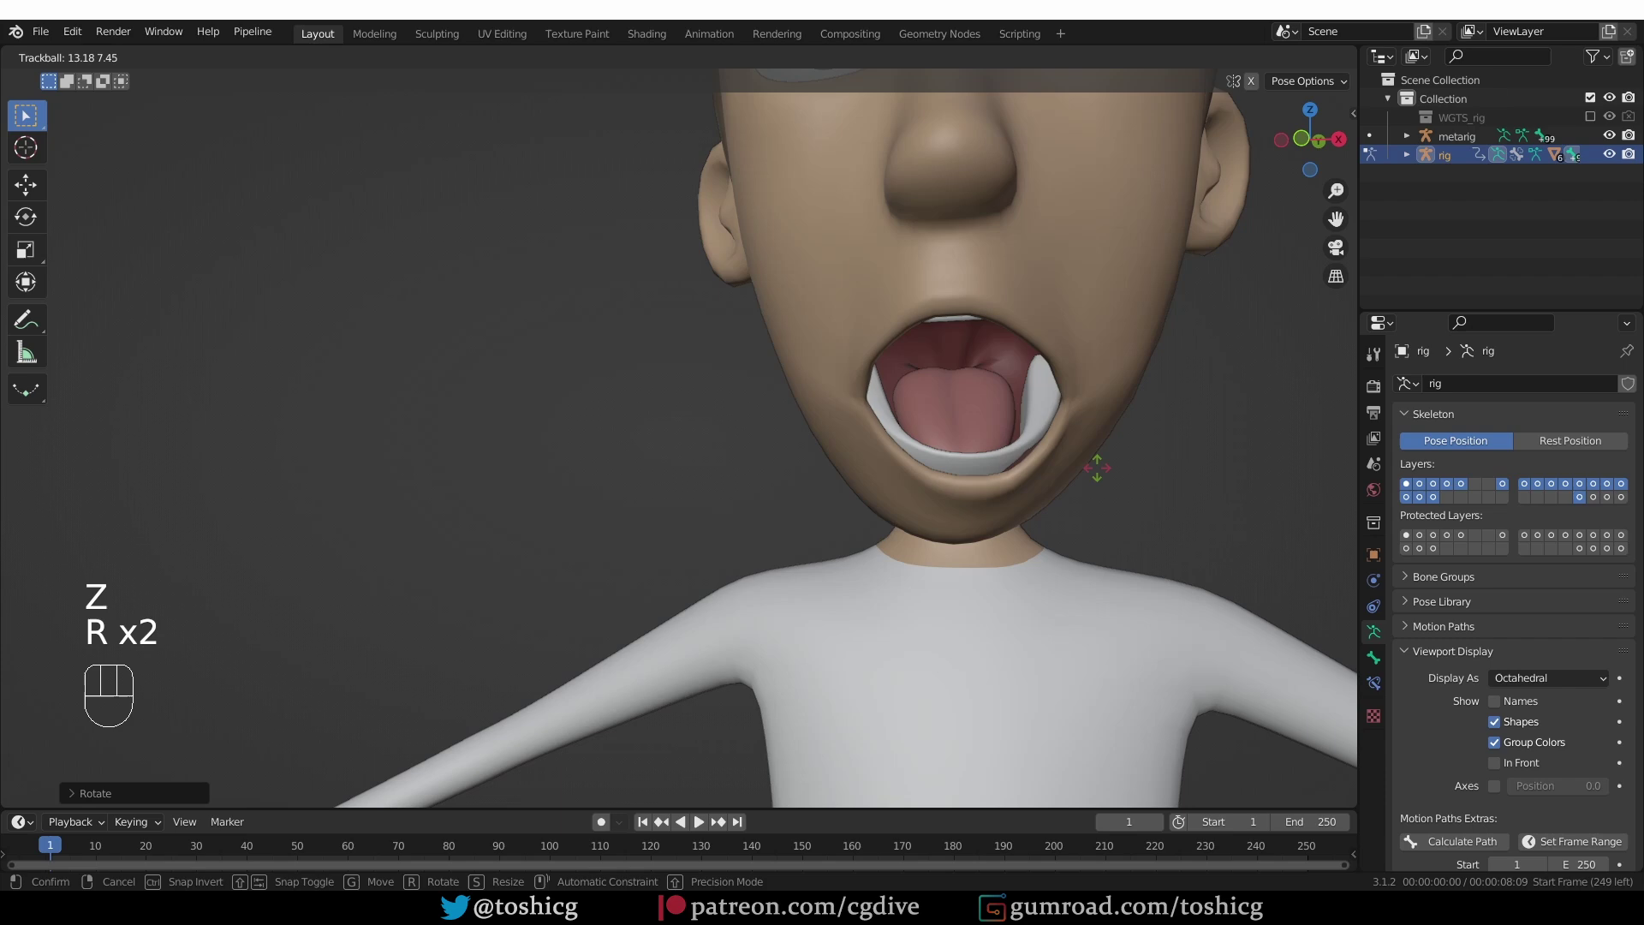
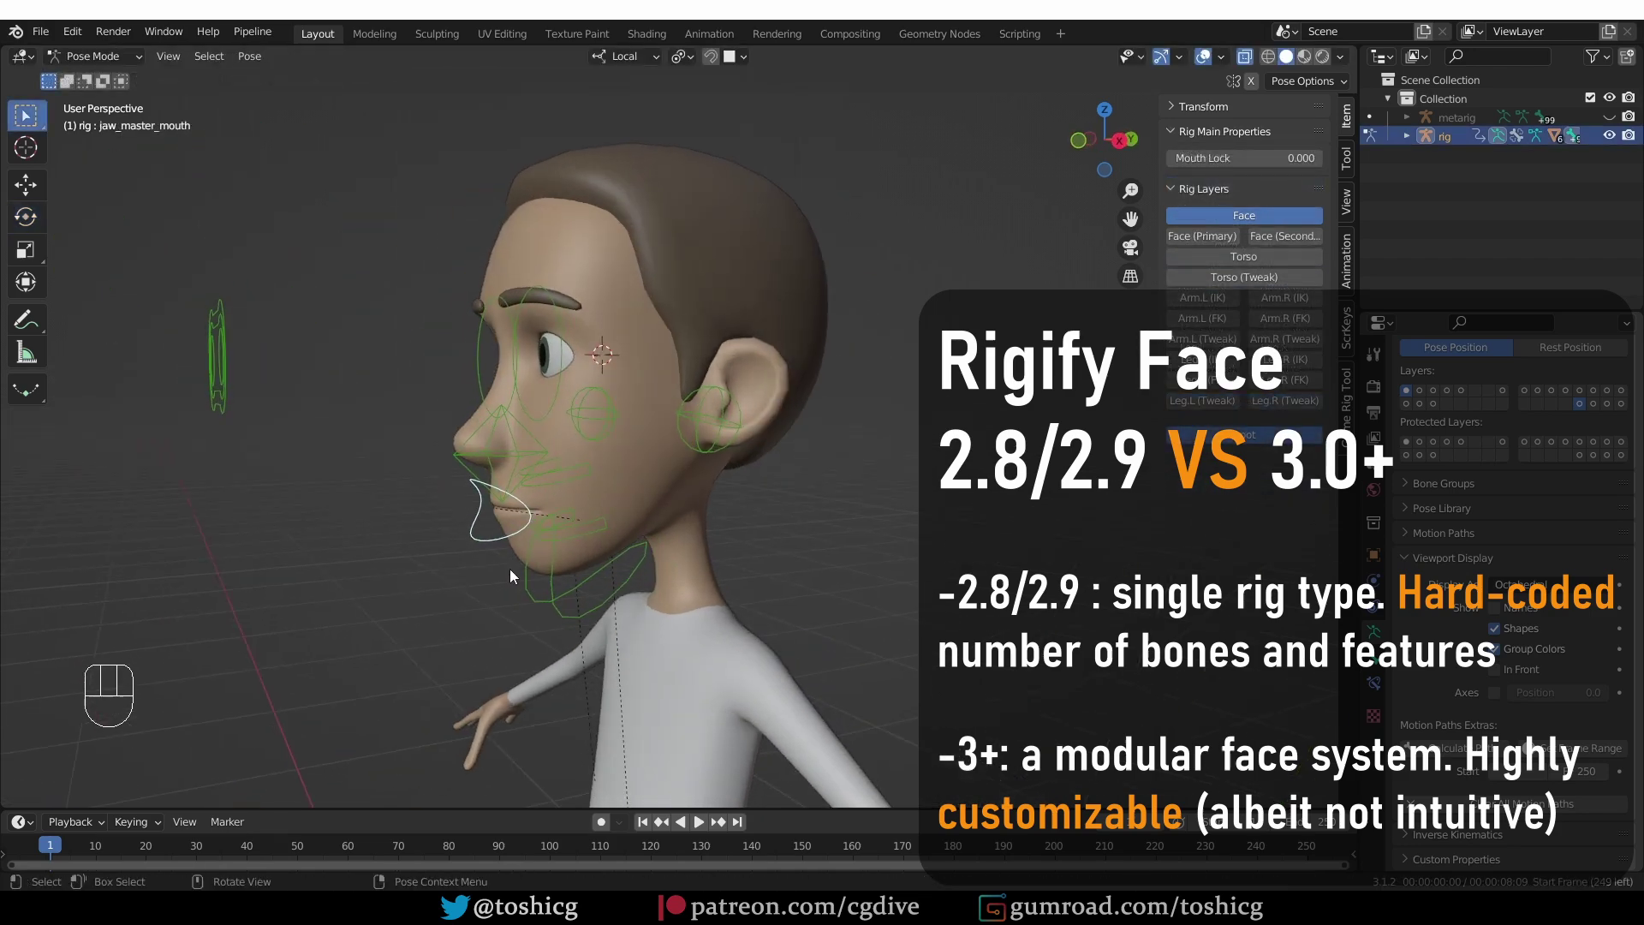
Move and rotate the eye control around to show the eyes following it
middle_click(509, 563)
key("g")
right_click(460, 572)
left_click_drag(521, 583, 646, 581)
key("r")
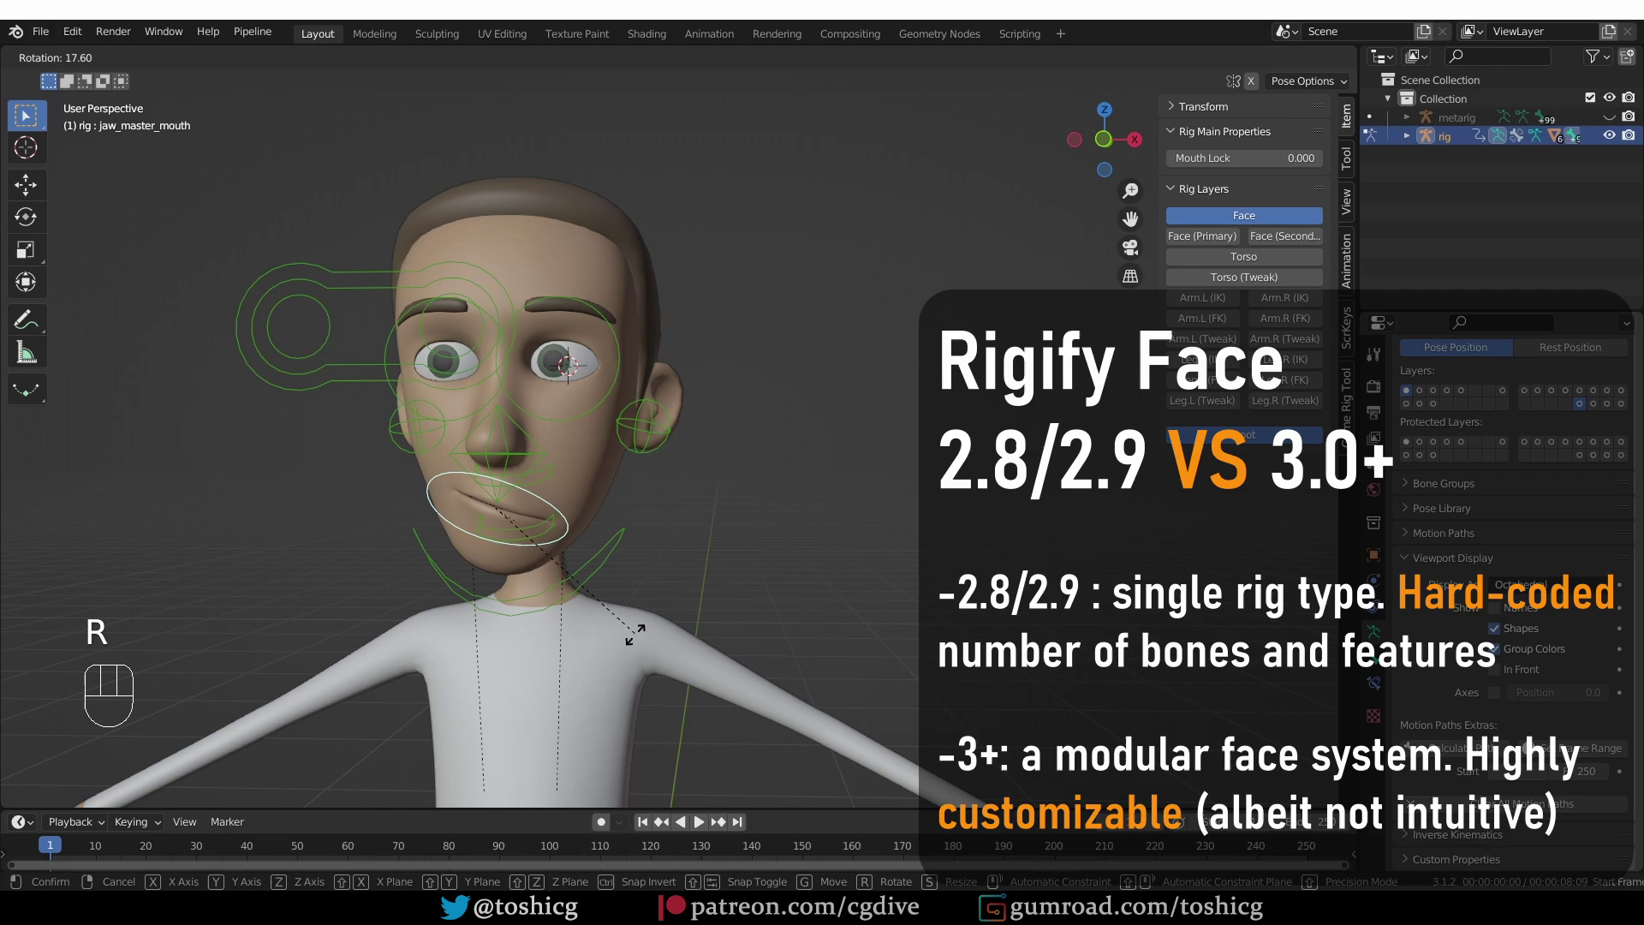
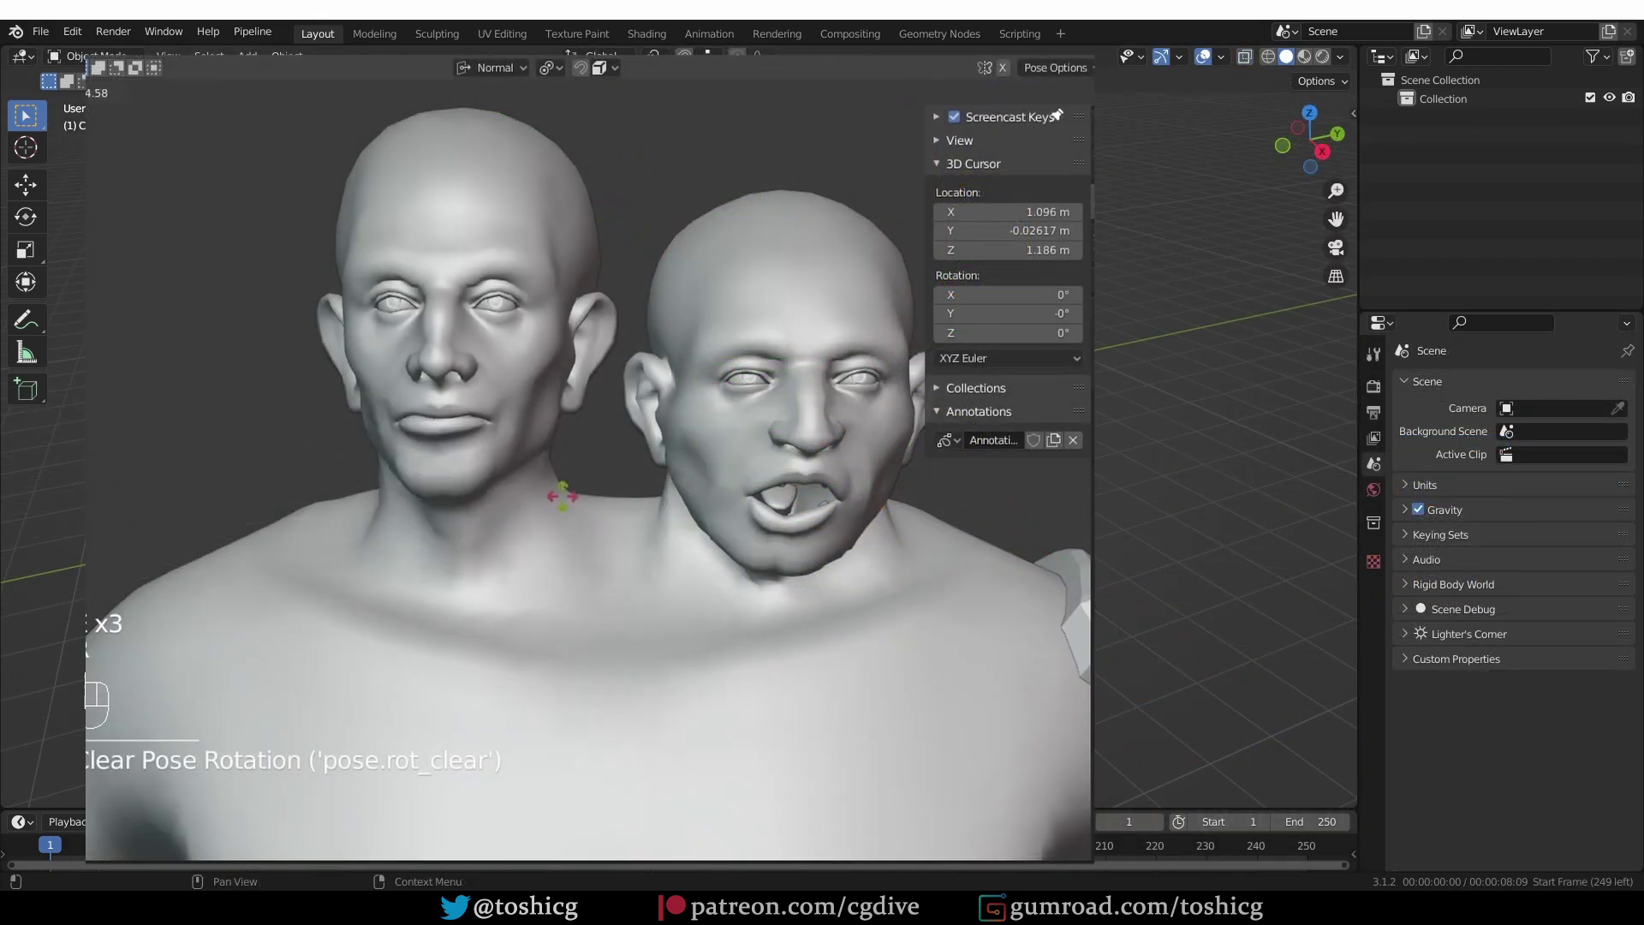
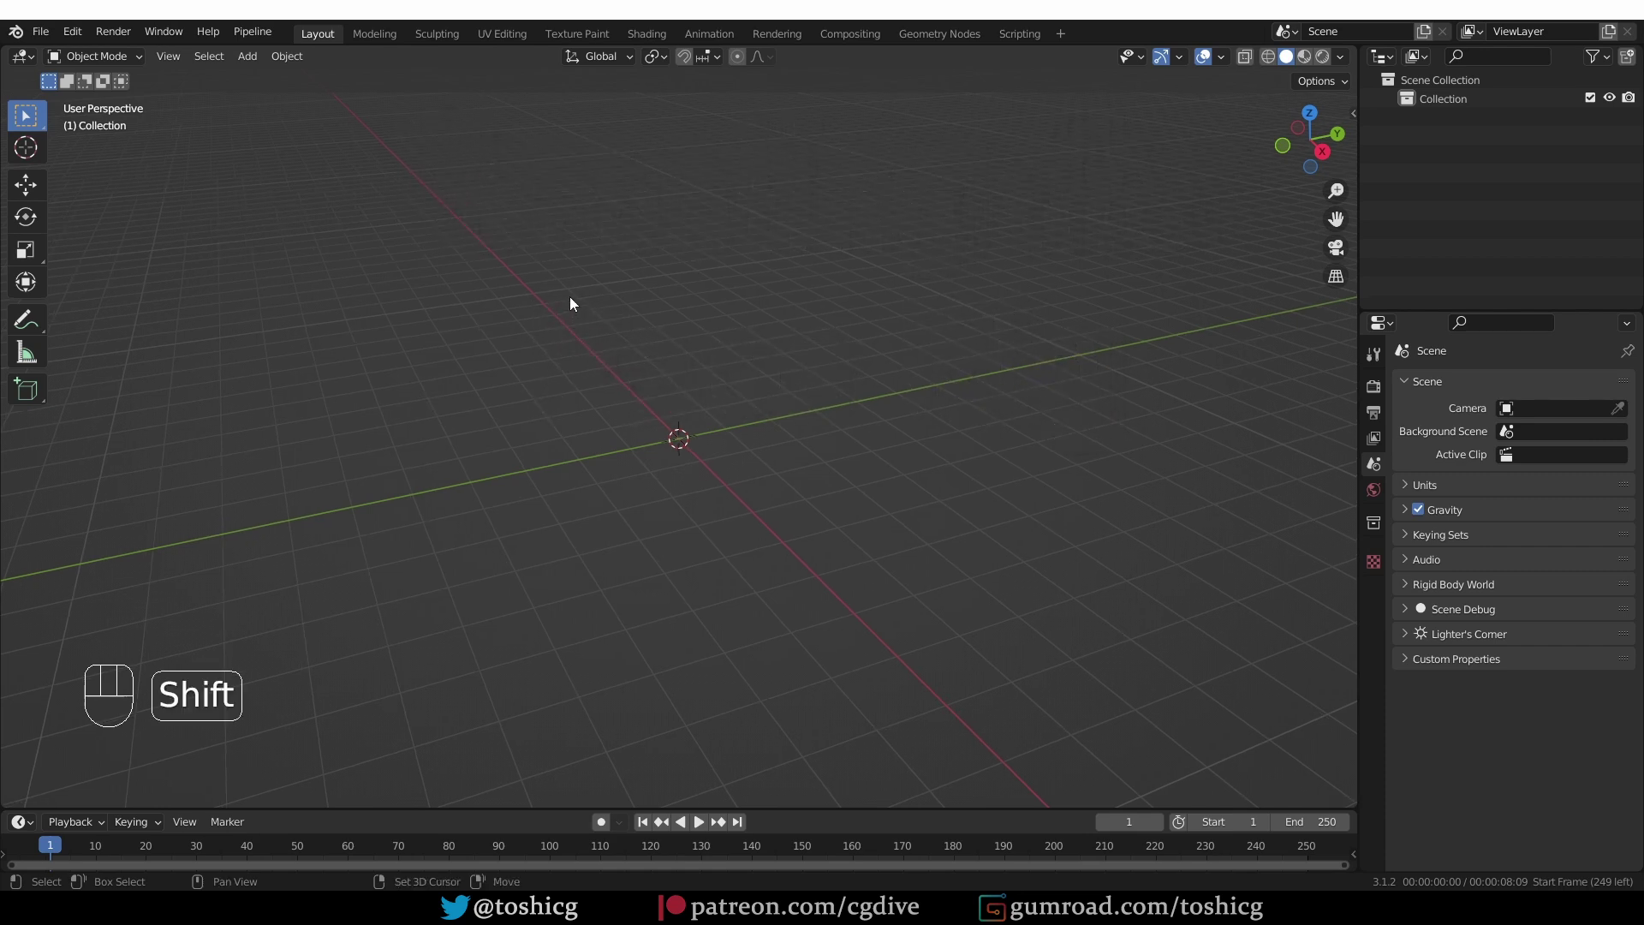
Add a Human (Meta-Rig) armature, enter Edit Mode and show its armature data properties
key("shift+a")
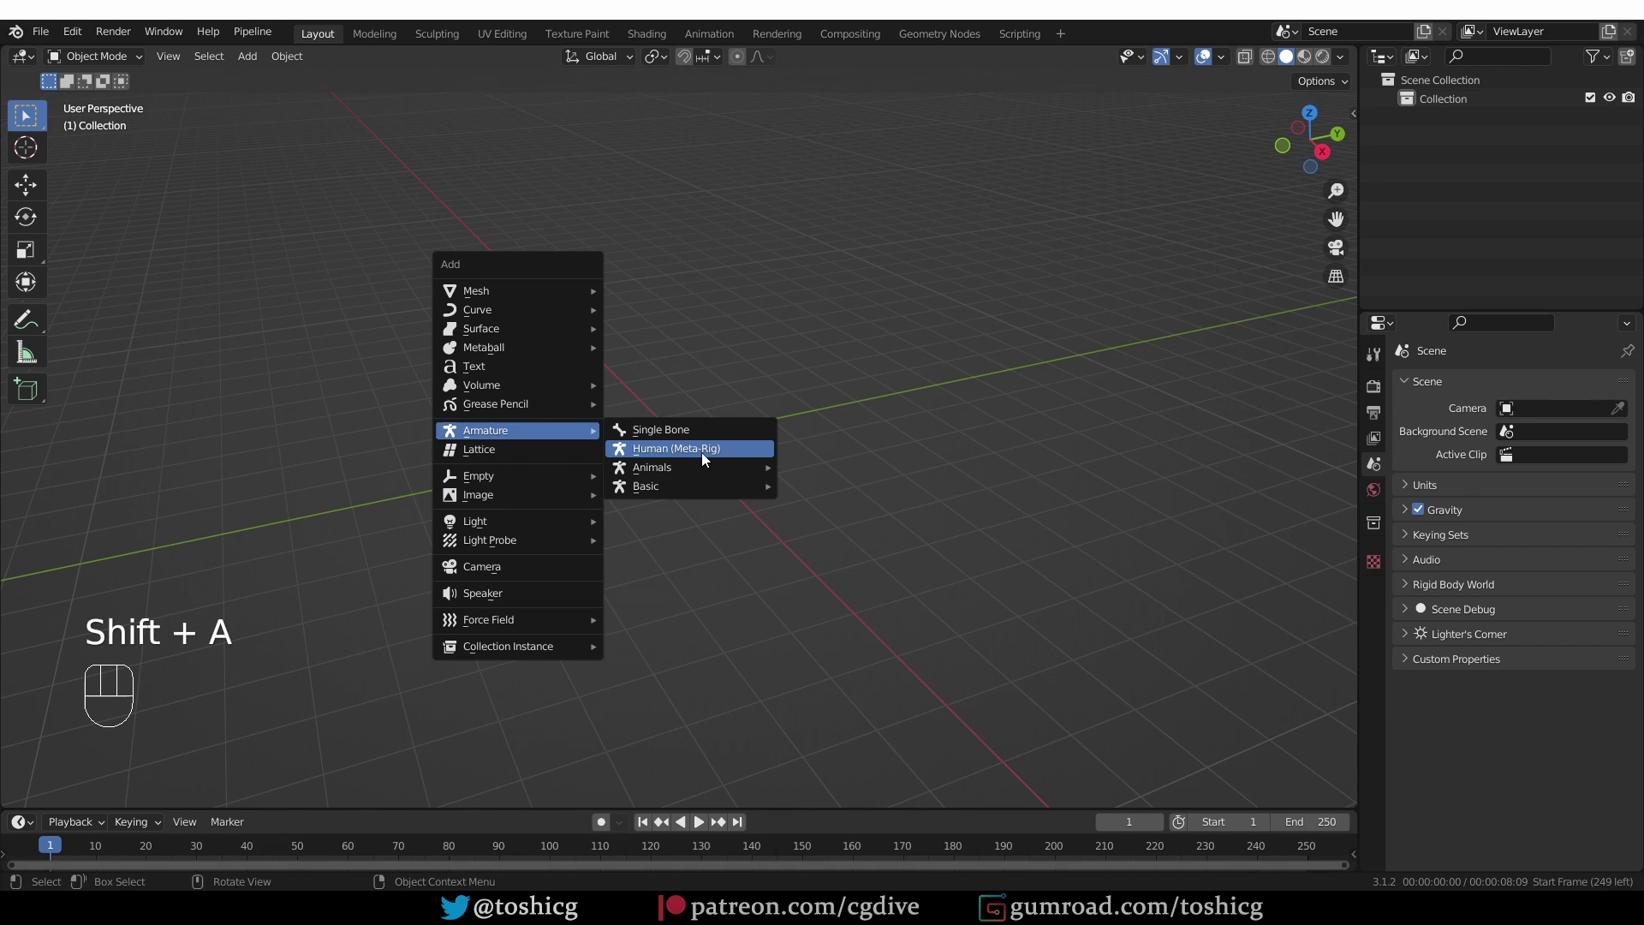
left_click_drag(647, 392, 774, 356)
middle_click(710, 353)
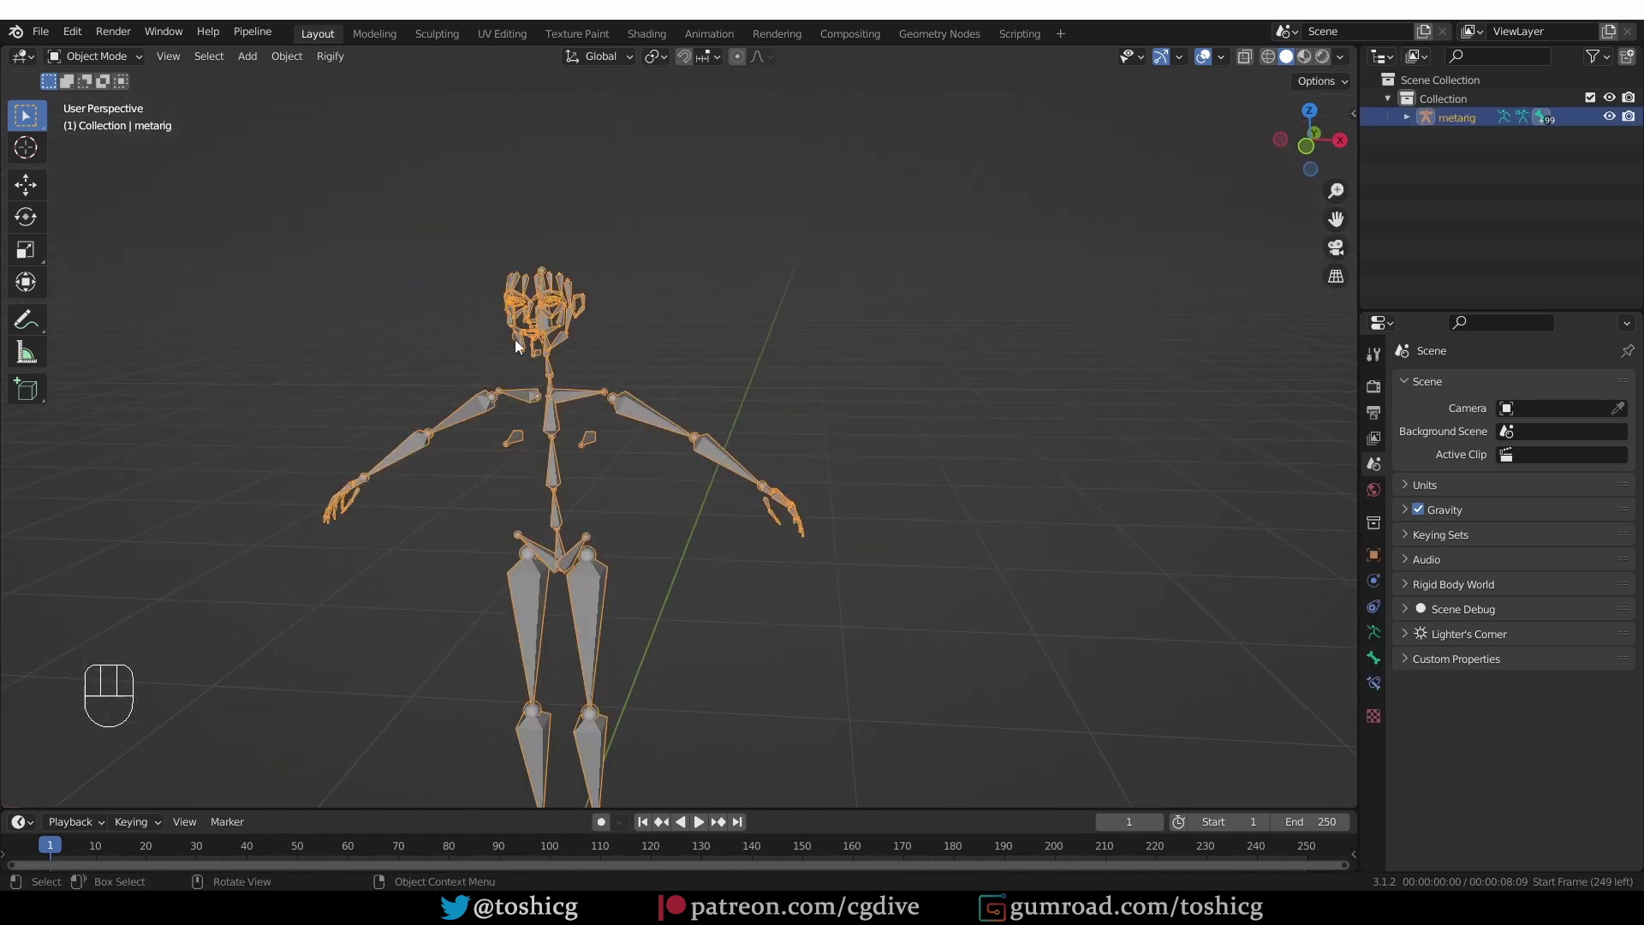
left_click_drag(659, 503, 666, 421)
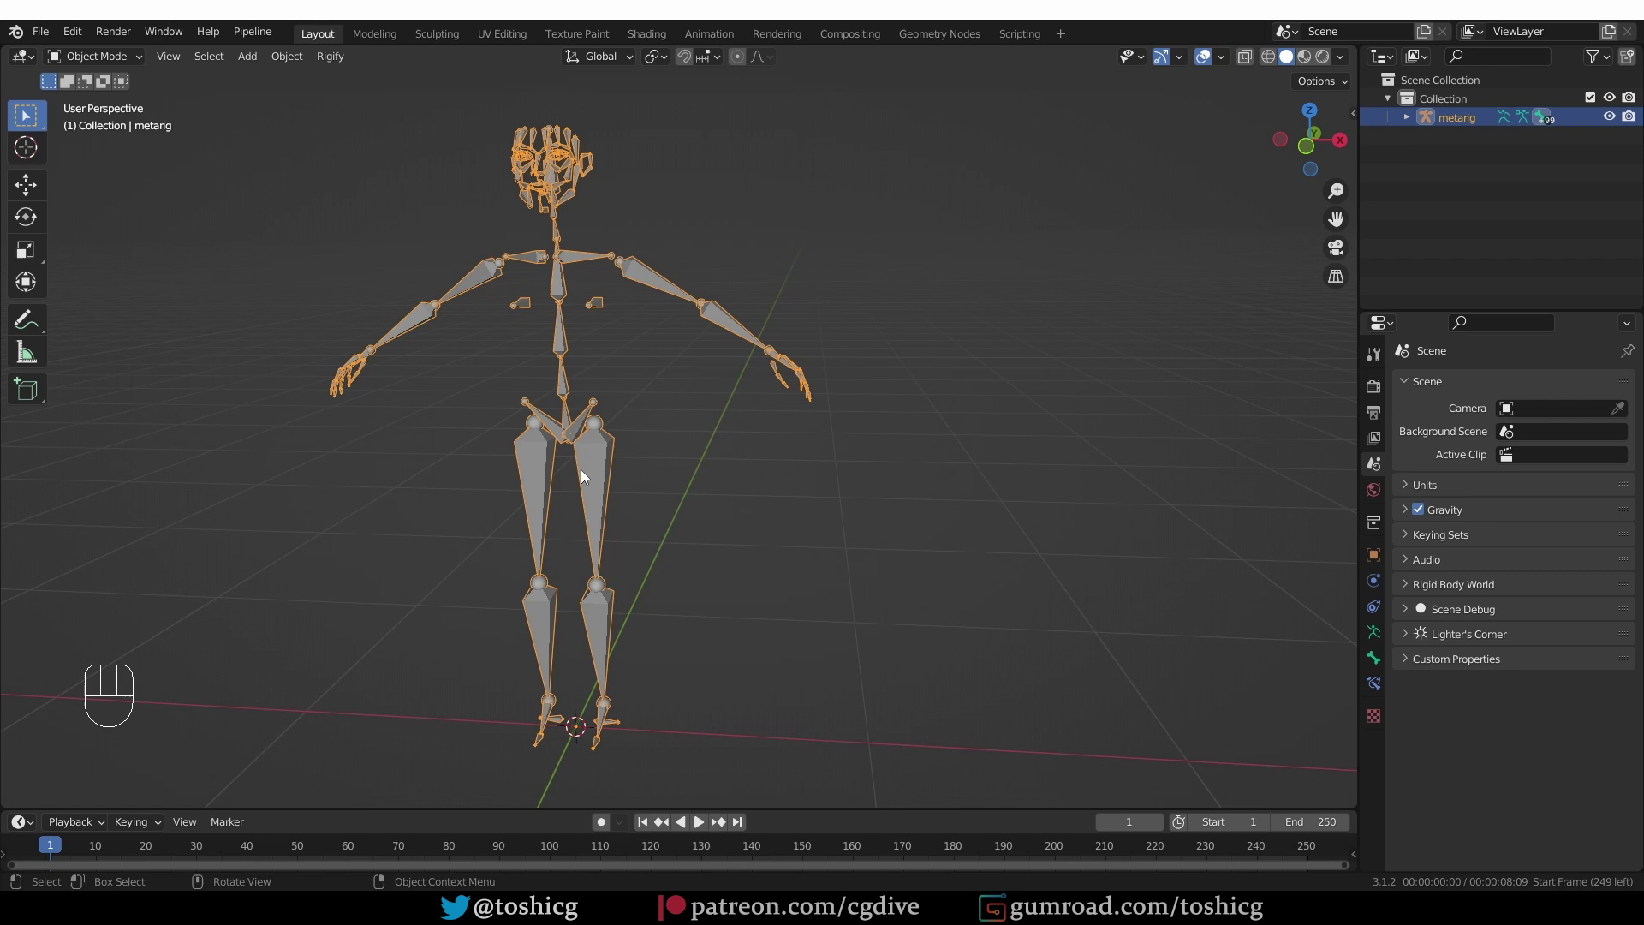
key("Tab")
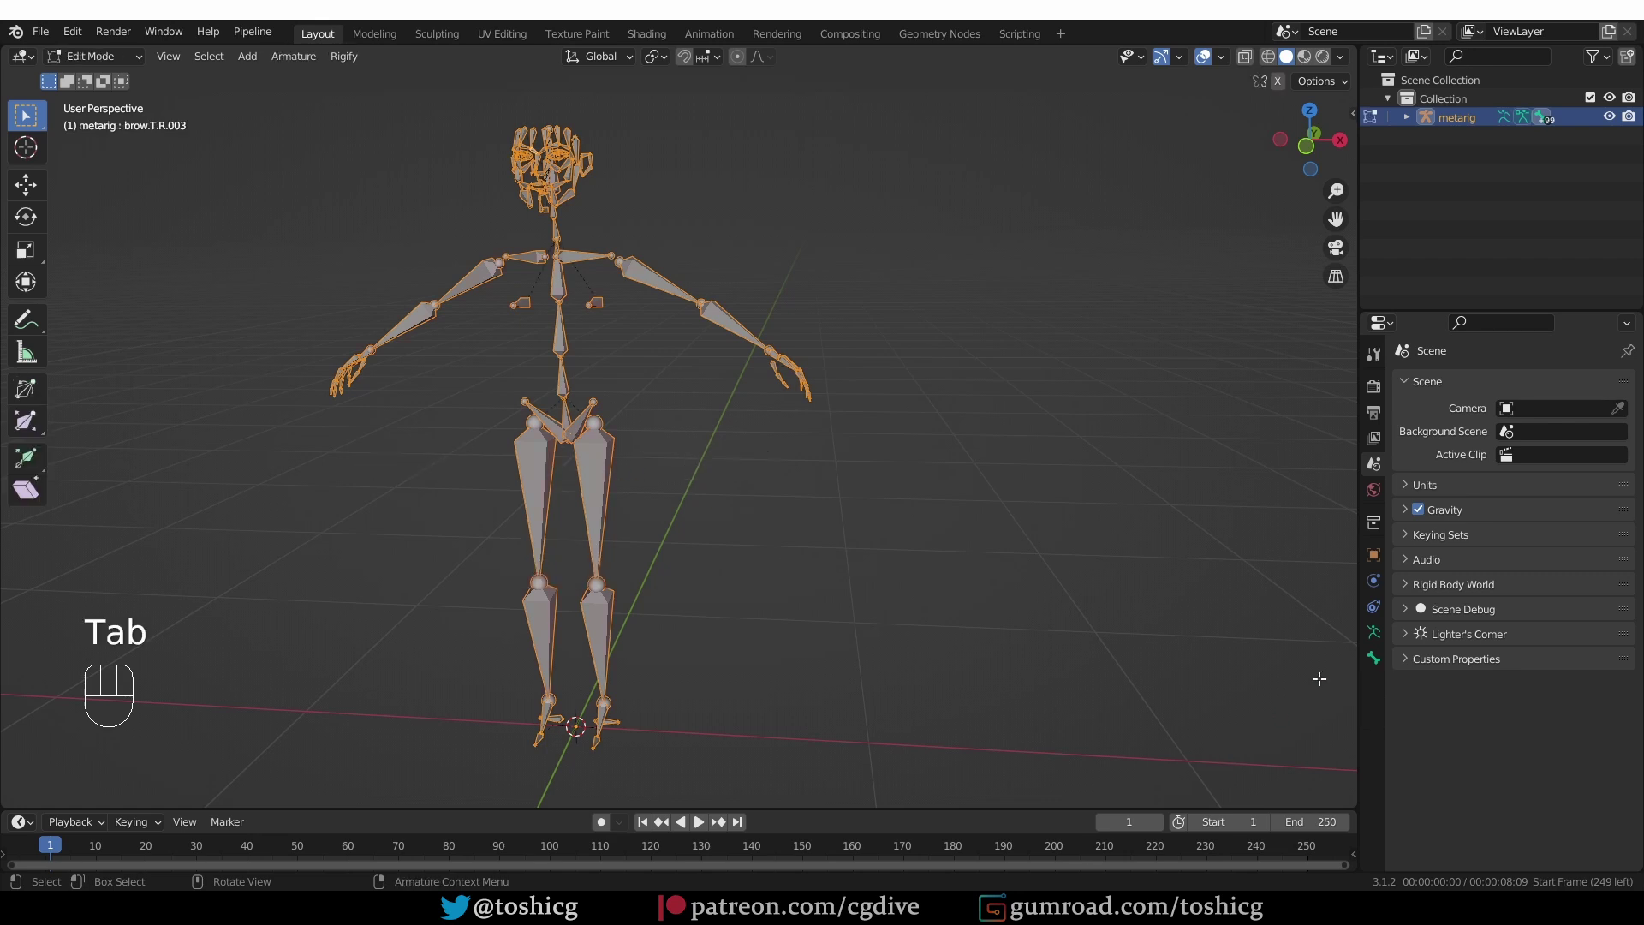
left_click(1381, 638)
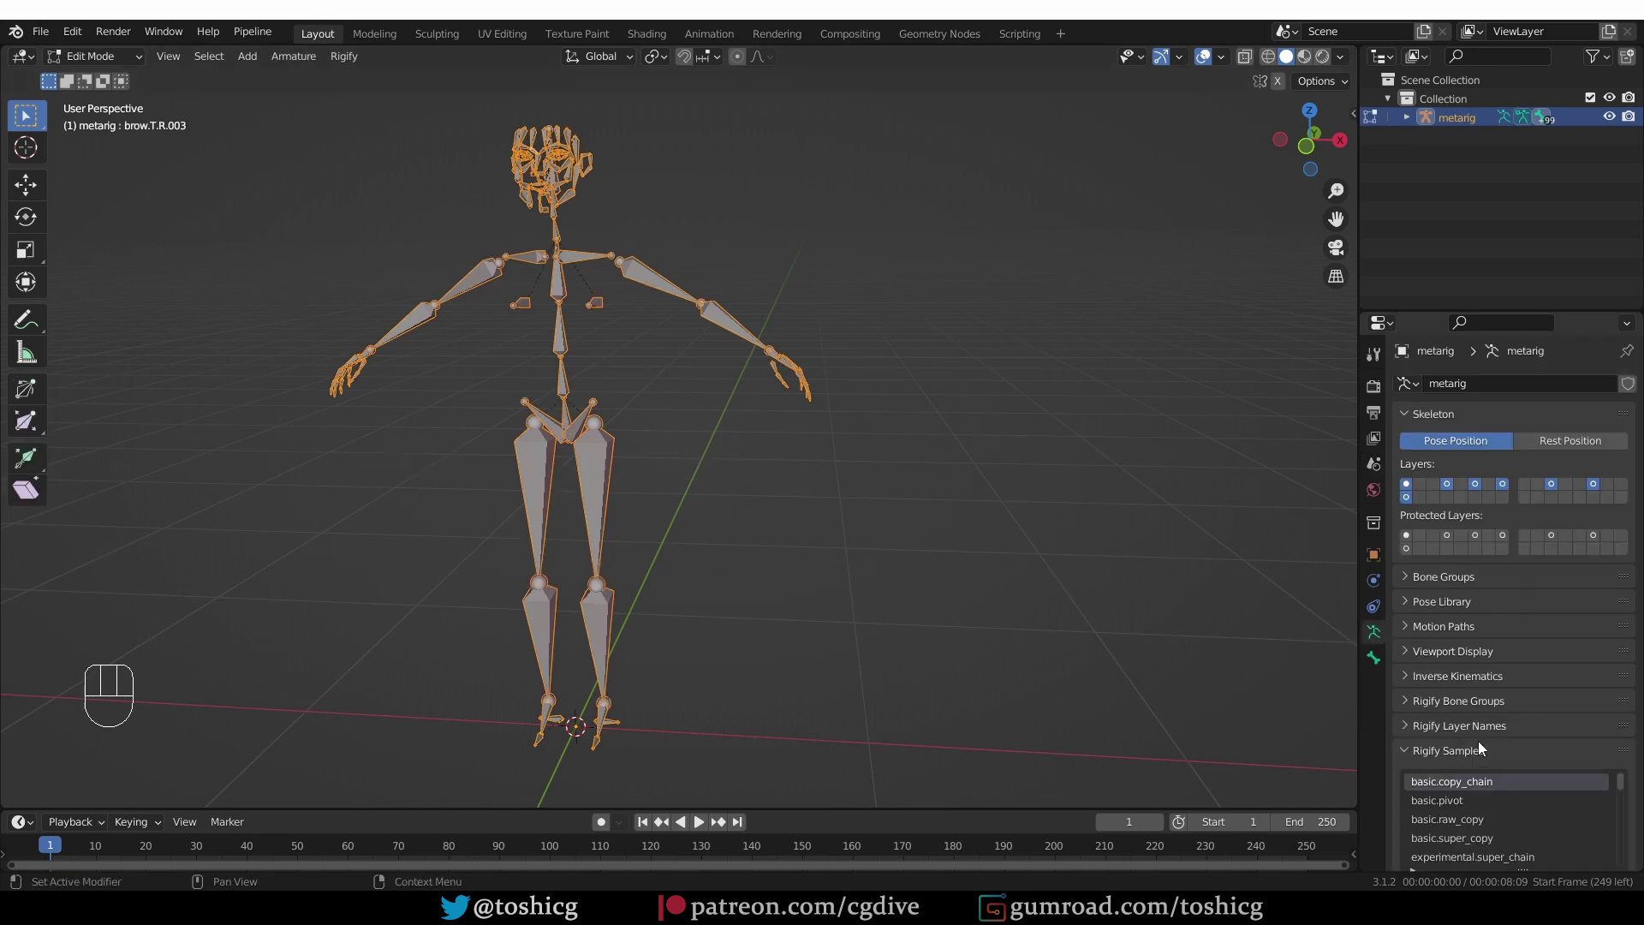
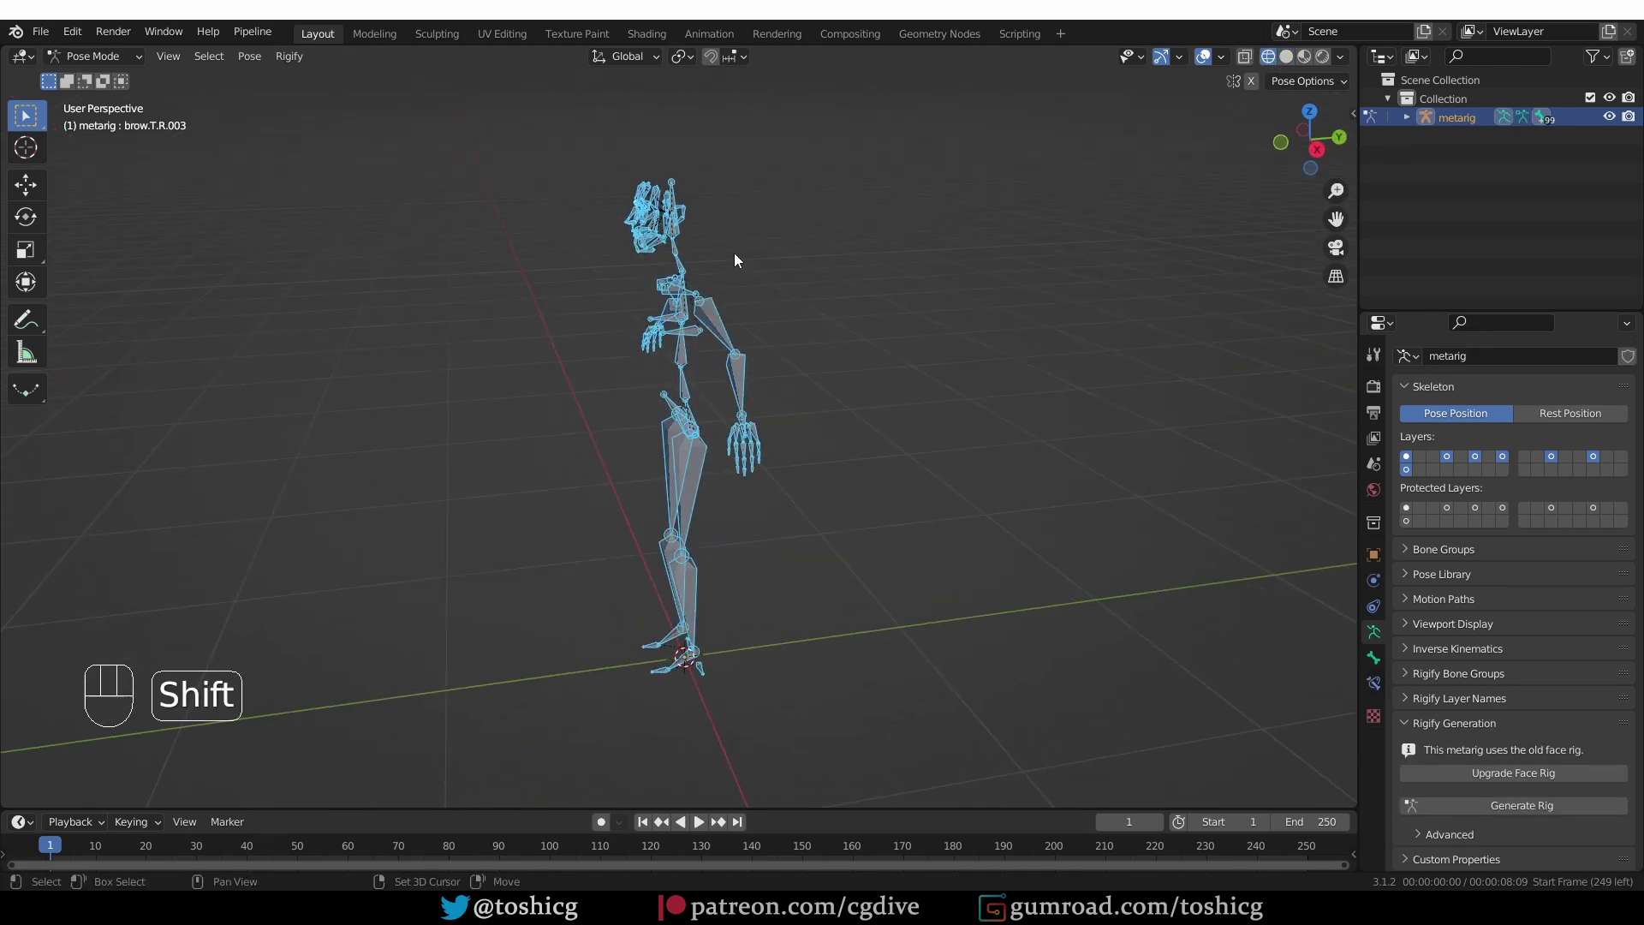
Zoom to the head, select the face bone and view its deprecated faces.super_face Rigify type
left_click_drag(761, 287, 794, 351)
middle_click(728, 277)
middle_click(755, 389)
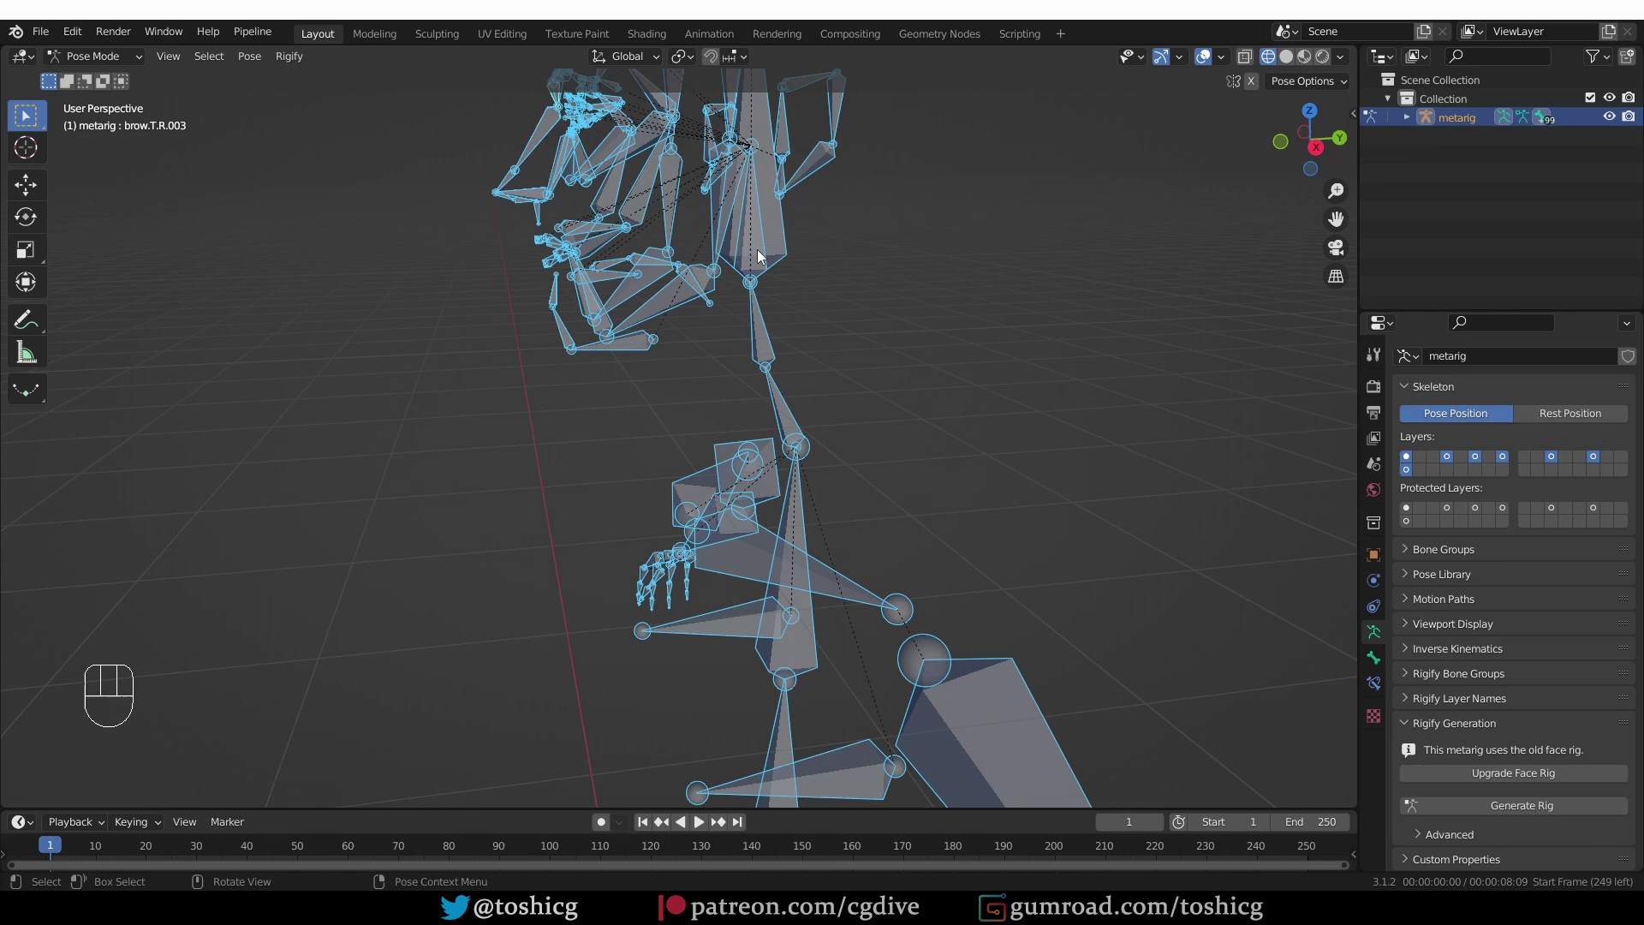
left_click(761, 257)
left_click(763, 248)
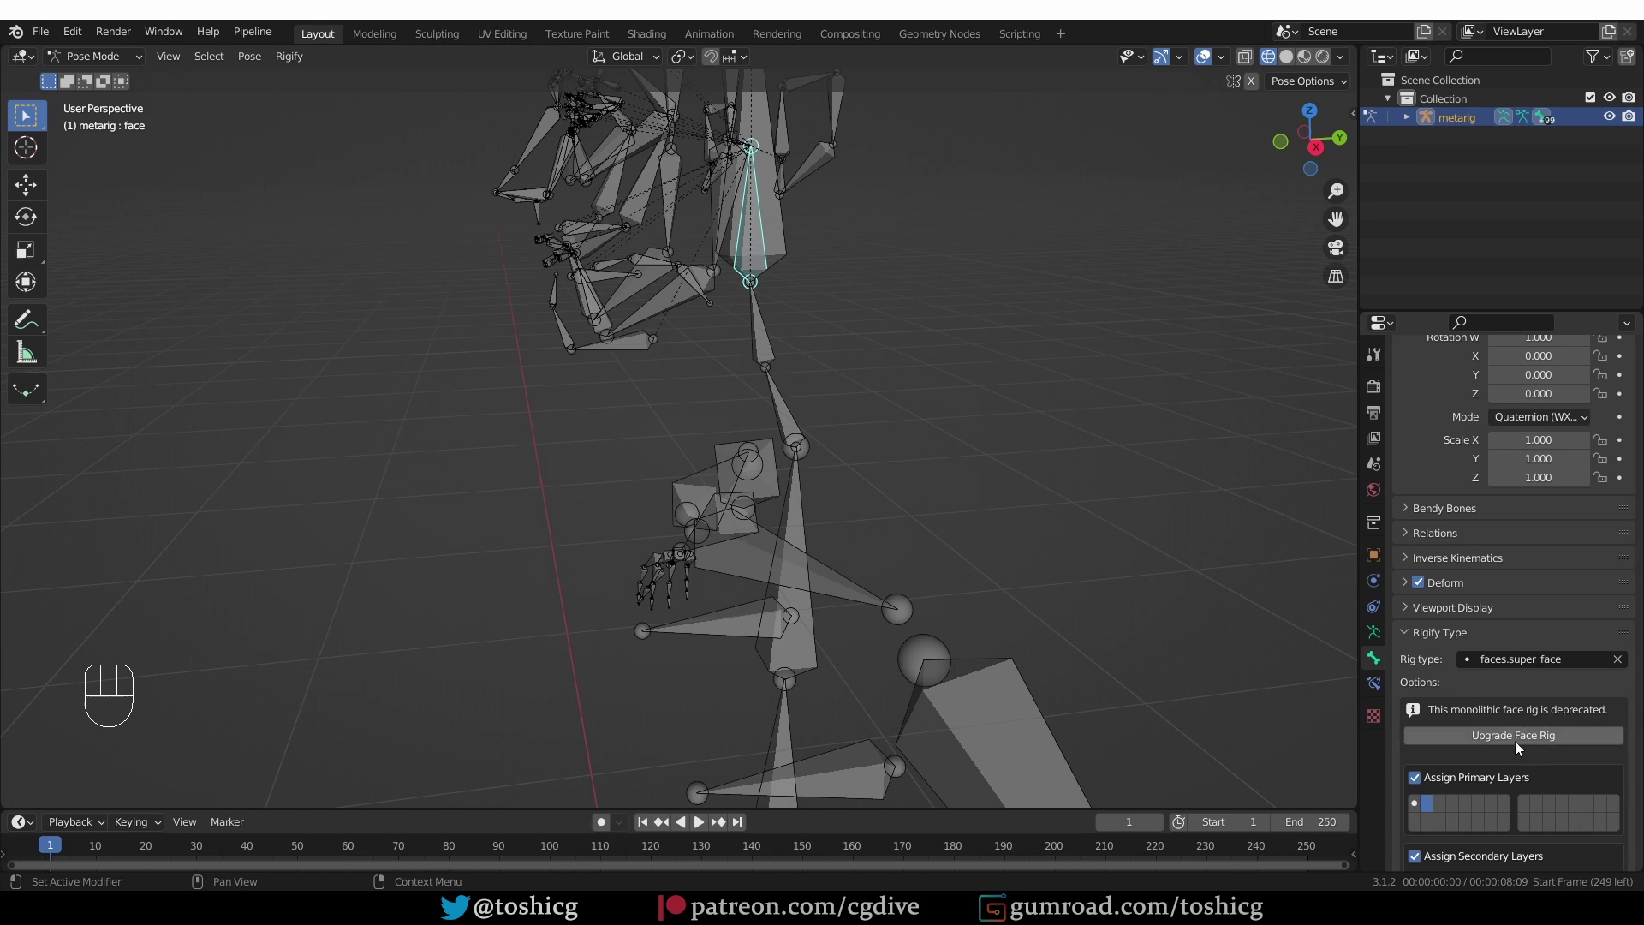
left_click(1377, 640)
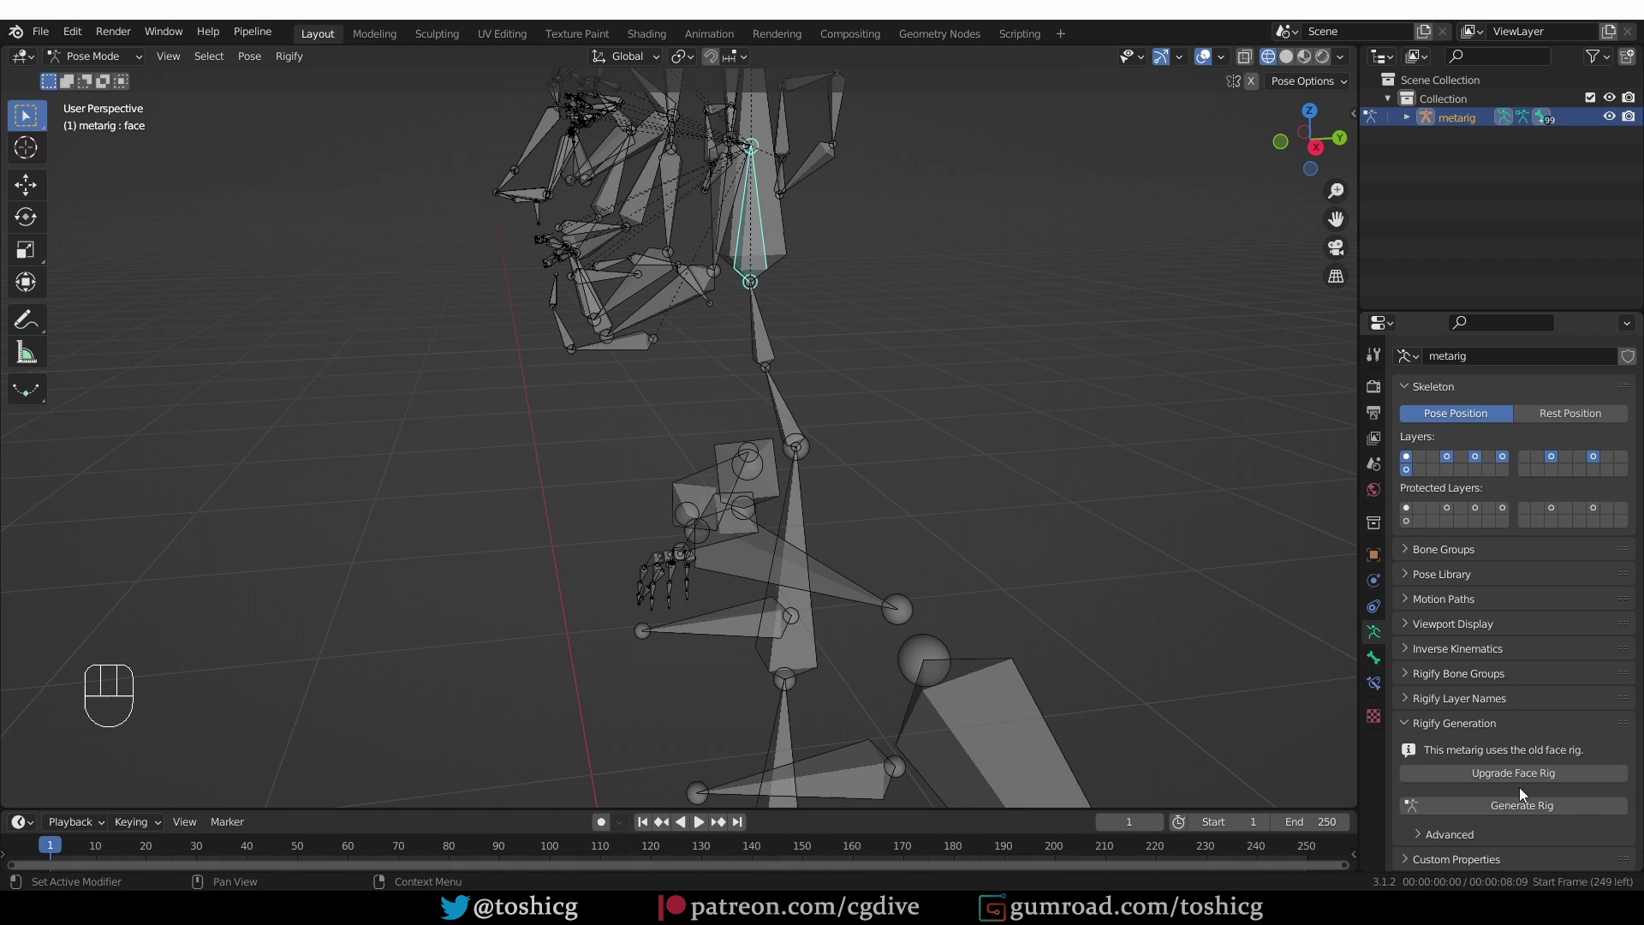
Upgrade the face rig to the new modular system and view the face bone's settings
left_click_drag(1464, 784, 1437, 786)
left_click_drag(877, 413, 913, 464)
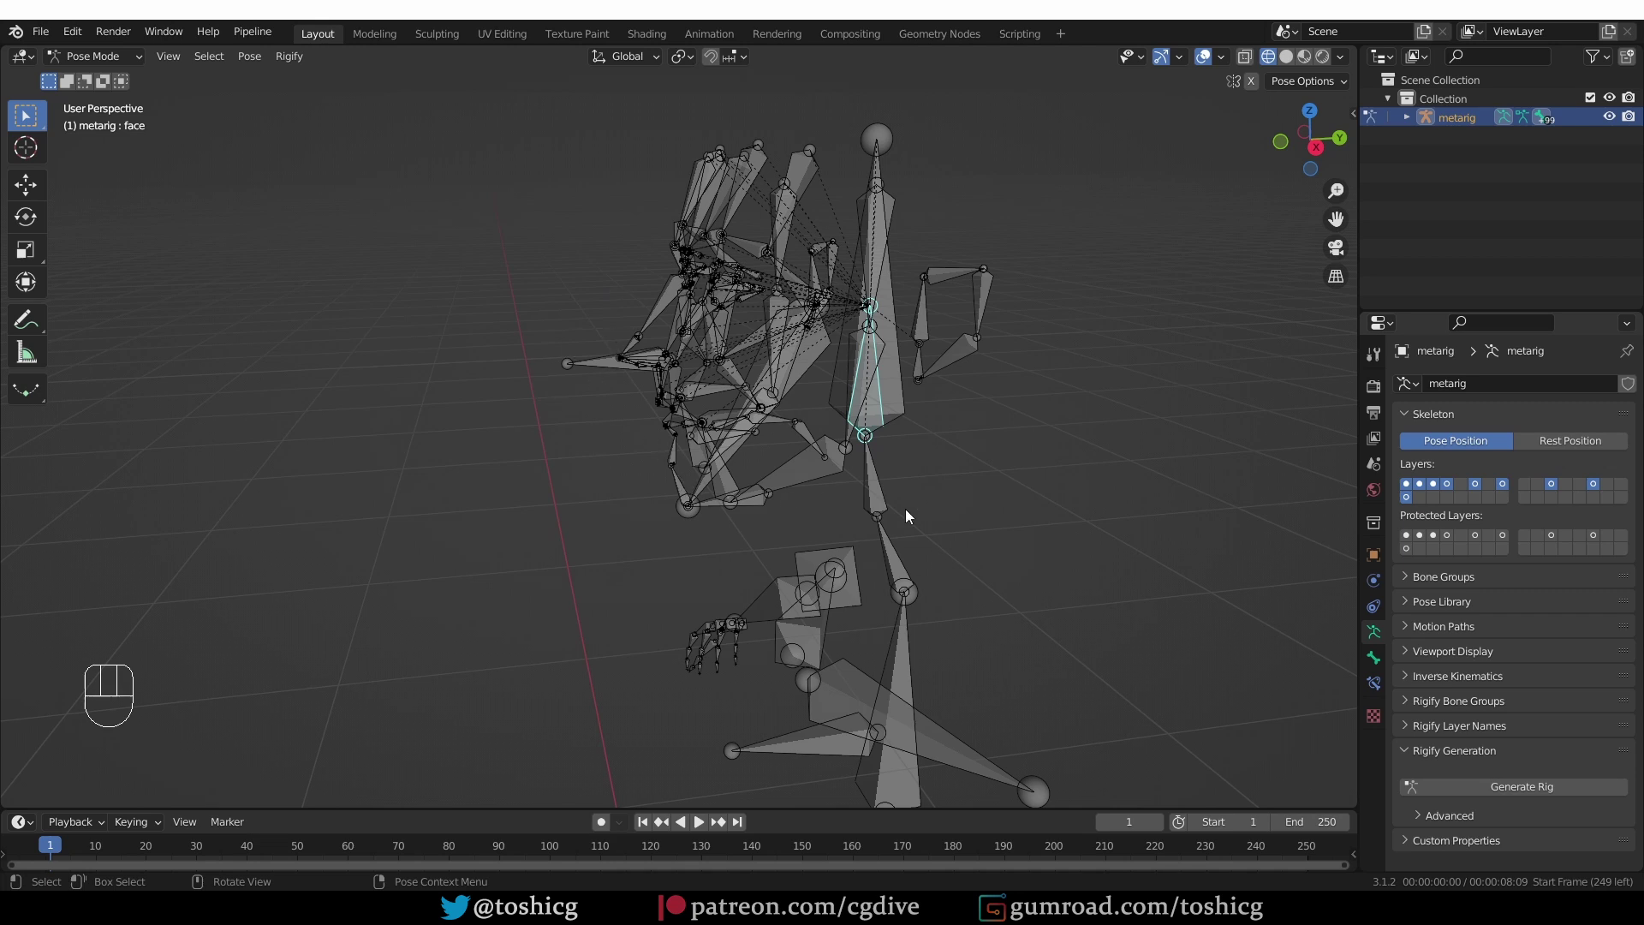
left_click(1382, 666)
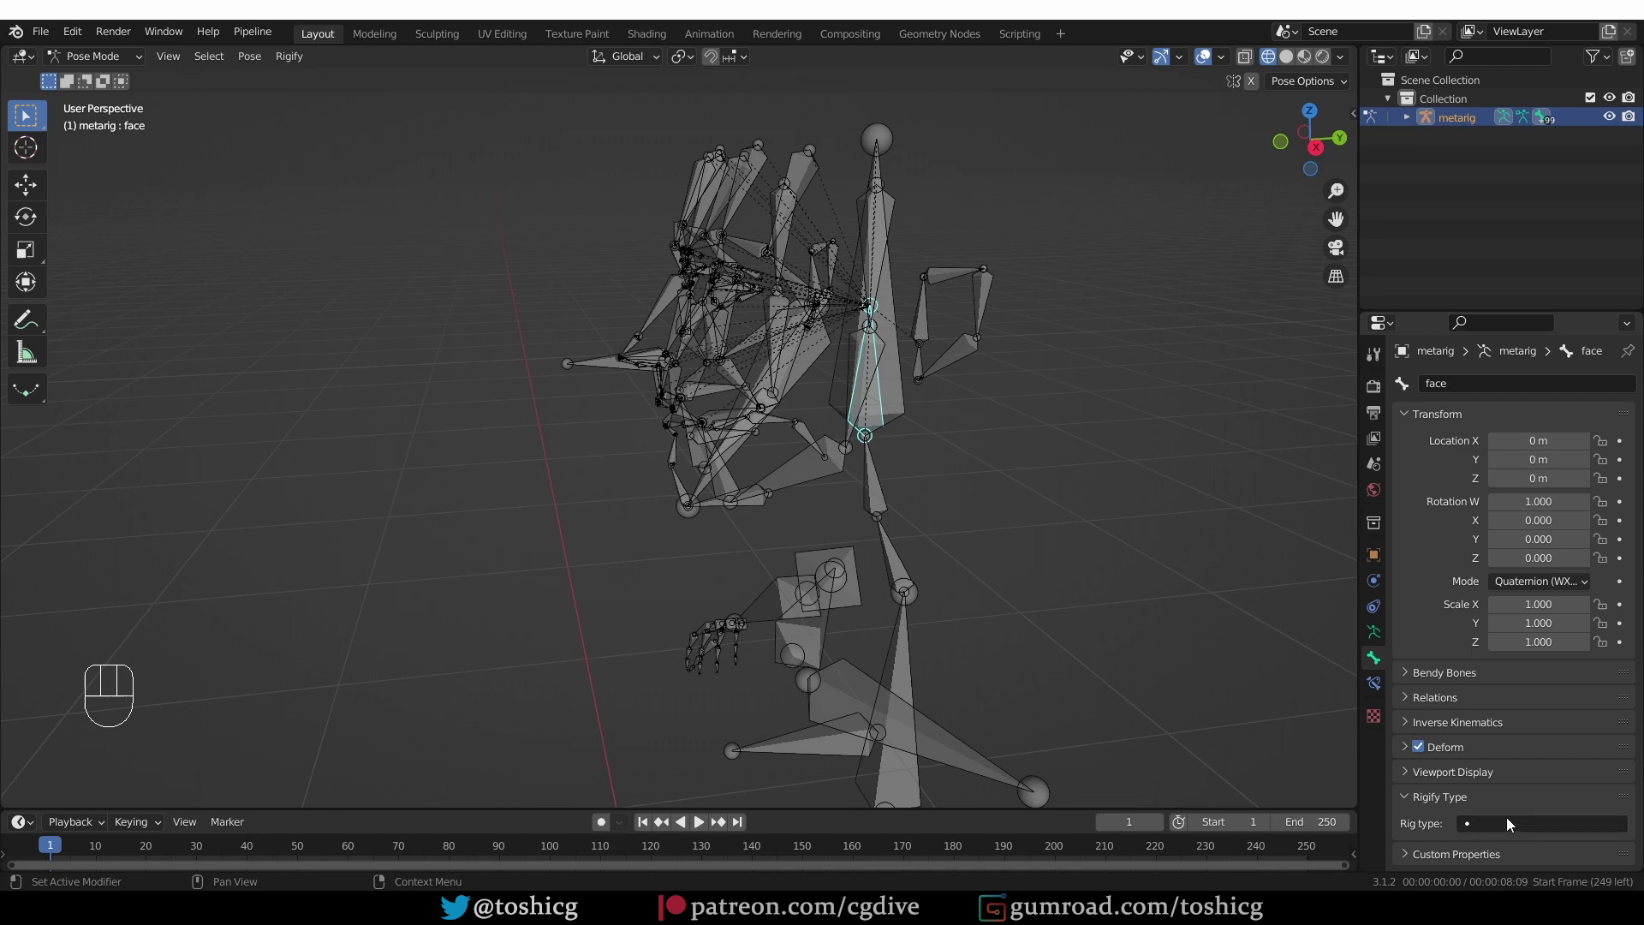
Select brow and lid bones to show their skin chain types, then begin undoing the upgrade
left_click_drag(750, 530, 769, 509)
left_click_drag(739, 510, 761, 542)
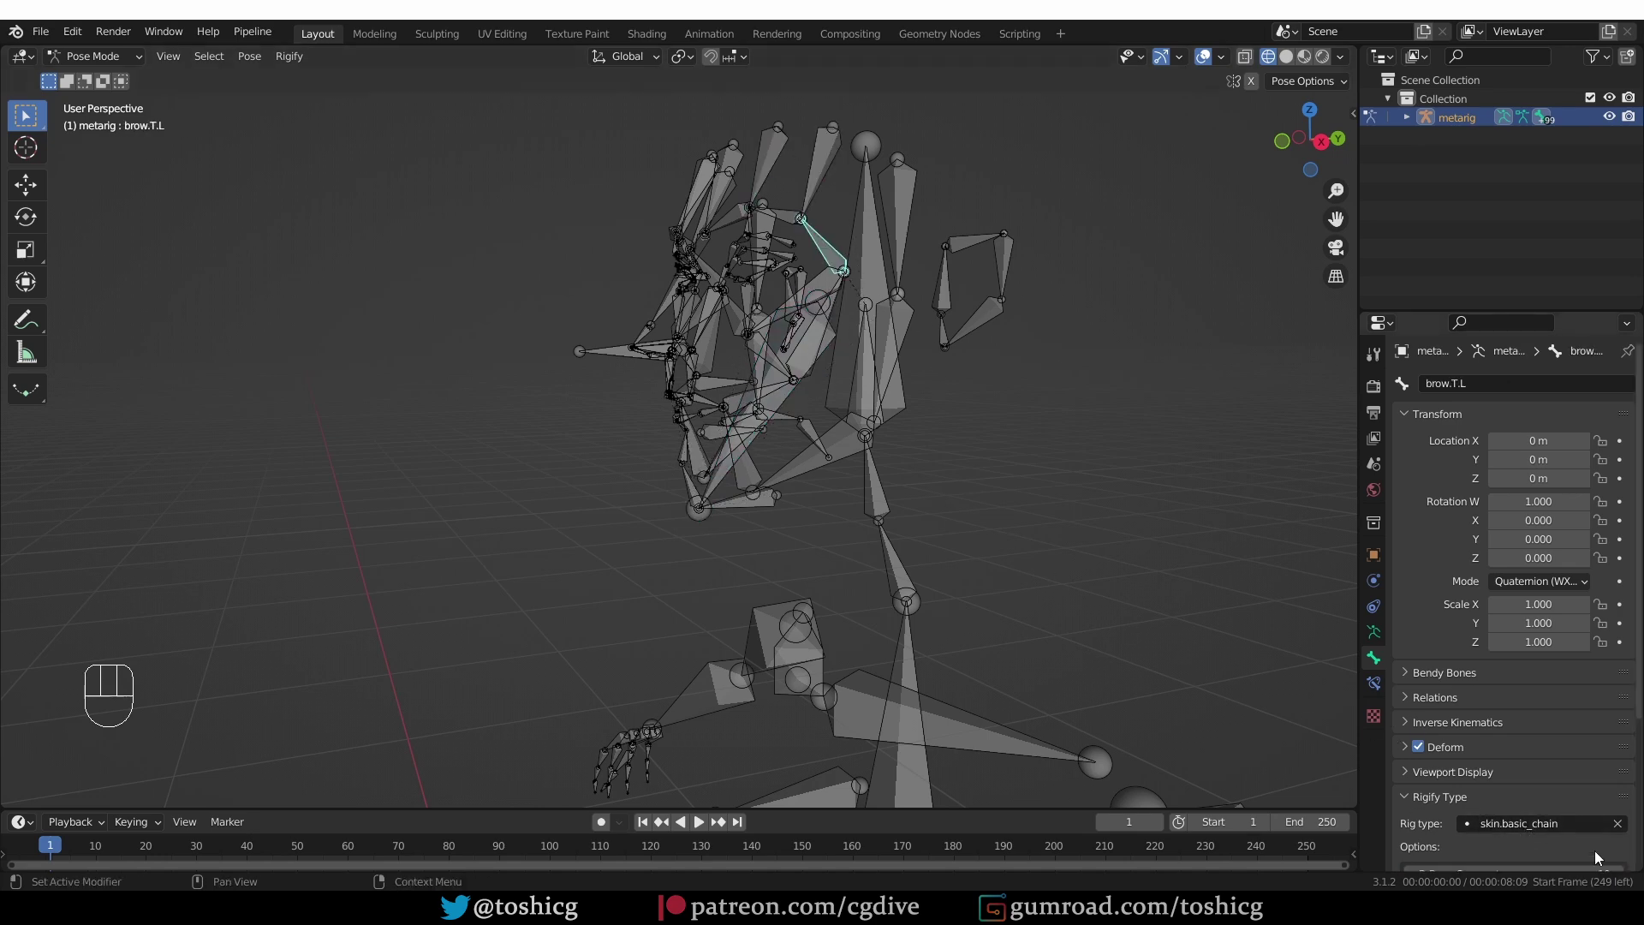
left_click_drag(889, 259, 949, 263)
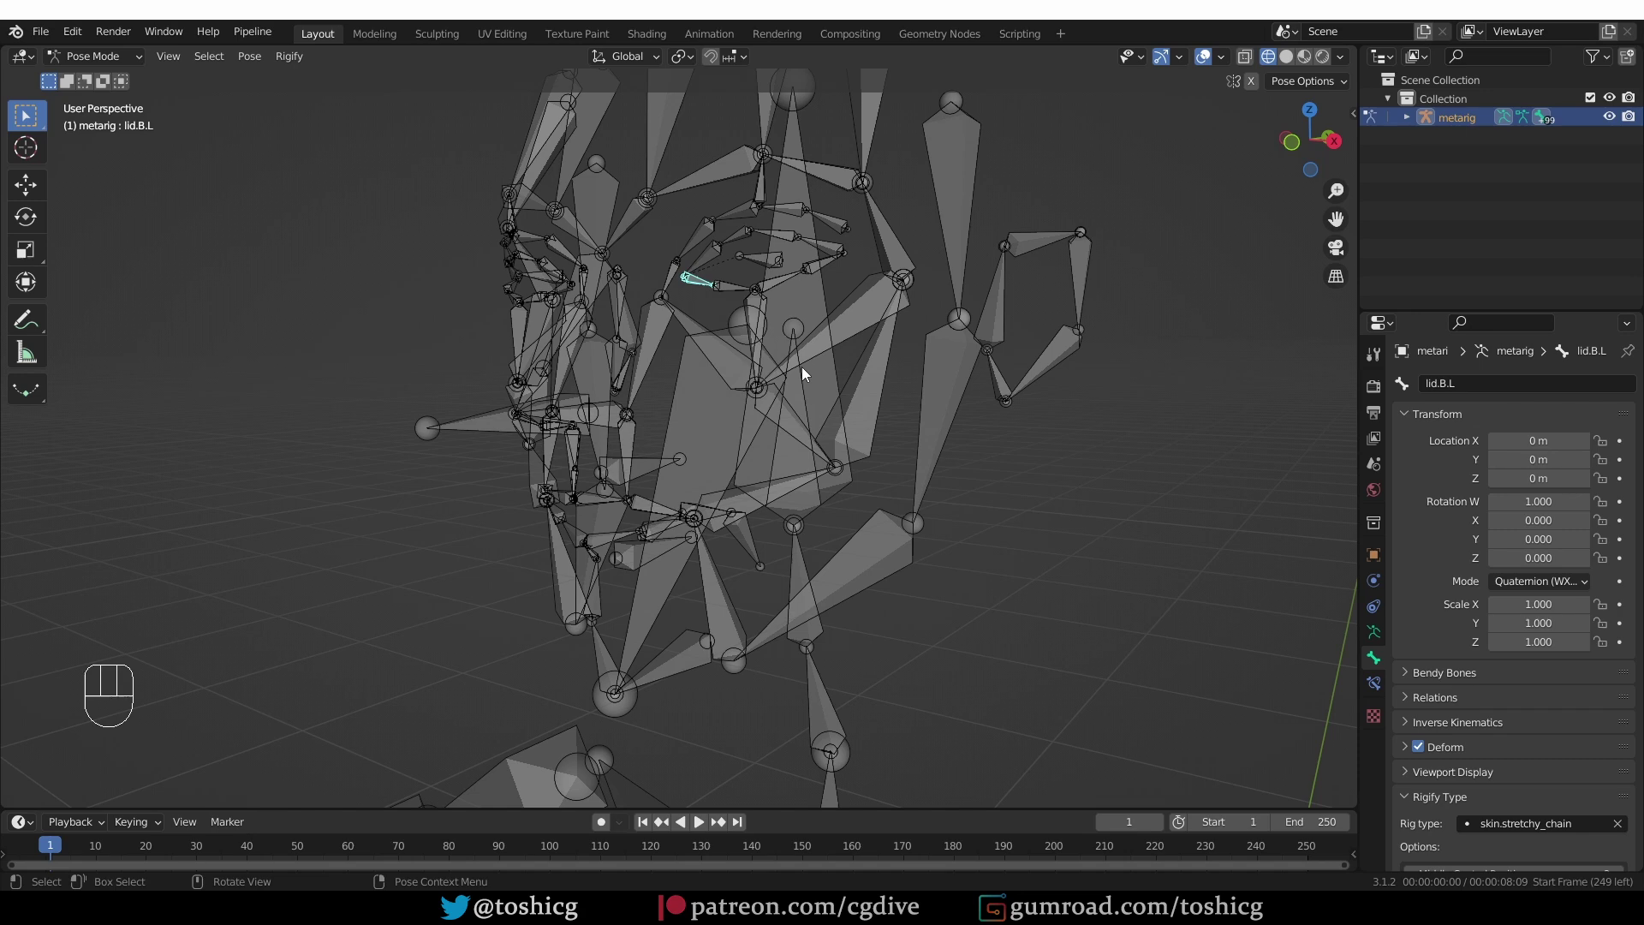
key("ctrl+z")
key("ctrl+z")
Undo repeatedly until the metarig returns to the old faces.super_face setup
key("ctrl+z")
key("ctrl+z")
key("ctrl+z")
key("ctrl+z")
key("ctrl+z")
key("ctrl+z")
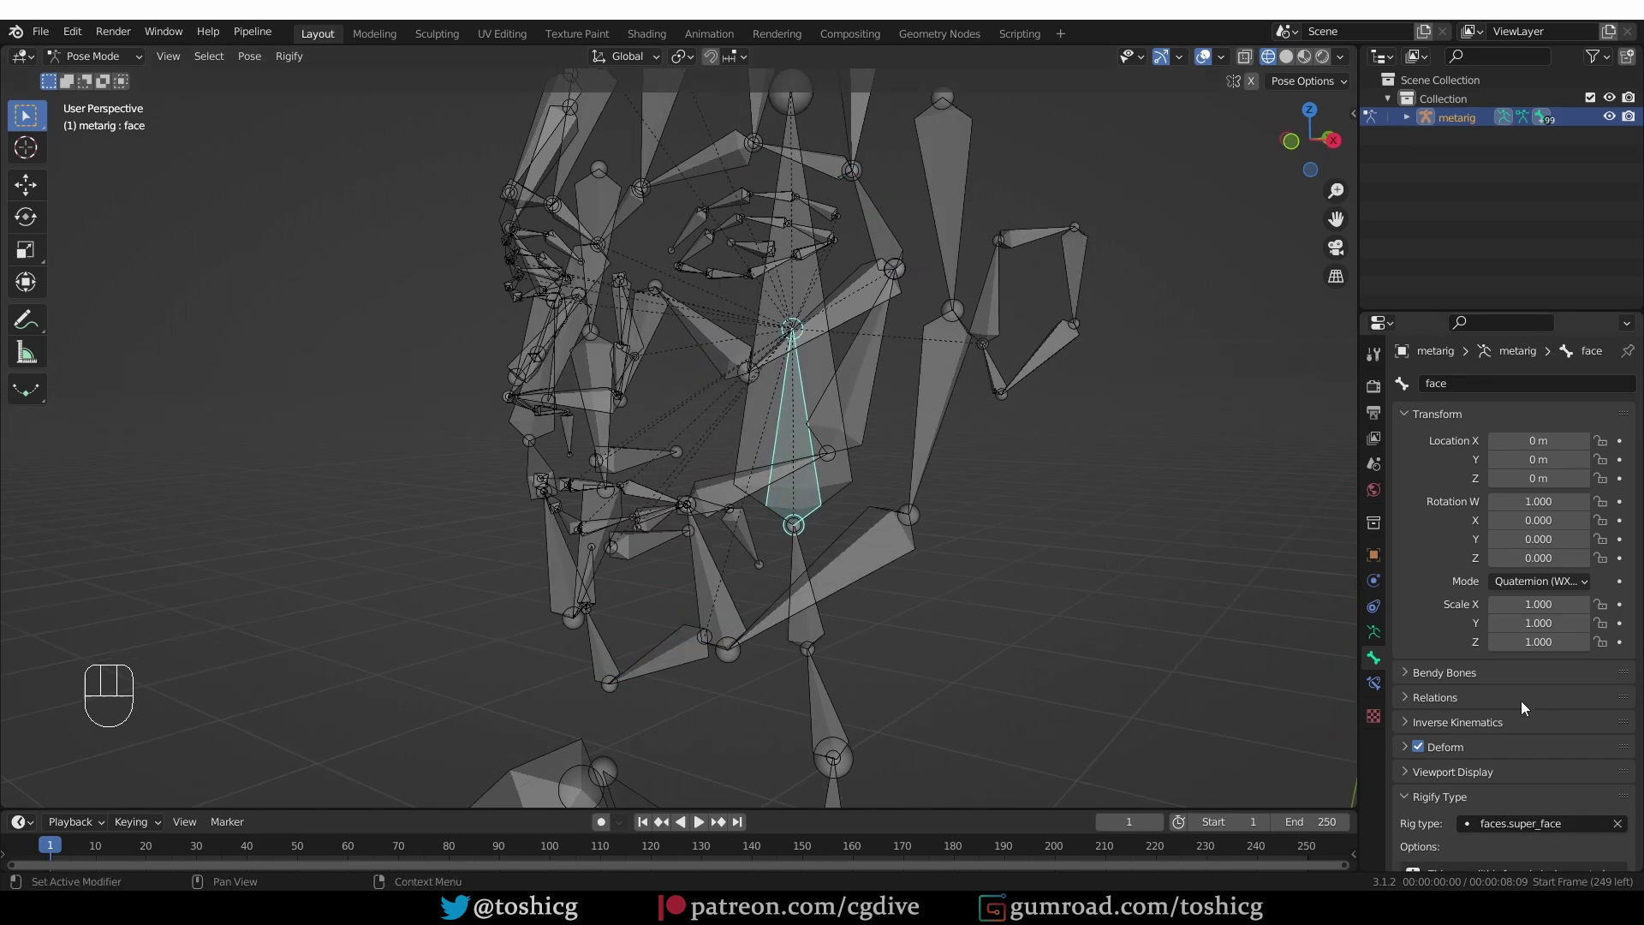
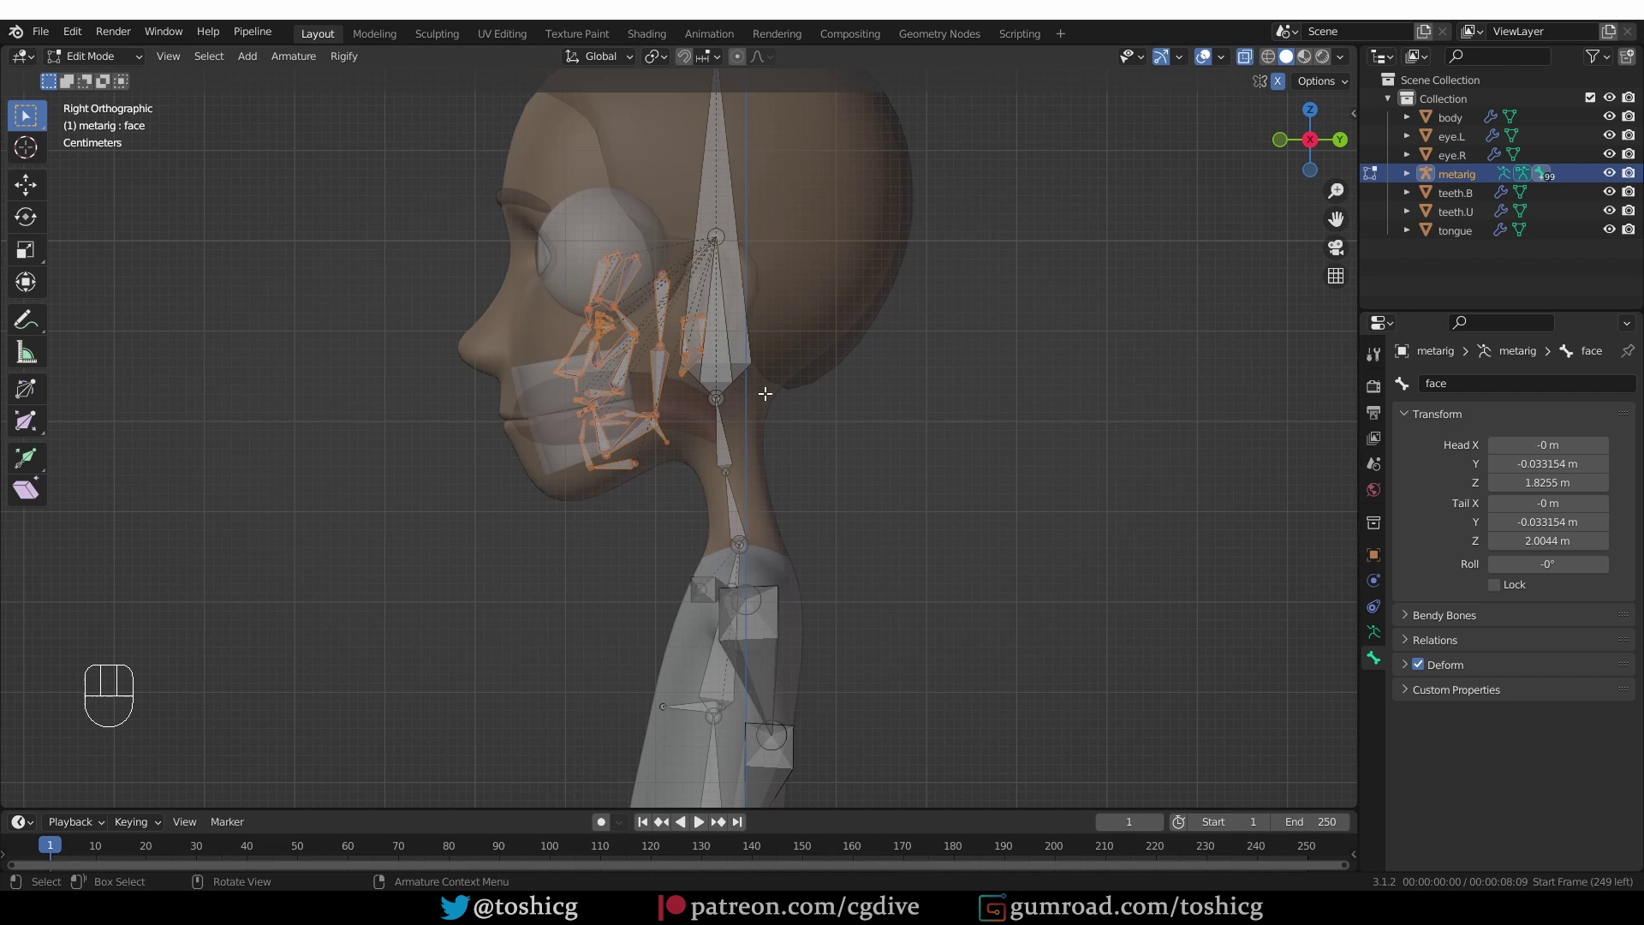
Move and scale the face bones onto the head, placing nose and forehead joints on the nose profile
key("g")
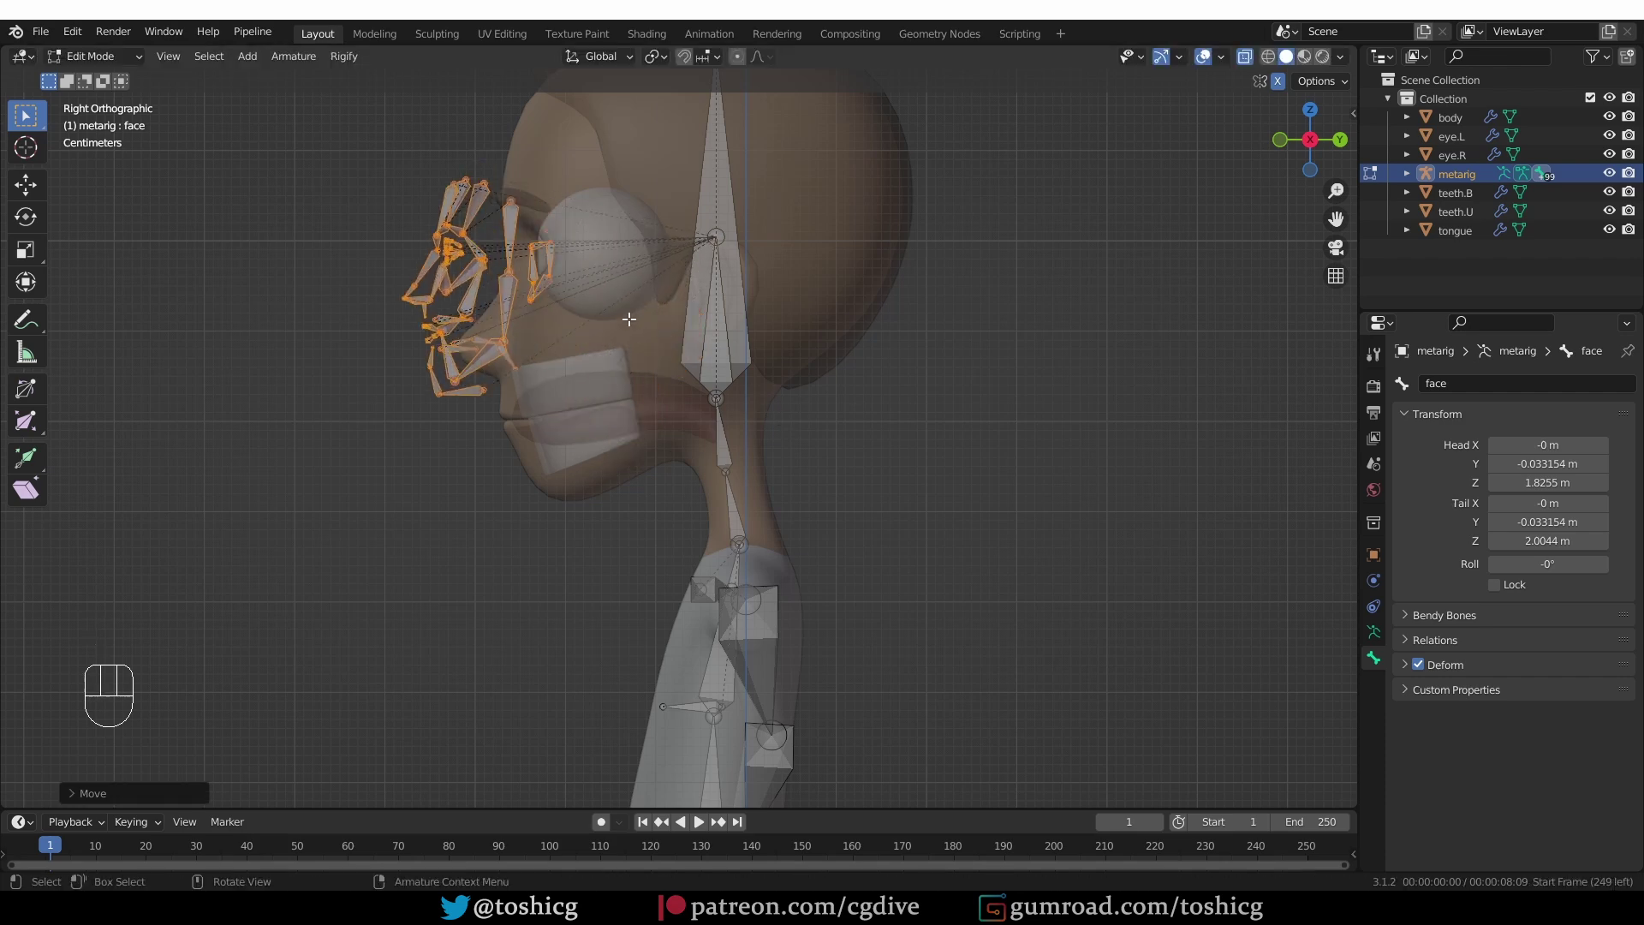
key("s")
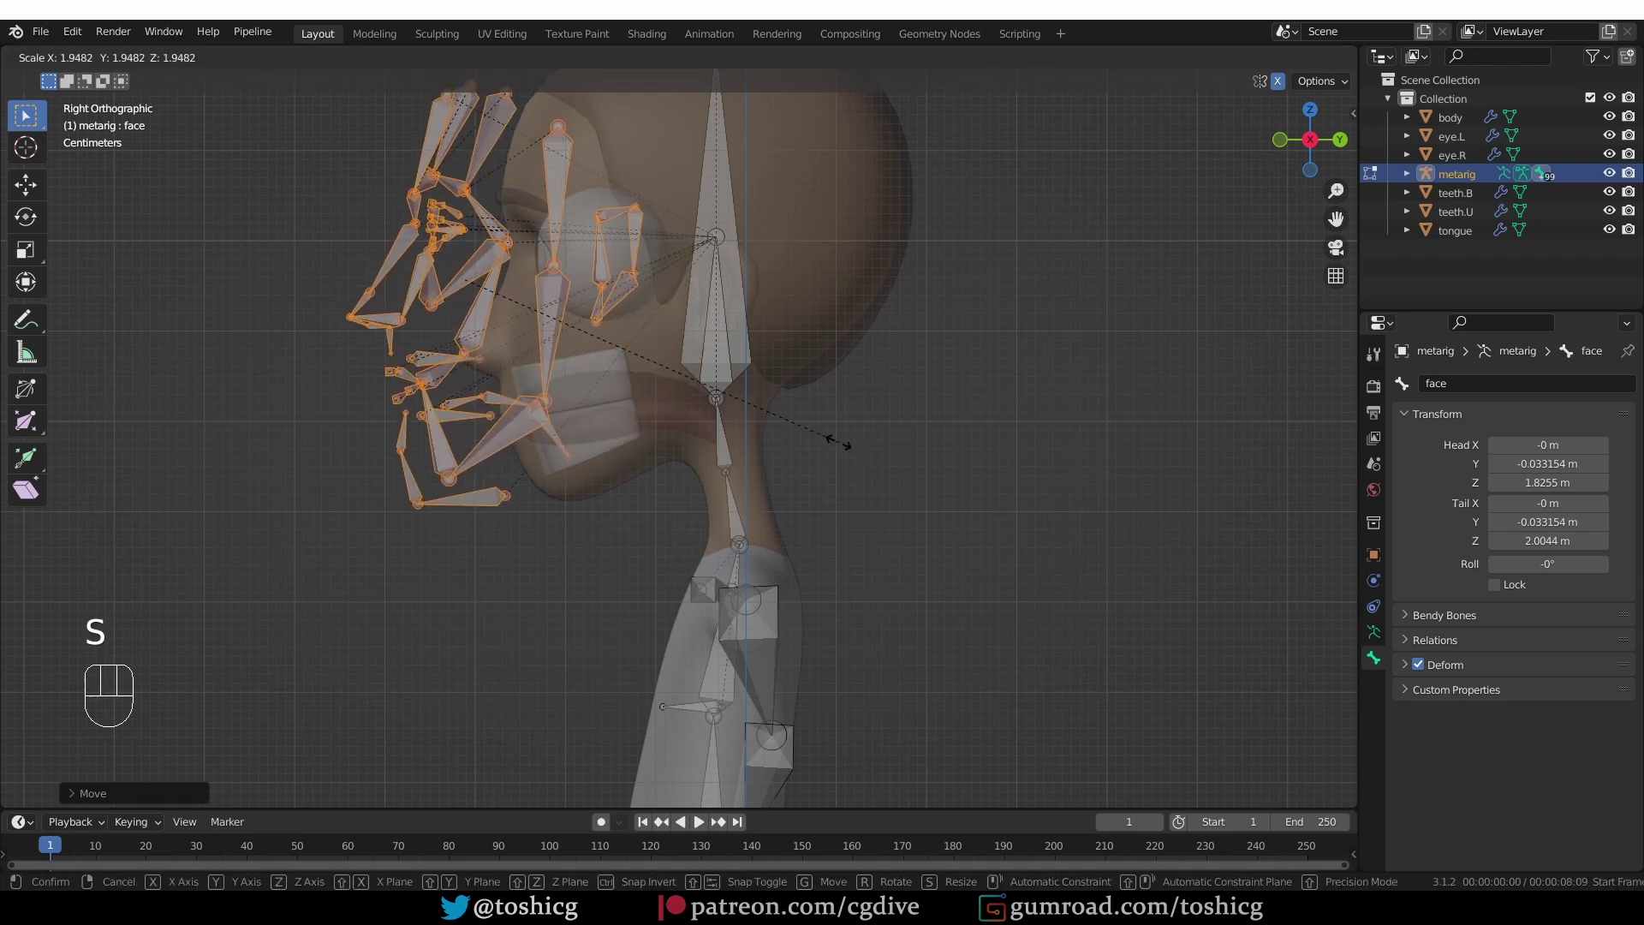
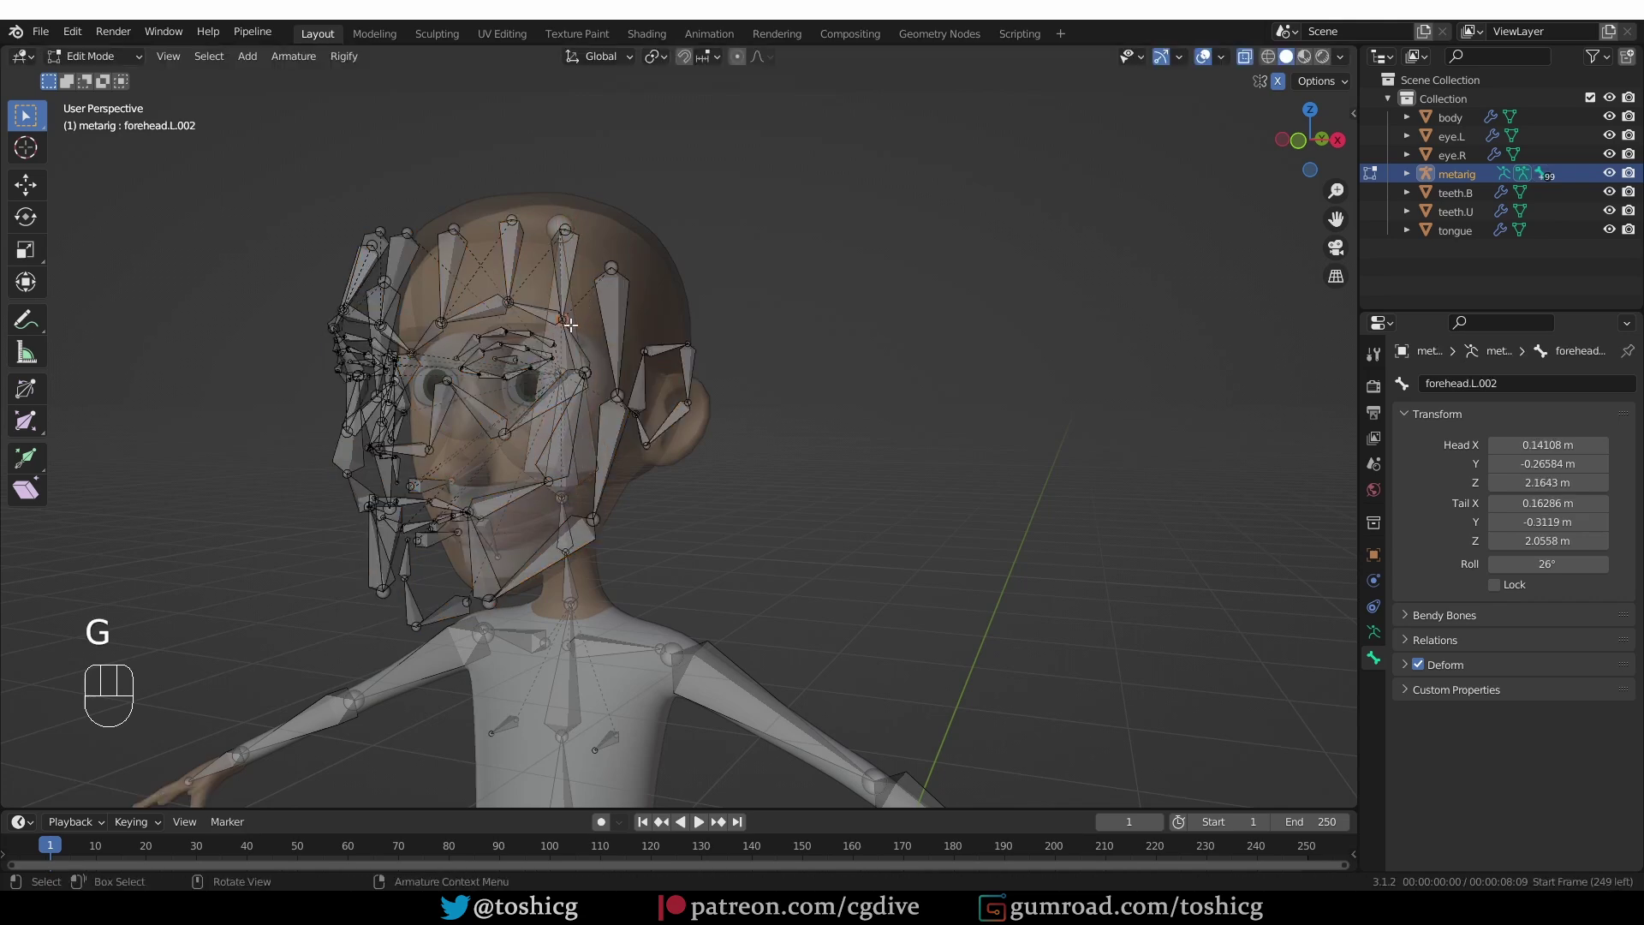
key("g")
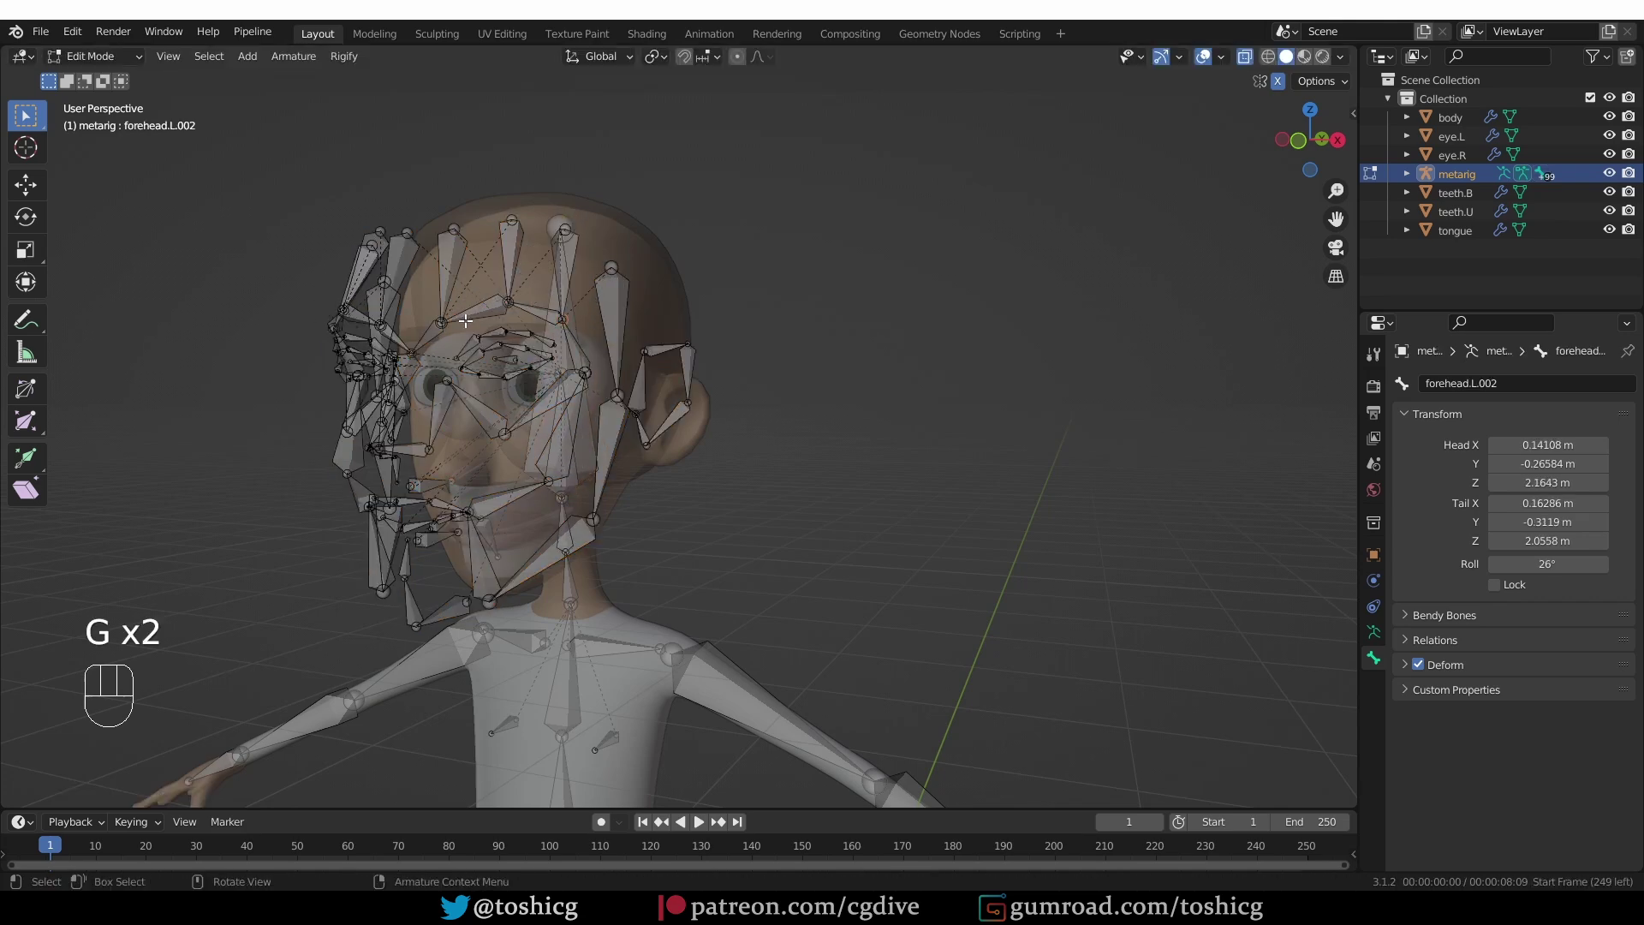
key("g")
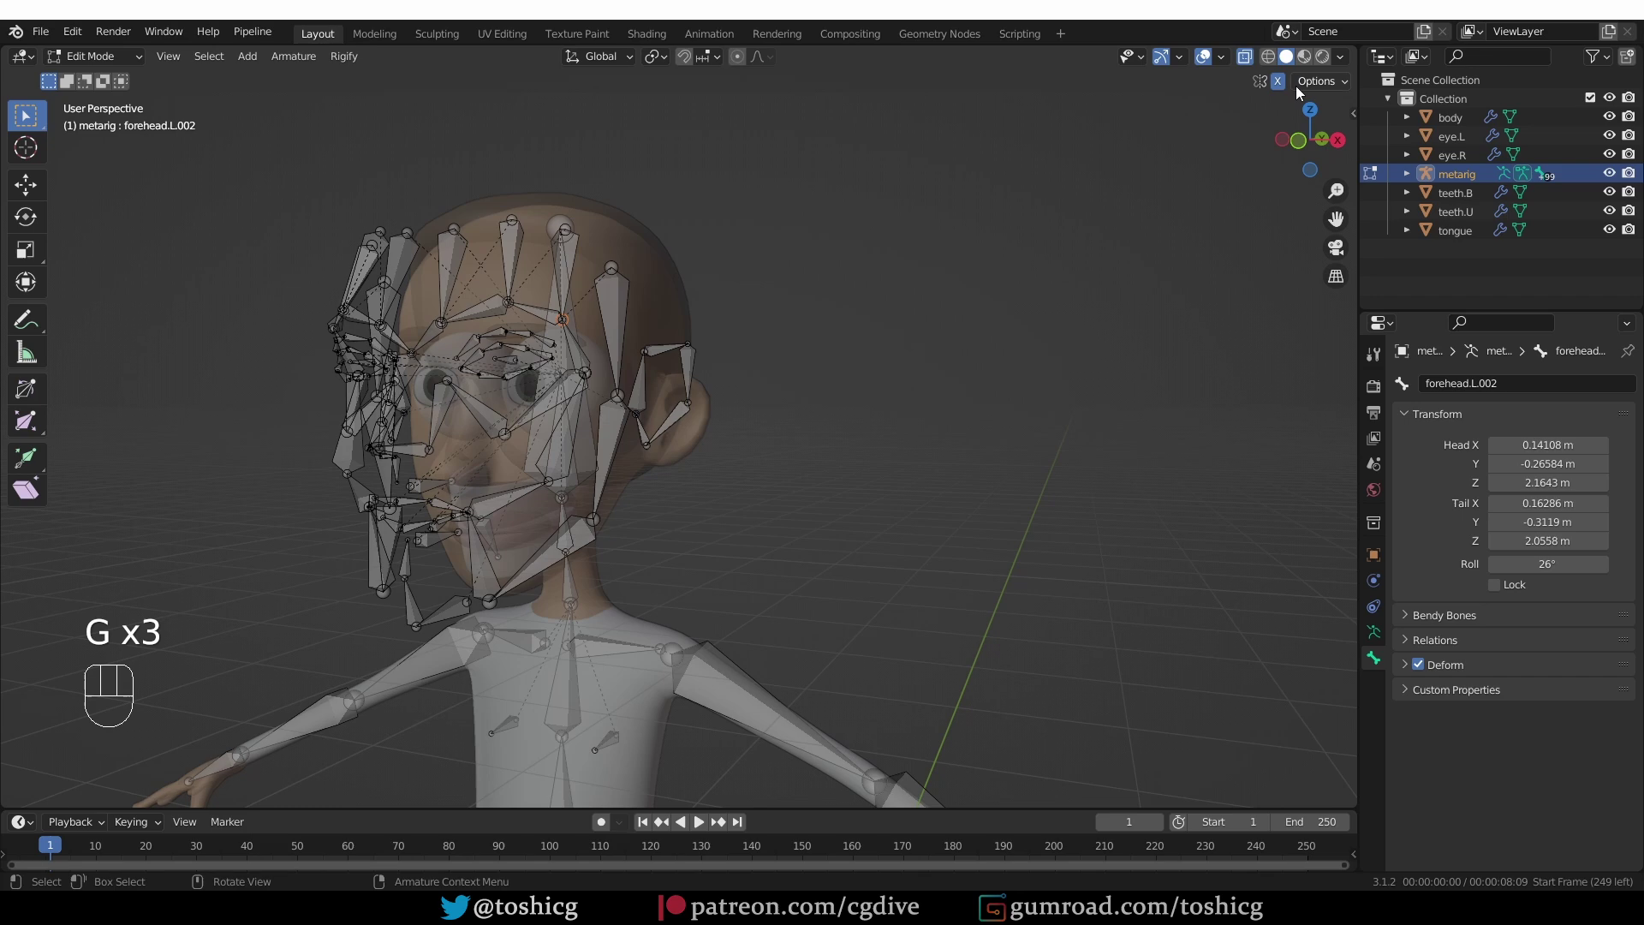
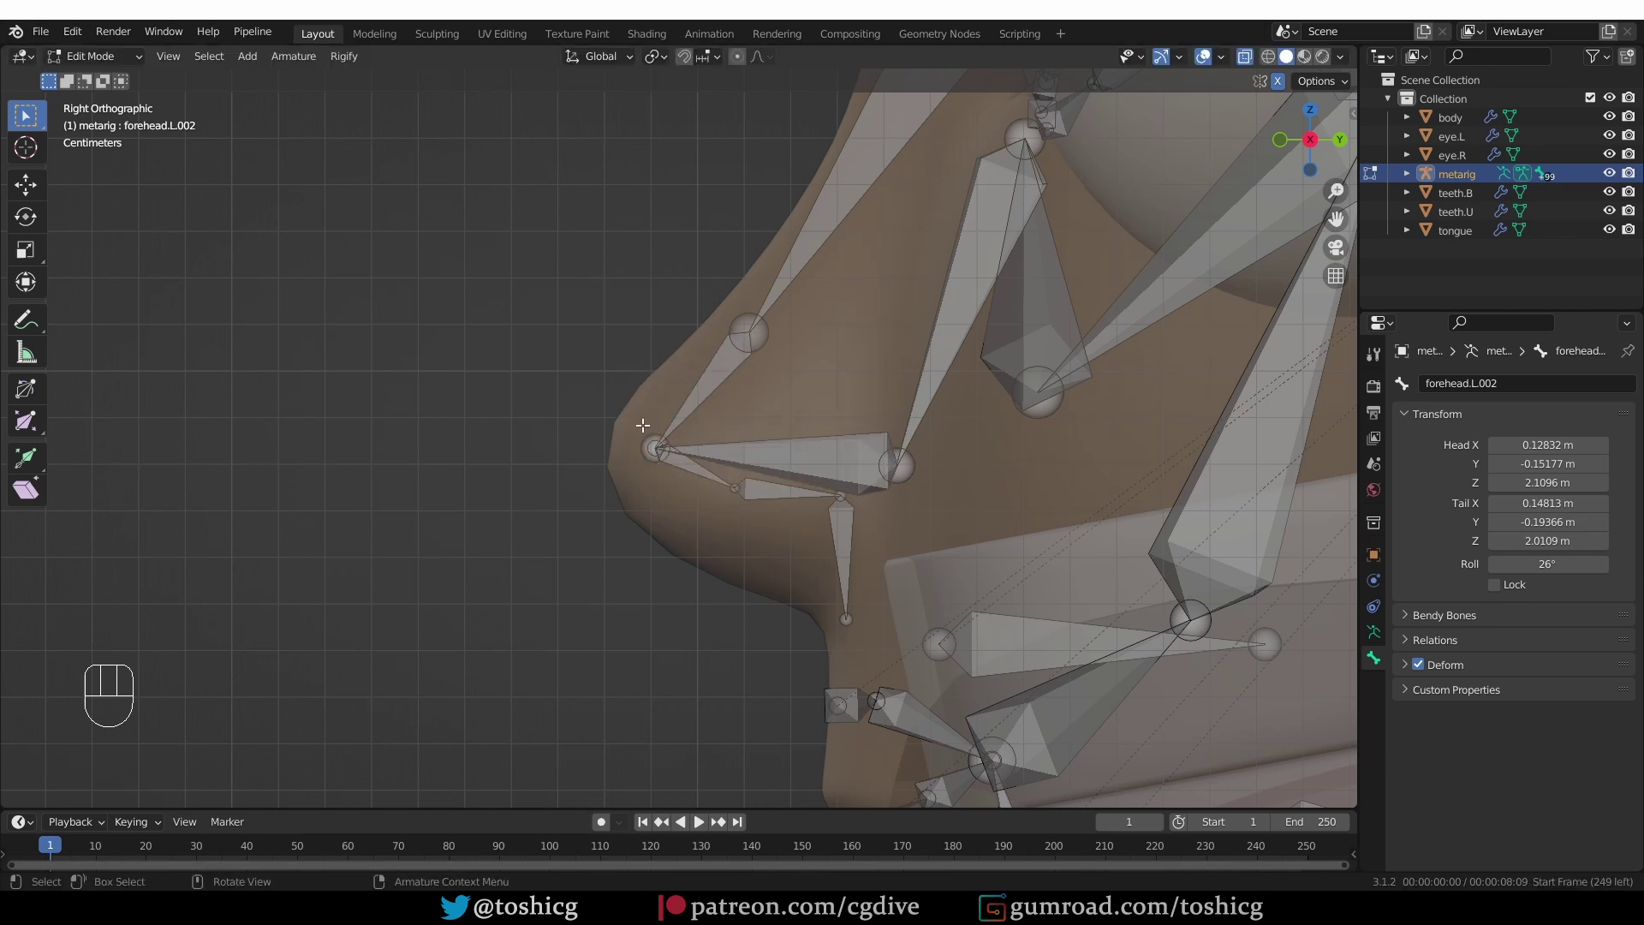
key("g")
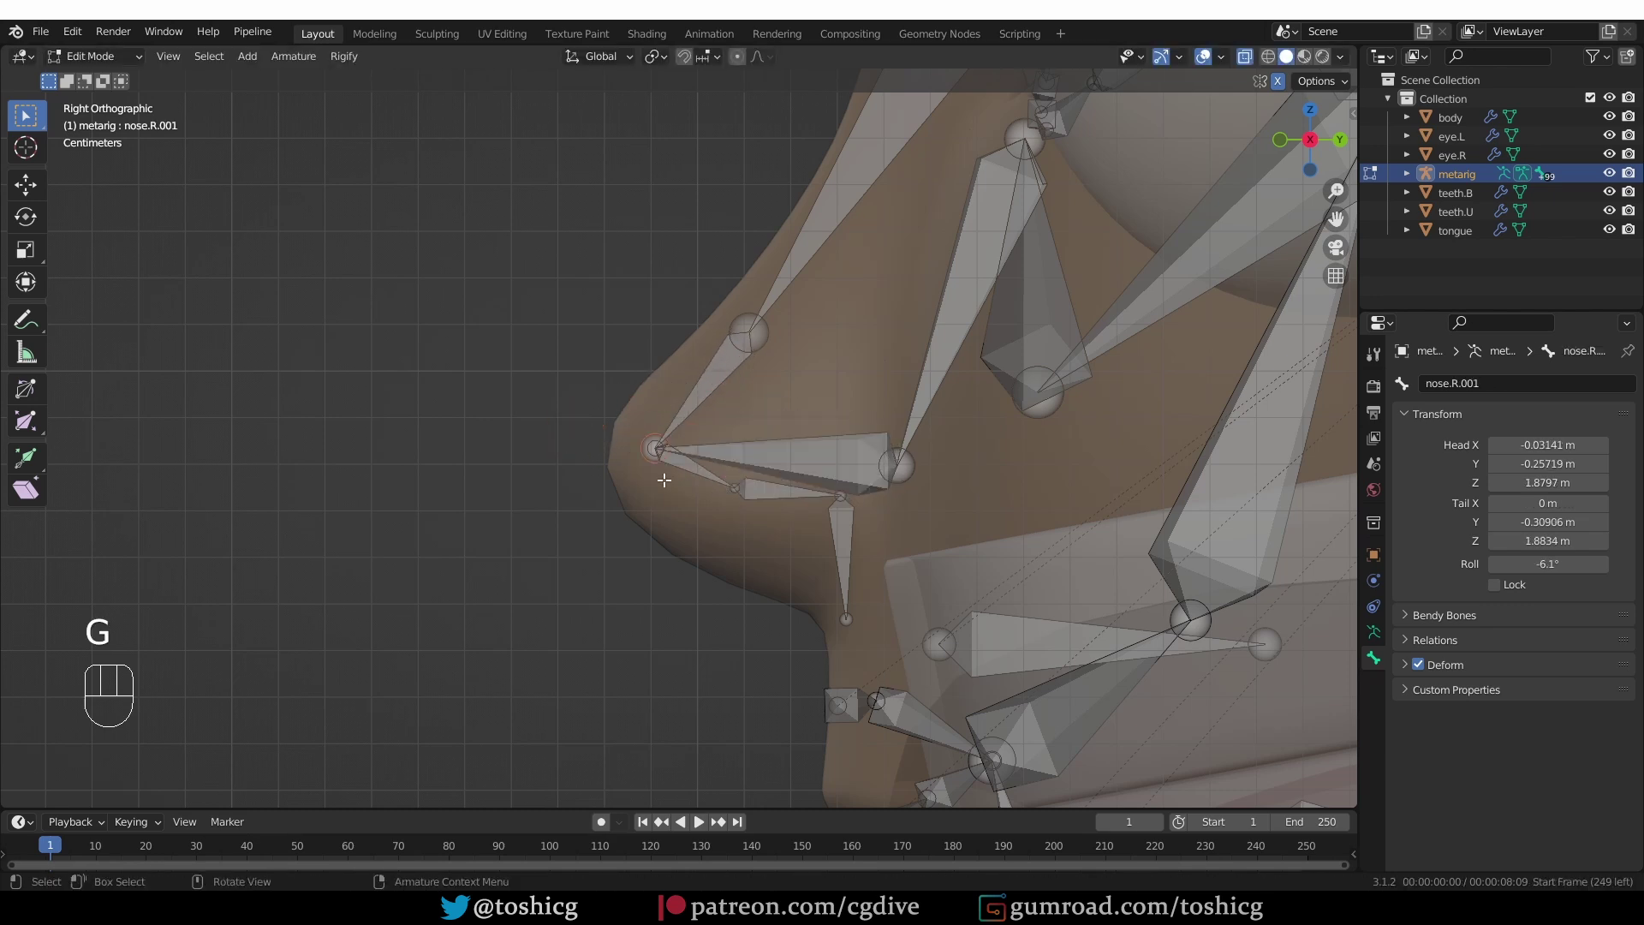
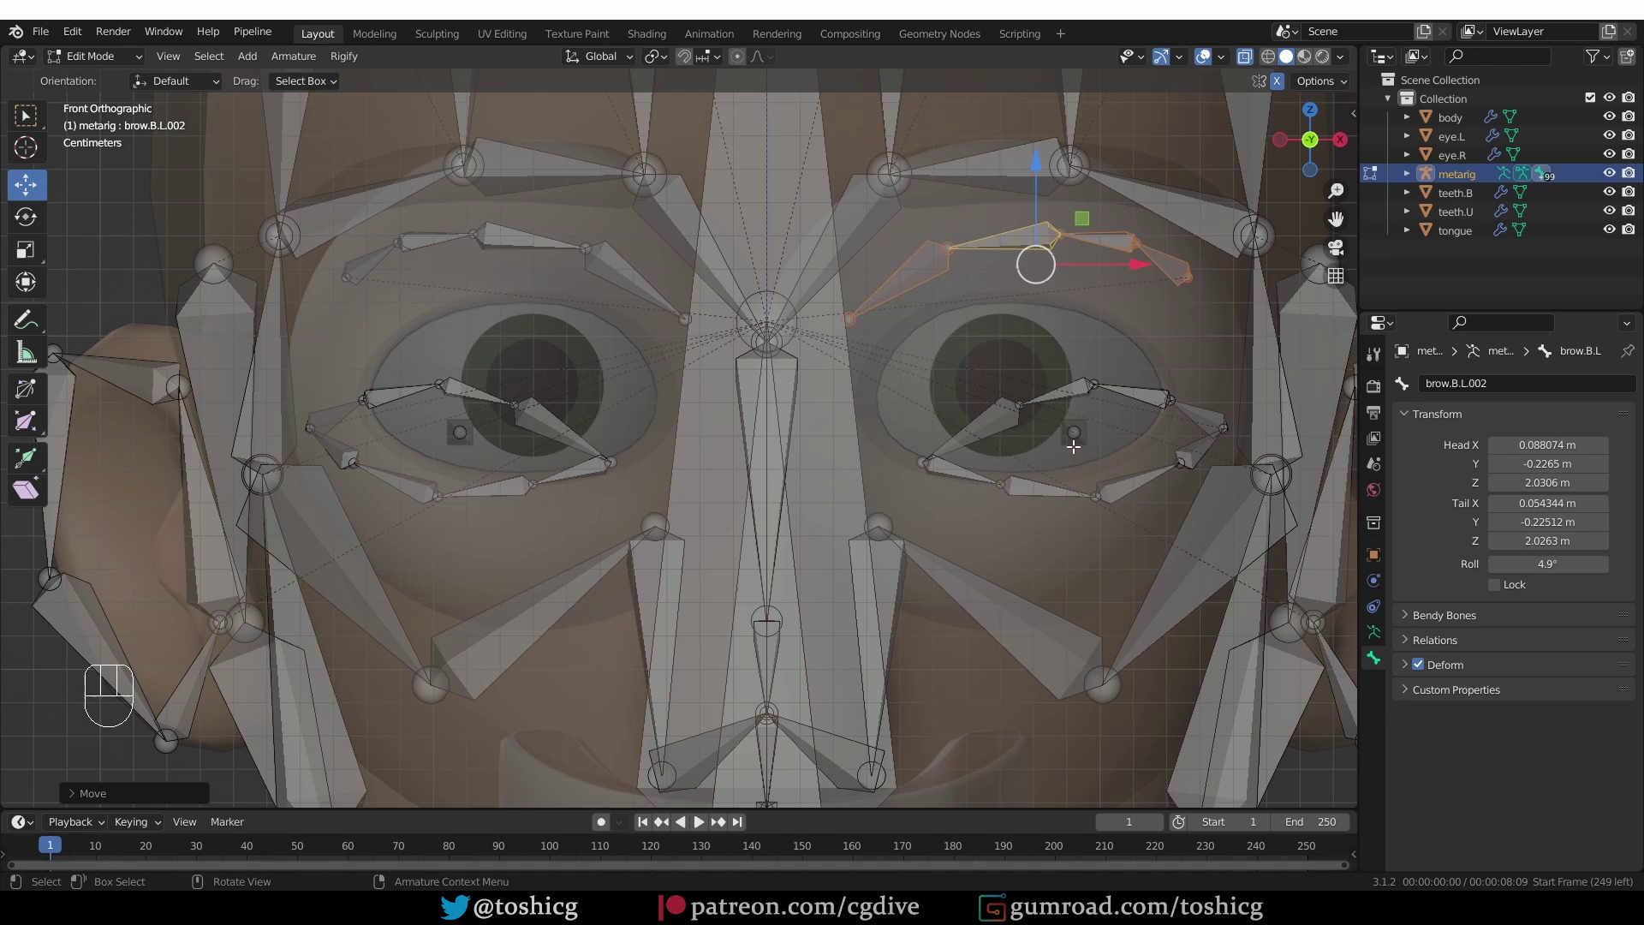
Select the linked brow.B.L chain and lower it onto the character's left eyebrow
key("alt+a")
key("l")
key("s")
key("g")
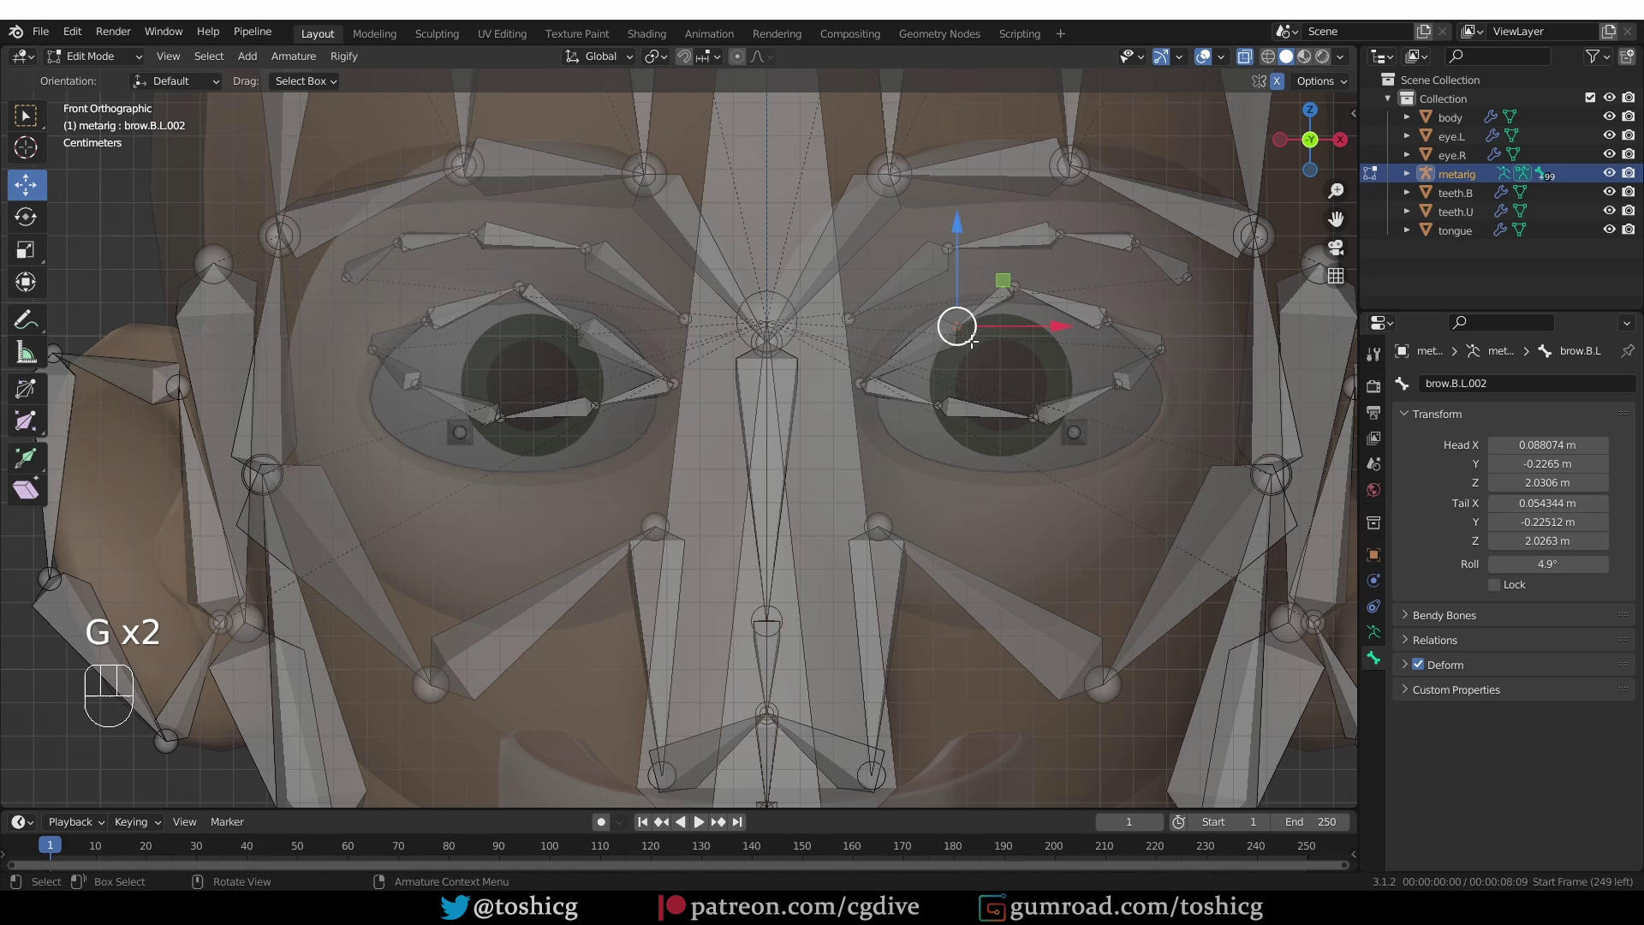
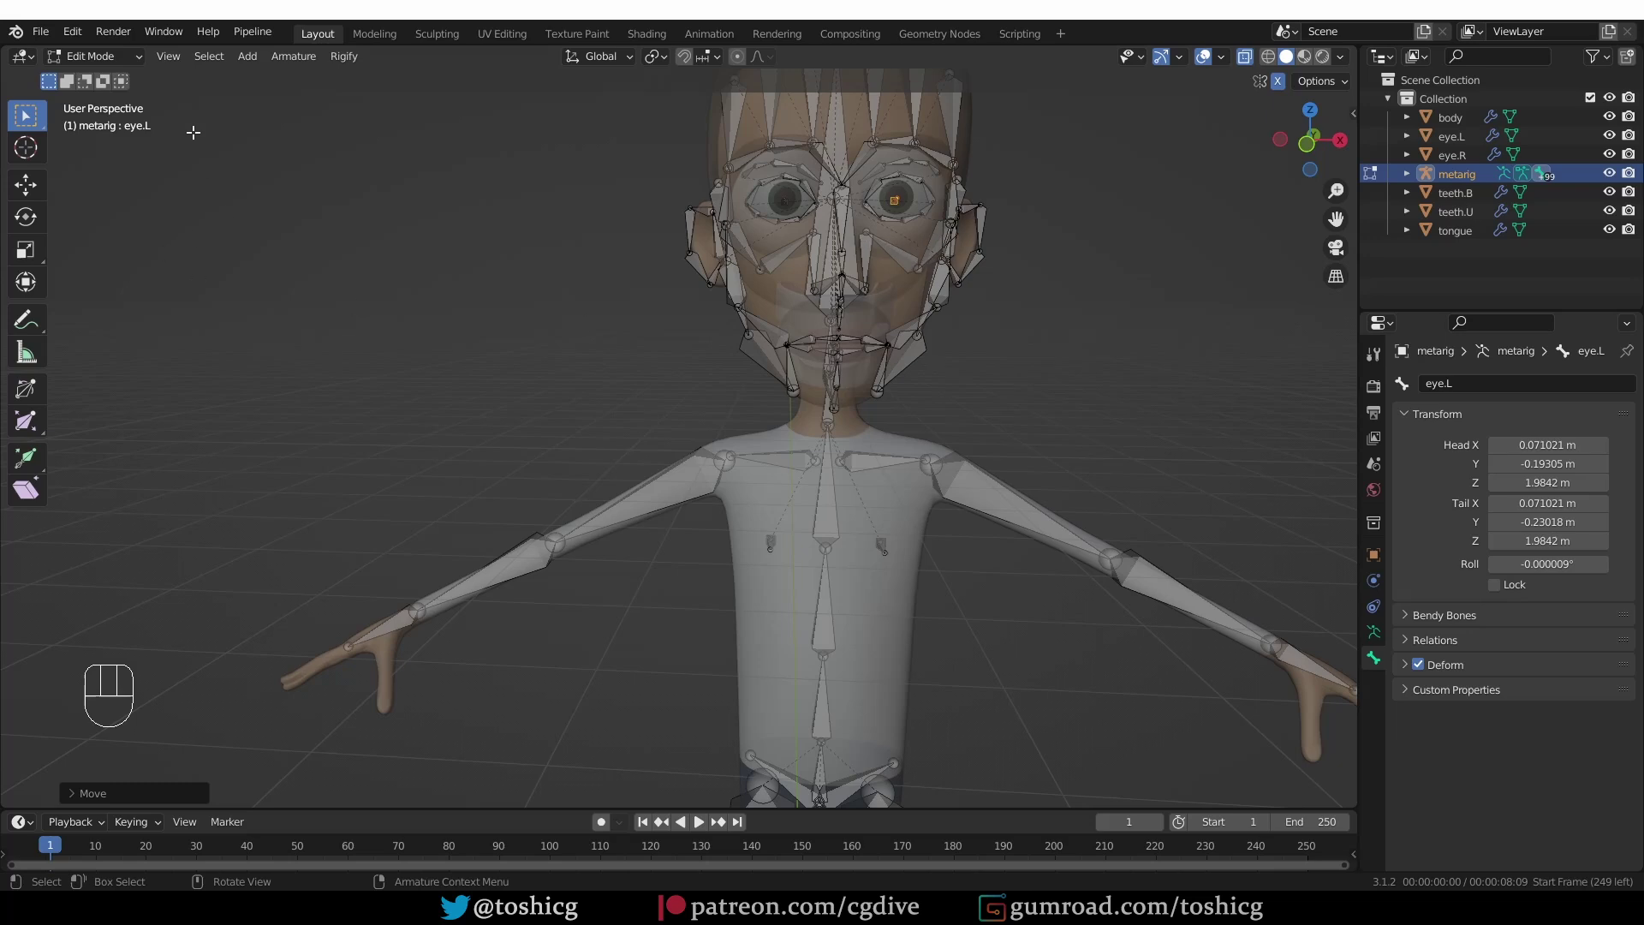
Turn off X-Ray display and orbit to a three-quarter view to check the metarig inside the head
left_click_drag(99, 61, 108, 87)
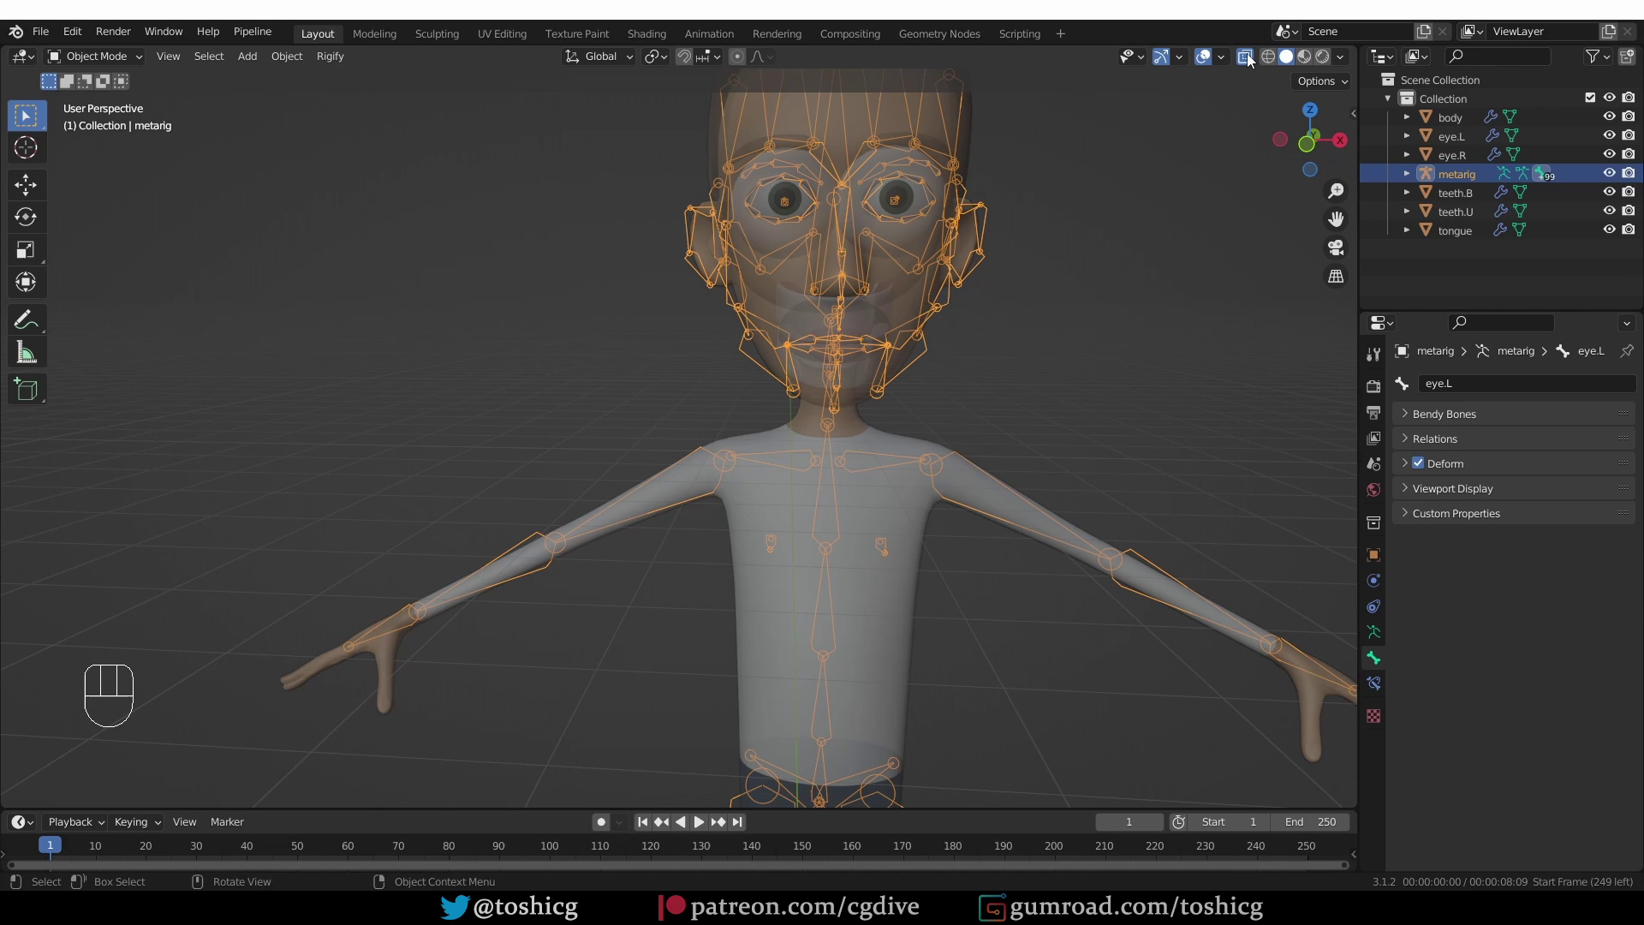
left_click(1246, 66)
left_click_drag(1167, 274, 1086, 298)
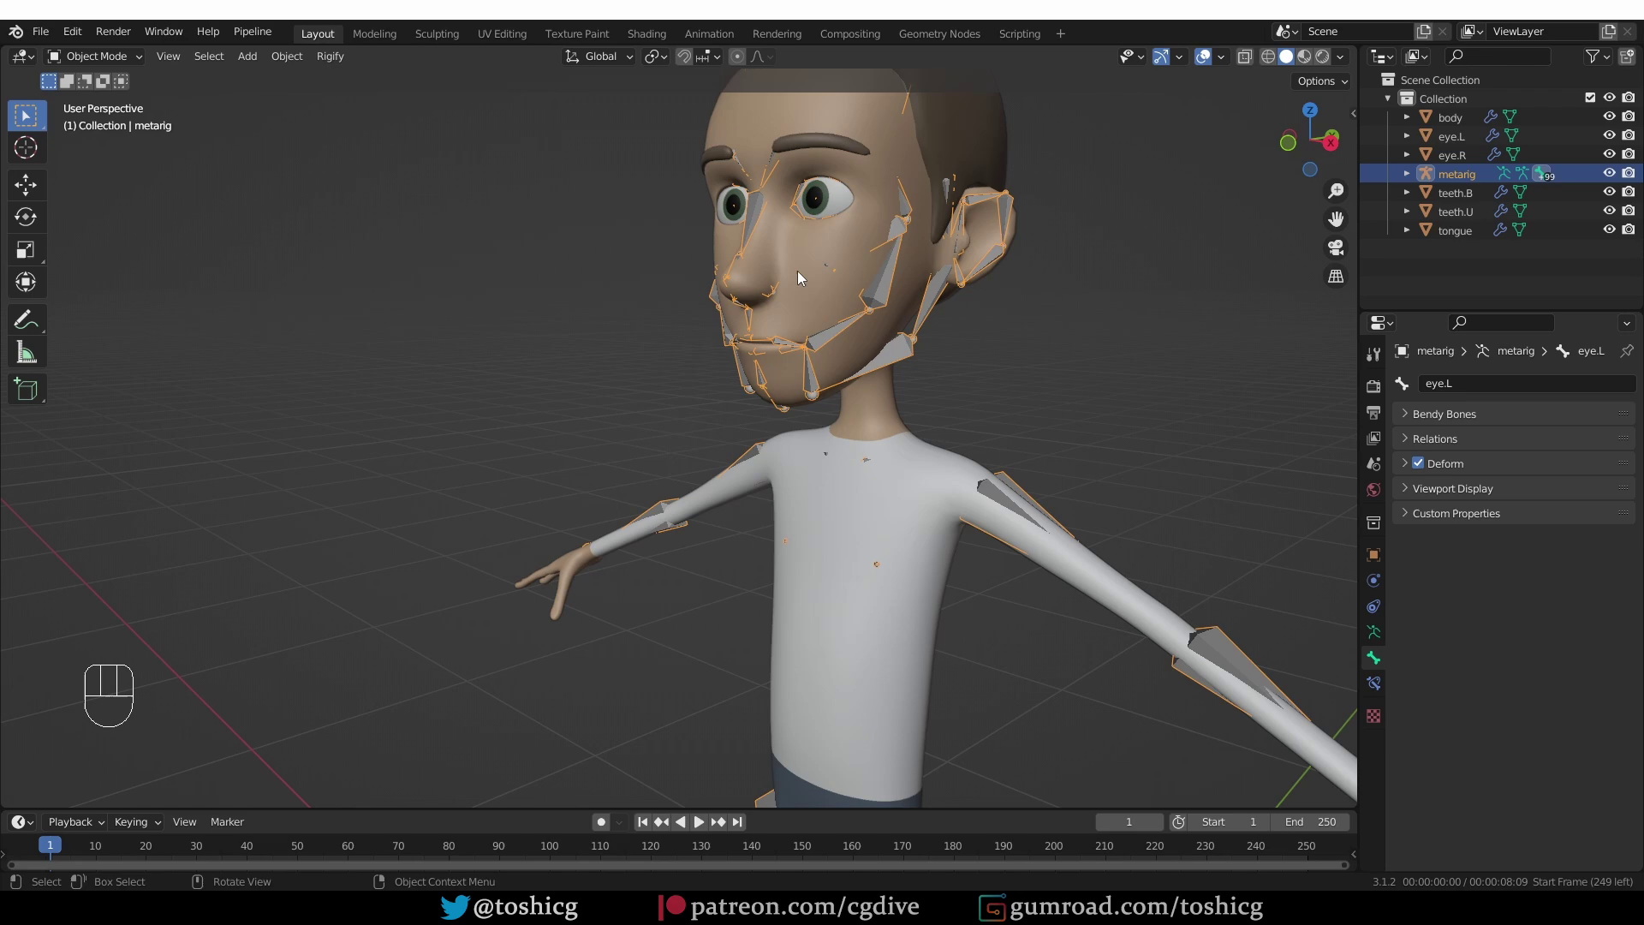
left_click_drag(706, 66, 898, 329)
left_click_drag(909, 330, 908, 339)
Enter Edit Mode and enable In Front so the bones display over the mesh
middle_click(860, 350)
key("Tab")
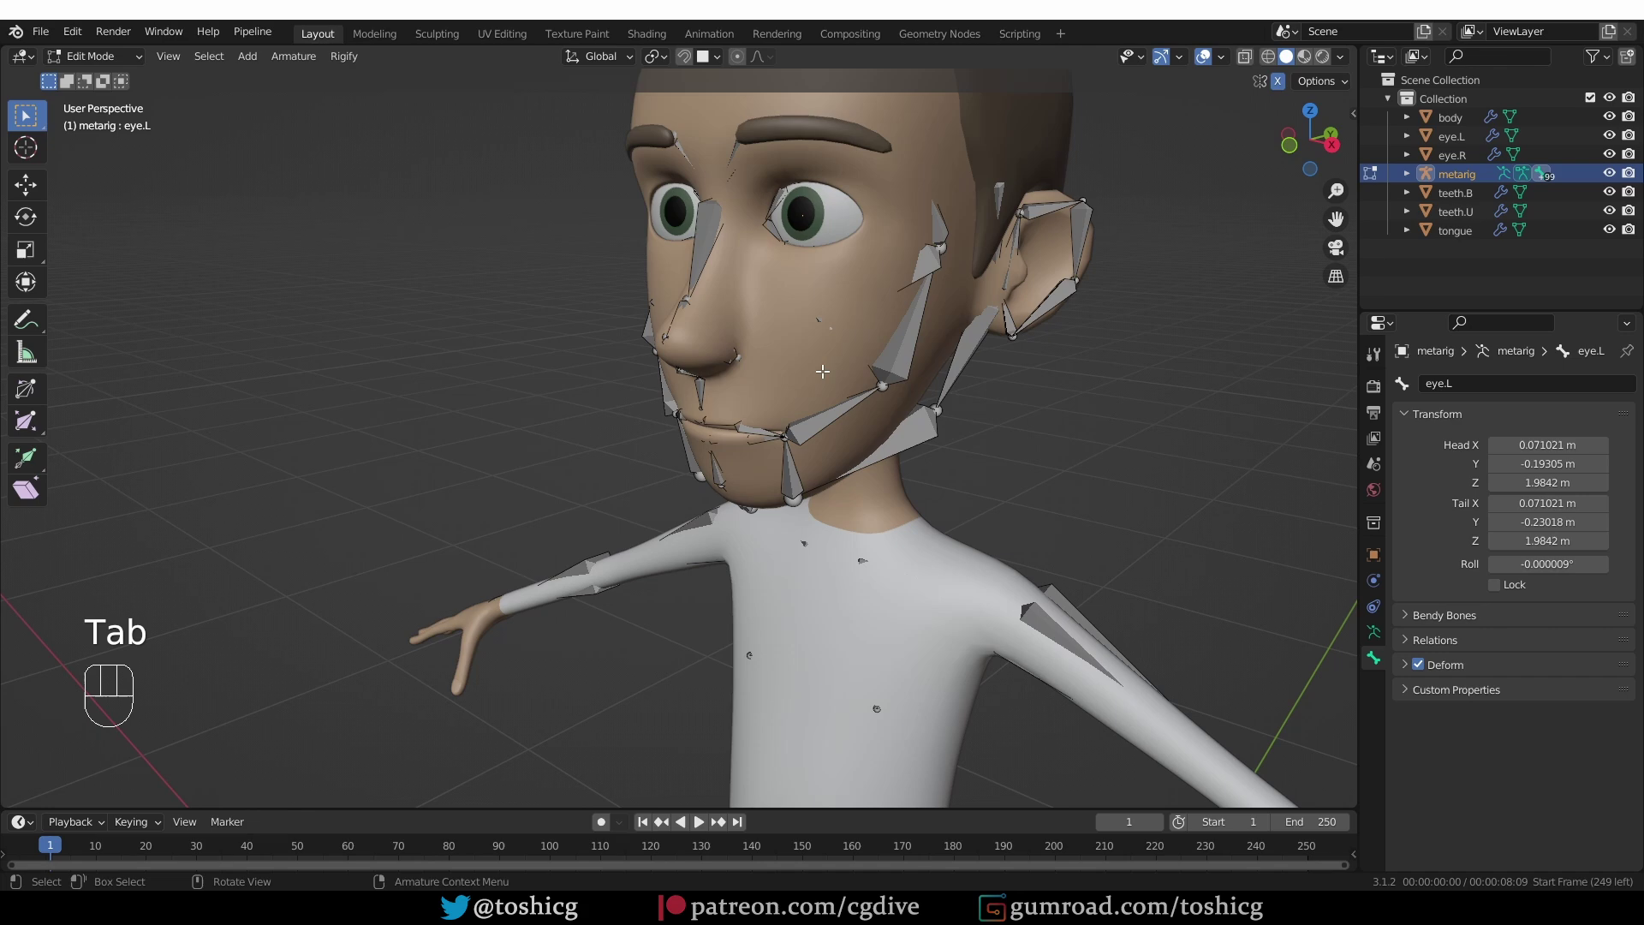
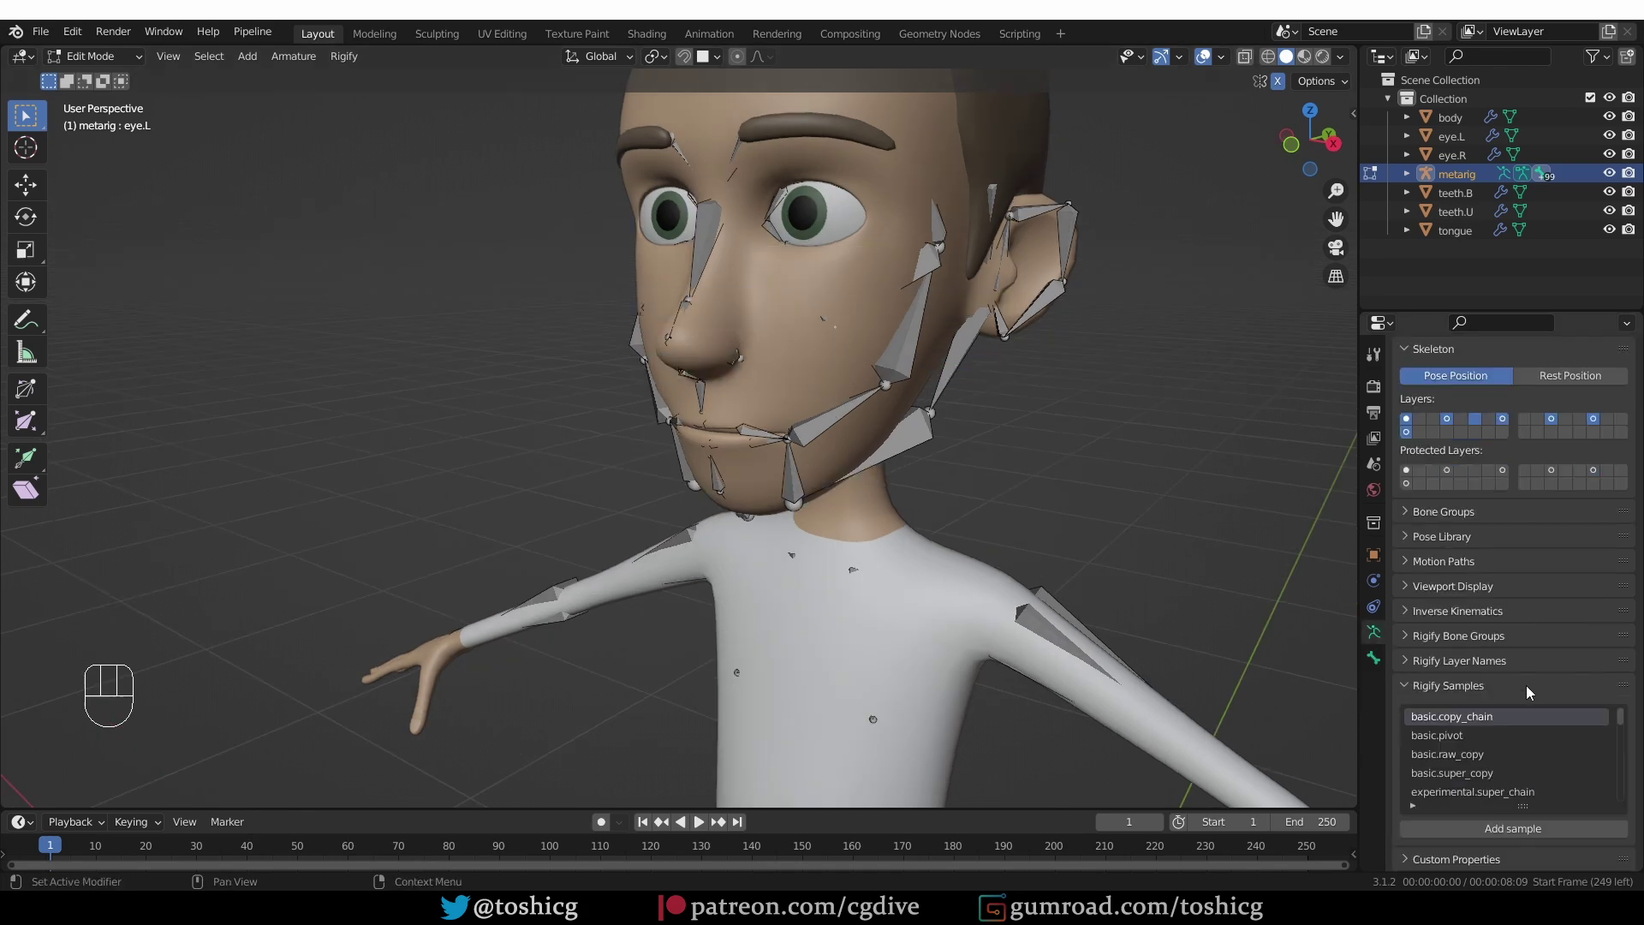
left_click(1466, 595)
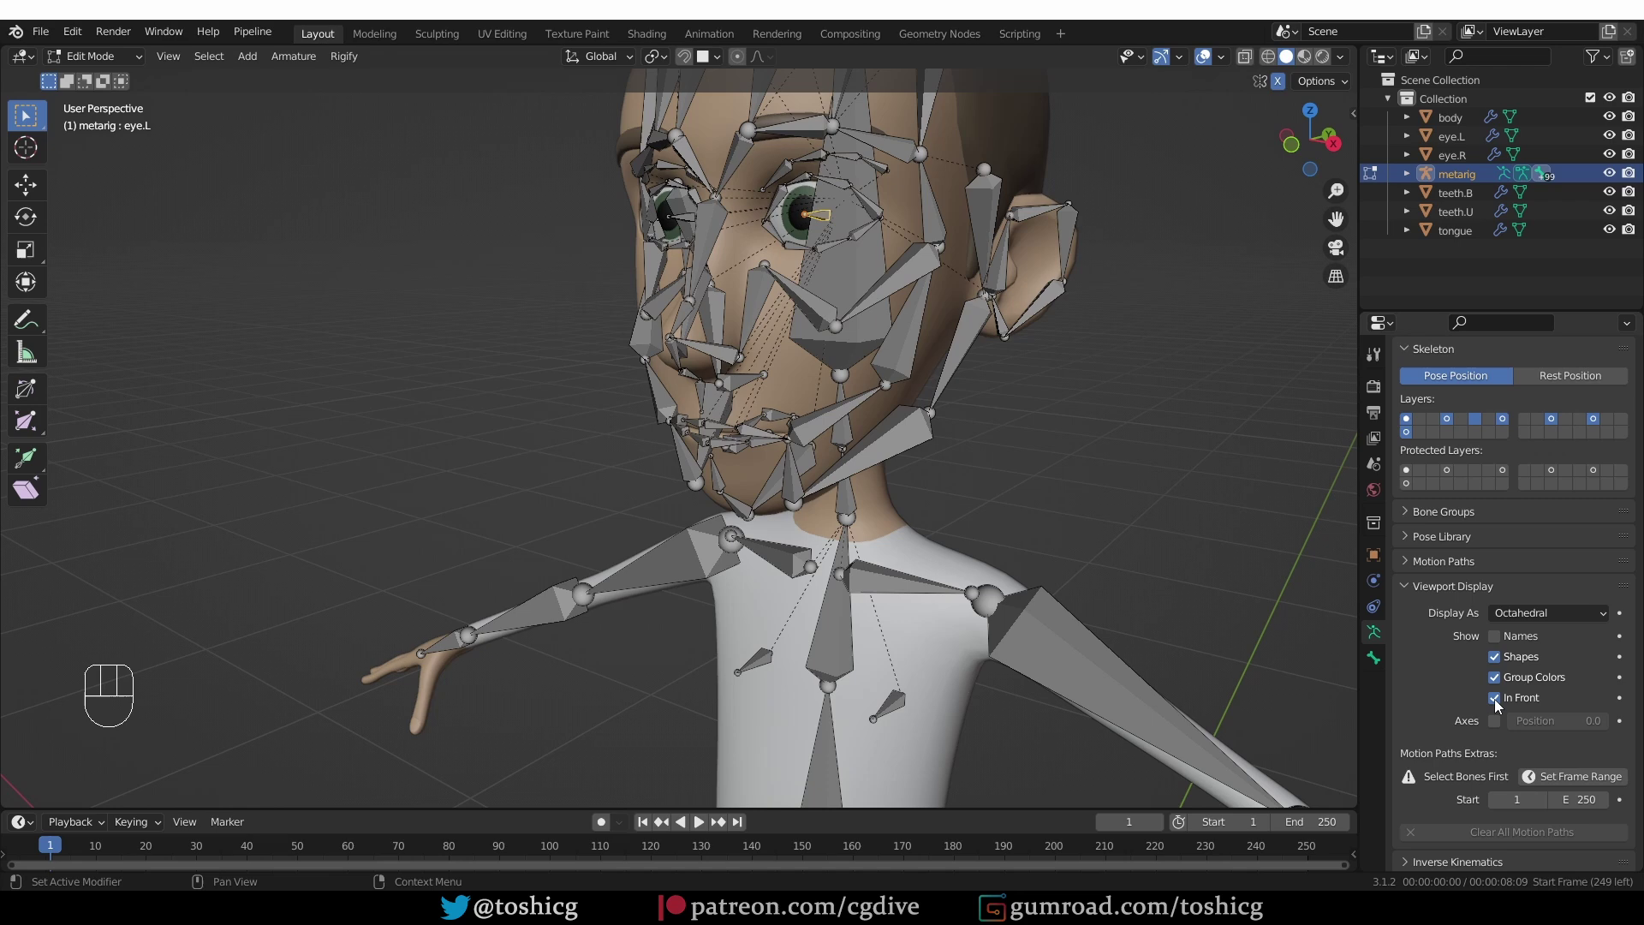
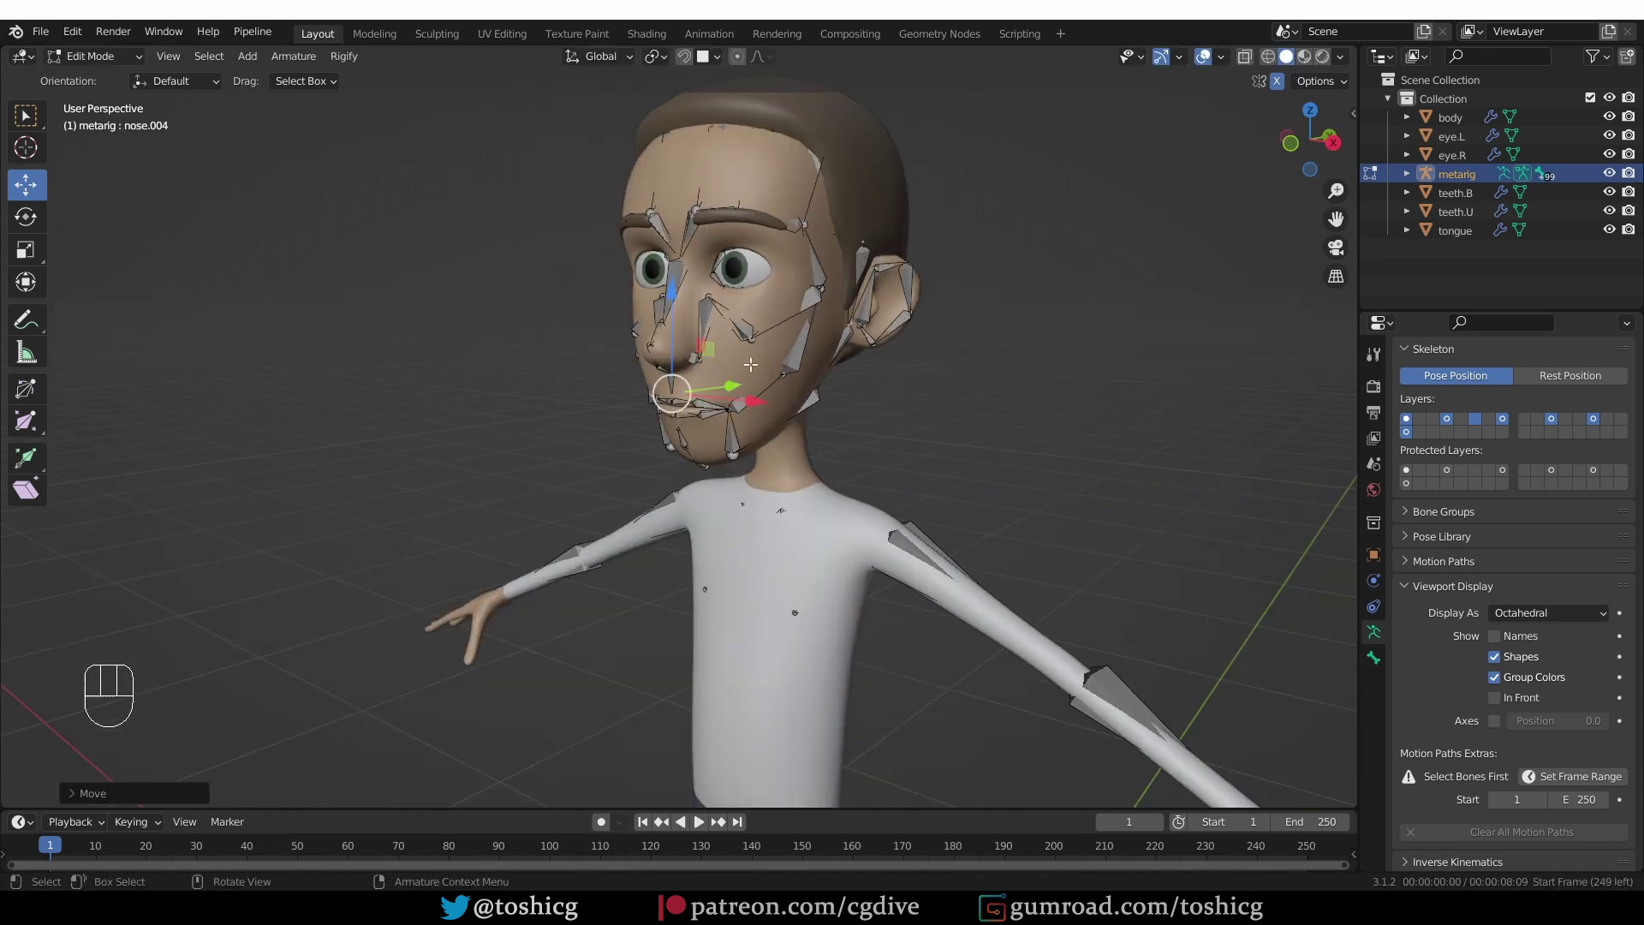
Return to Object Mode and hide the body mesh, leaving the face bones, eyeballs and teeth visible
key("Tab")
left_click(758, 362)
middle_click(757, 413)
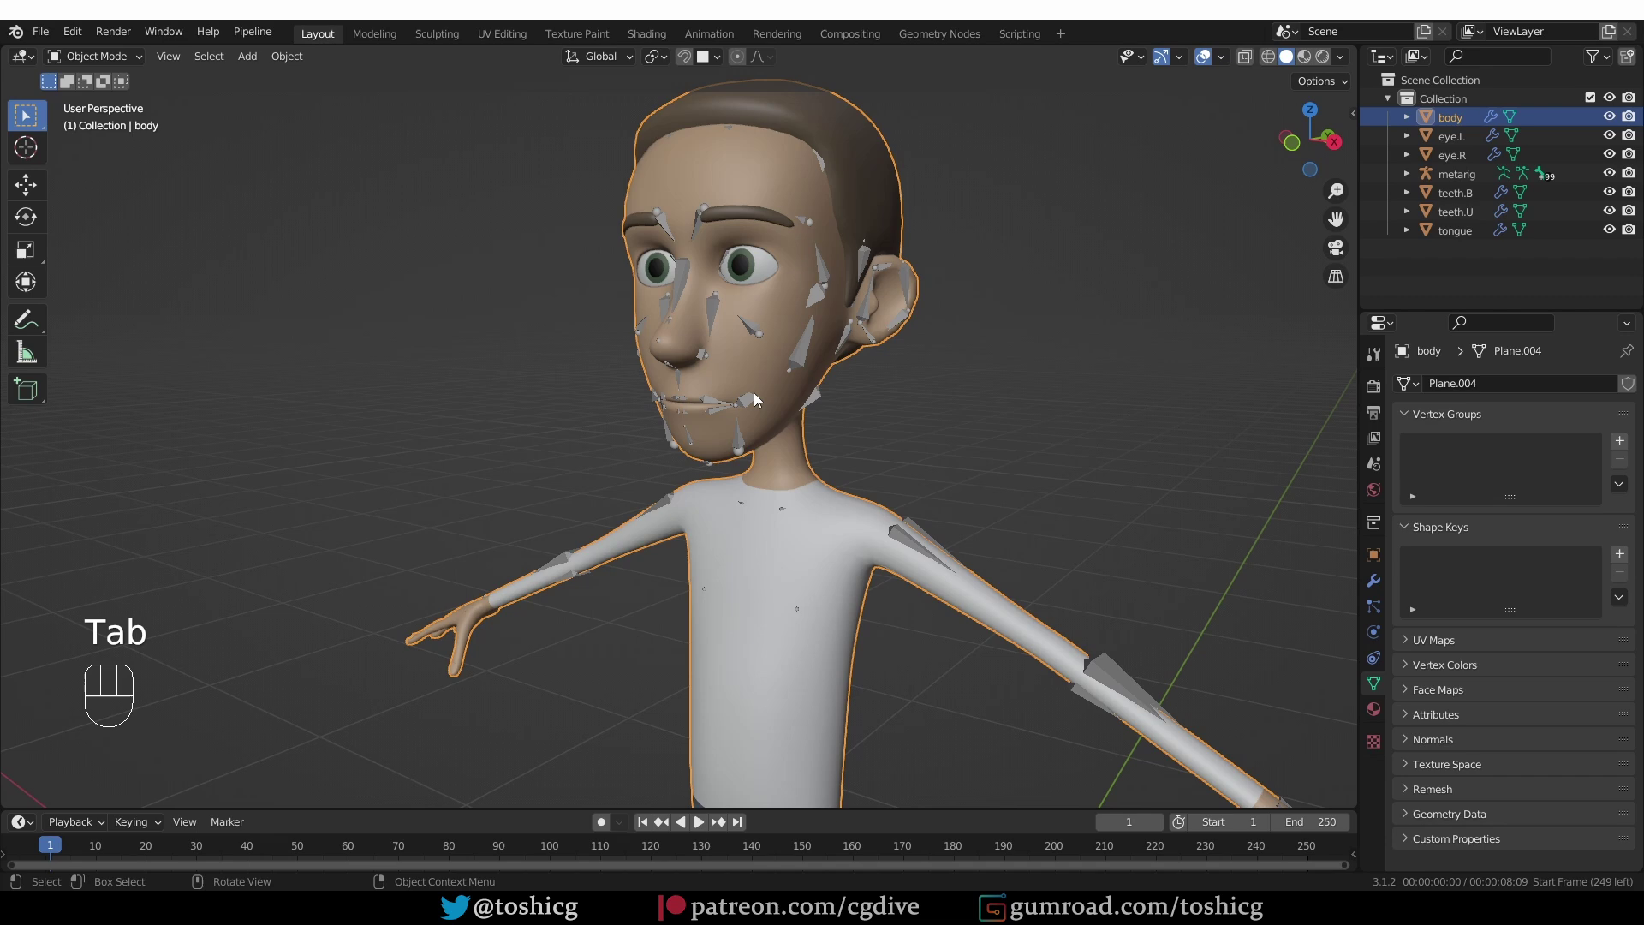
key("h")
left_click_drag(738, 377, 702, 375)
left_click_drag(773, 357, 785, 356)
middle_click(803, 321)
left_click_drag(867, 350, 891, 354)
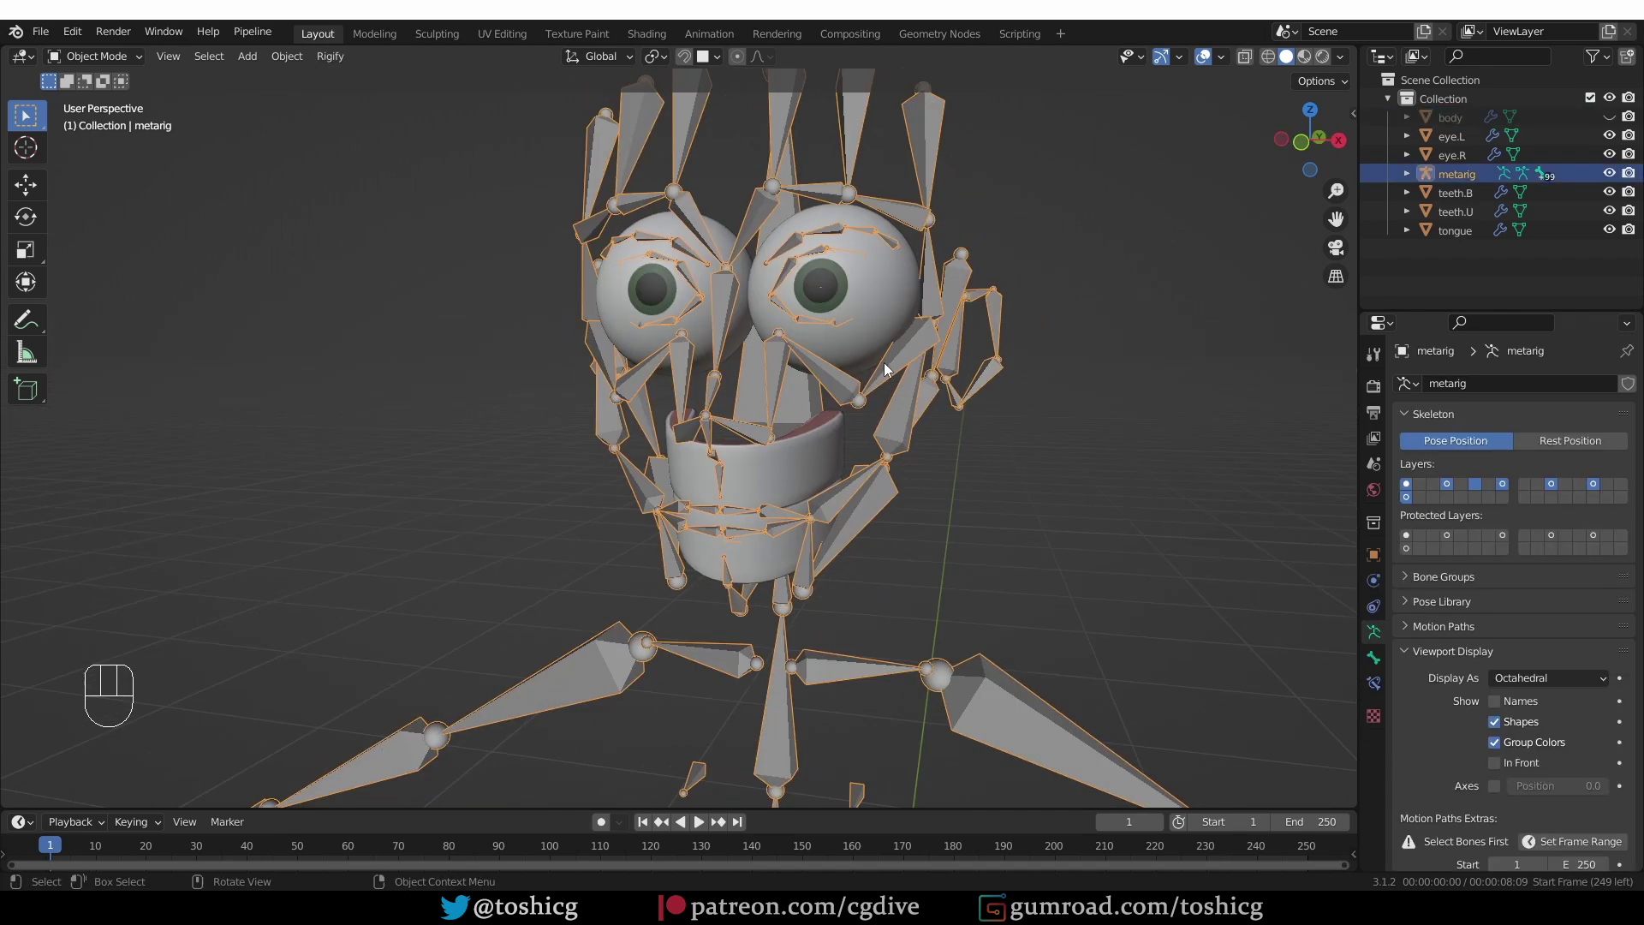
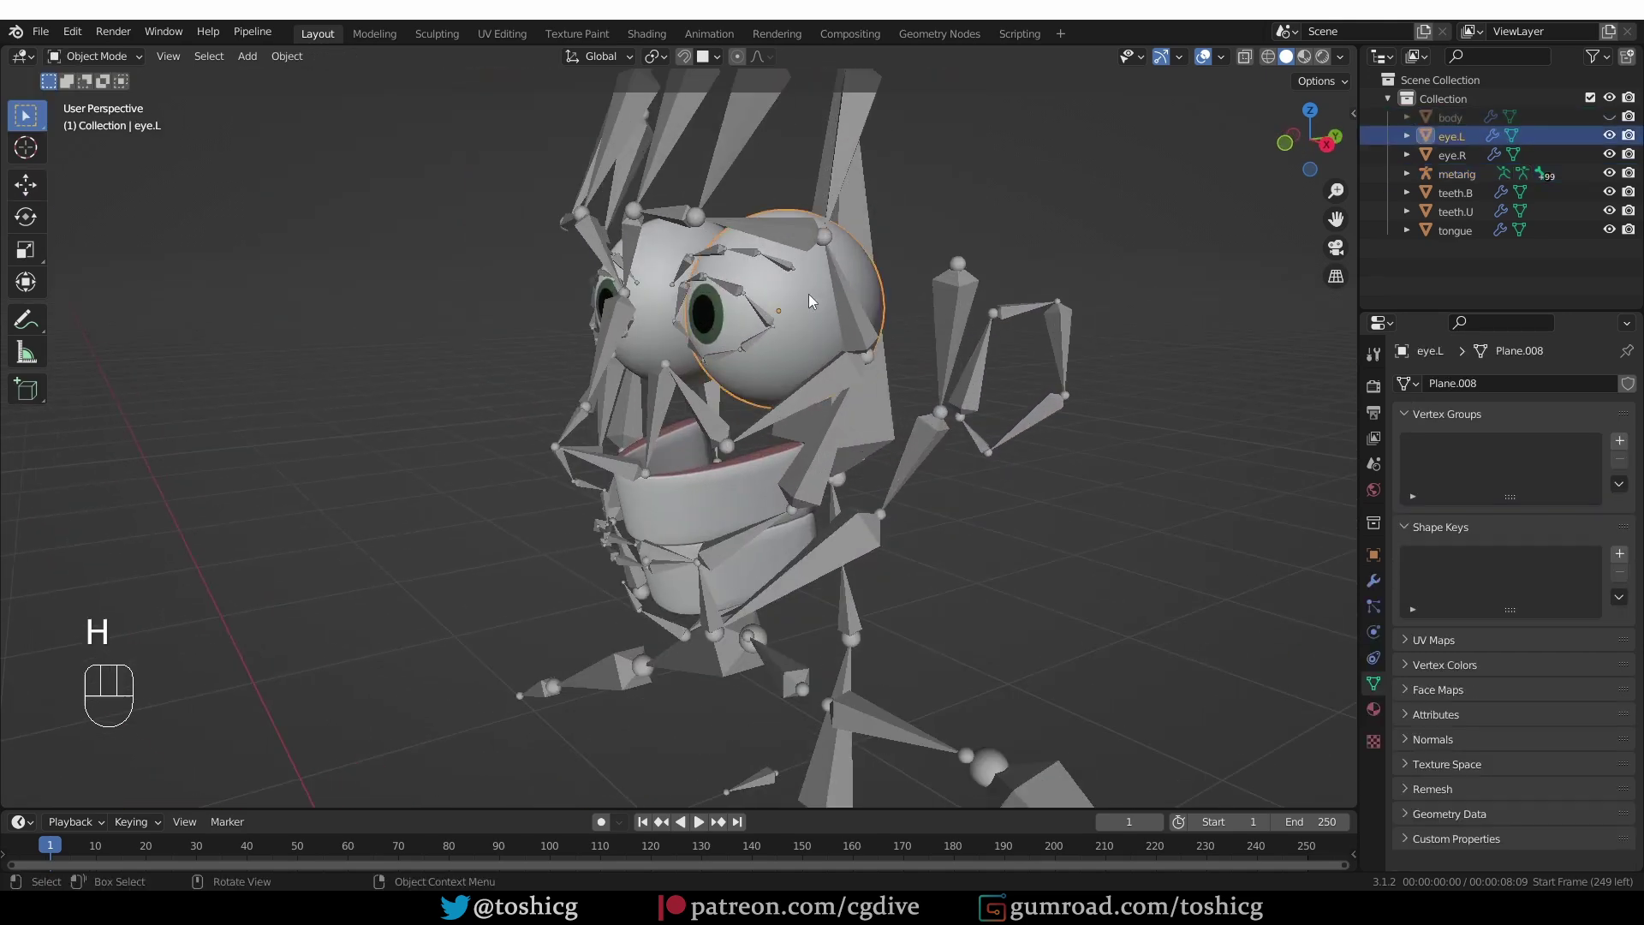
Test-rotate the left eyeball and inspect it in wireframe, undoing the changes afterwards
key("r")
key("r")
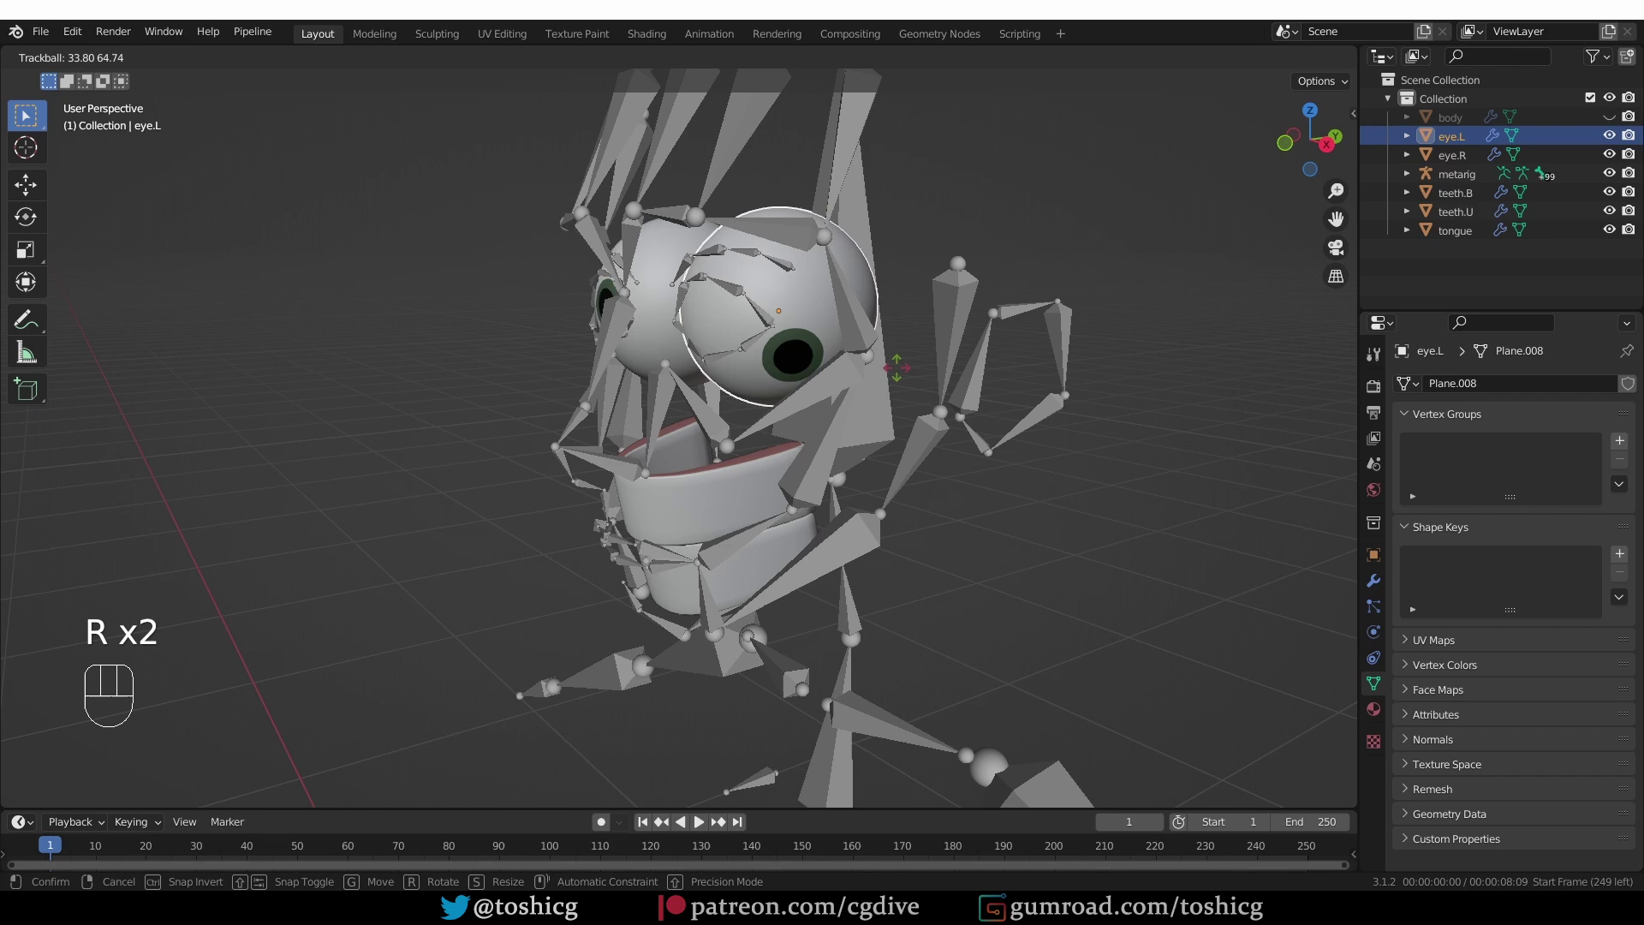
key("z")
key("ctrl+z")
key("d")
left_click_drag(749, 302, 718, 321)
key("d")
key("d")
key("ctrl+z")
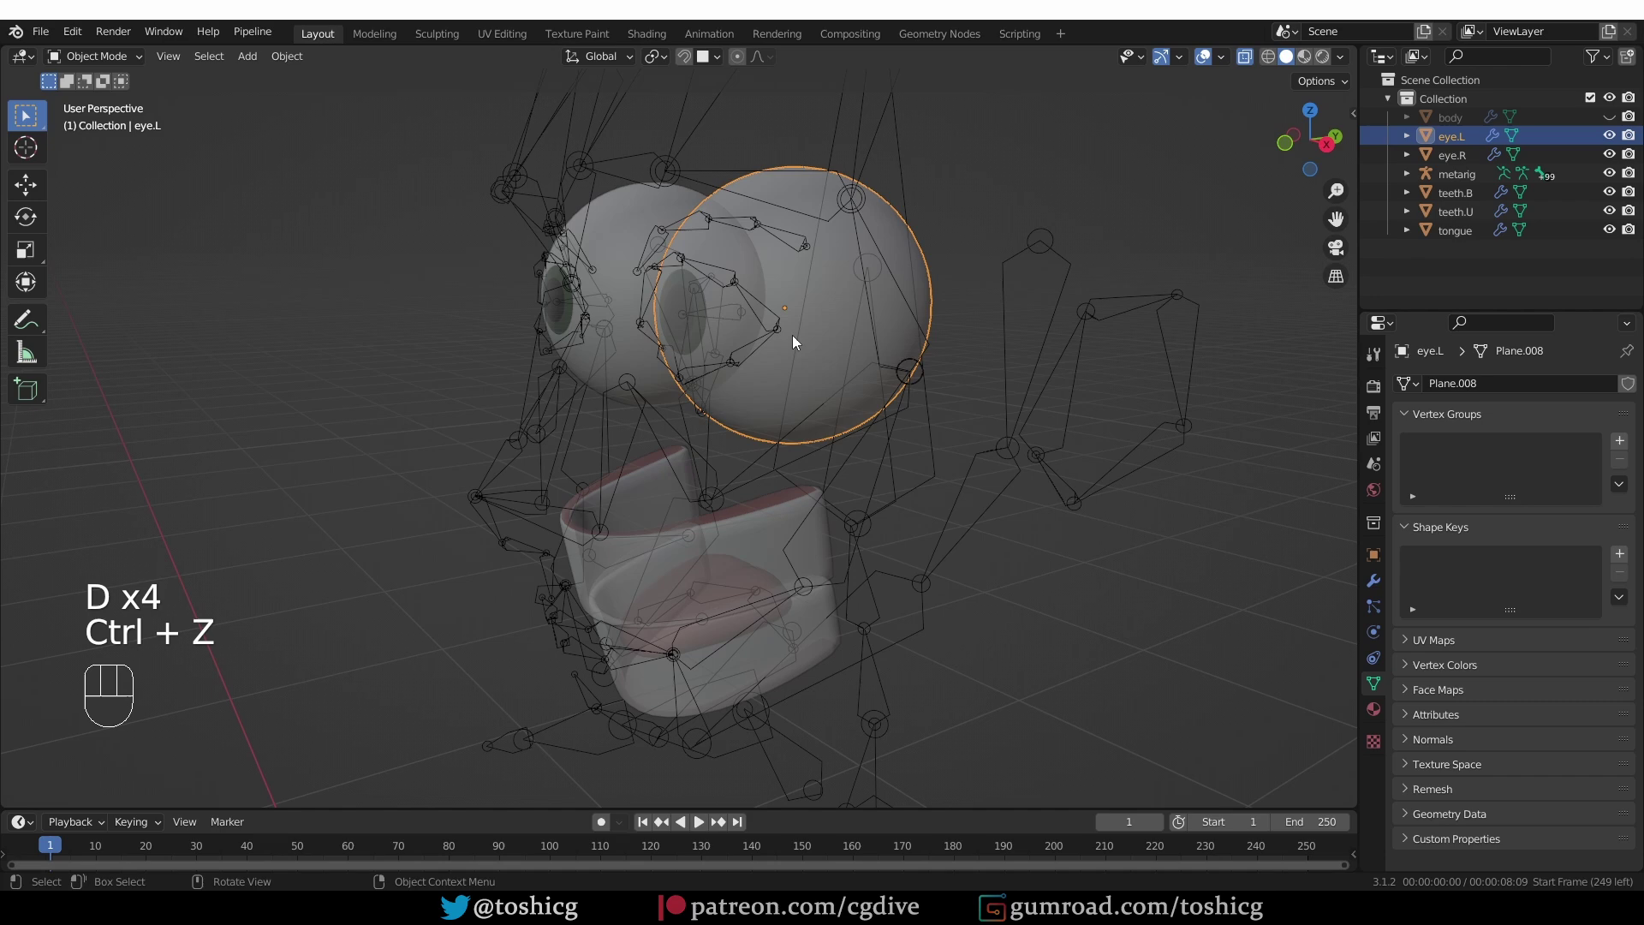
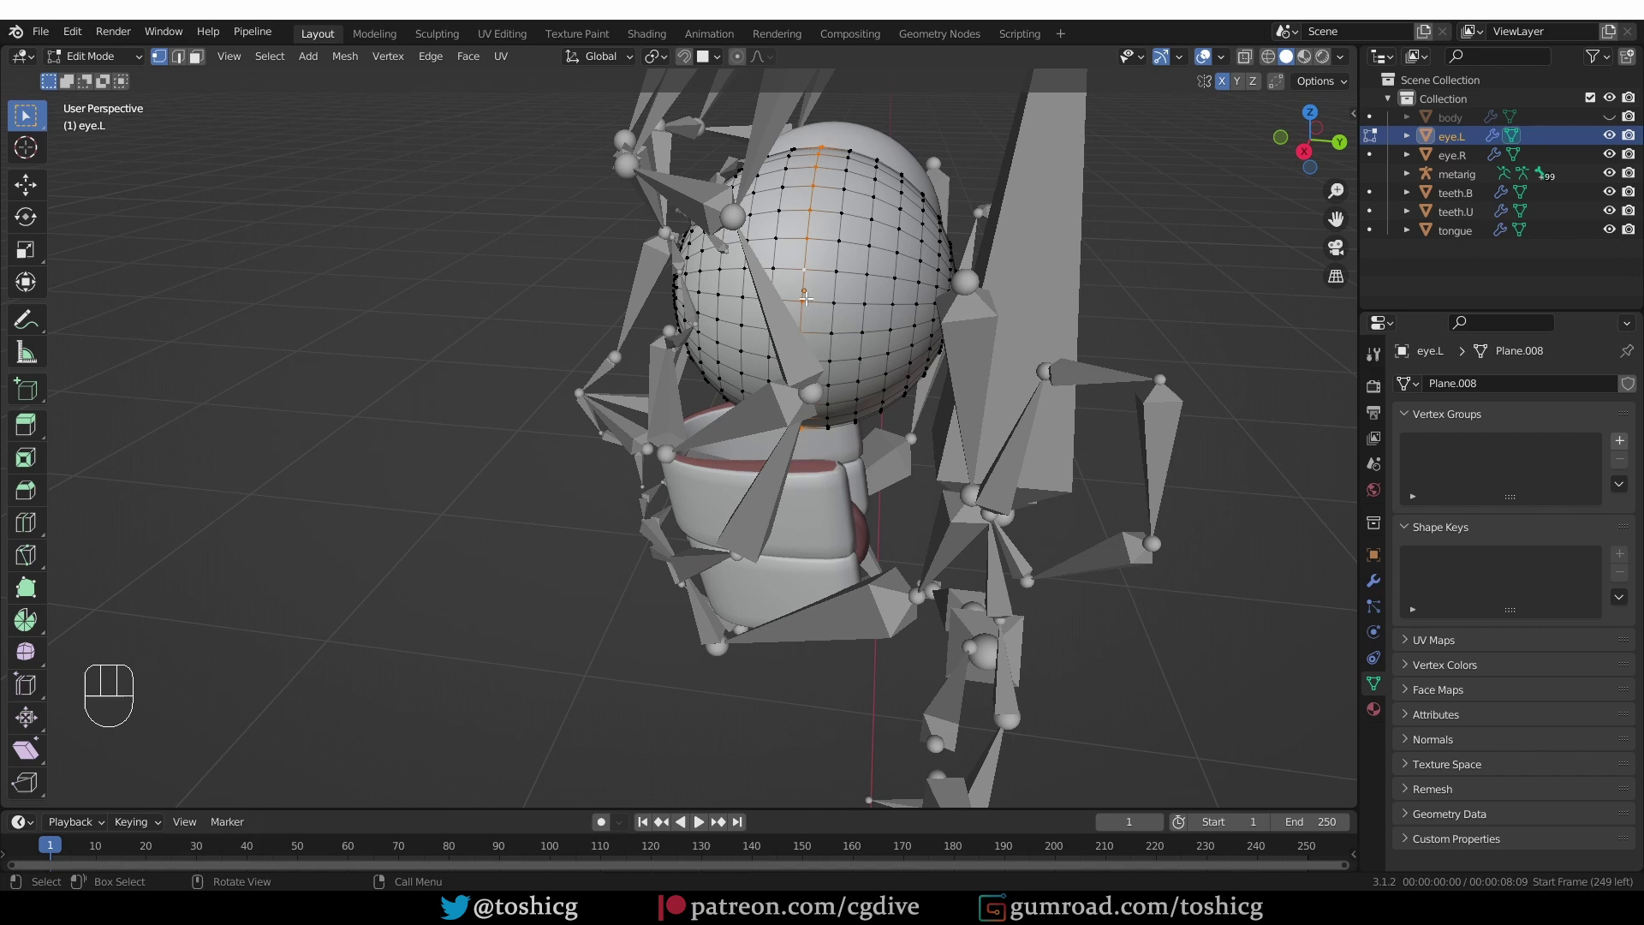
Snap the 3D cursor to the eyeball's centre, then snap the eye.L bone onto the cursor
key("shift+s")
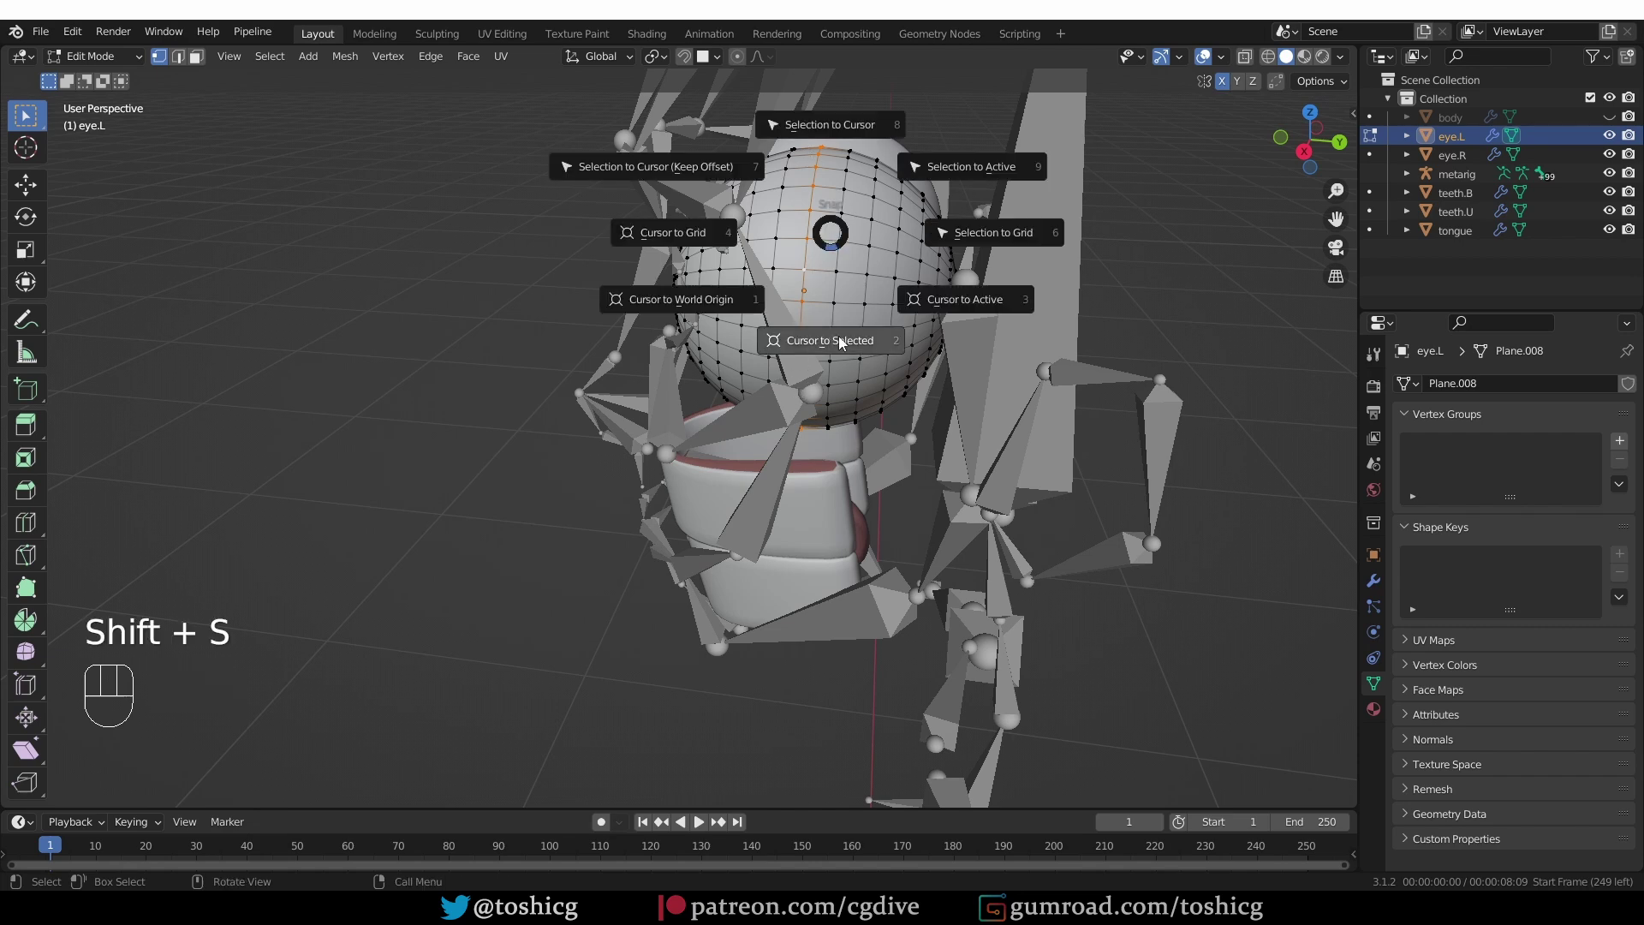
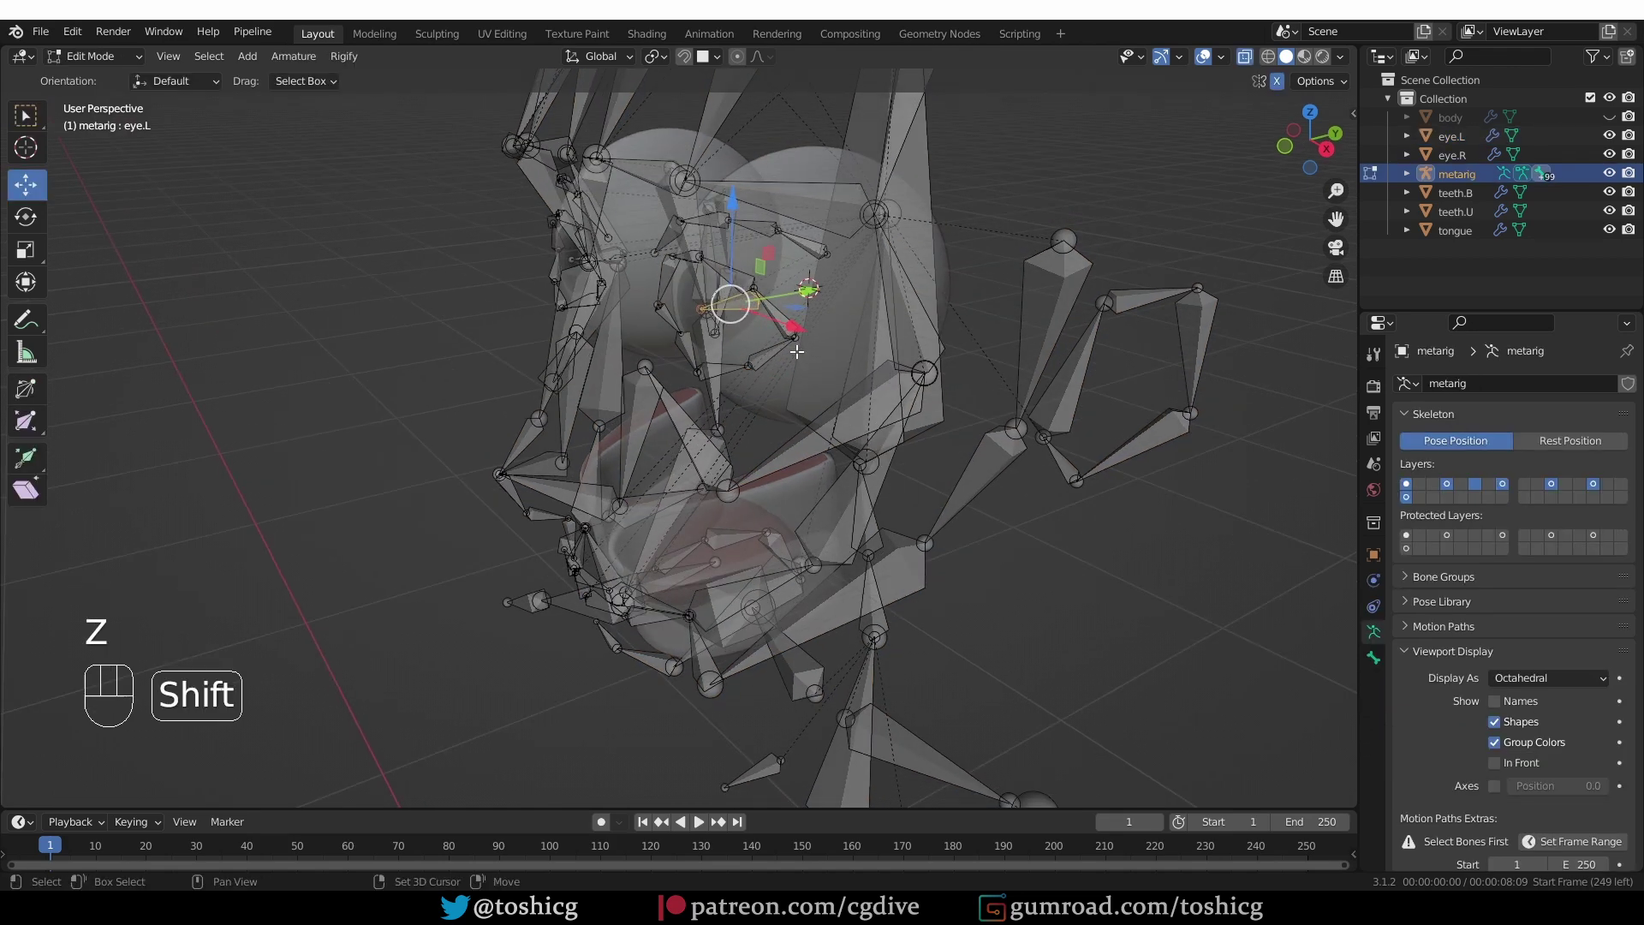
key("shift+s")
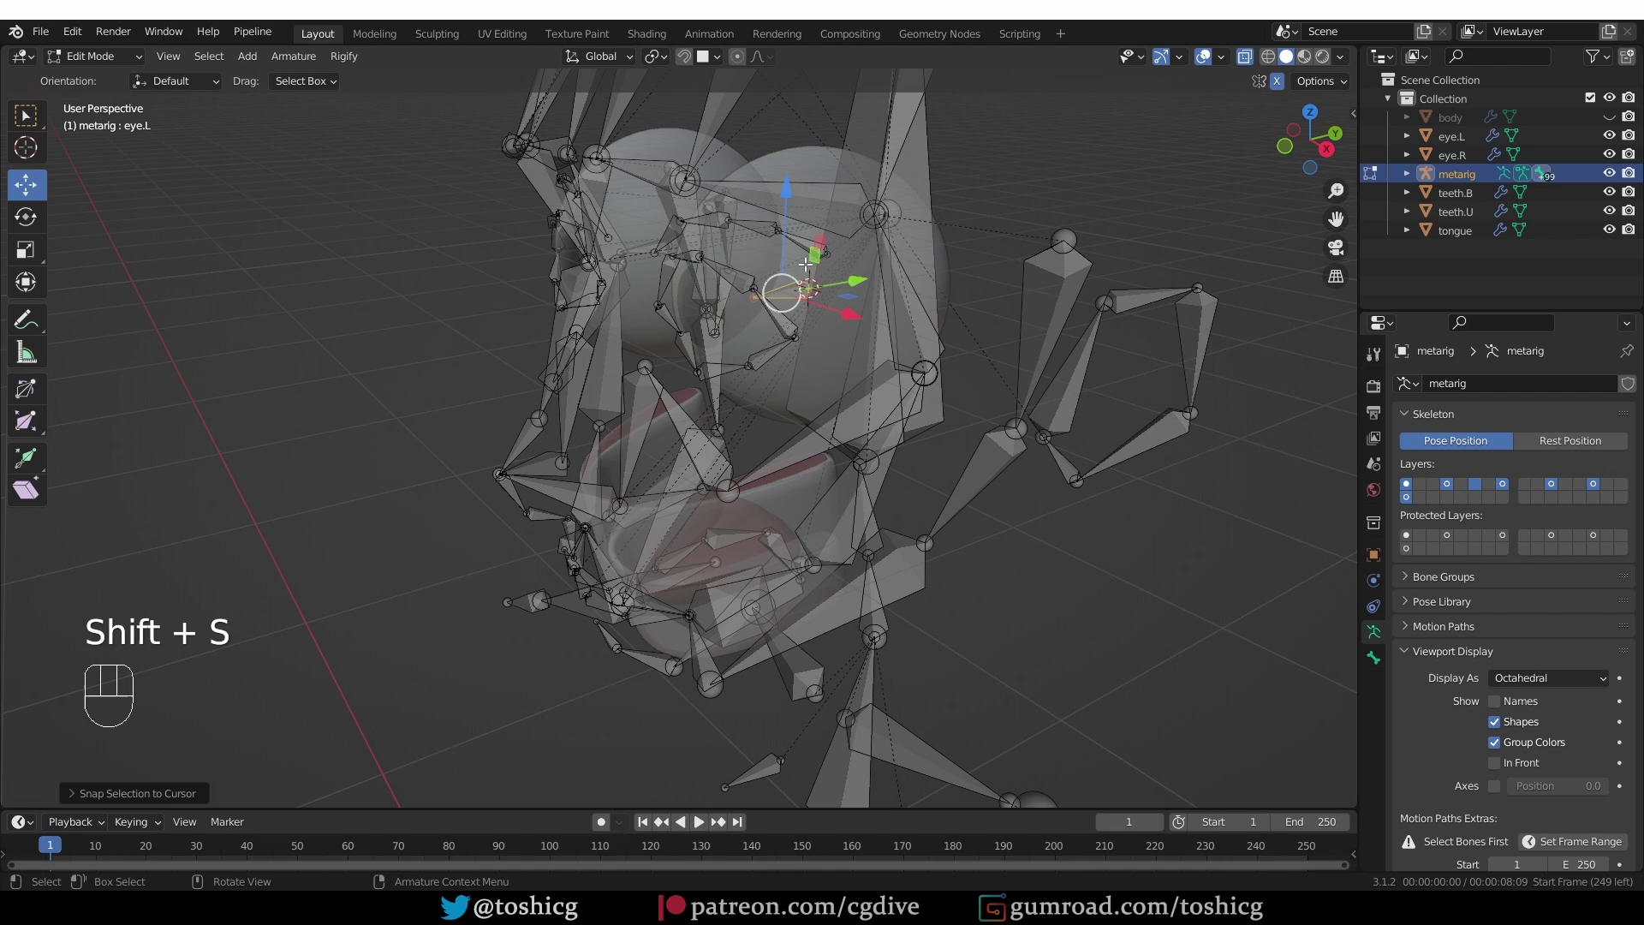
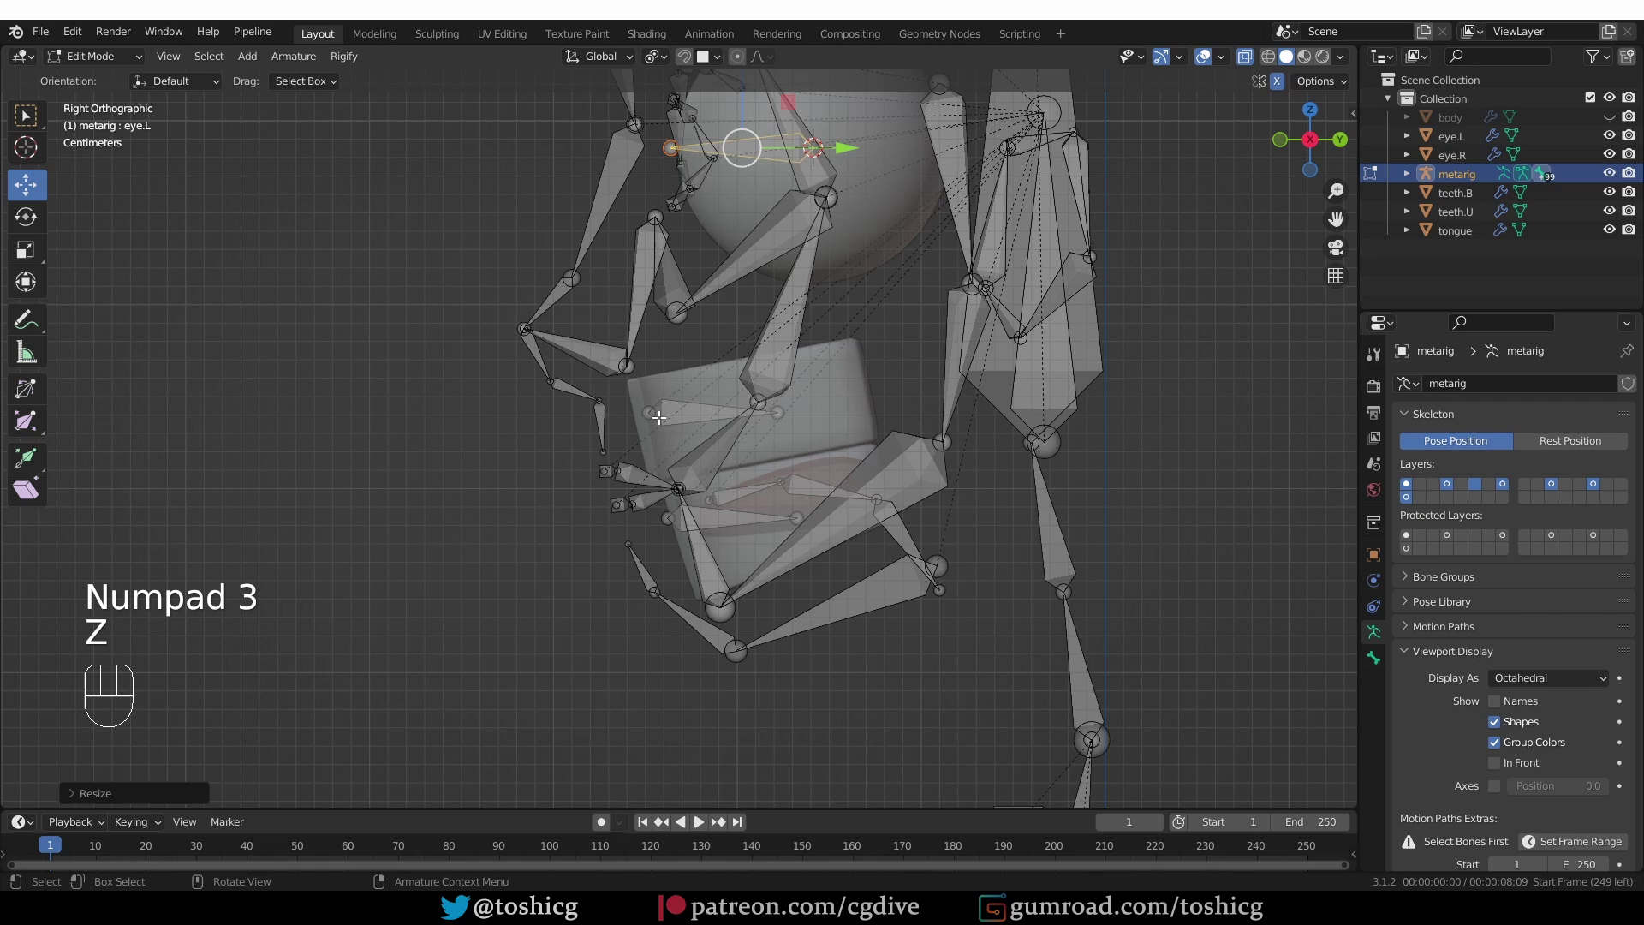
Rotate the upper teeth bone along the upper teeth and move the lower teeth bone inside the lower teeth
key("r")
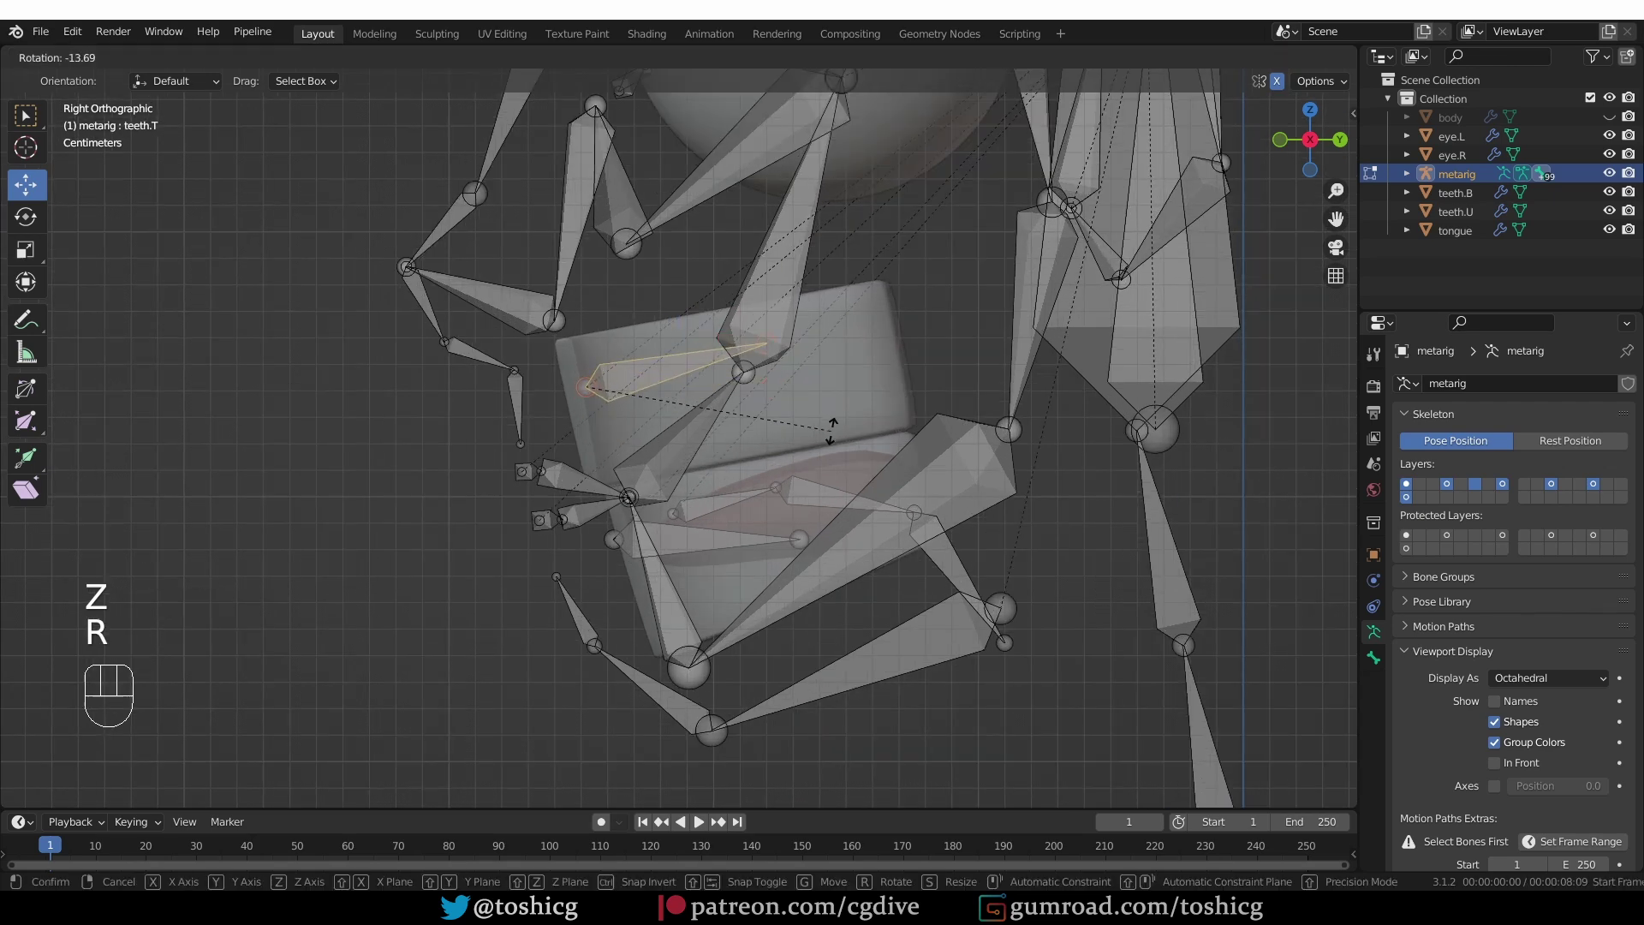
key("g")
key("r")
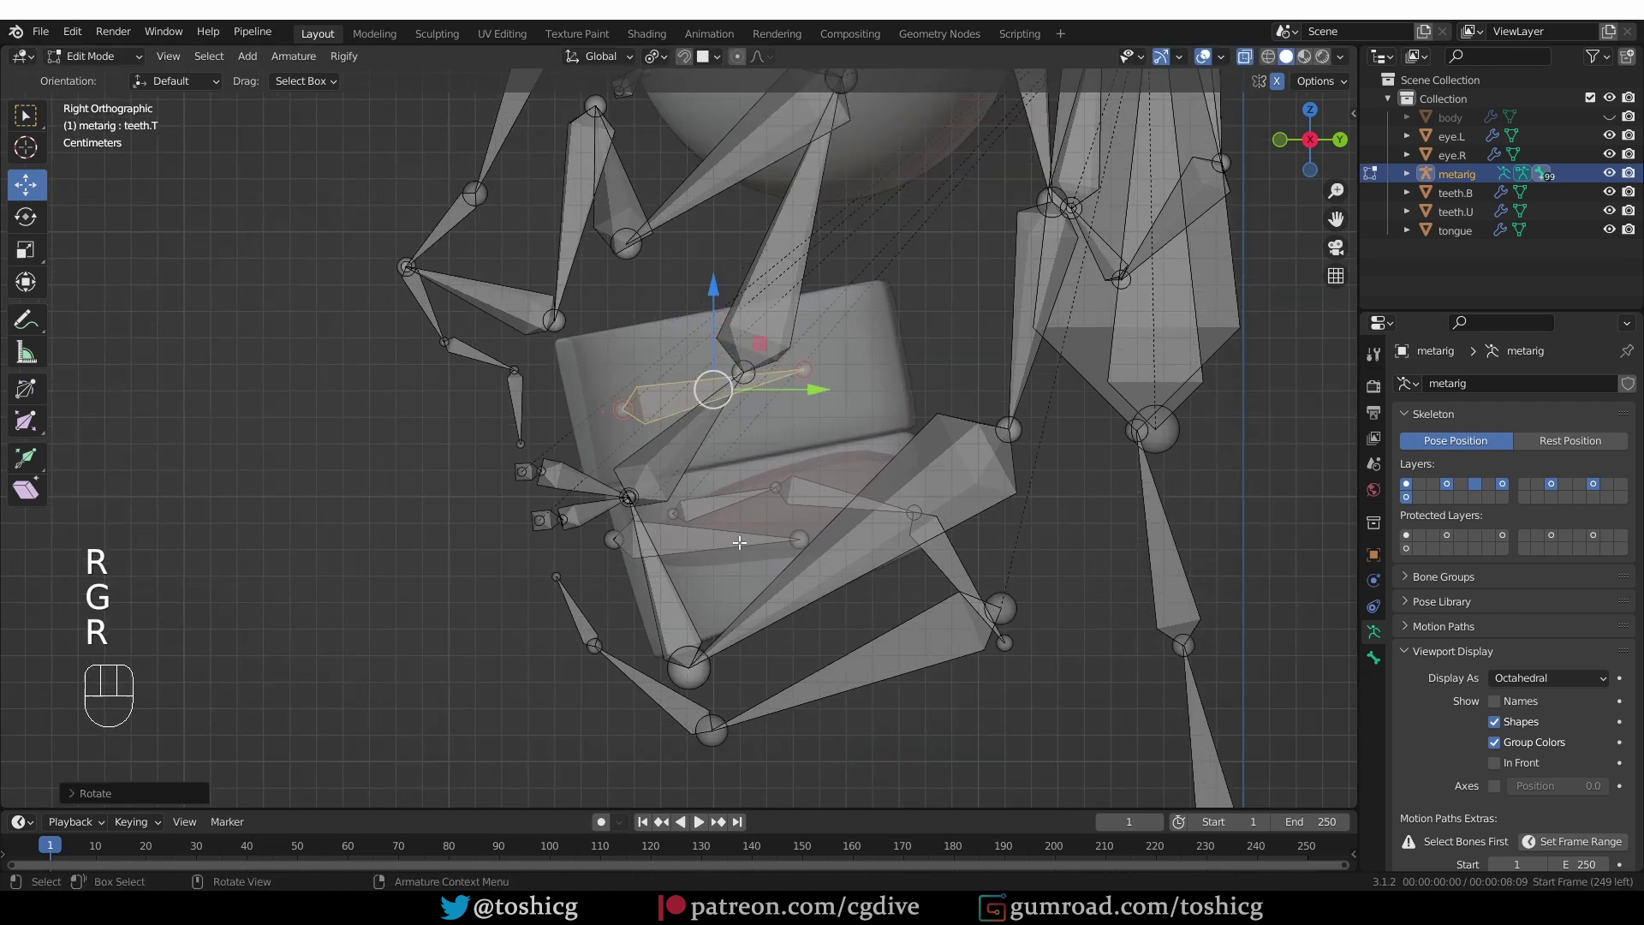
key("r")
key("g")
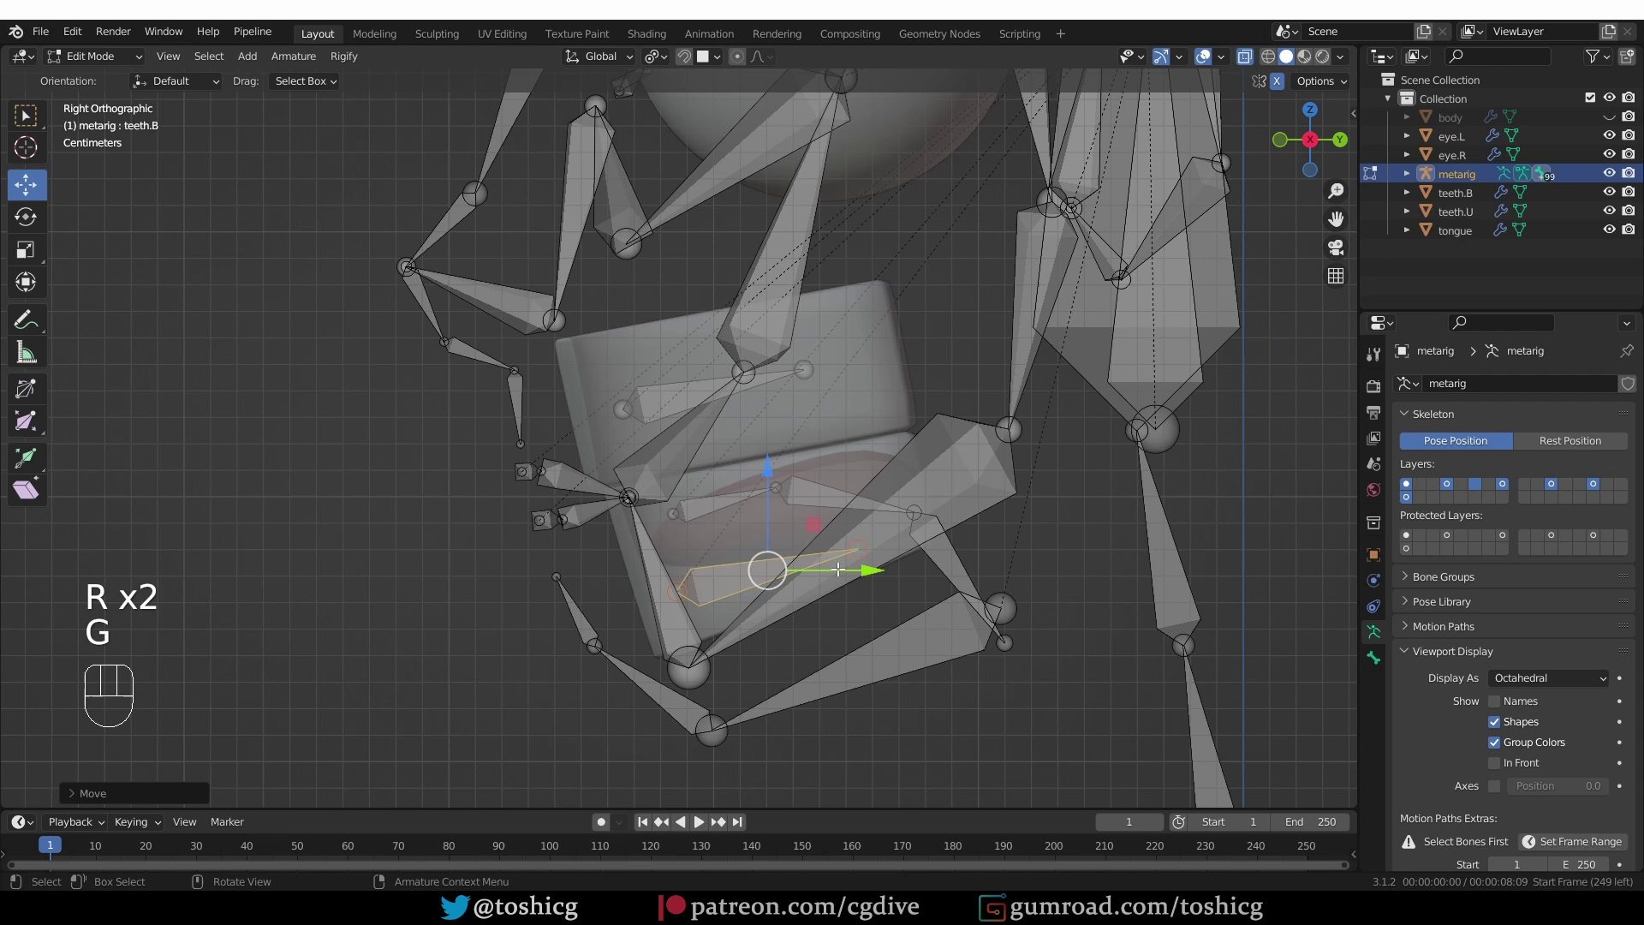
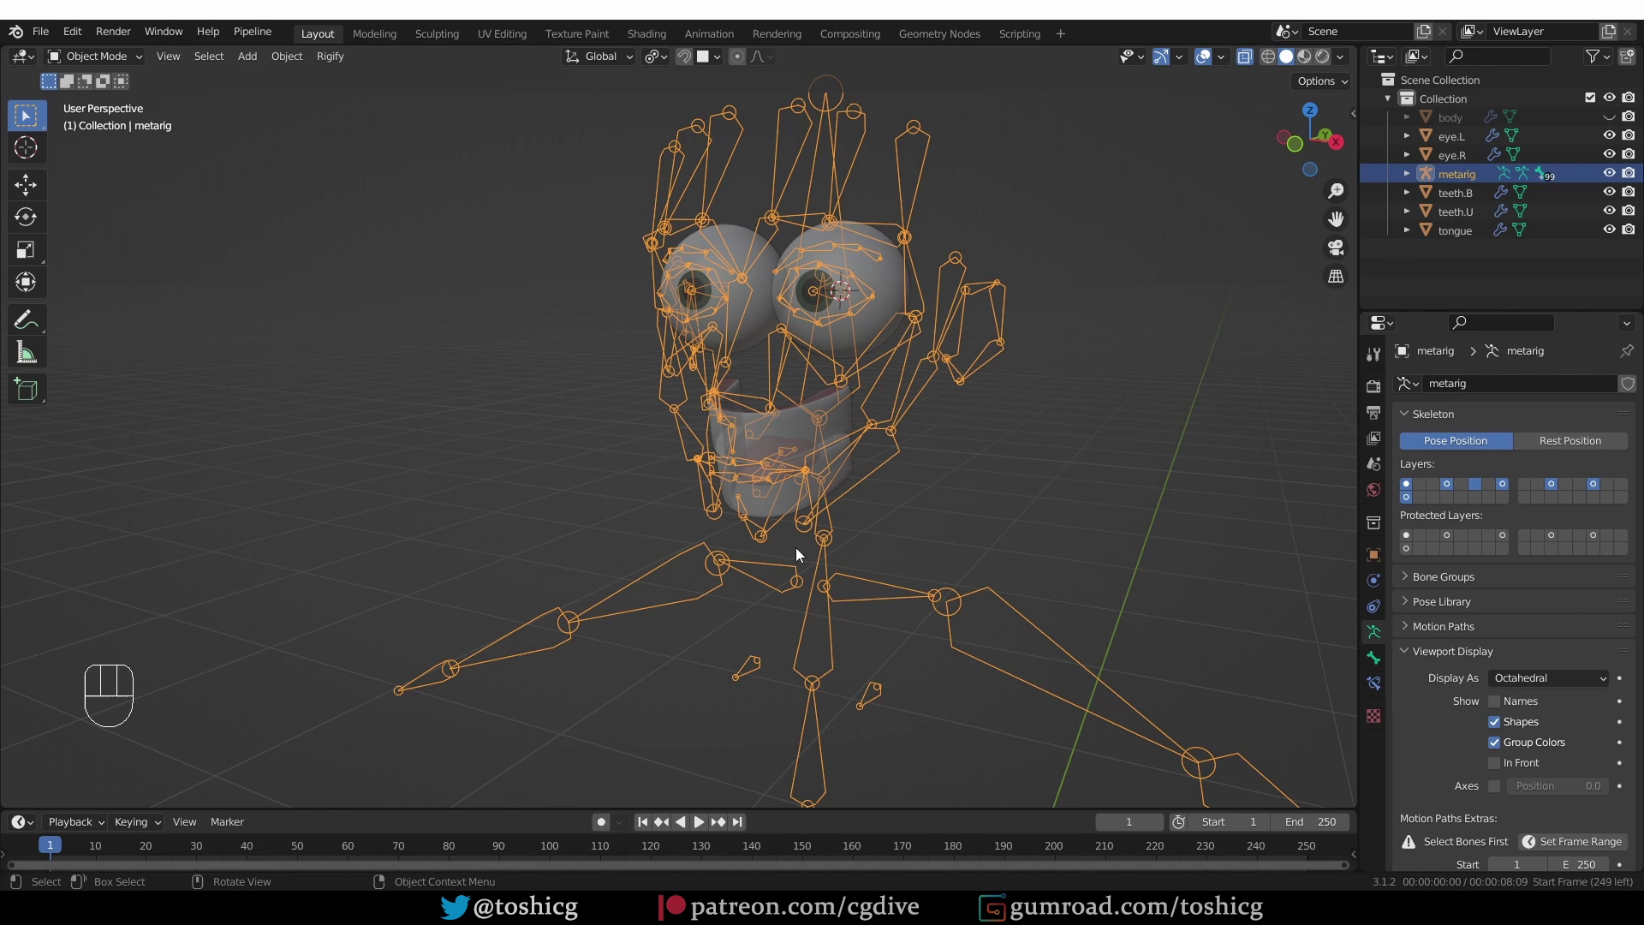
Unhide the body mesh and pull the view back to frame the whole character
key("alt+h")
middle_click(843, 487)
key("z")
left_click_drag(843, 523, 827, 459)
middle_click(889, 486)
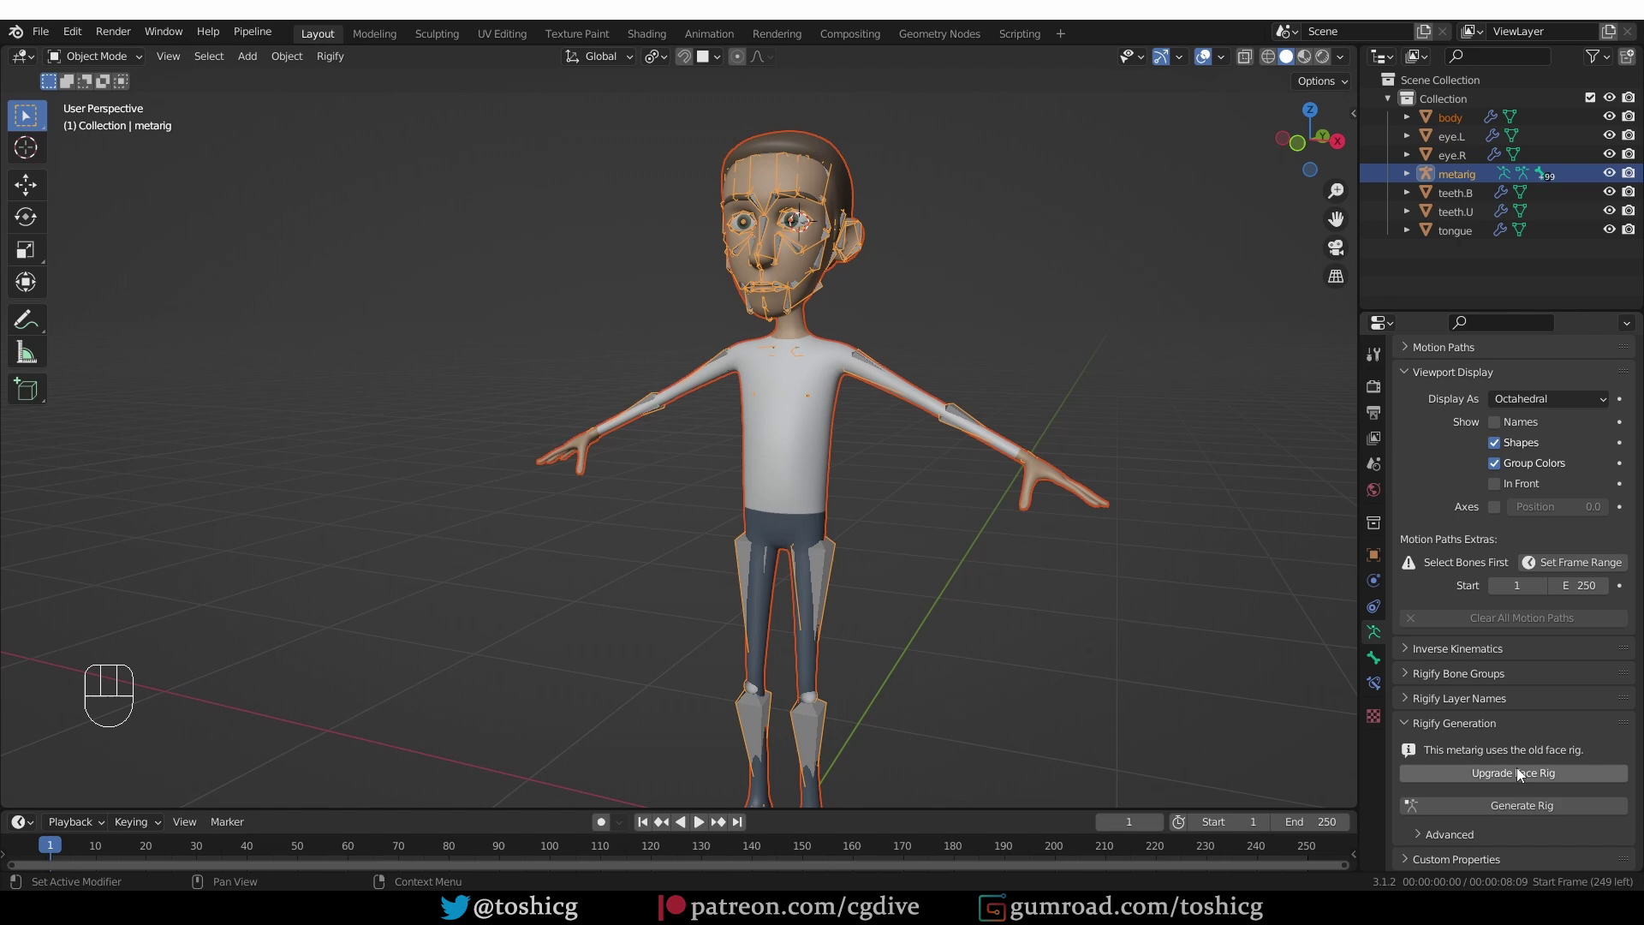
Upgrade the metarig to the new Rigify face rig and select the generated rig
left_click(1476, 780)
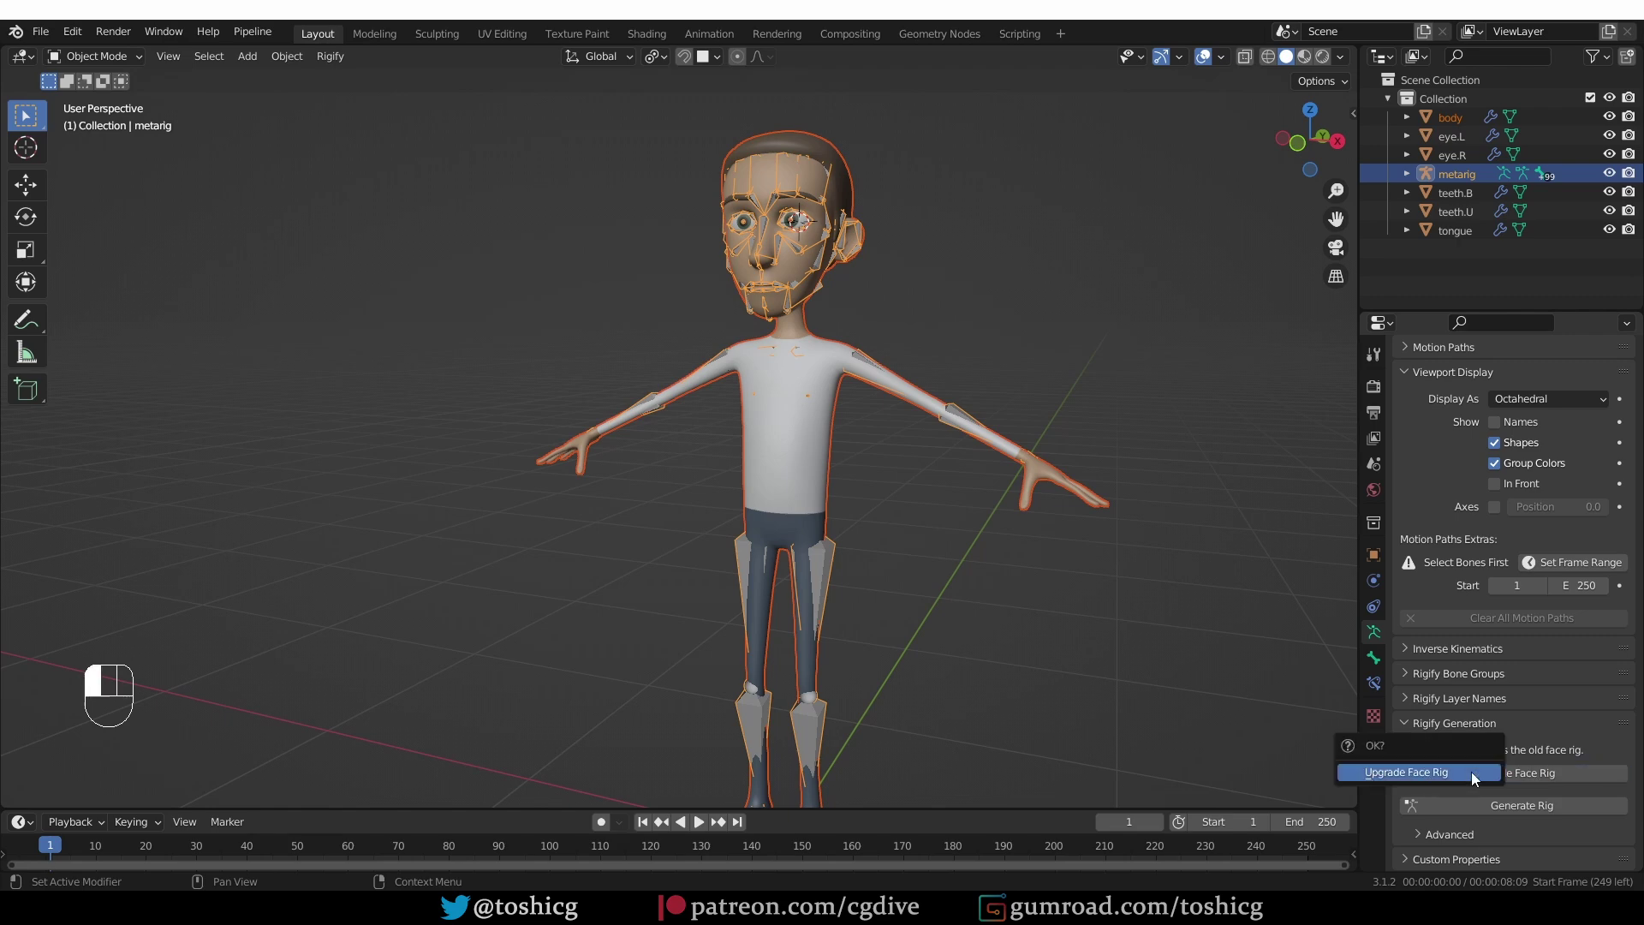
left_click(1494, 812)
left_click(818, 293)
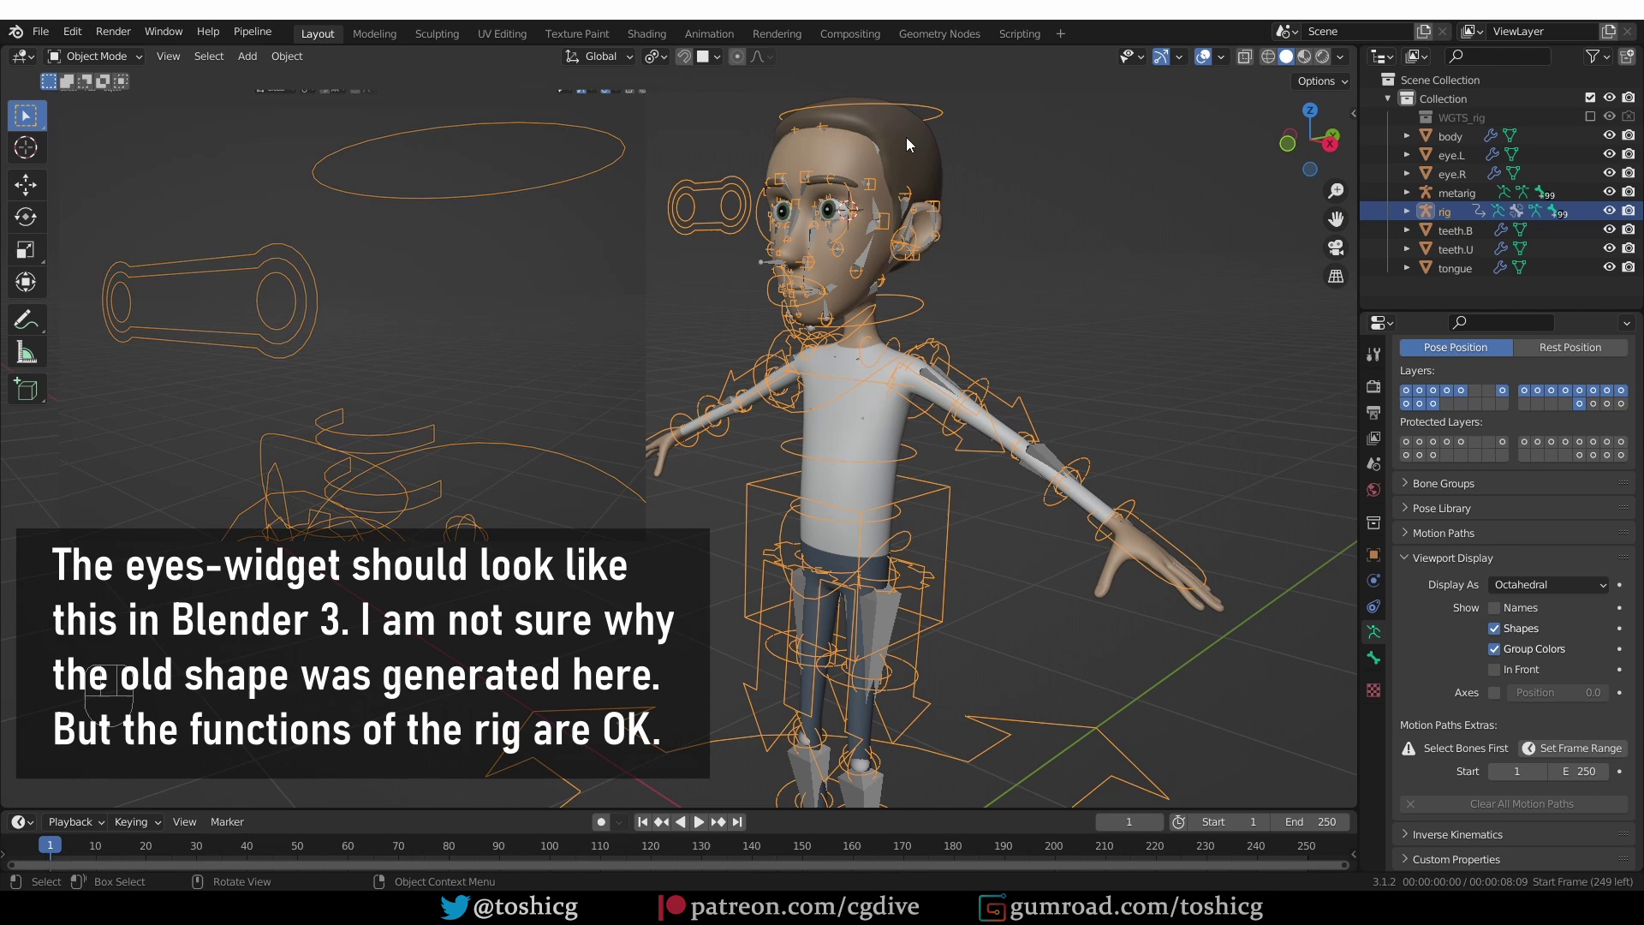
Parent the body mesh to the rig with Armature Deform With Automatic Weights
left_click(926, 151)
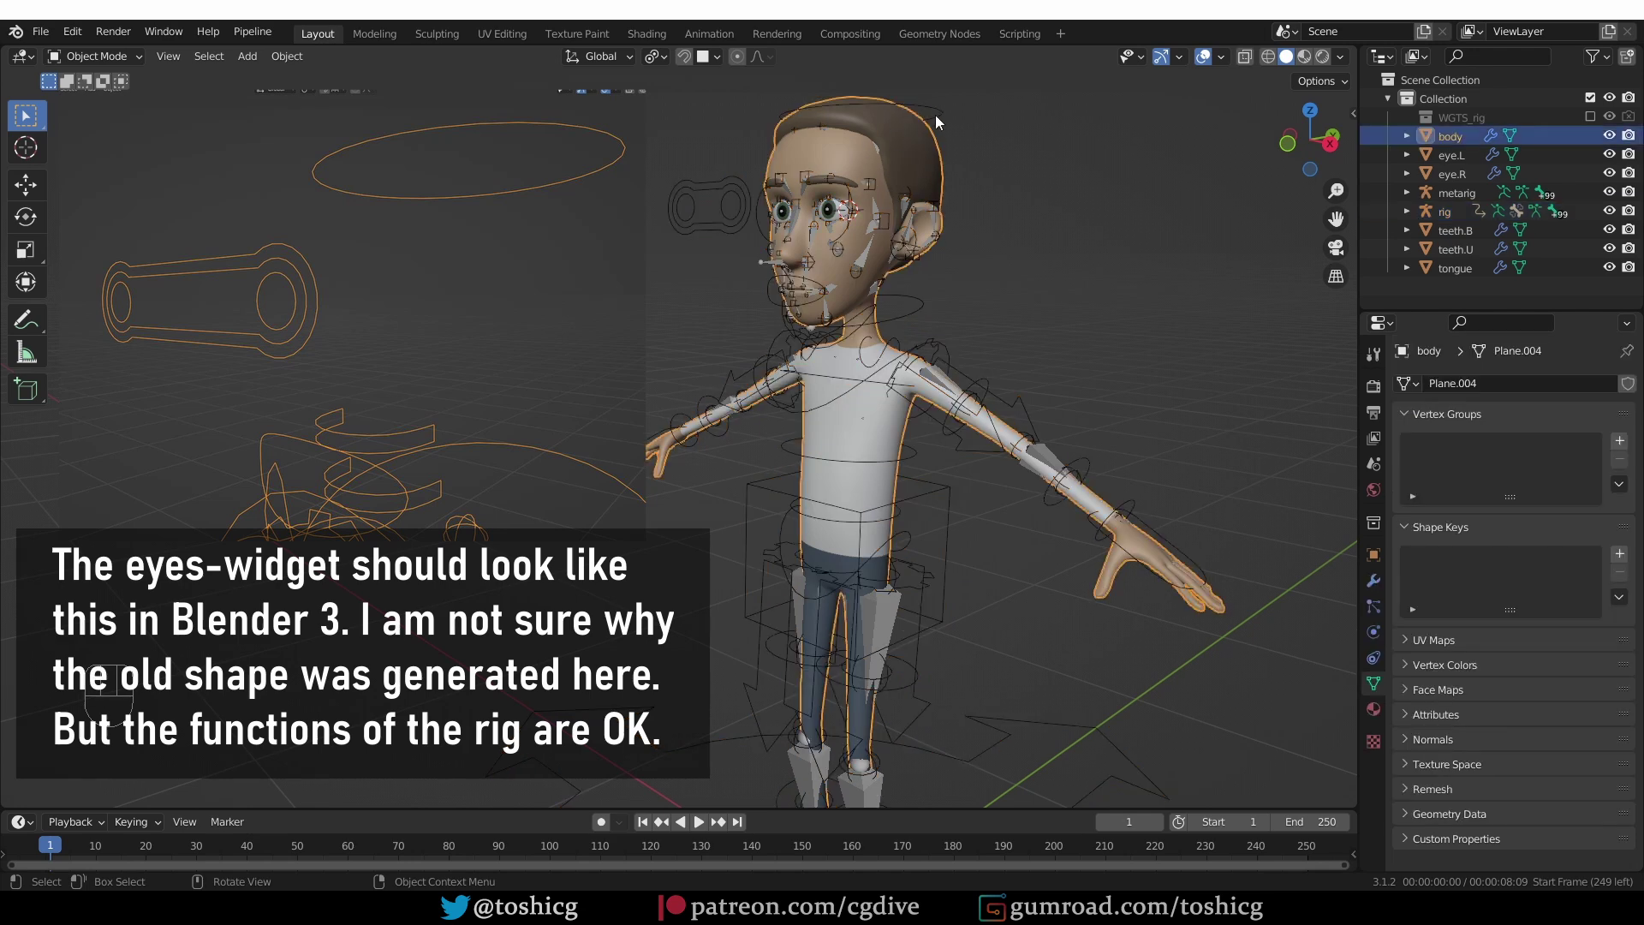
left_click(942, 112)
key("ctrl+p")
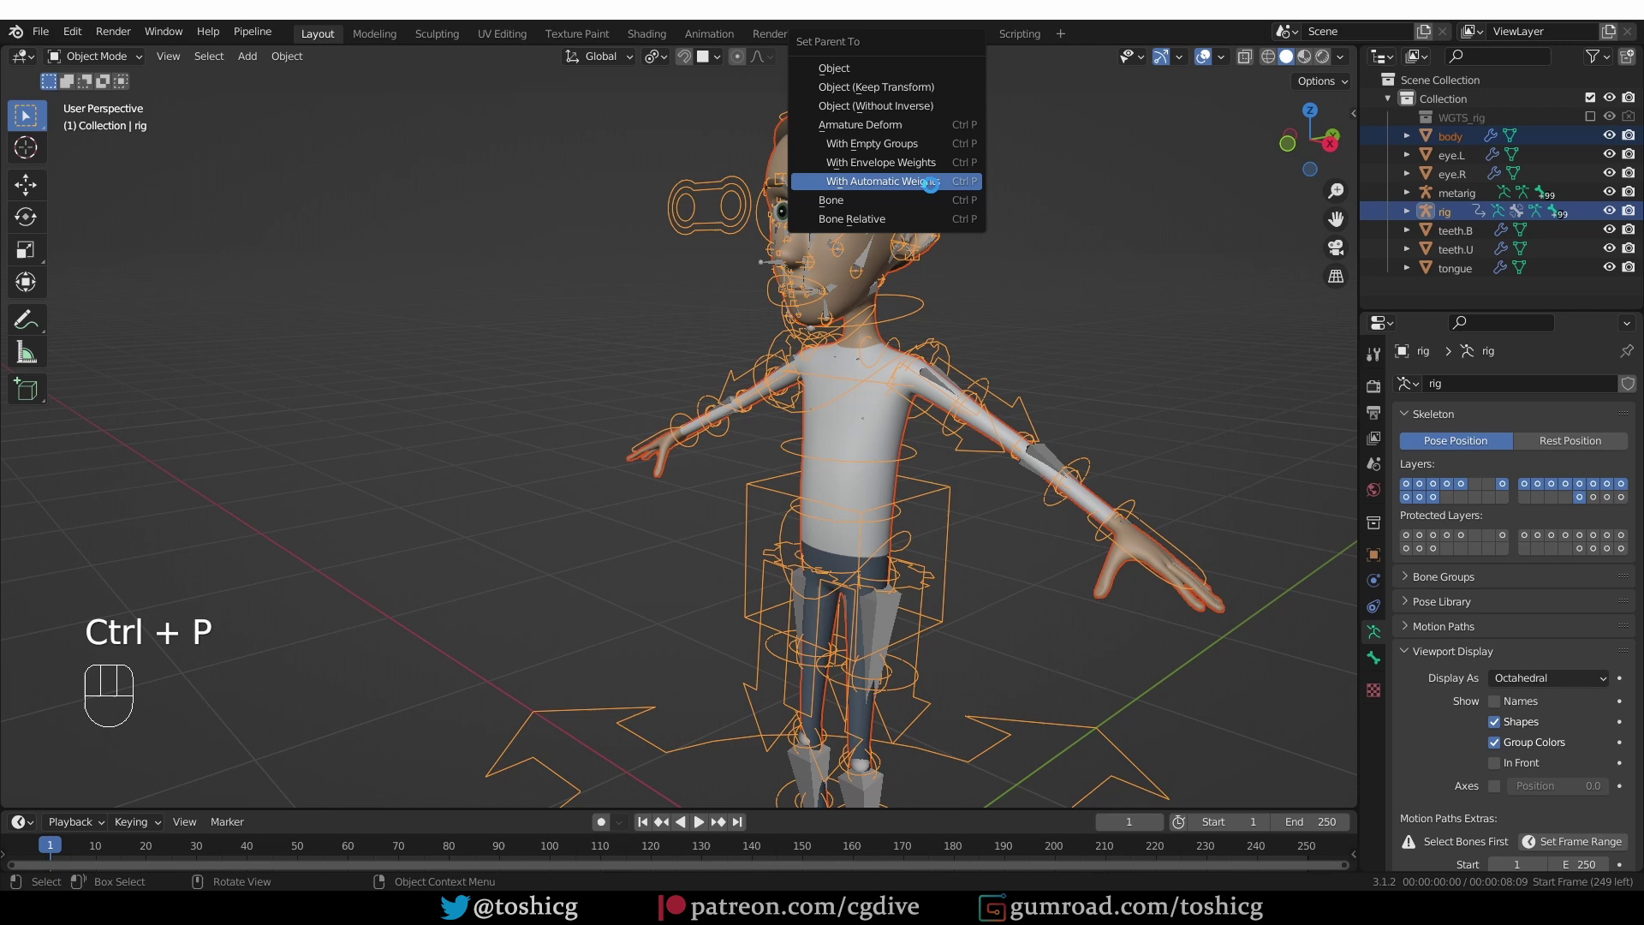
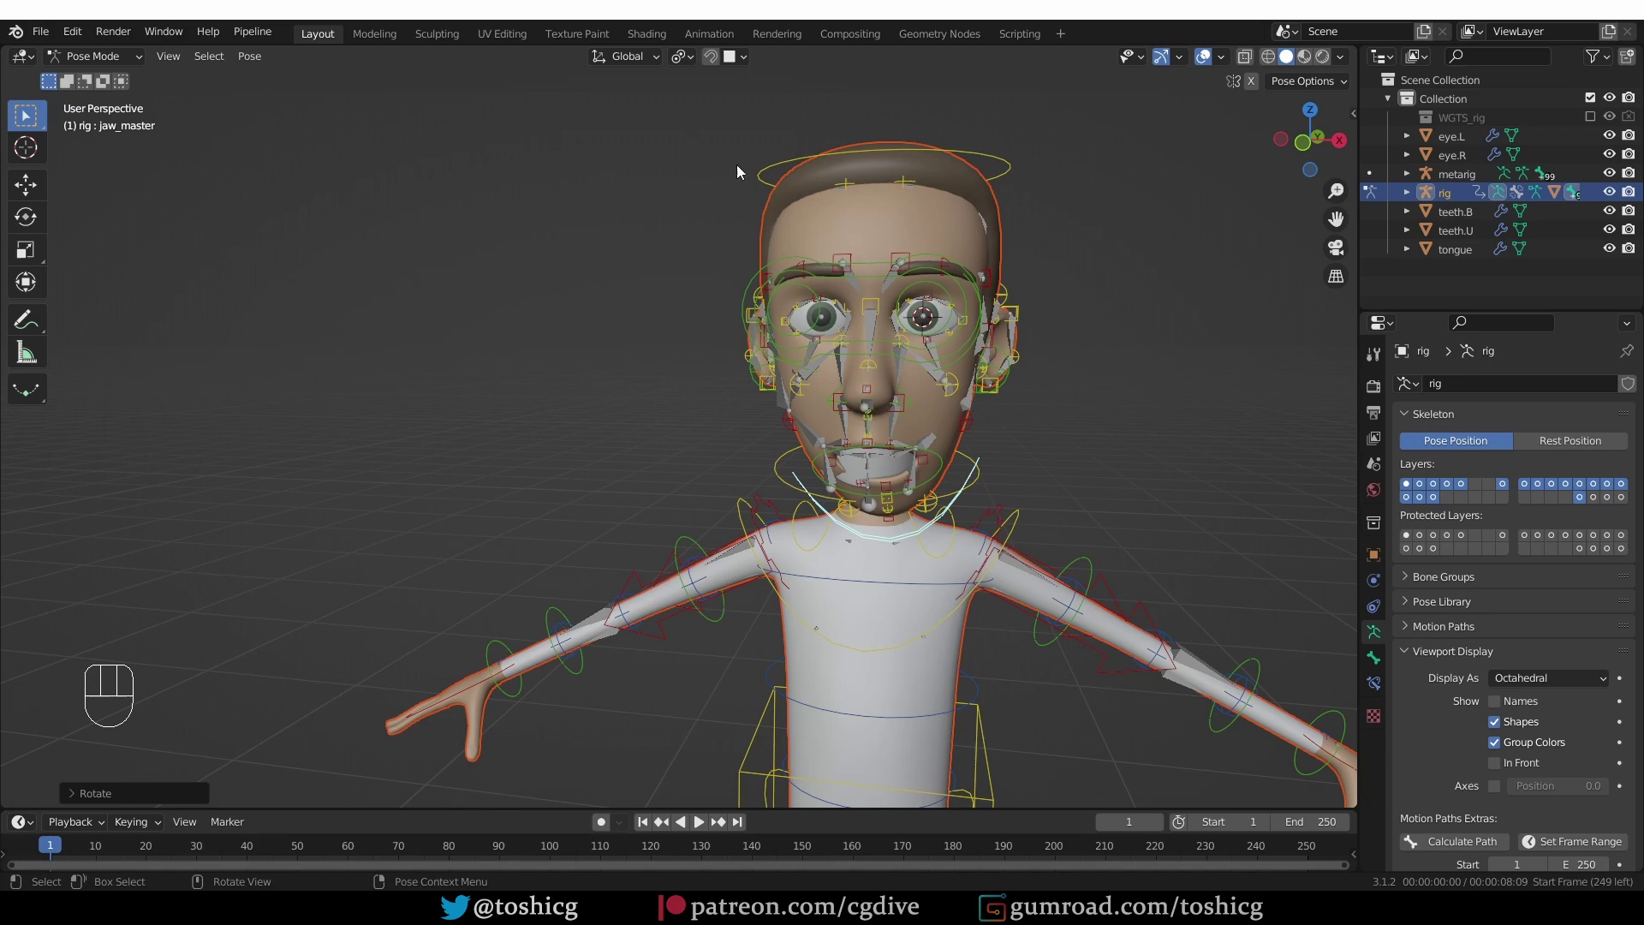
Orbit around the head to check how the bound face deforms from the side and front
key("ctrl+z")
left_click_drag(1043, 476, 912, 477)
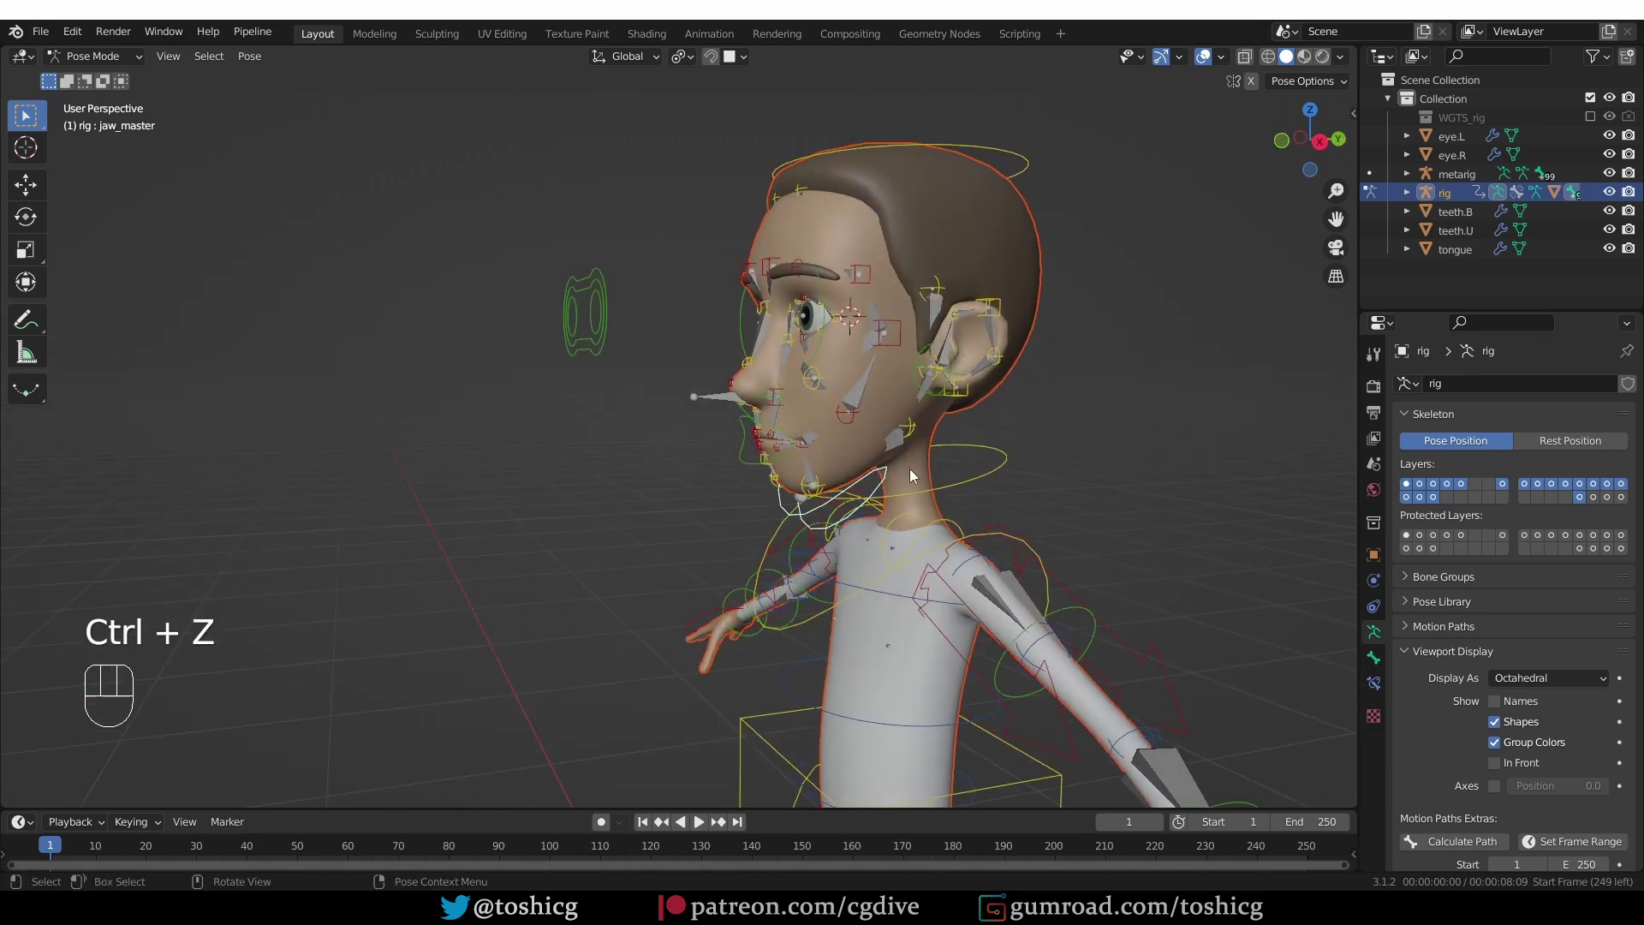
left_click_drag(896, 228, 844, 239)
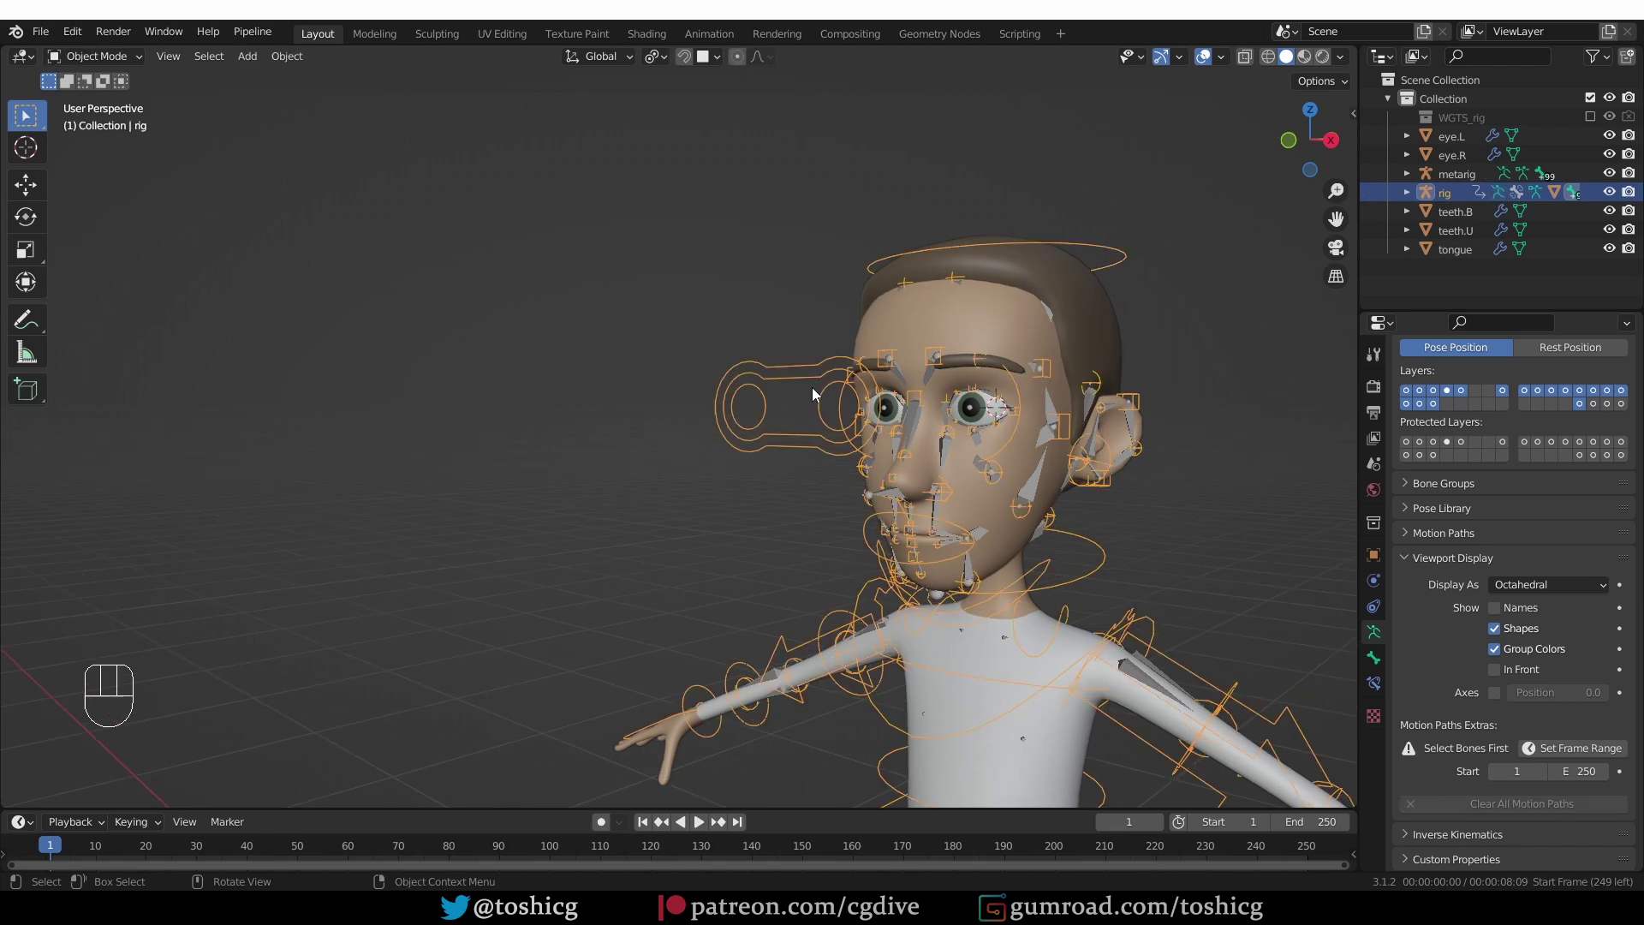
Hide the body and parent the eyes and teeth meshes to the rig With Empty Groups
left_click(1005, 345)
key("h")
middle_click(1039, 481)
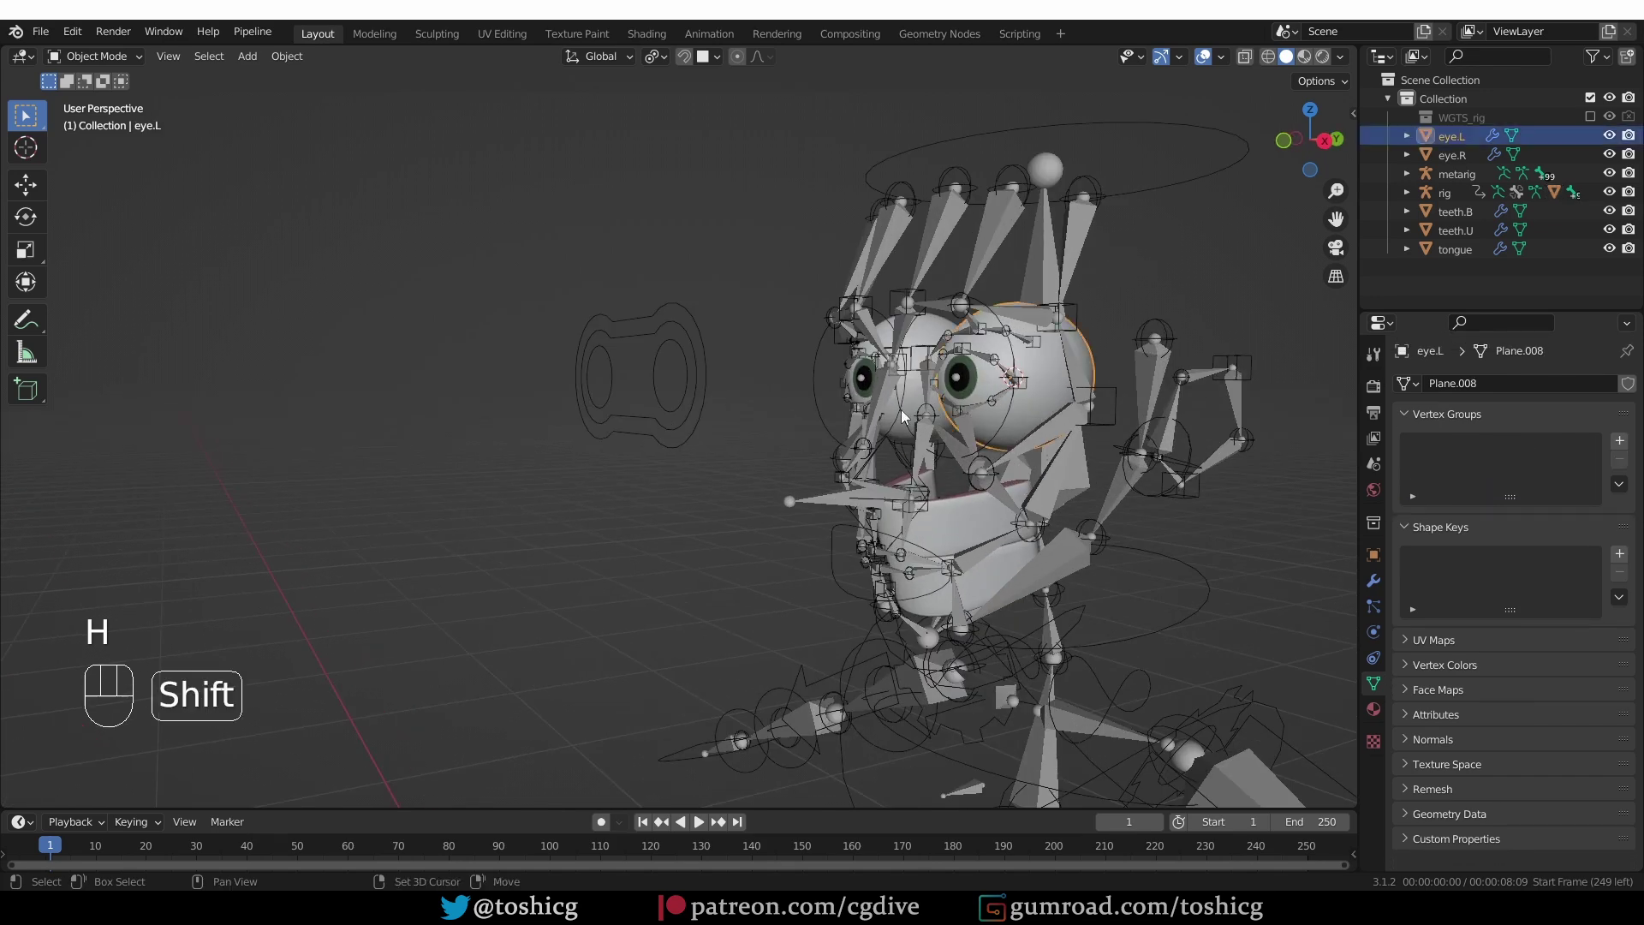
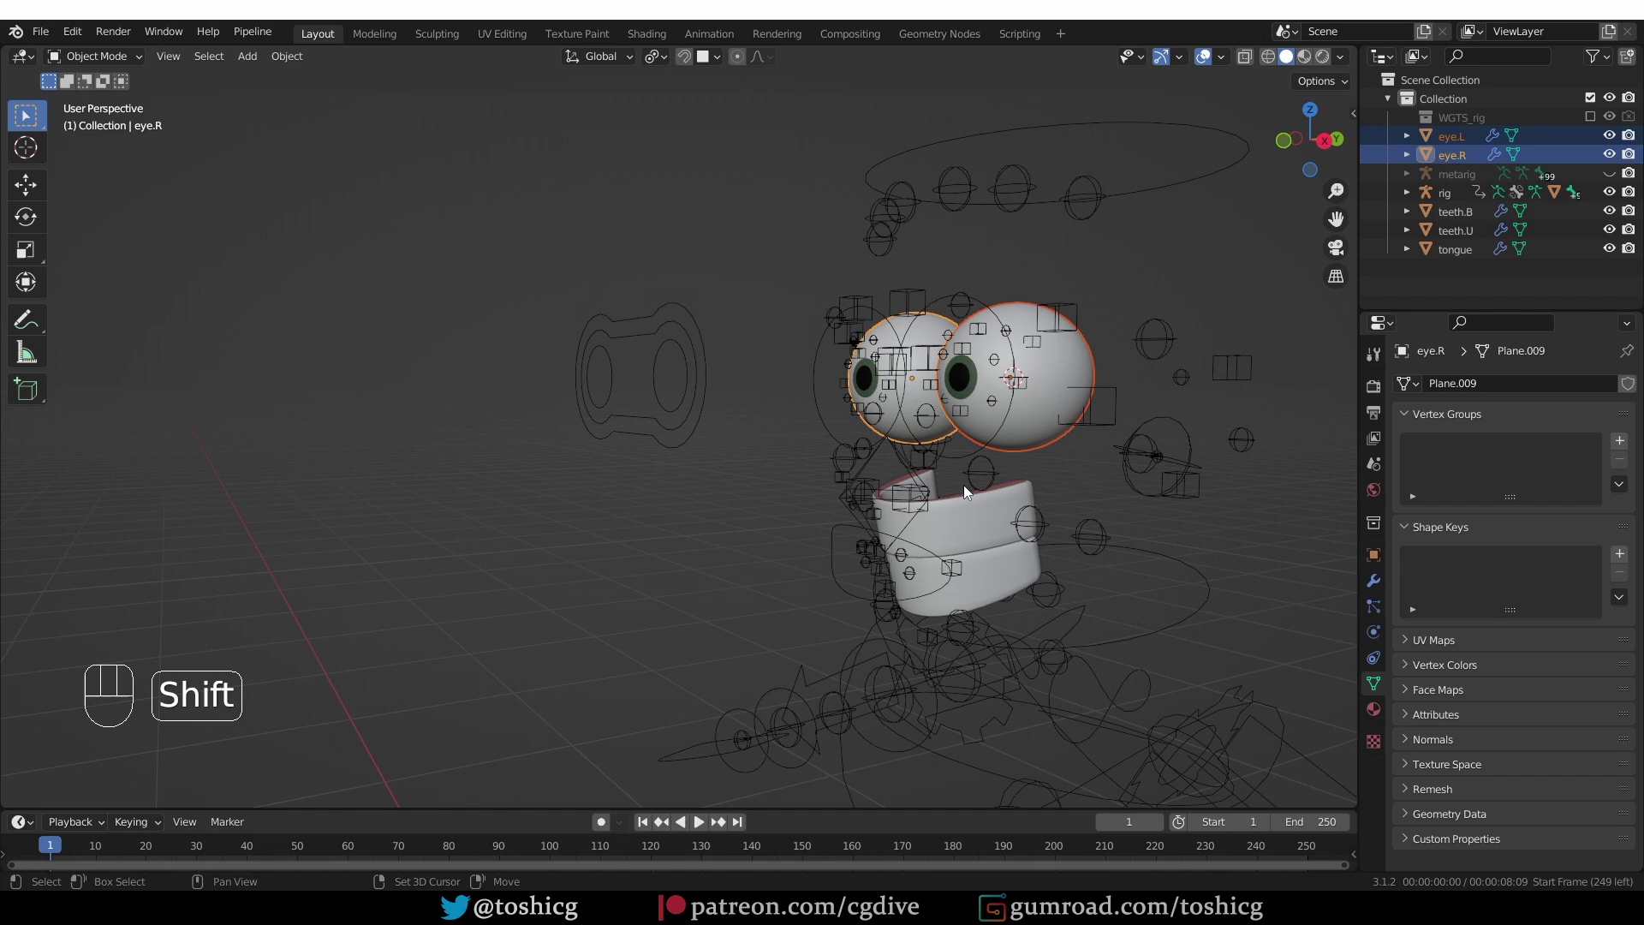
left_click(1003, 596)
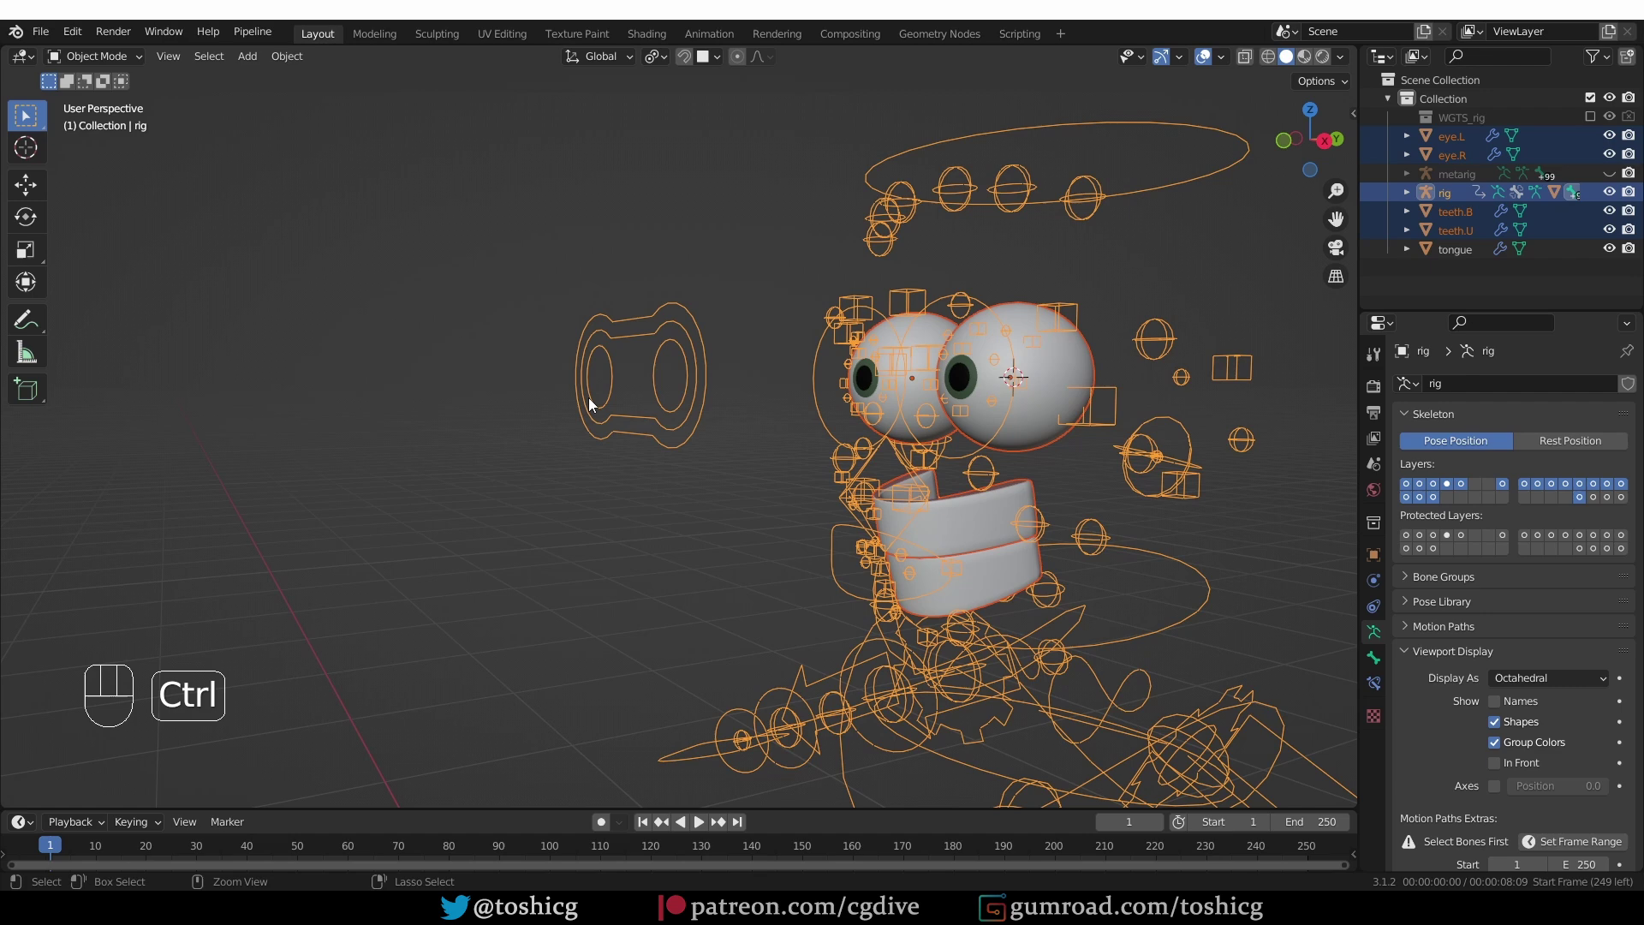
key("ctrl+p")
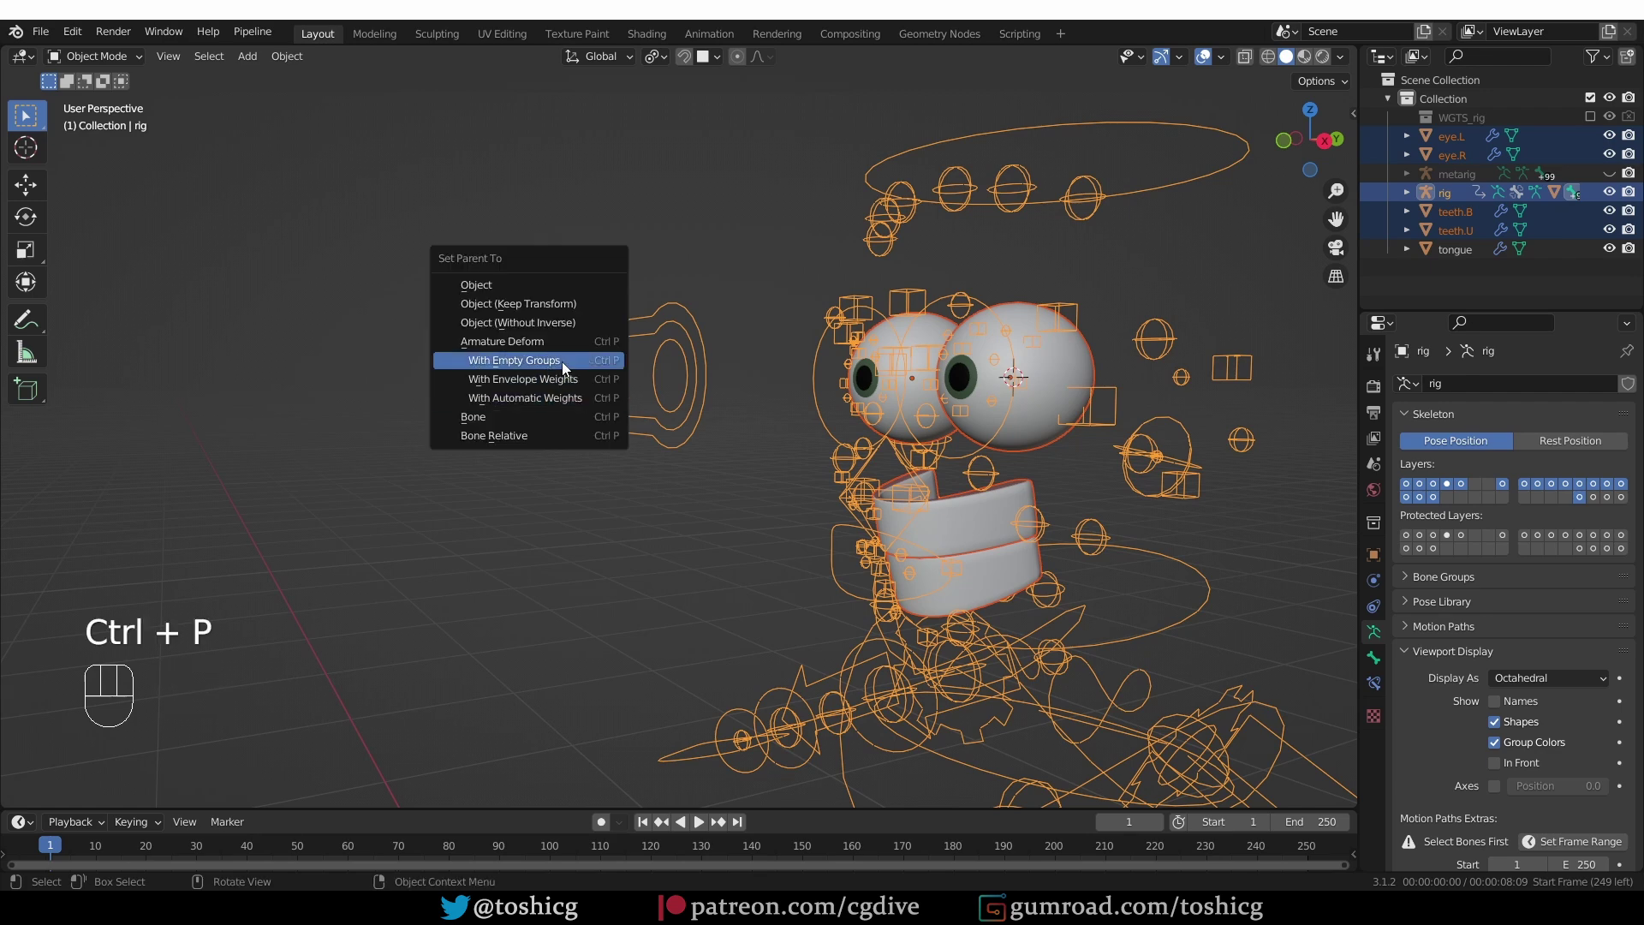
middle_click(984, 412)
Assign all vertices of the left eye mesh to the DEF-eye.L vertex group
key("Tab")
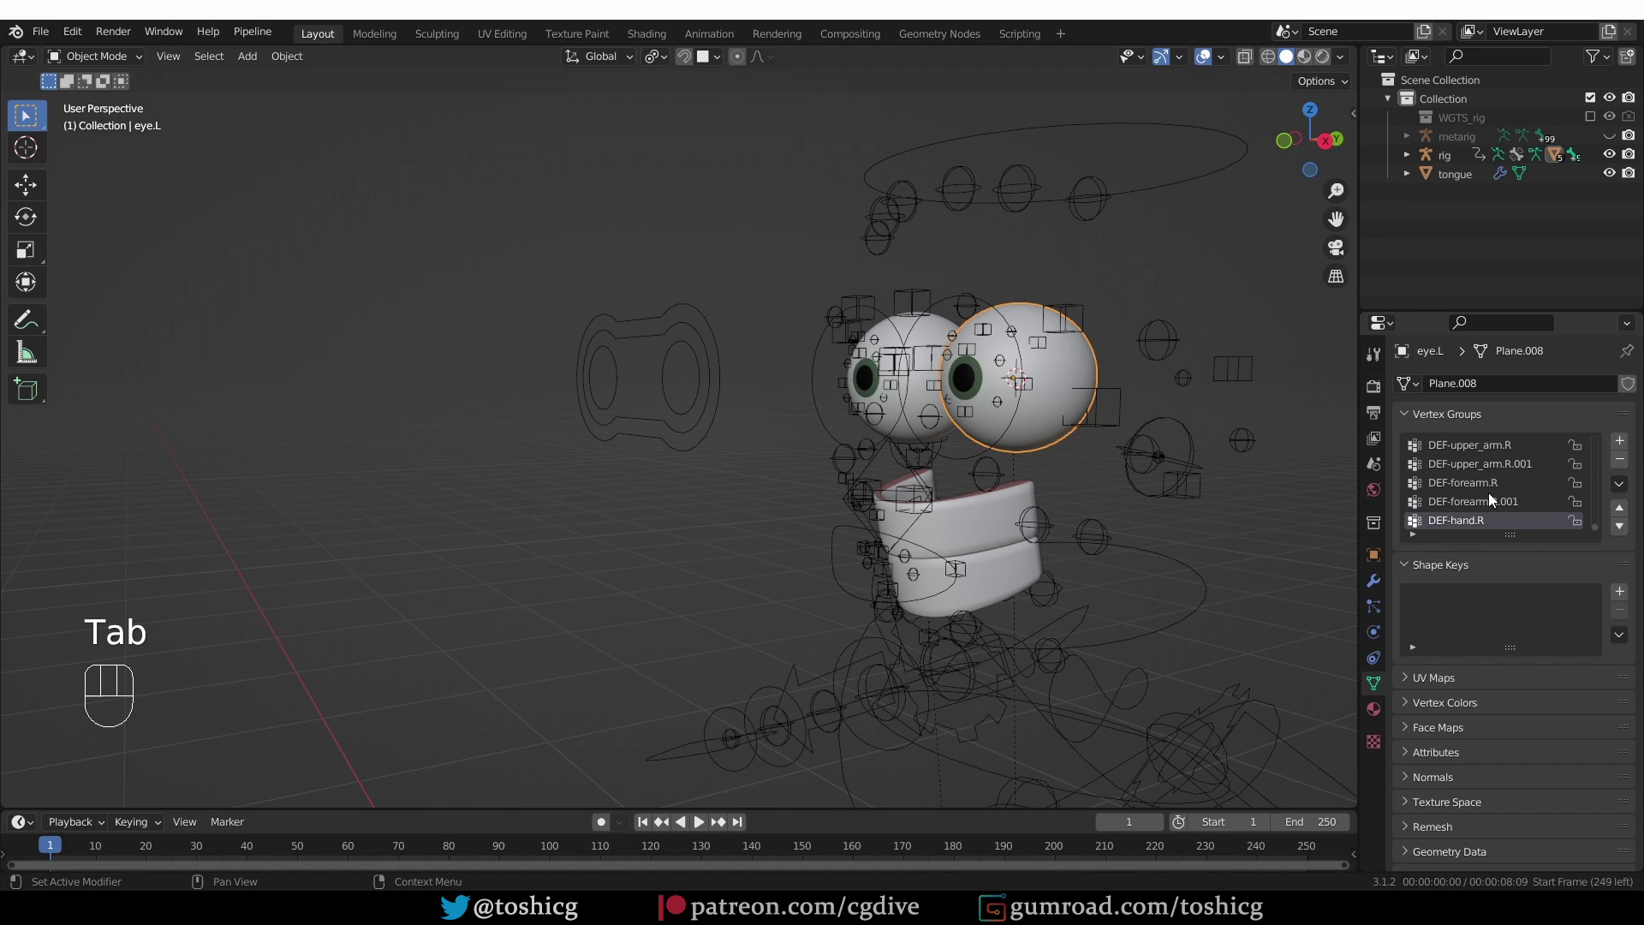
key("Tab")
key("a")
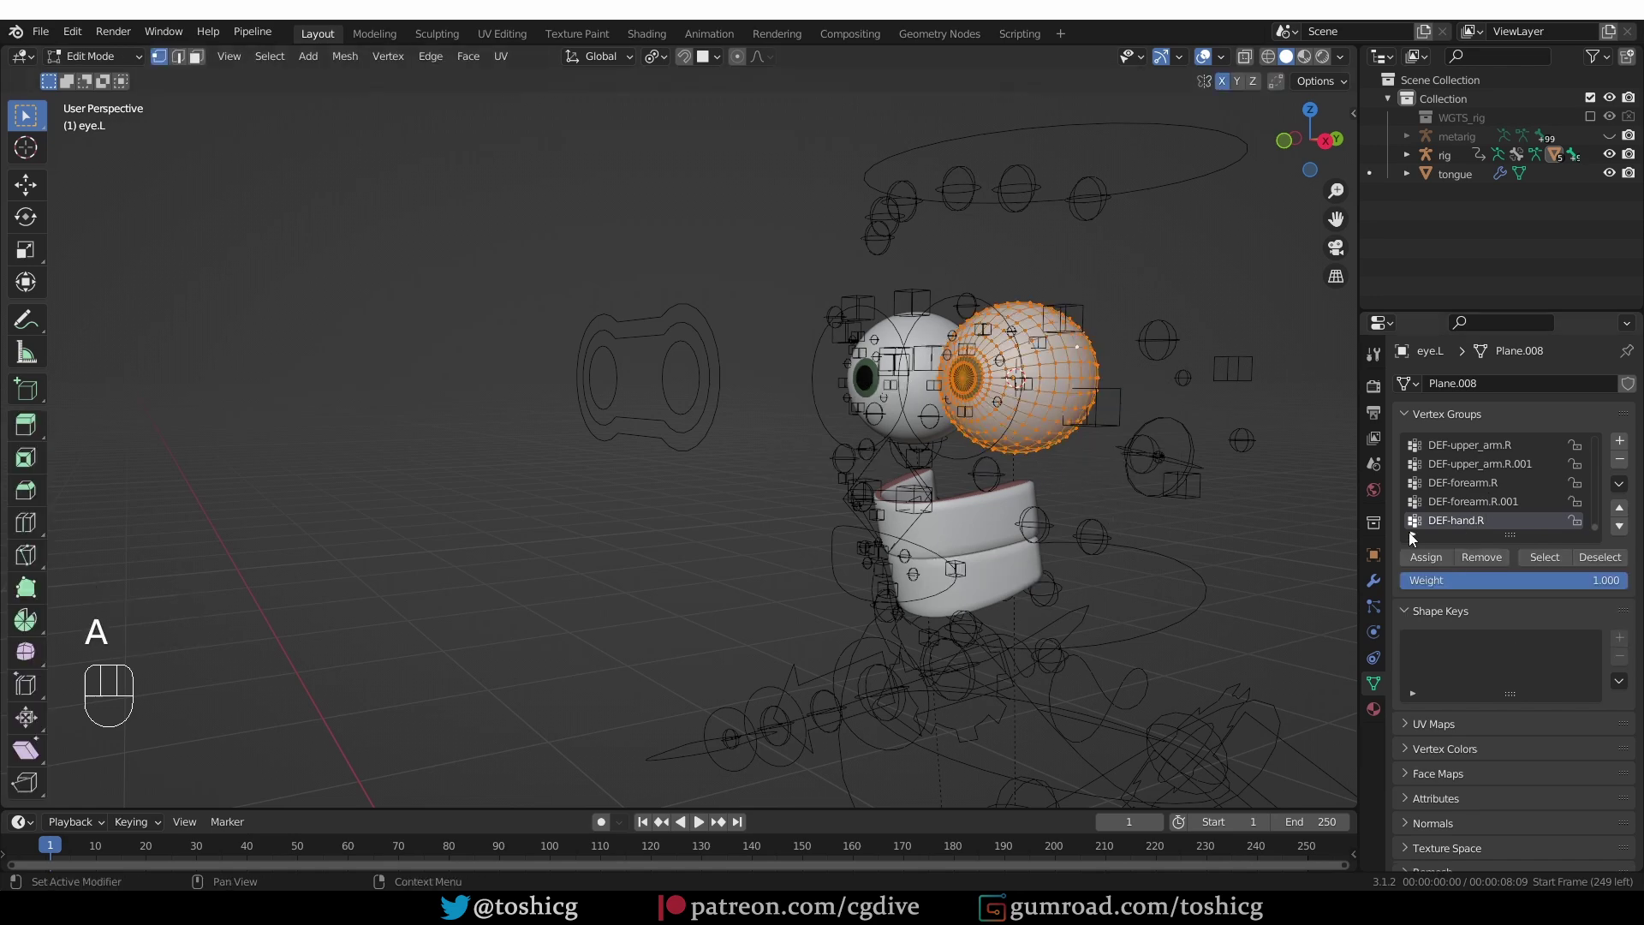
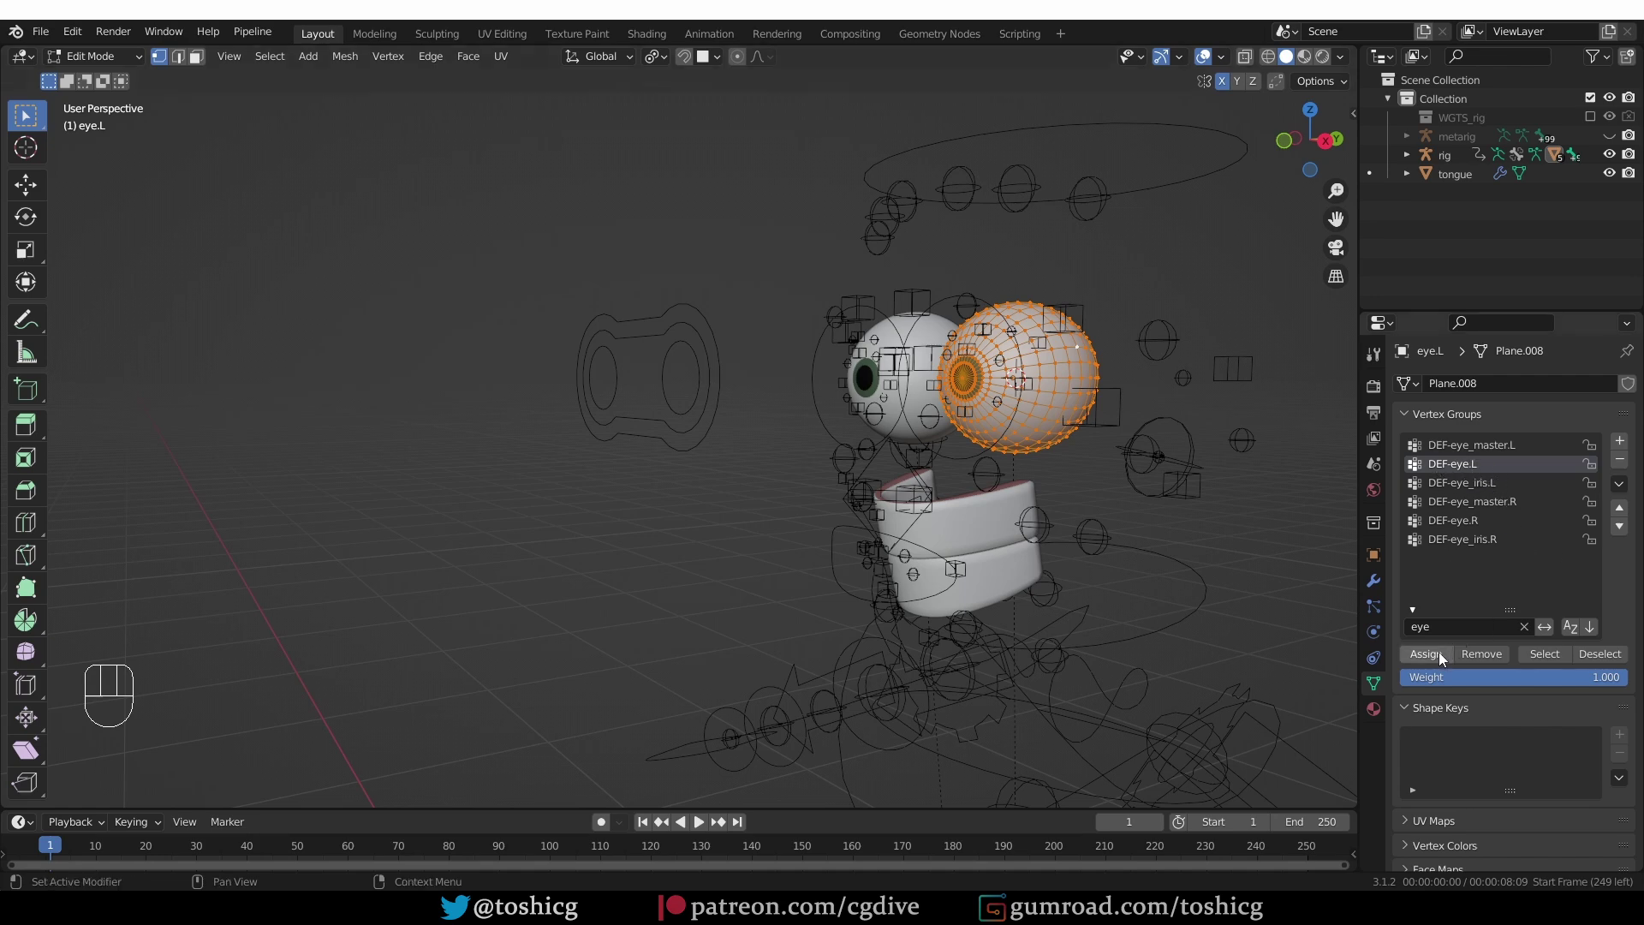
left_click(1443, 660)
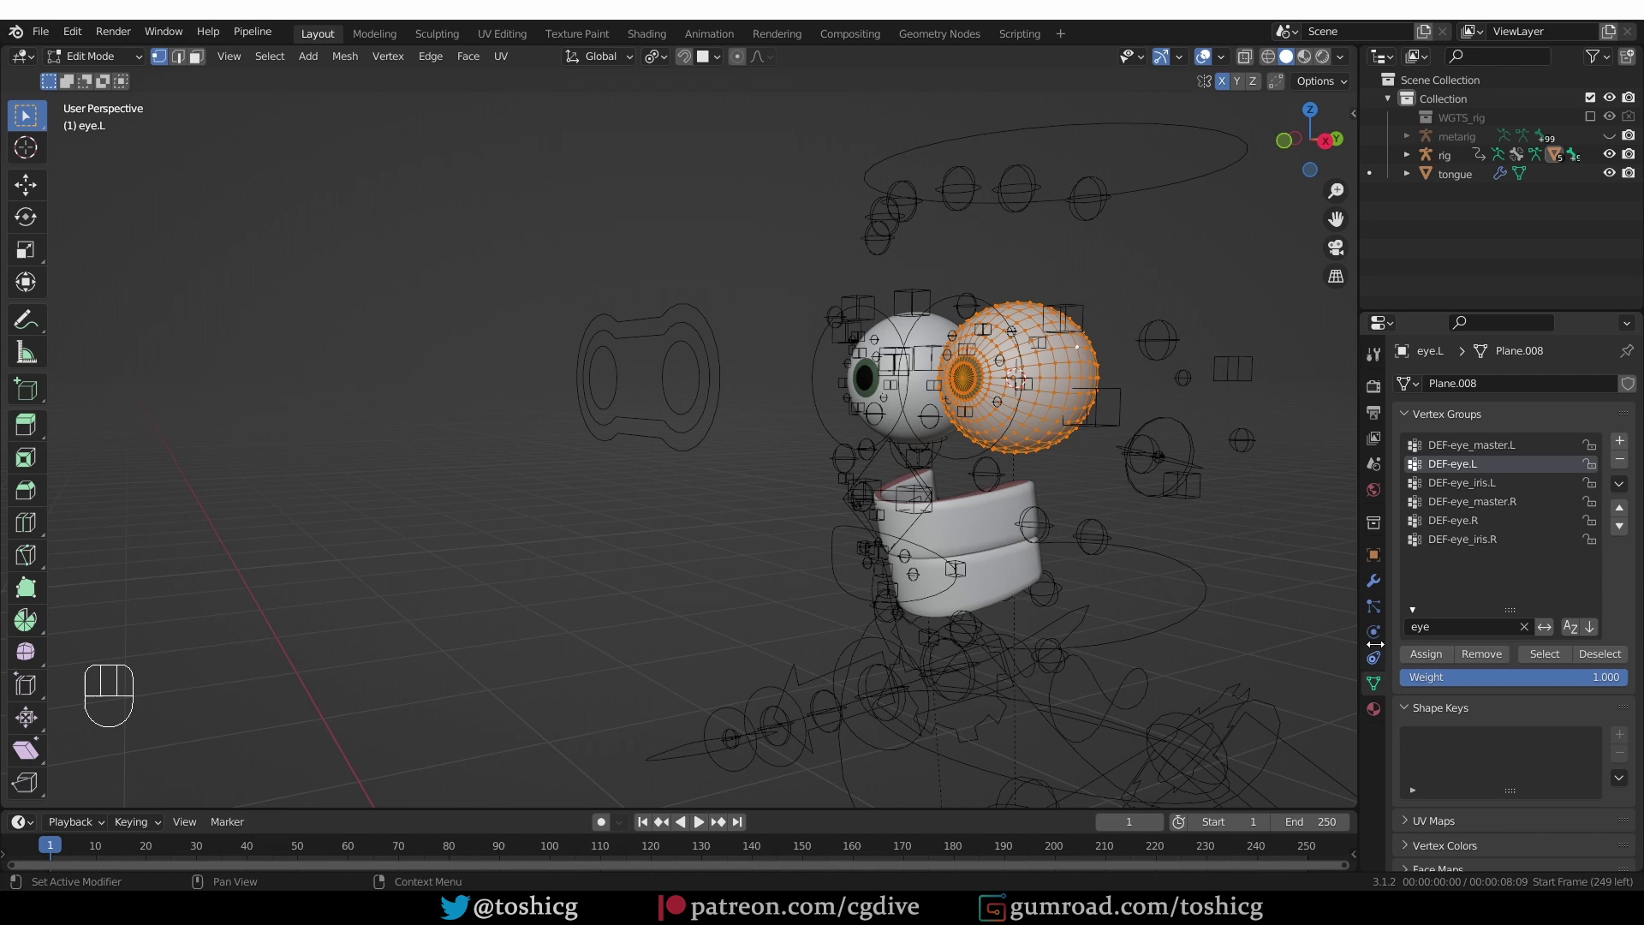
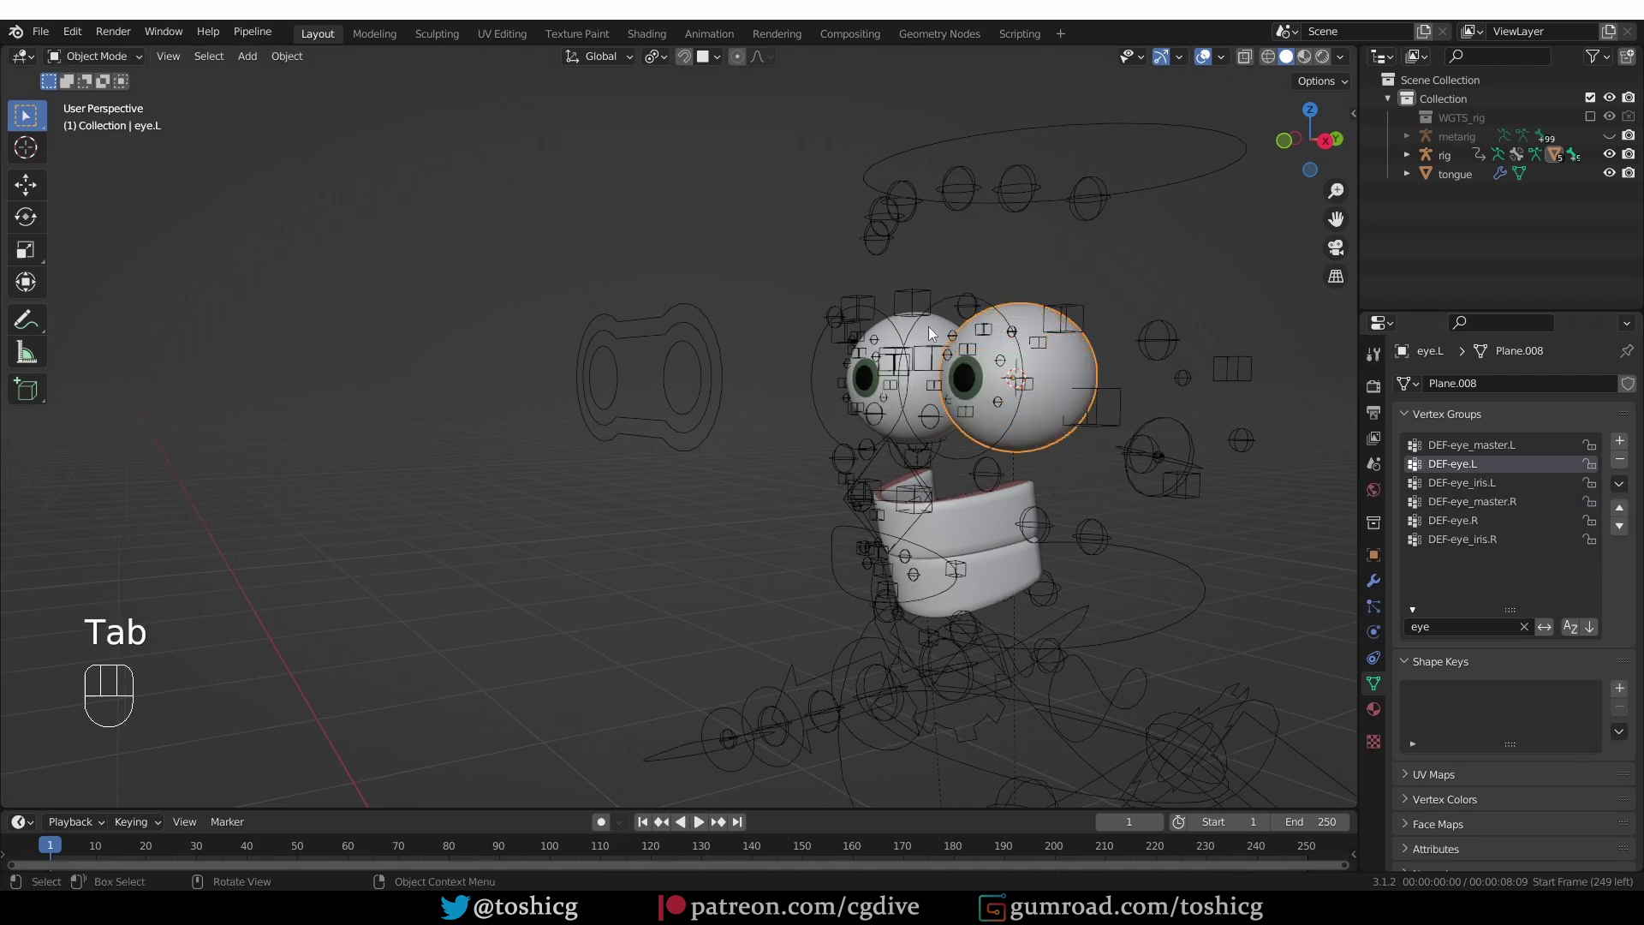
Assign all vertices of the right eye to DEF-eye.R, then select the upper teeth mesh
key("Tab")
key("a")
left_click(1476, 524)
left_click(1435, 664)
key("Tab")
left_click(915, 513)
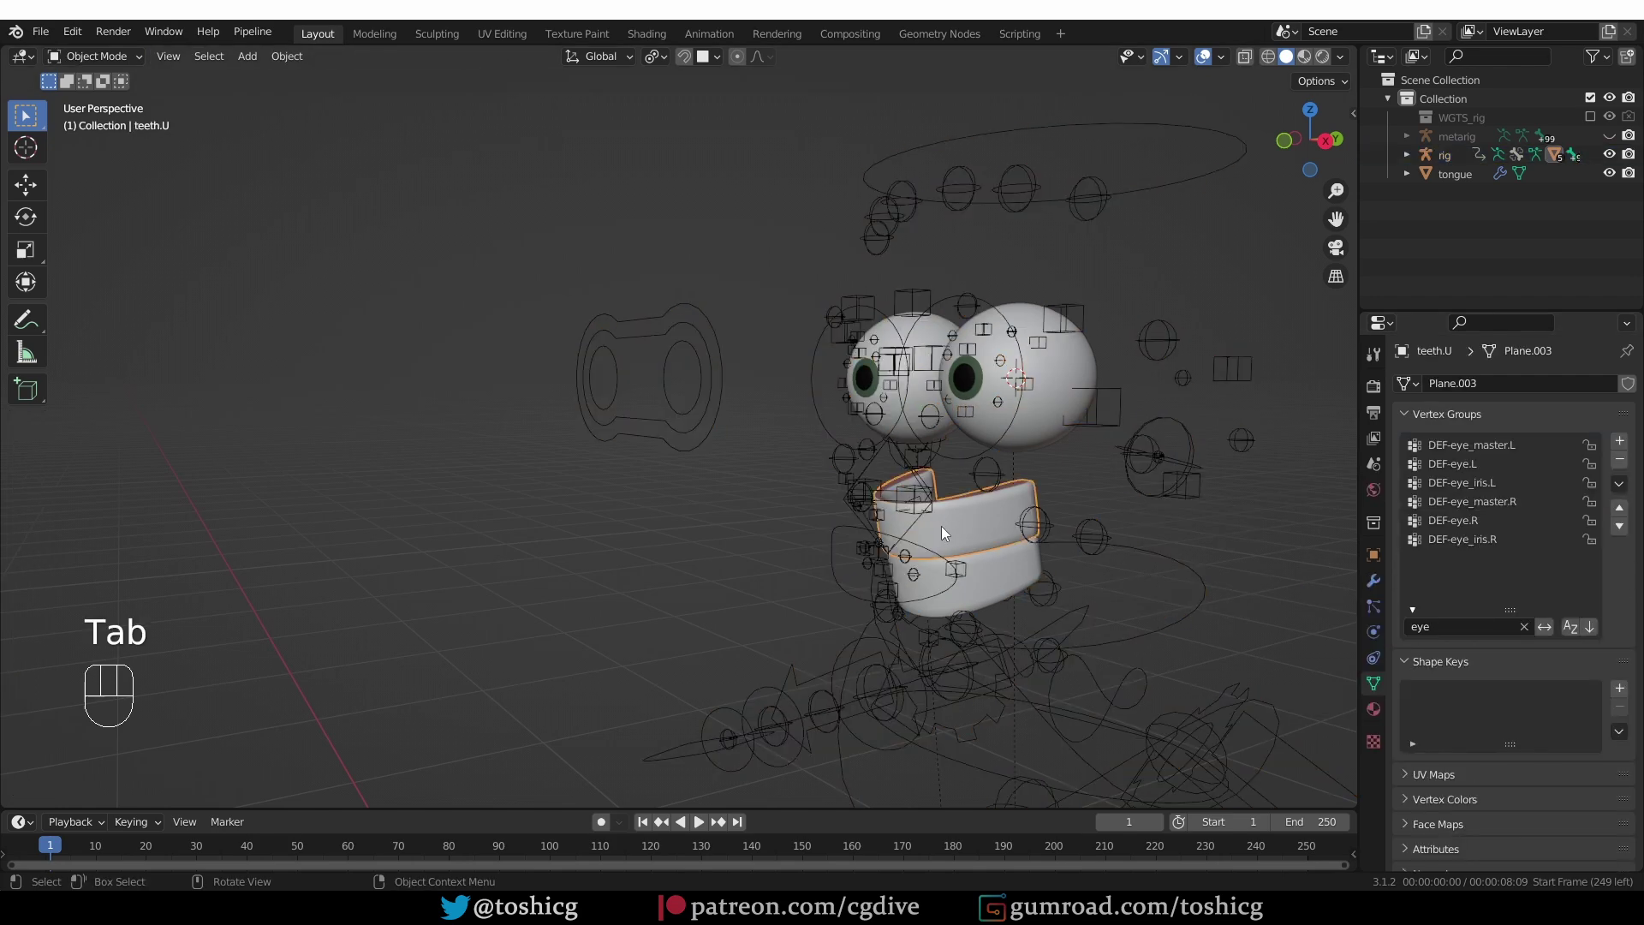
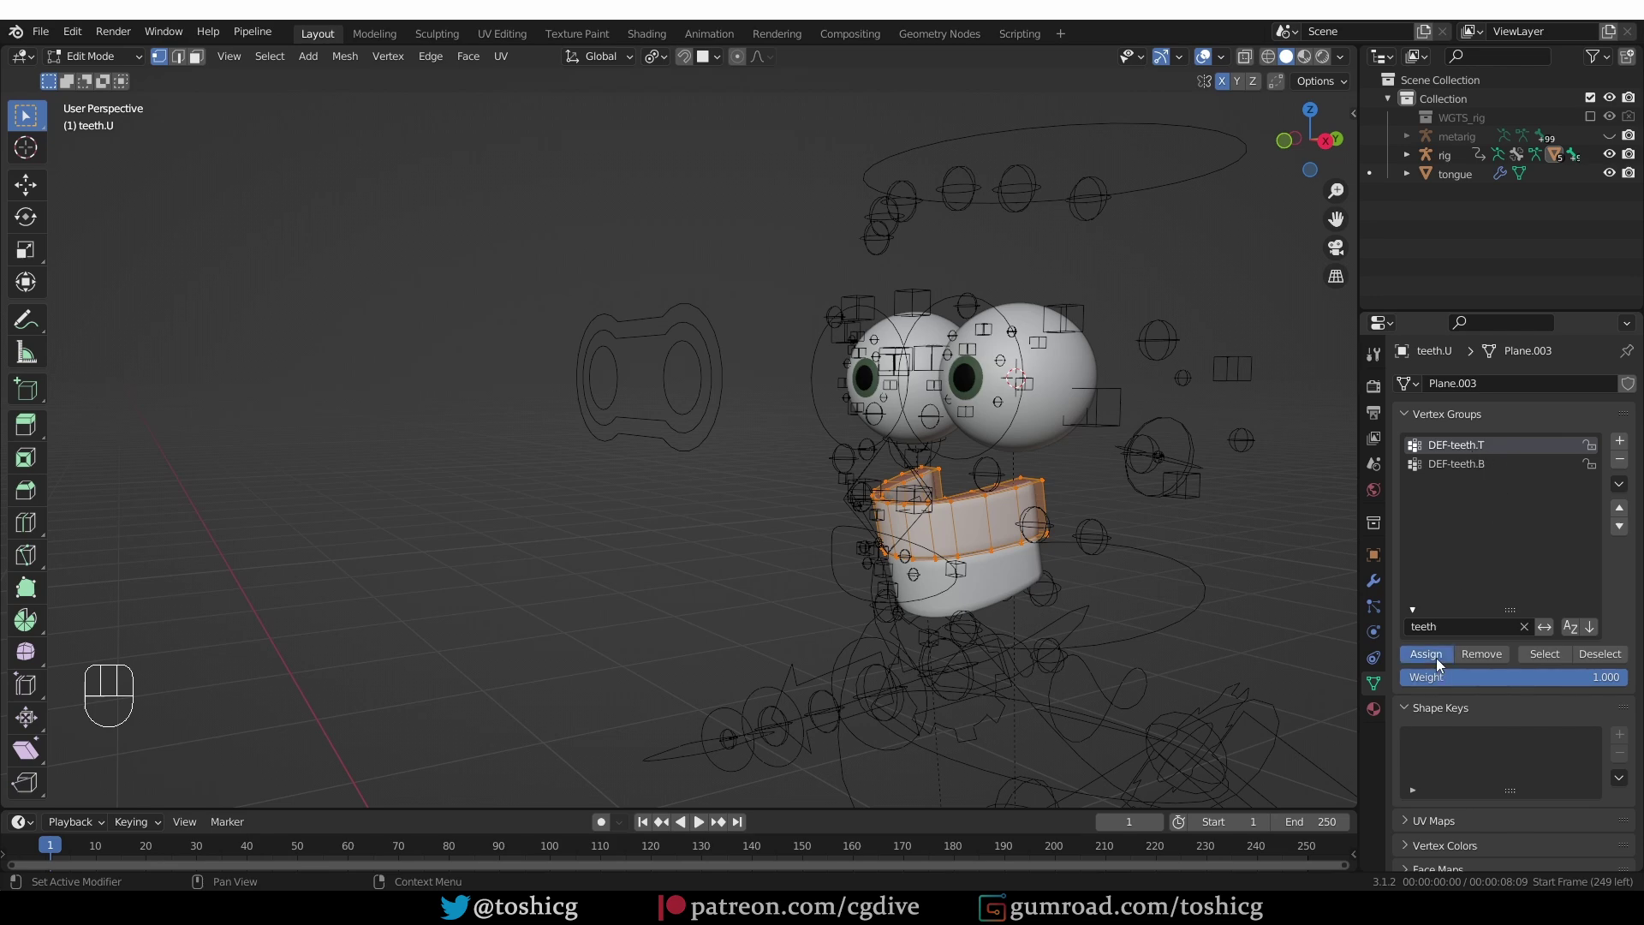
Finish the upper teeth and select all lower teeth vertices with DEF-teeth.B as the active group
key("Tab")
key("Tab")
key("a")
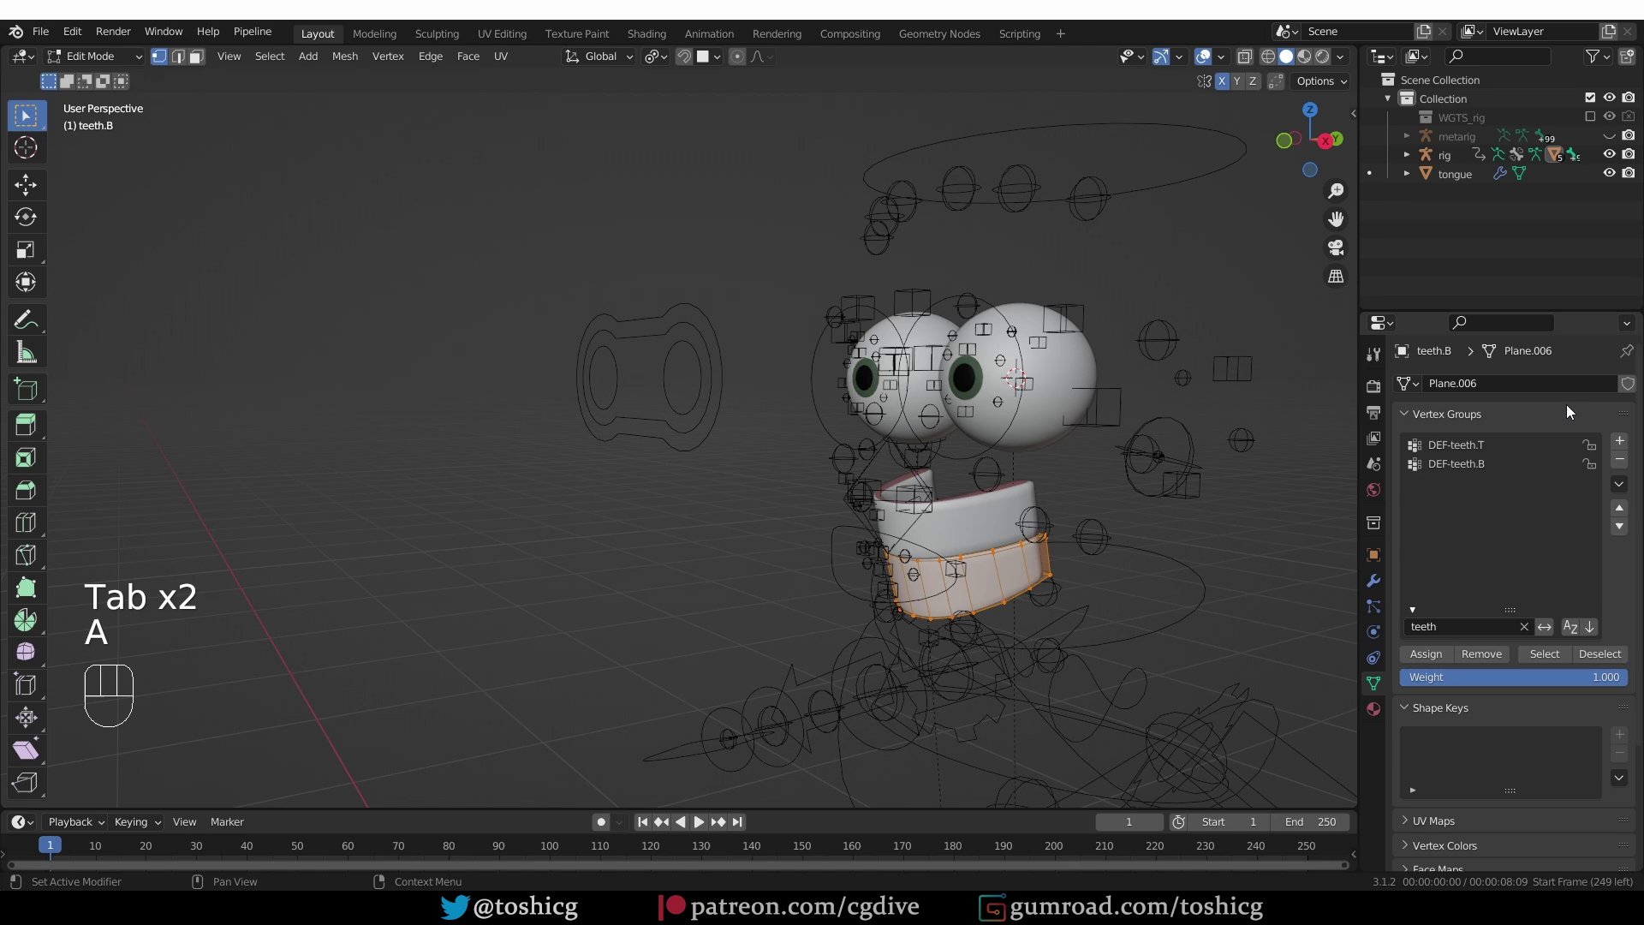
left_click(1495, 467)
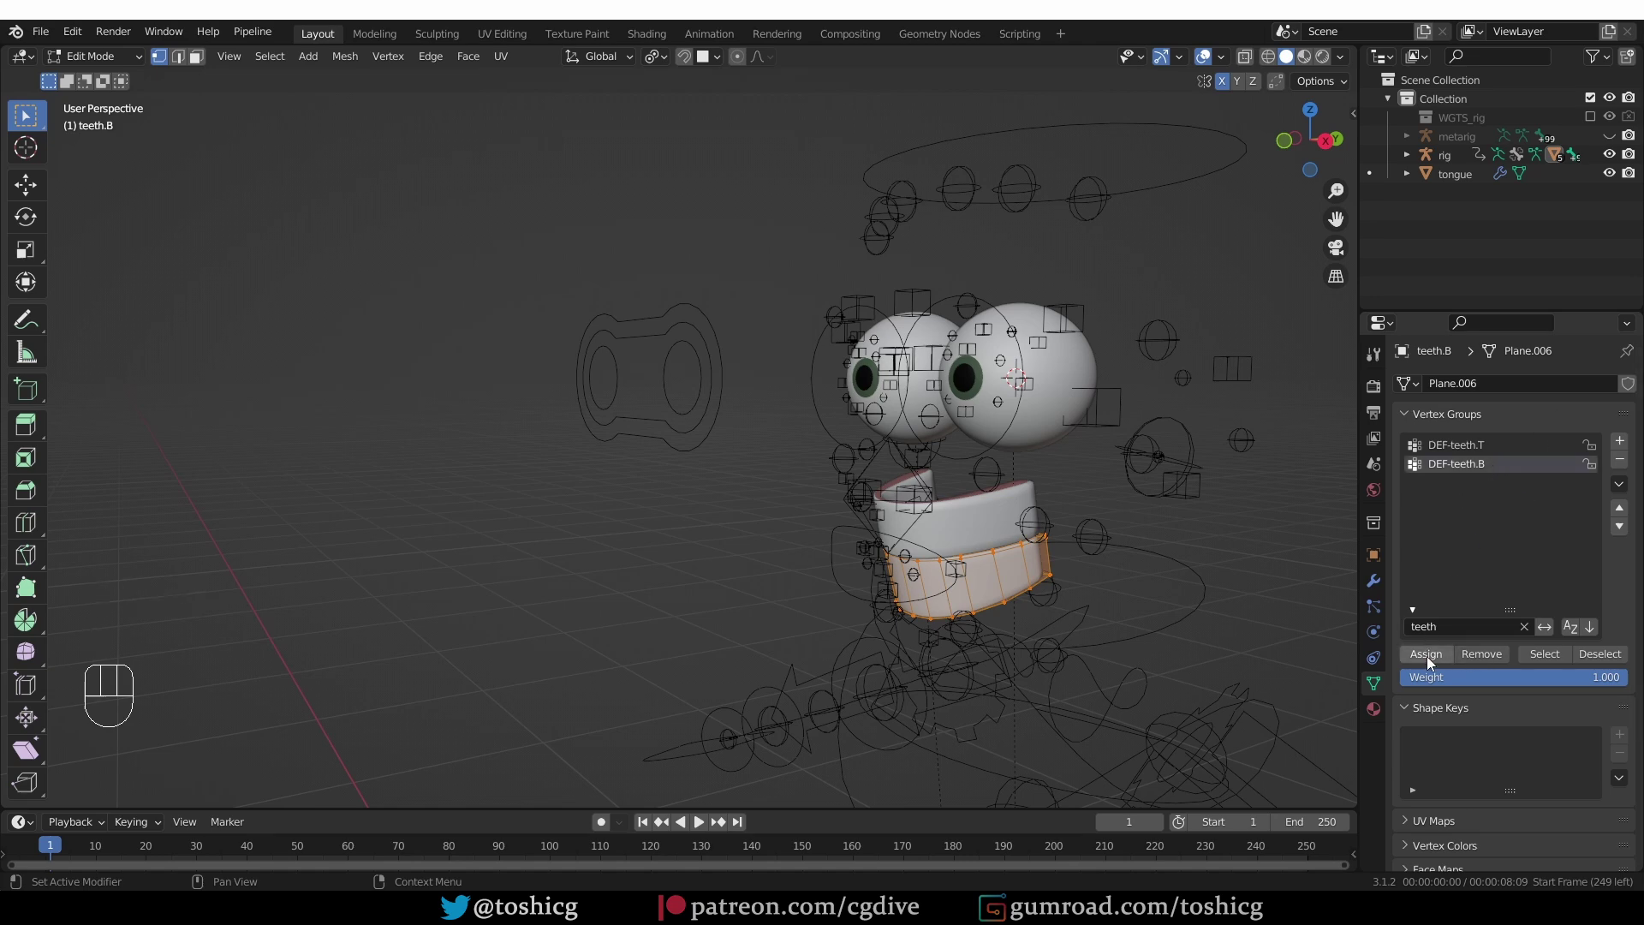
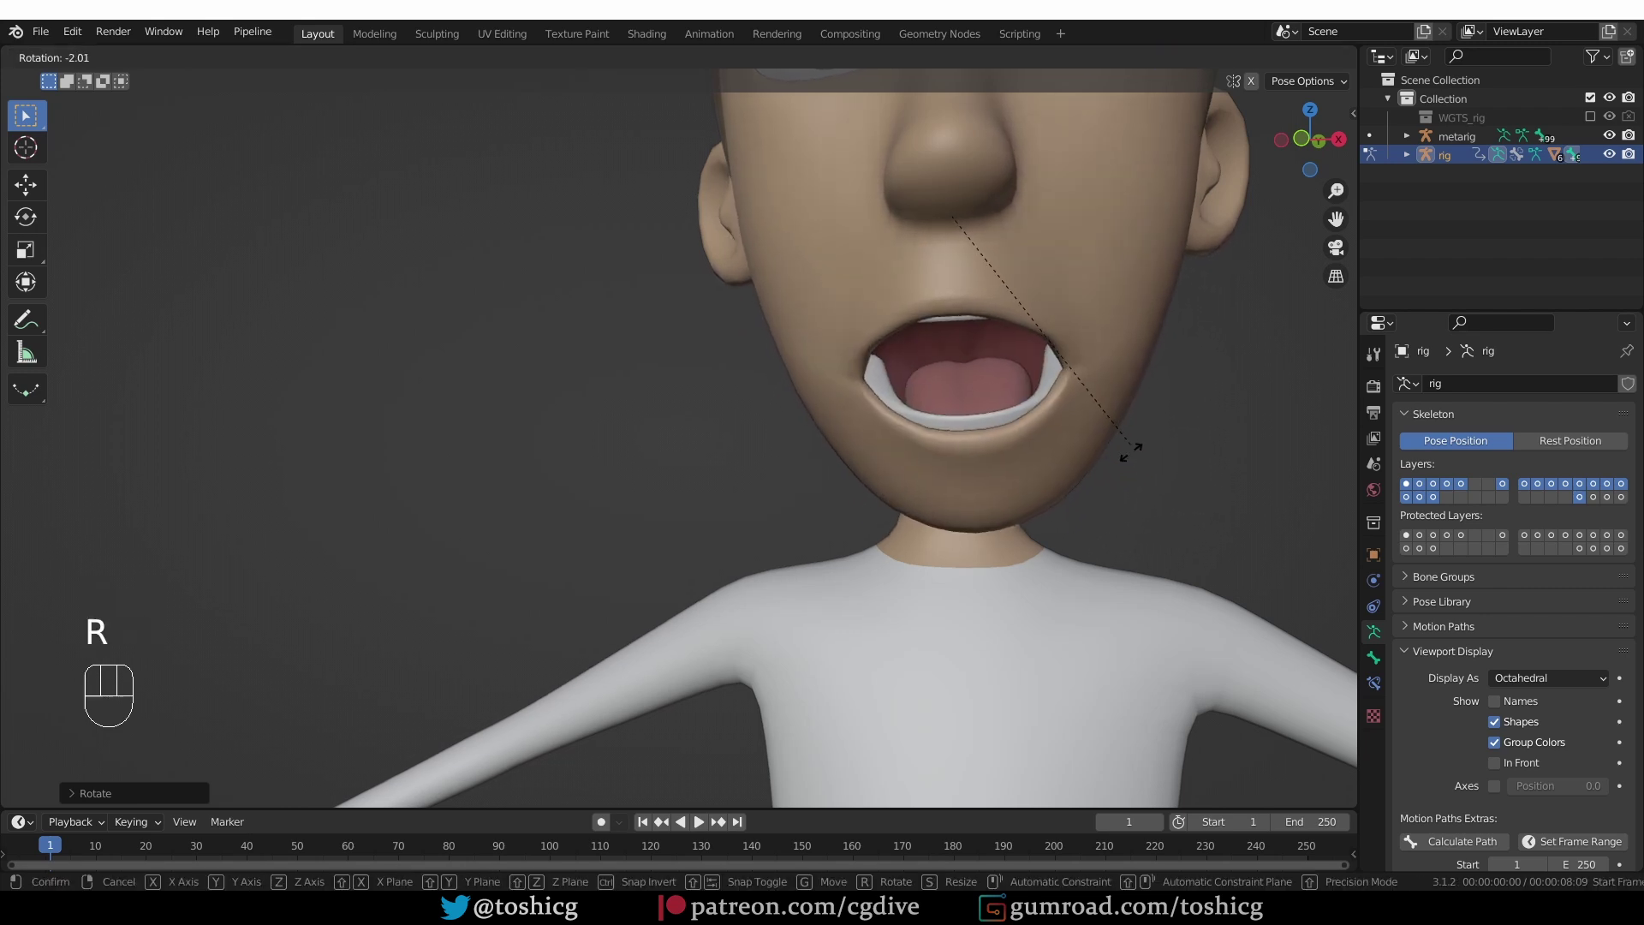
Trackball-rotate the jaw_master control to open the mouth with teeth and tongue following
key("r")
key("r")
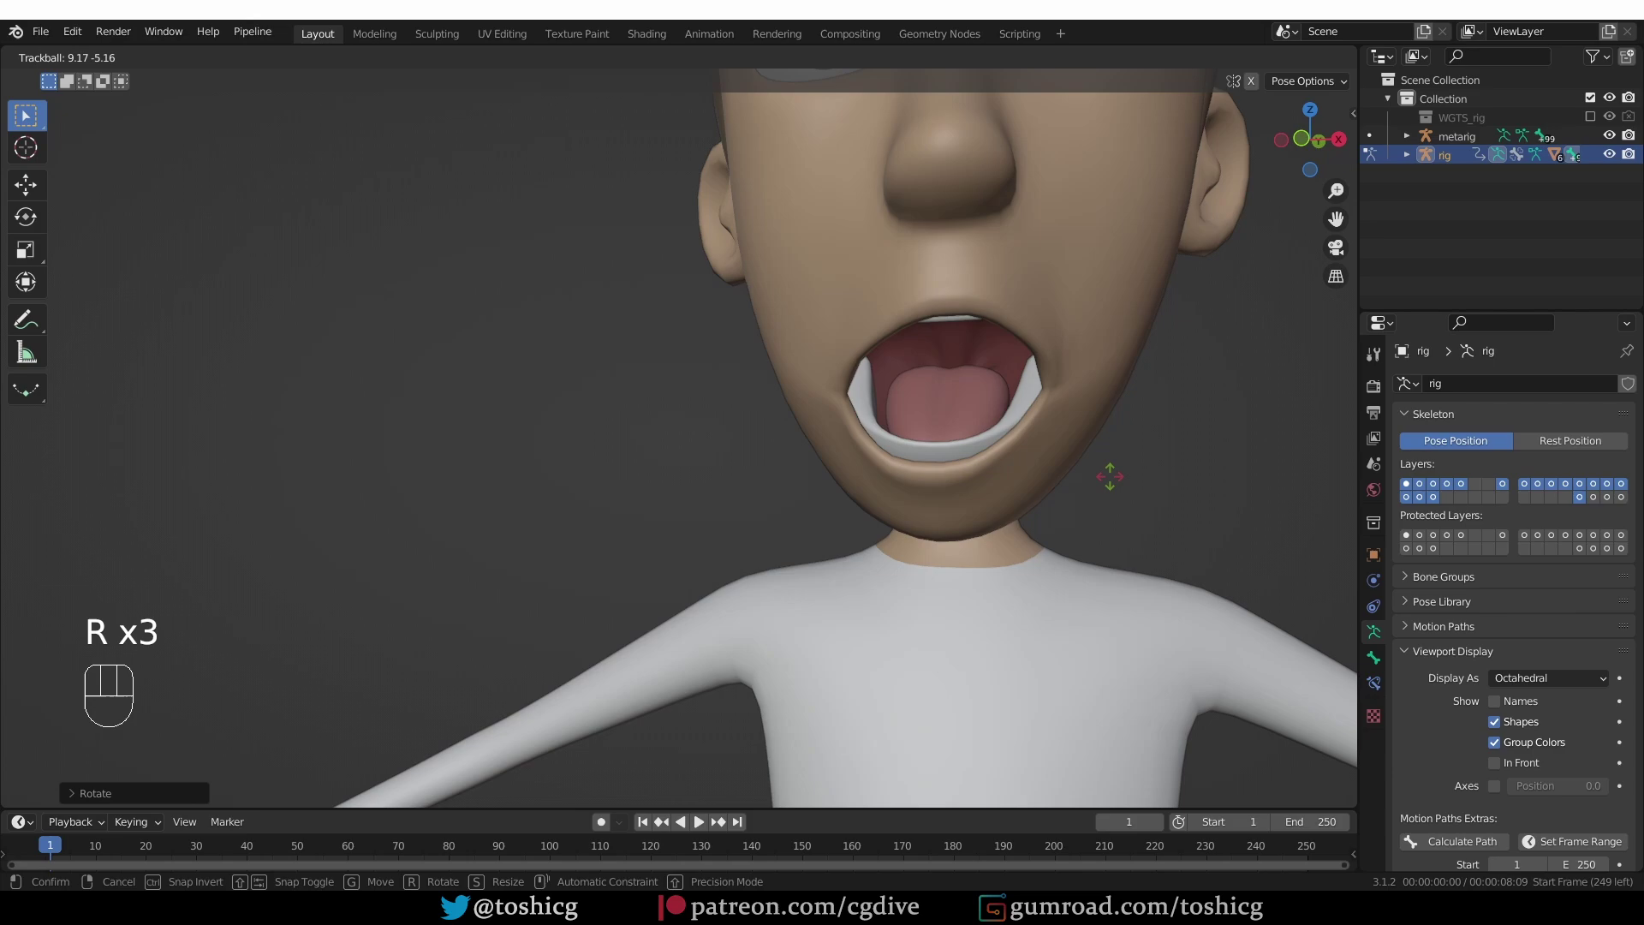
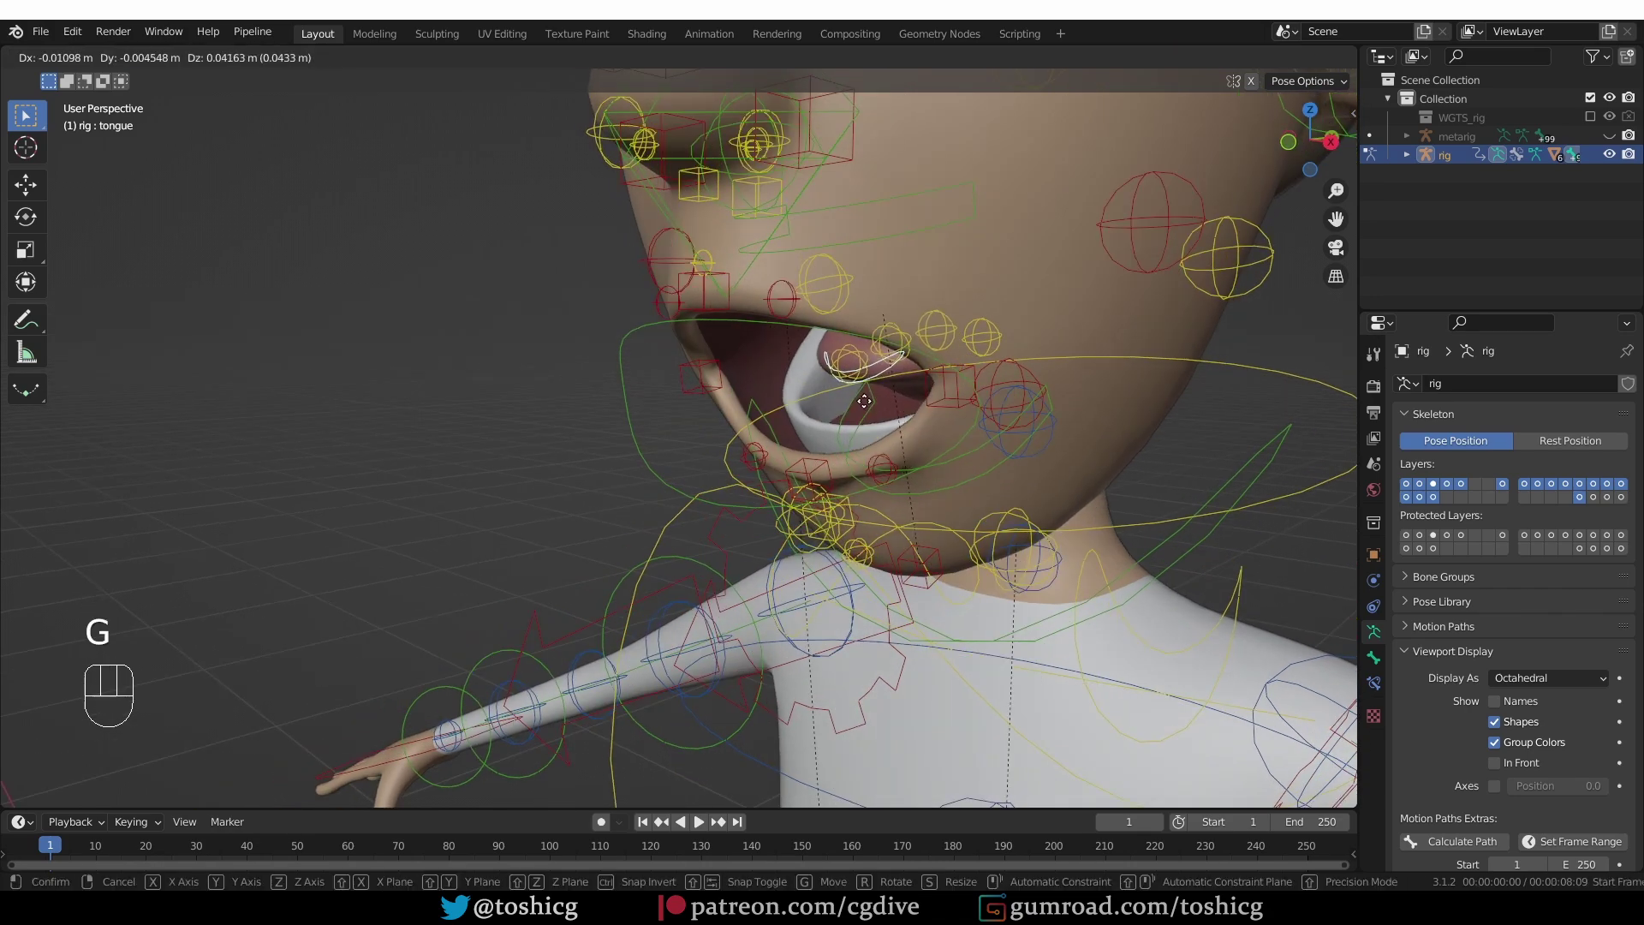
Move the tongue control around inside the open mouth to confirm the tongue follows it
left_click(867, 389)
left_click_drag(878, 418, 929, 418)
key("g")
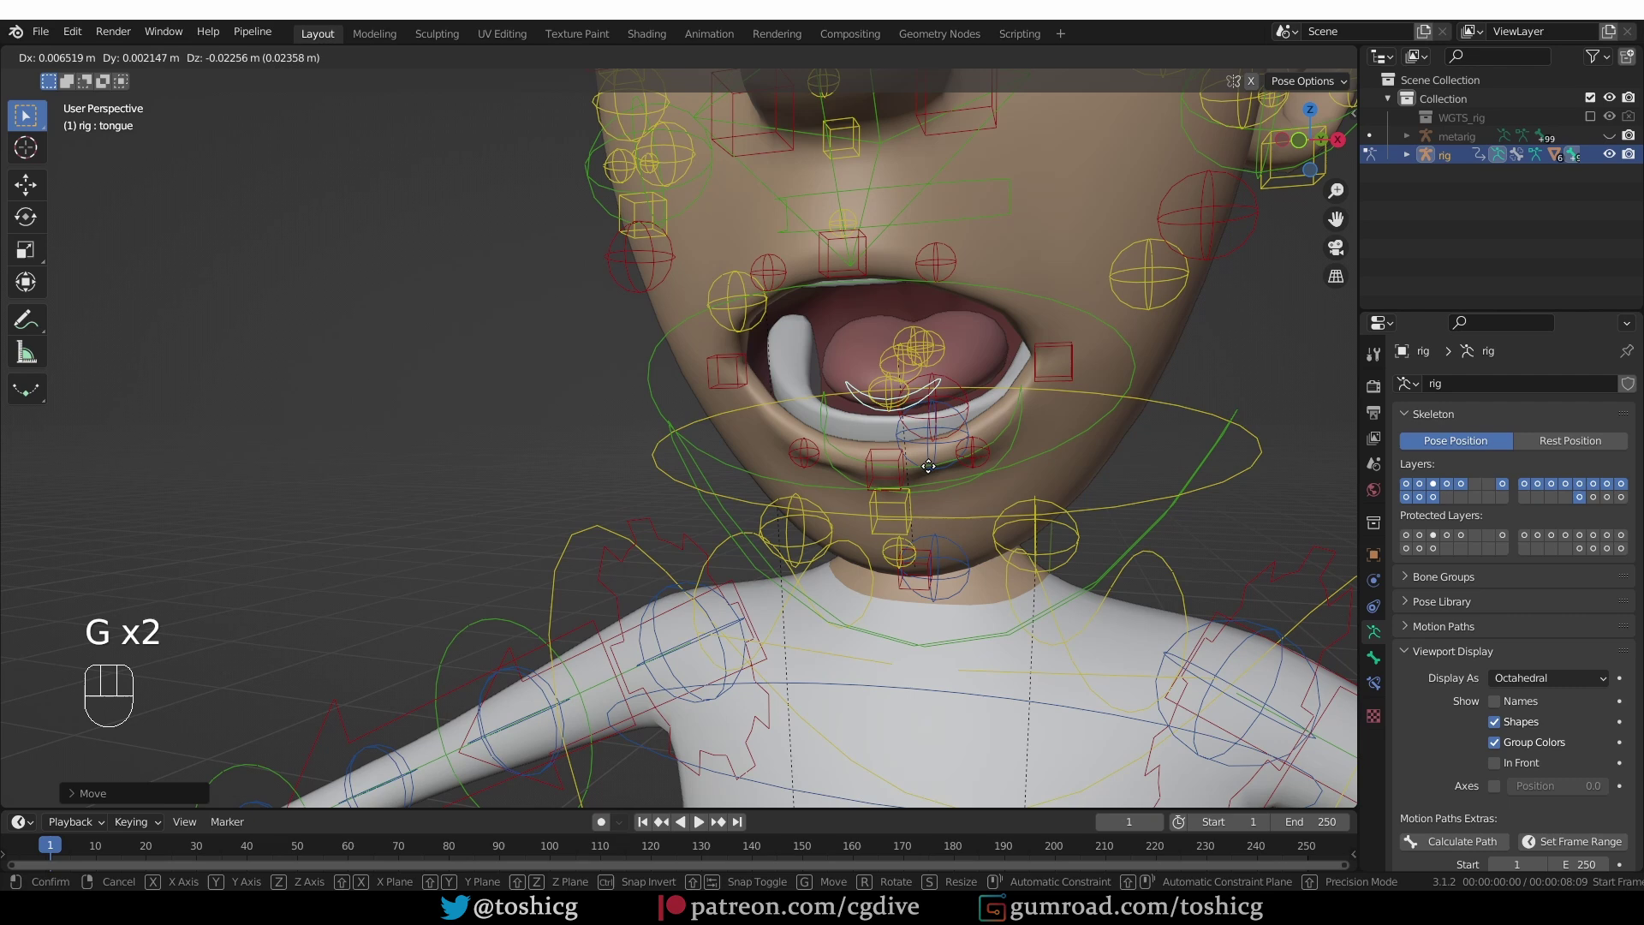
left_click(936, 455)
key("g")
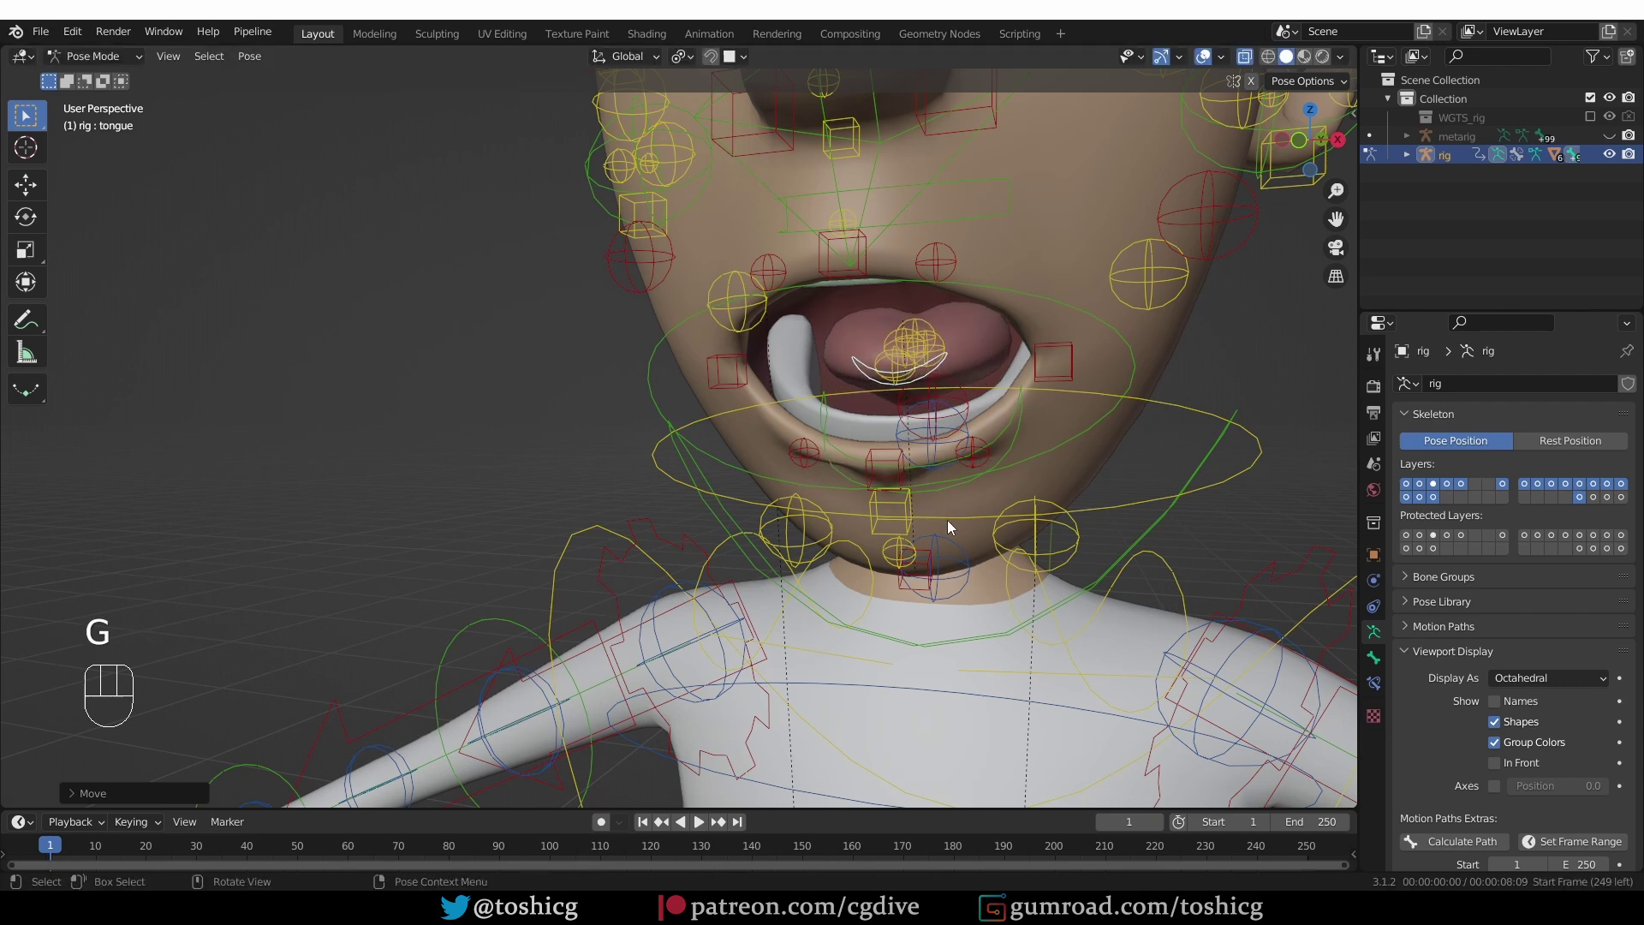
key("g")
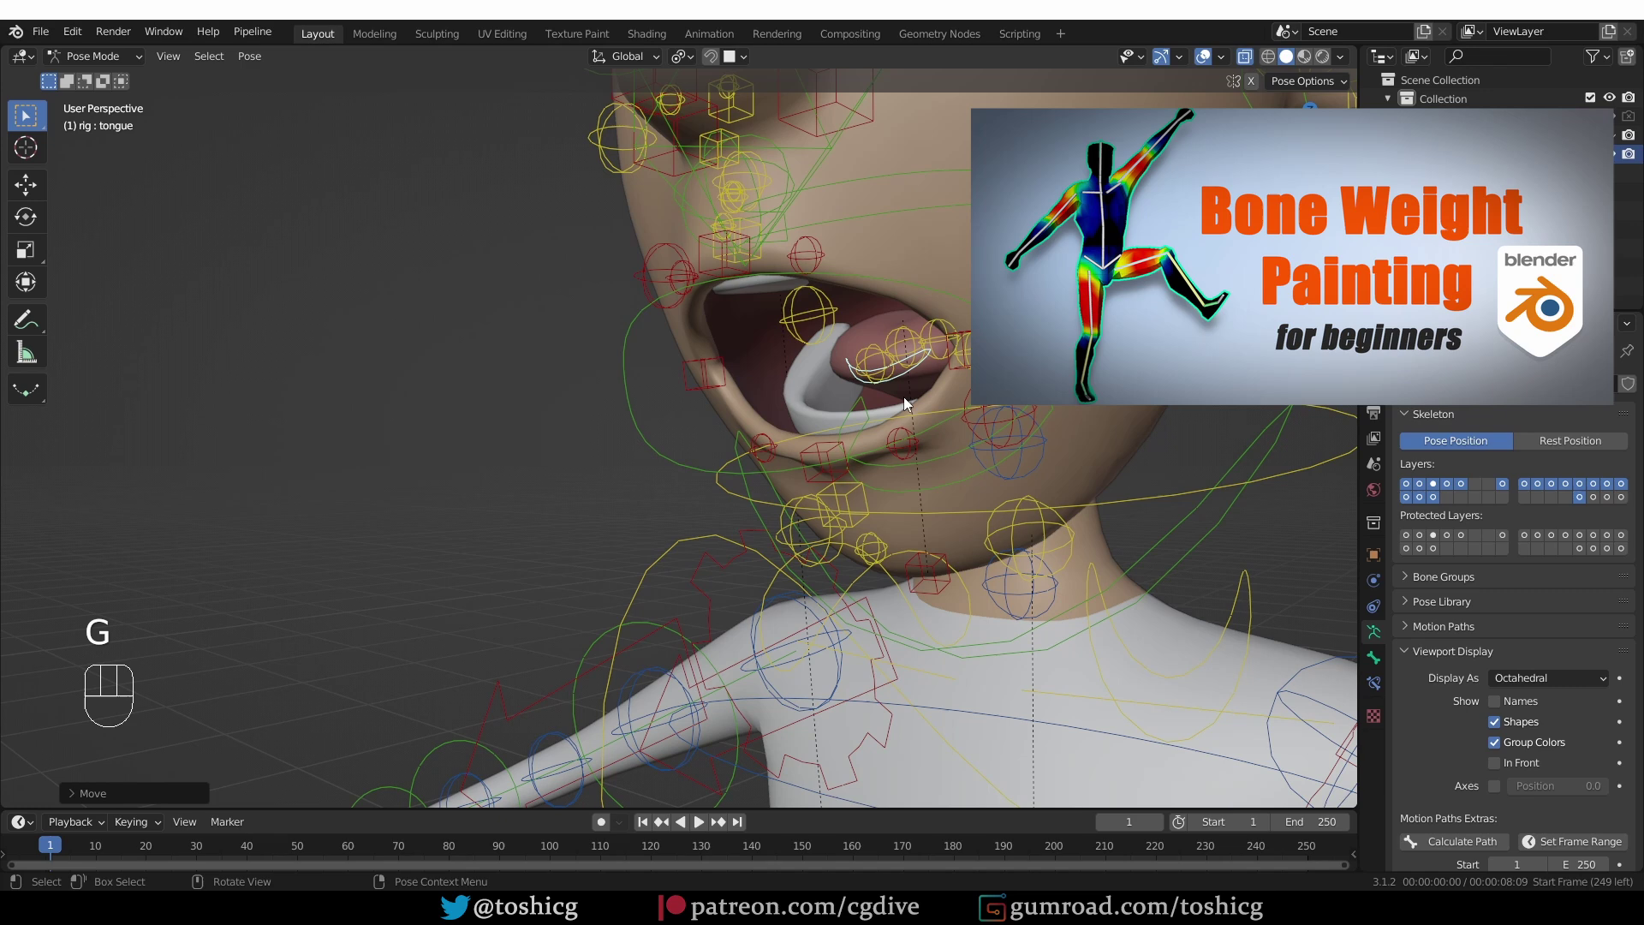
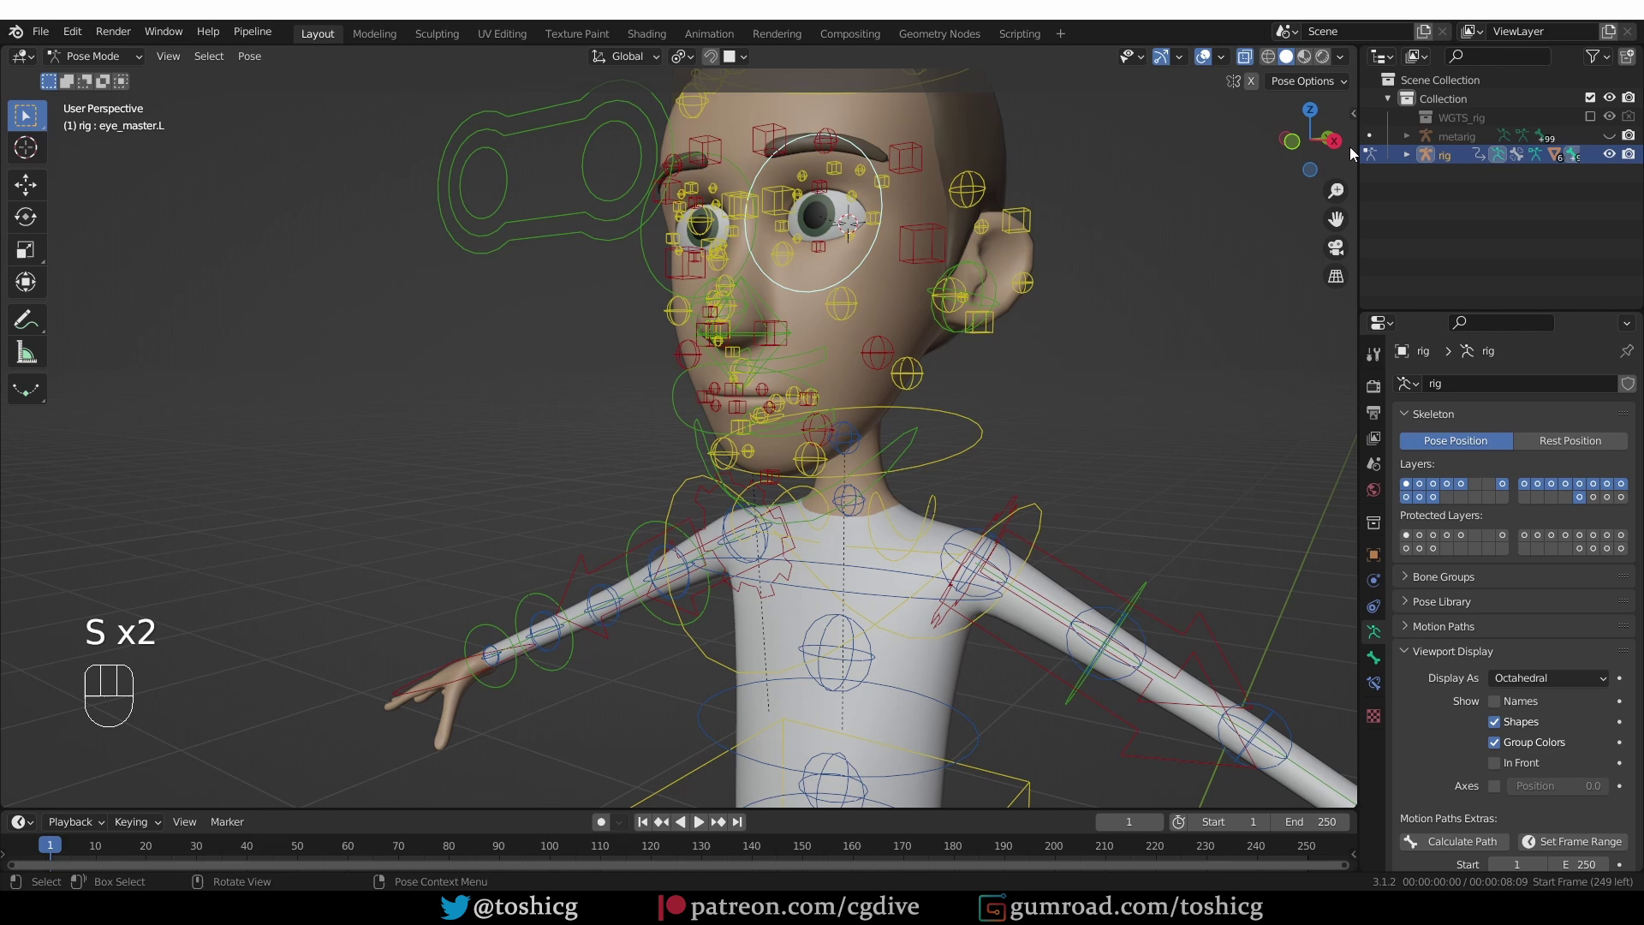
Try hiding a control with H, undo it, and bring up the sidebar's Rig Layers panel
left_click(1248, 448)
key("h")
key("ctrl+z")
key("n")
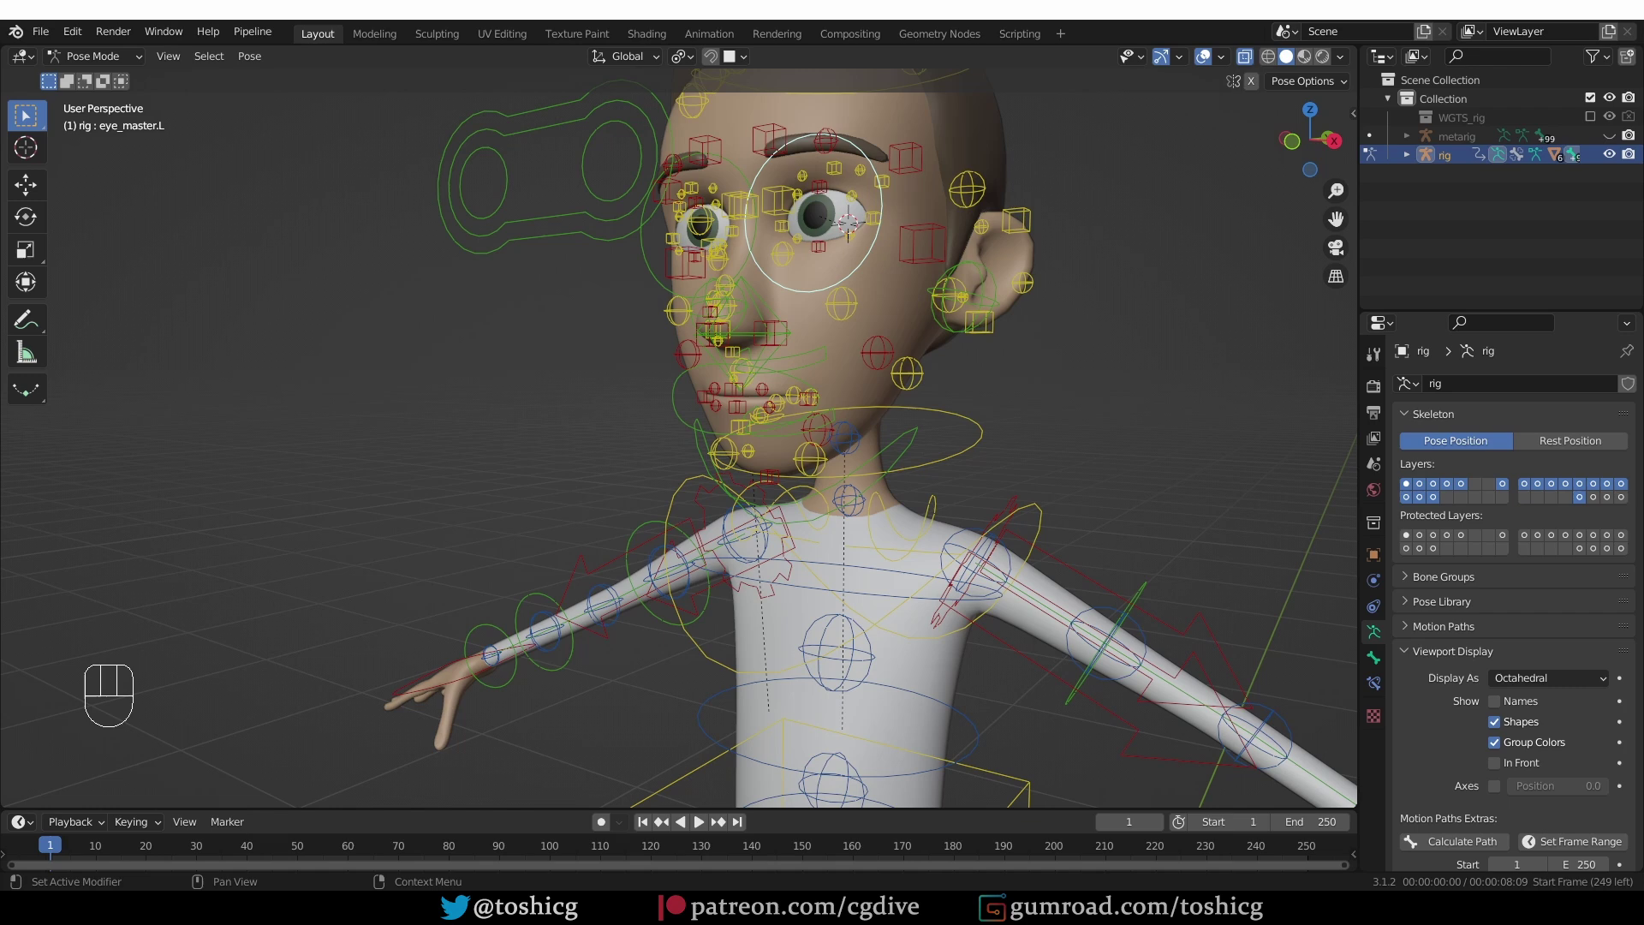
key("Escape")
key("n")
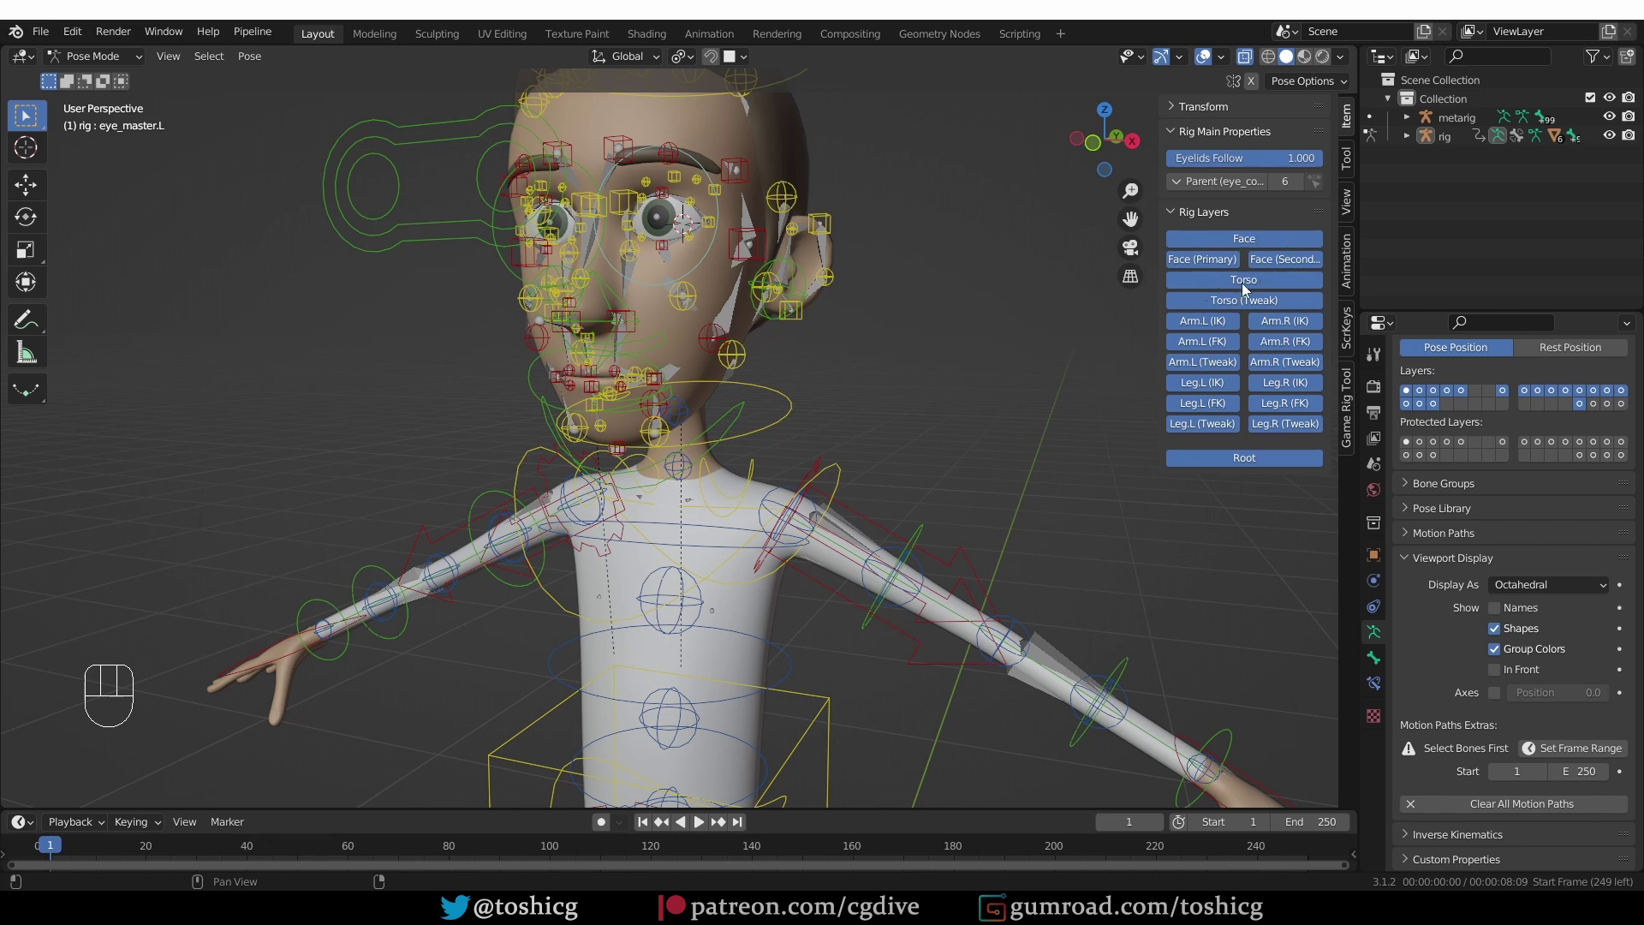
Toggle off the Torso, Face (Primary) and Face (Secondary) layers, leaving only Face visible
left_click_drag(1230, 304, 1273, 395)
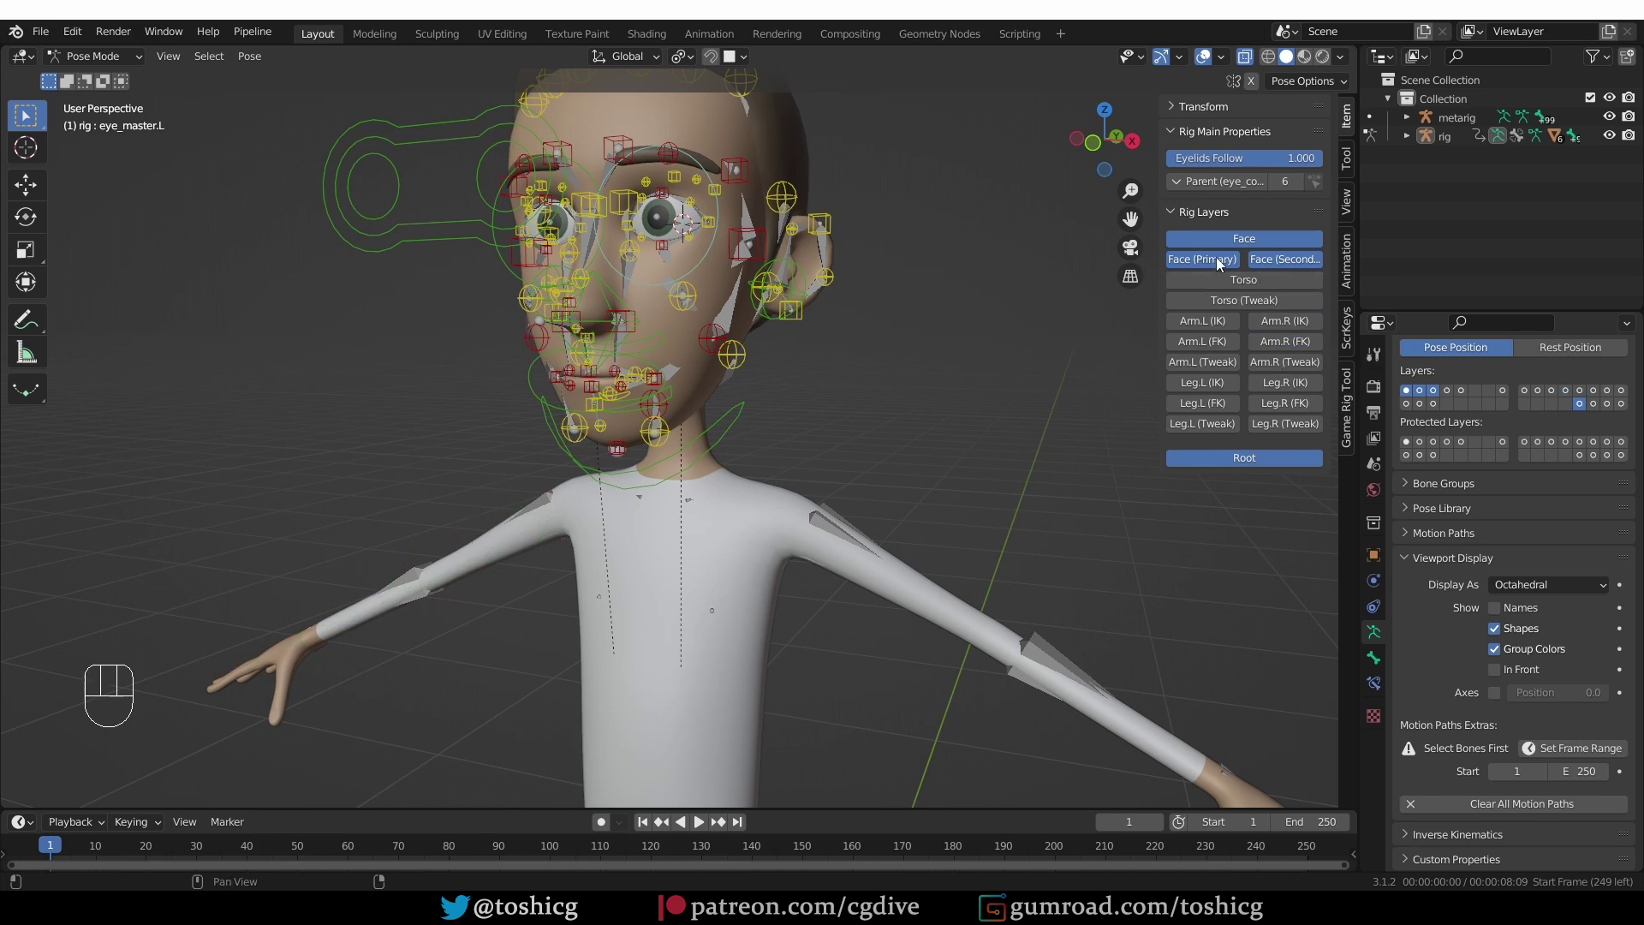
left_click(1220, 269)
left_click(1270, 269)
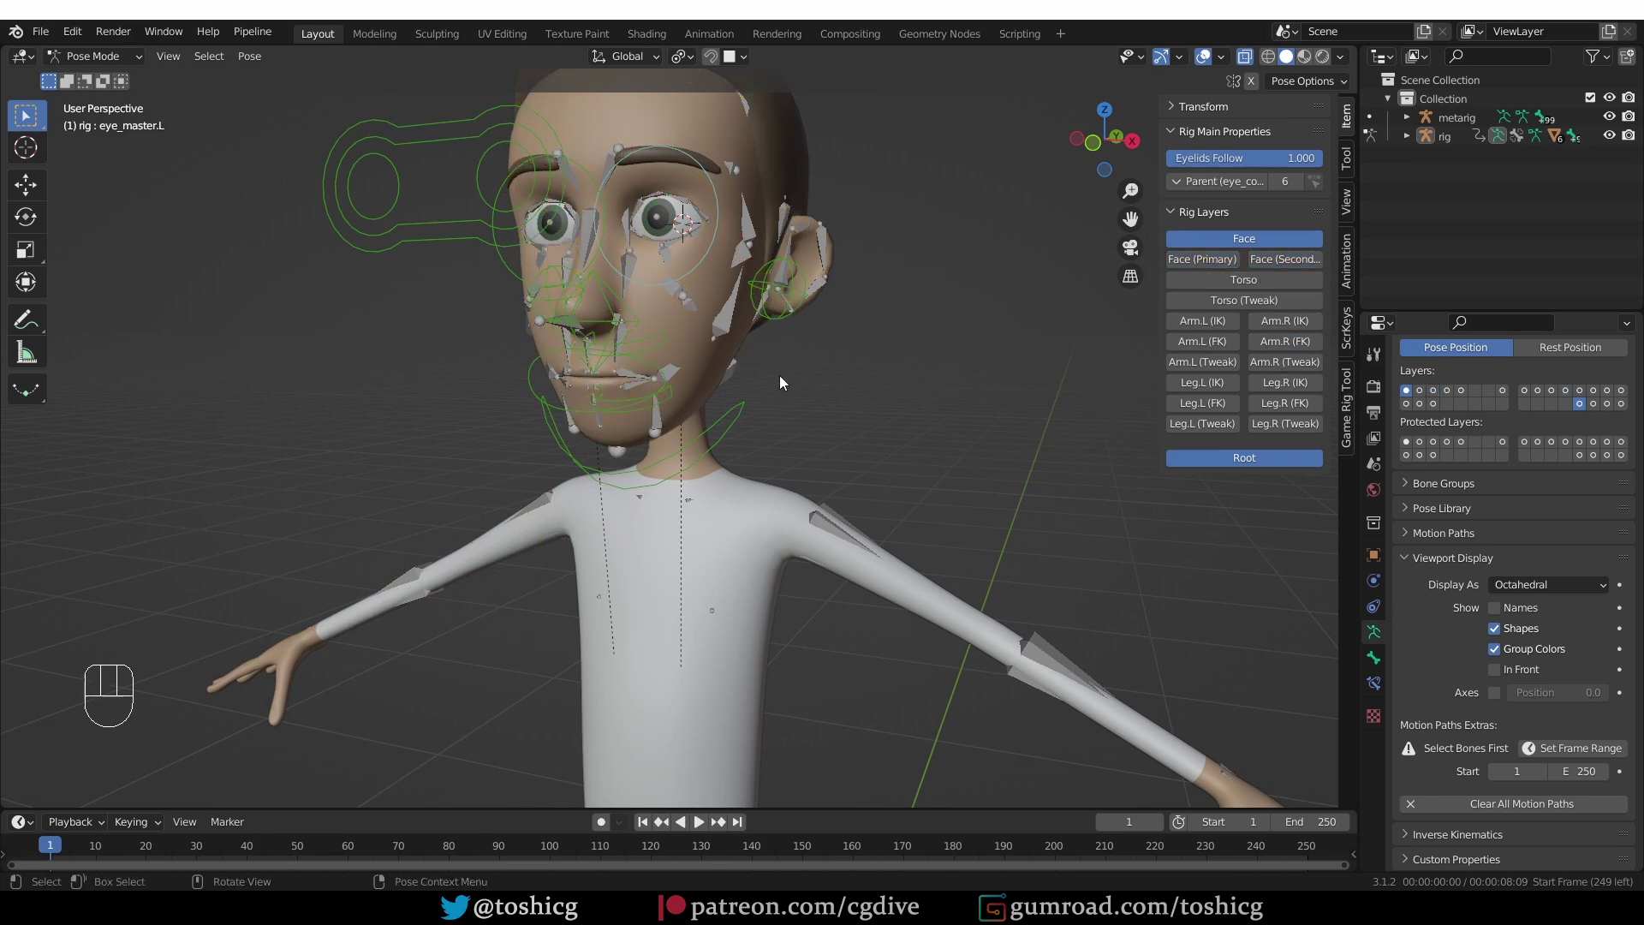
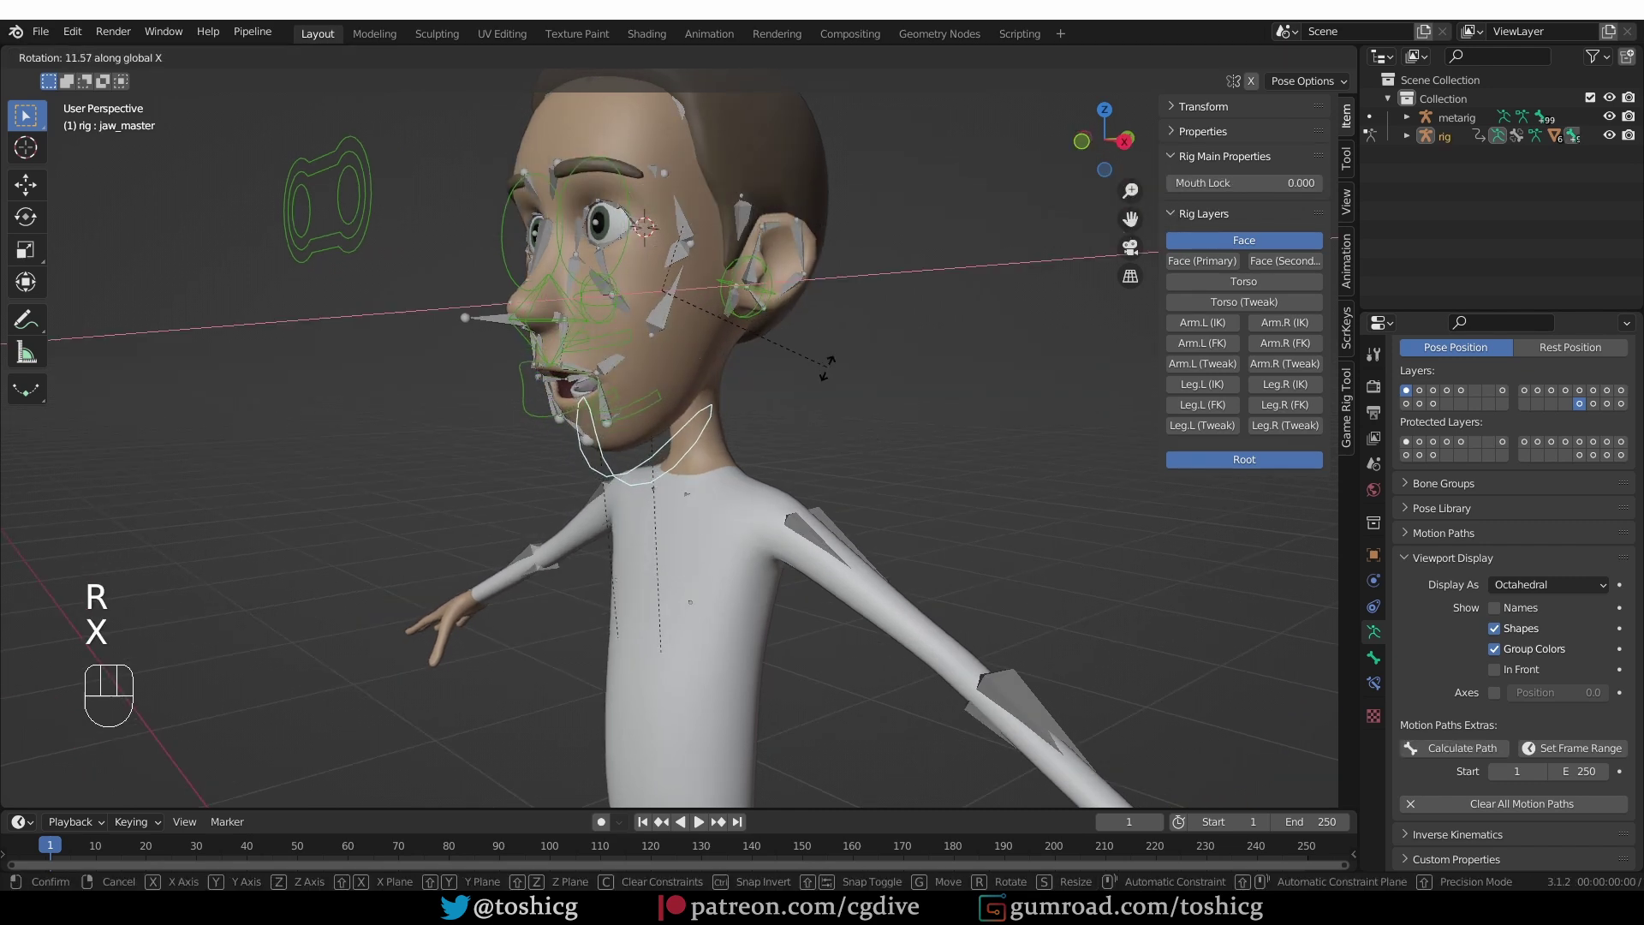
Rotate jaw_master with R and then the Rotate tool gizmo to open the character's mouth
left_click_drag(758, 411, 777, 414)
left_click(25, 213)
left_click_drag(622, 60, 596, 337)
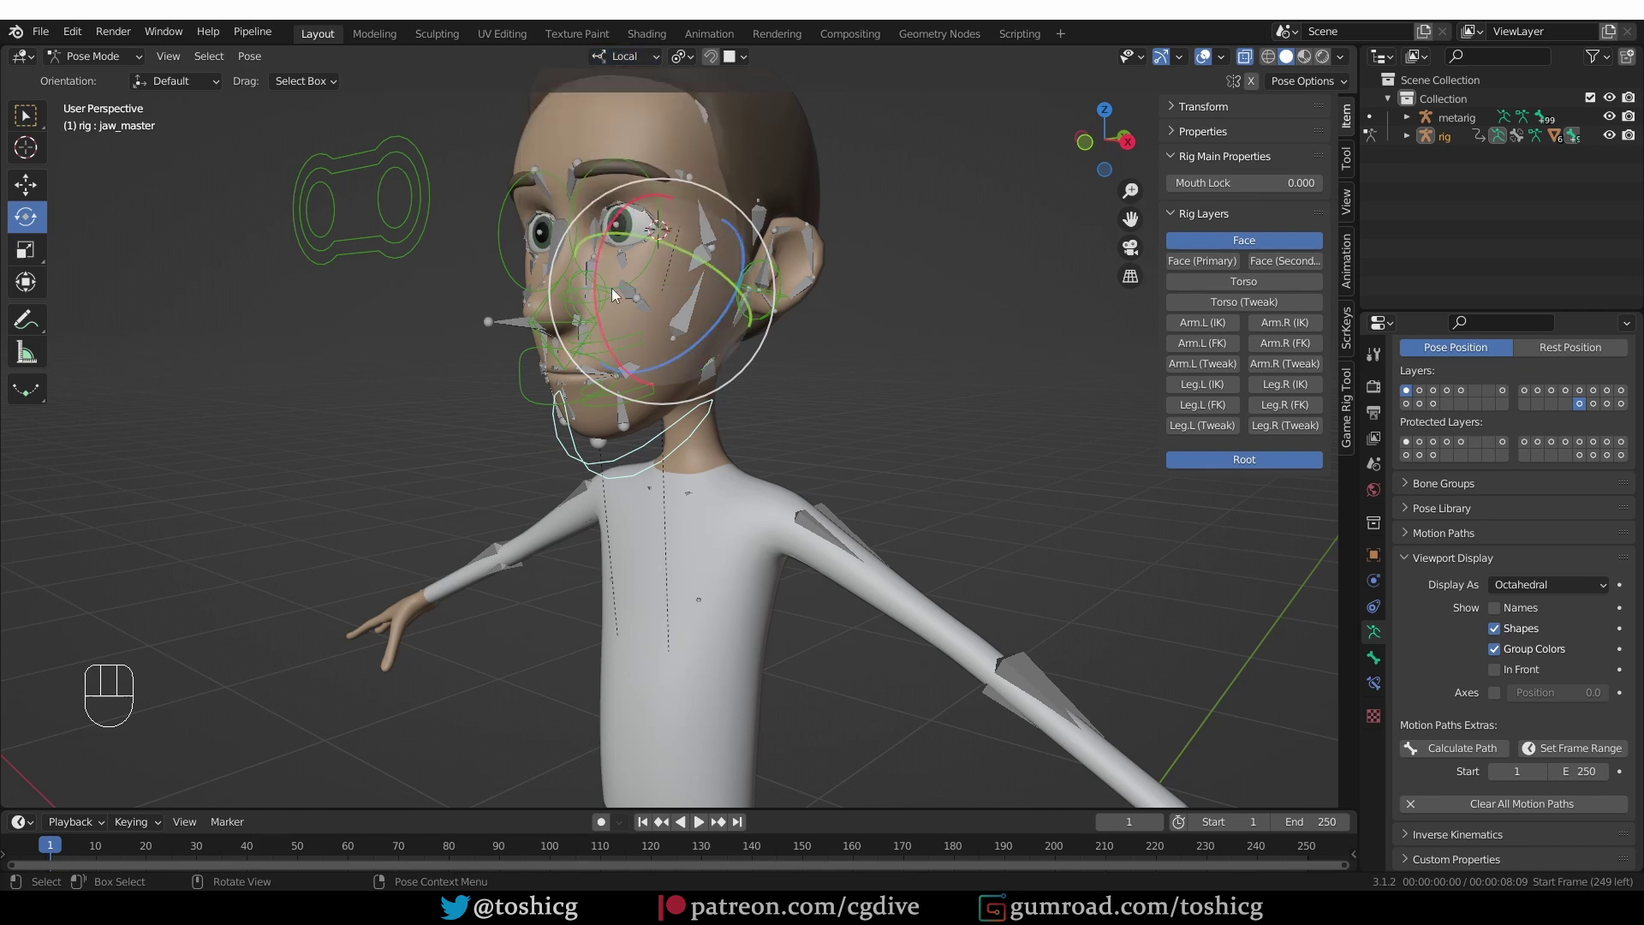
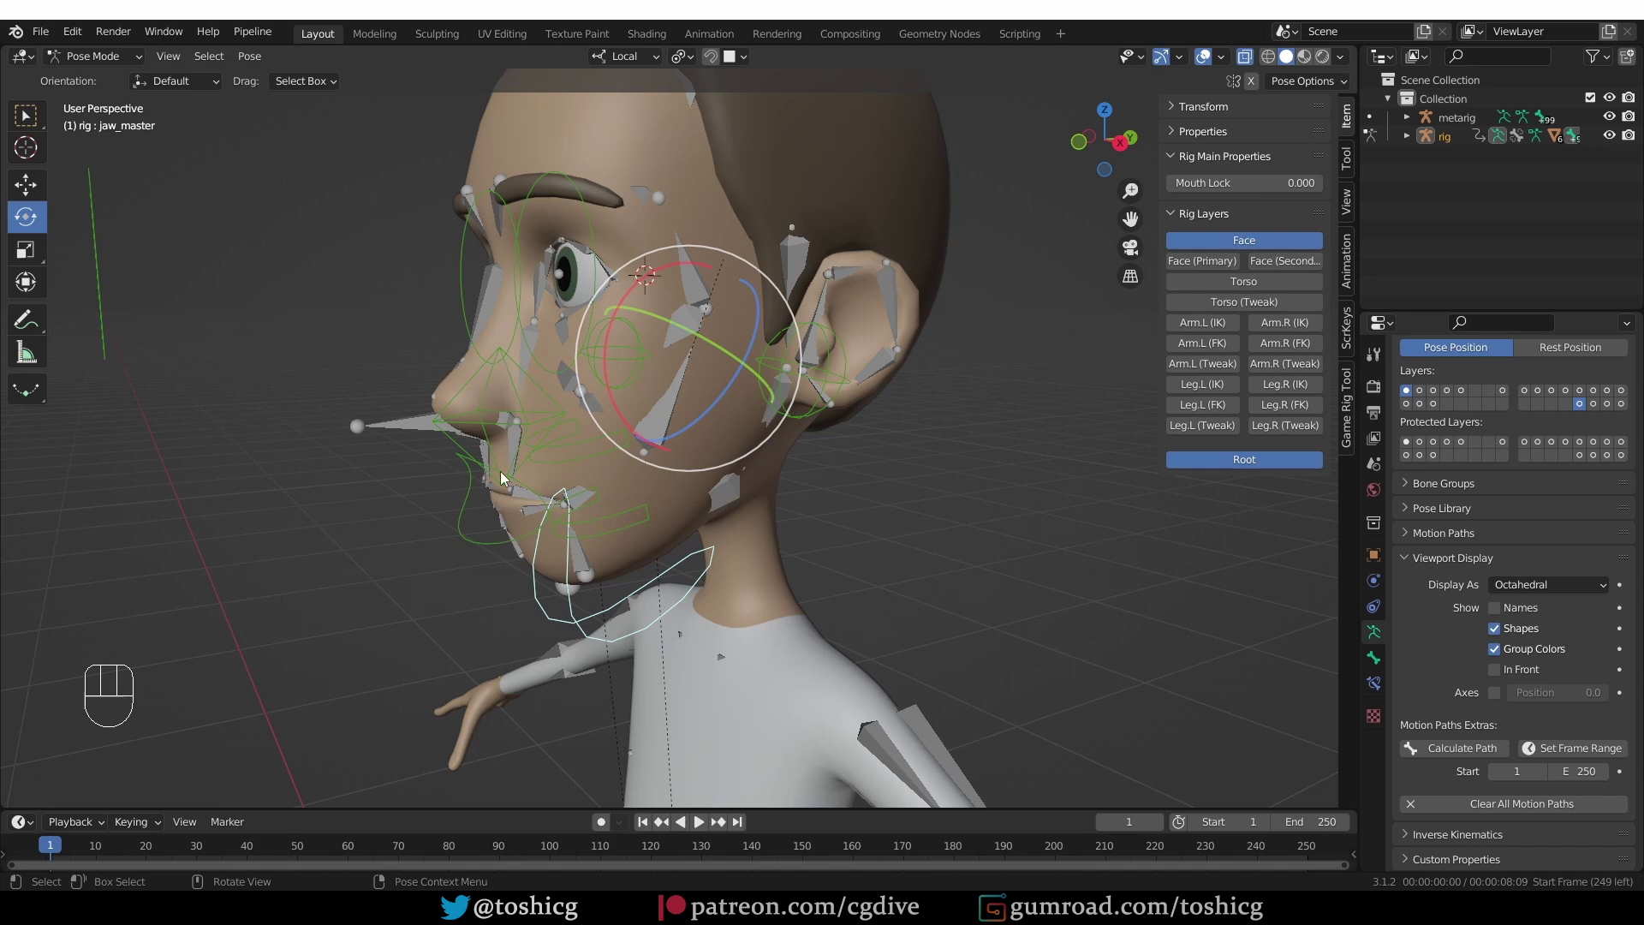
Select nose_master and start grabbing it a couple of times, cancelling each move
left_click(535, 432)
middle_click(530, 452)
key("g")
right_click(487, 436)
left_click(1617, 125)
key("g")
right_click(556, 458)
Tilt the nose downward, then rotate and scale nose_master to swing the nose around its base
key("g")
left_click_drag(571, 455, 621, 448)
key("r")
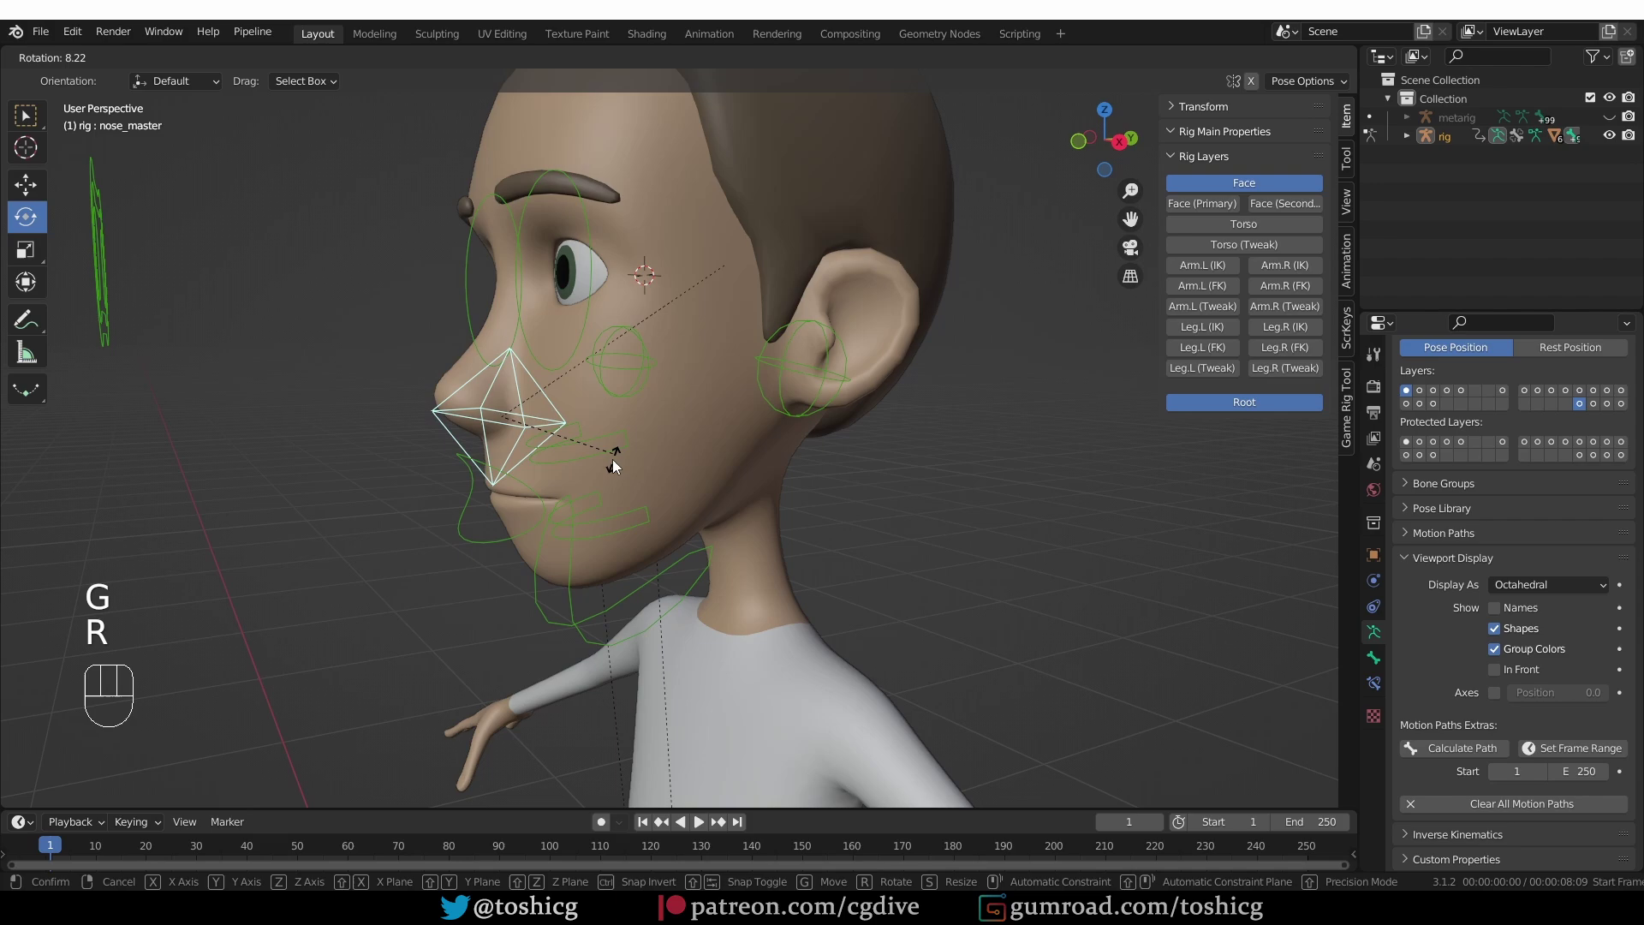
key("s")
left_click(714, 507)
left_click_drag(602, 502, 634, 503)
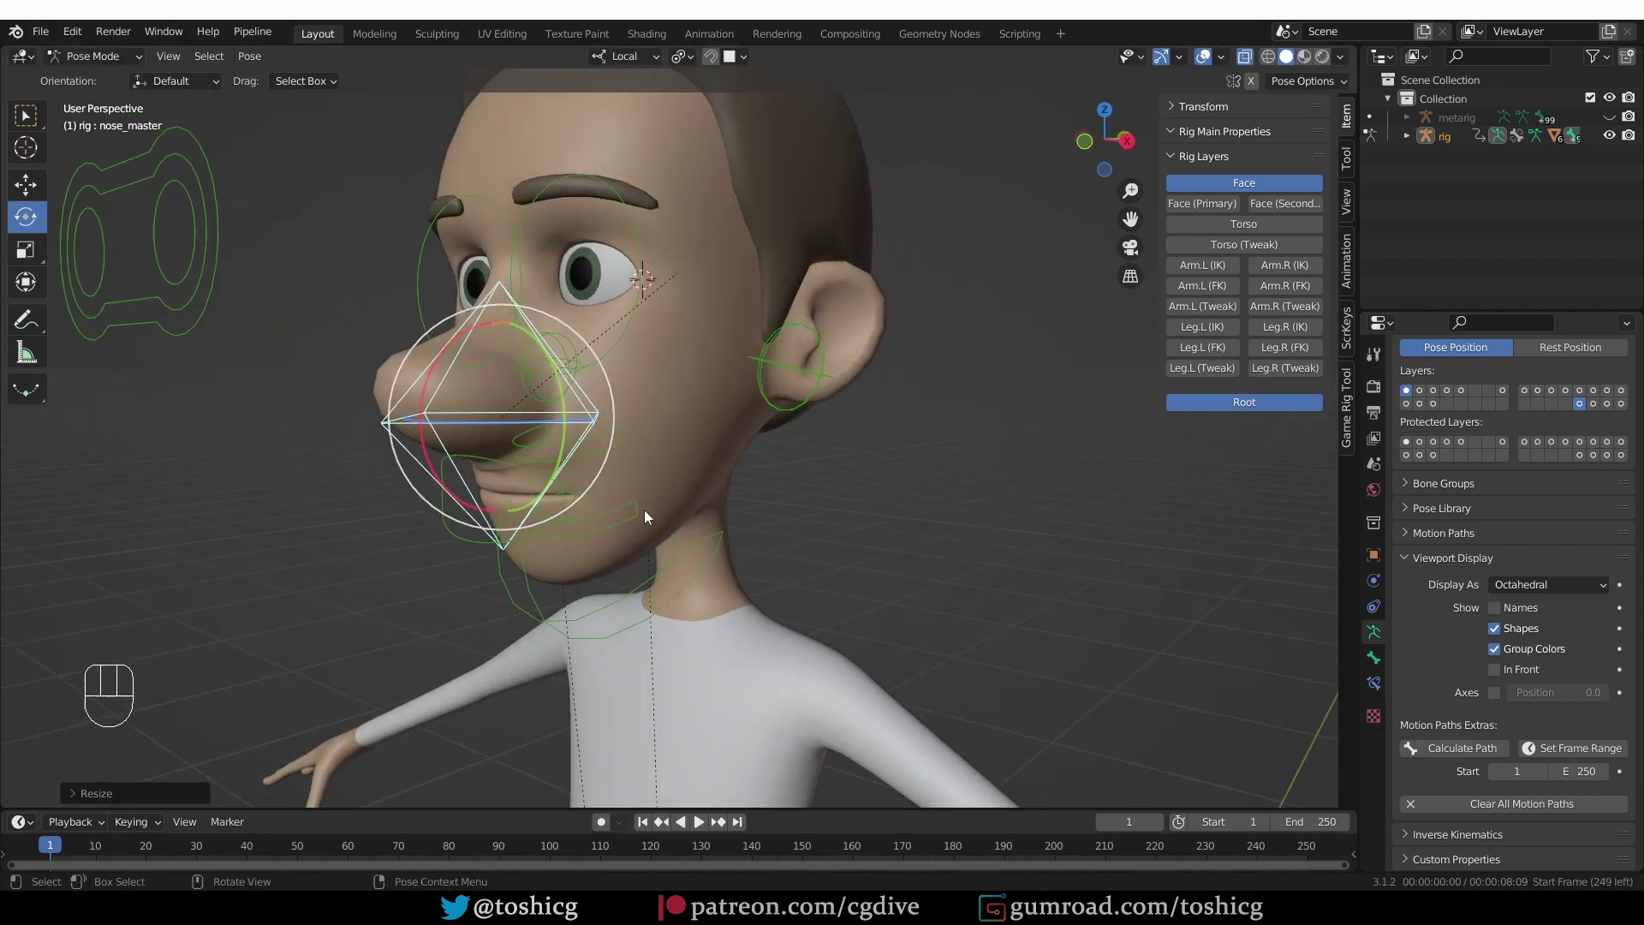
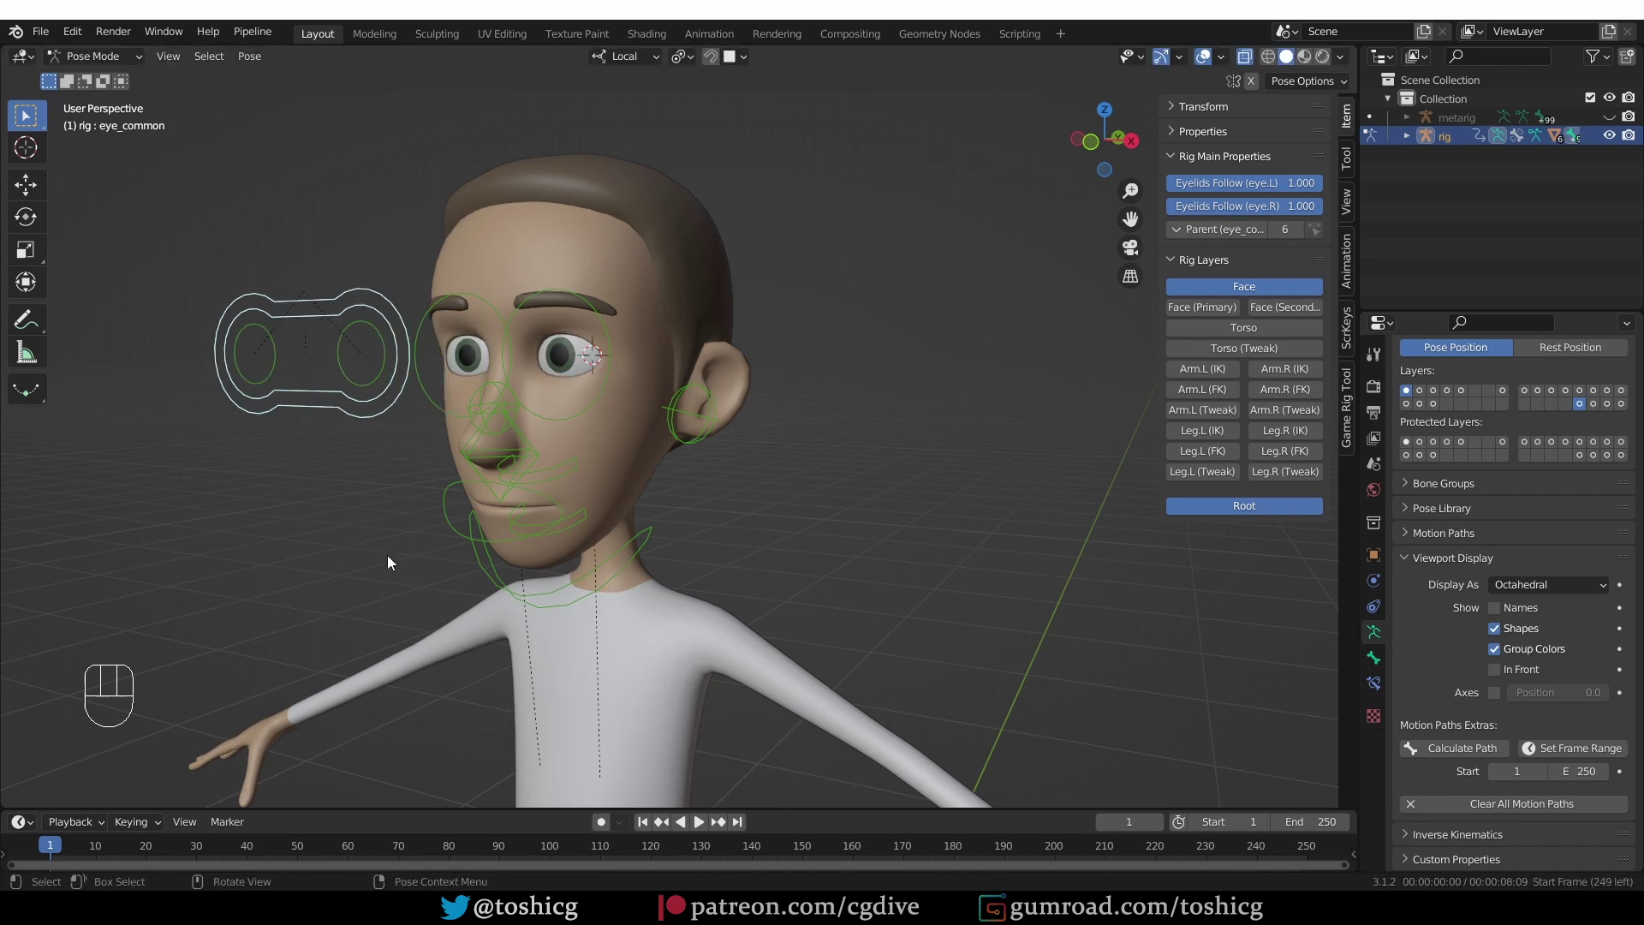
Move eye_common, then grab eye.L along X so the left eye looks in a different direction
key("g")
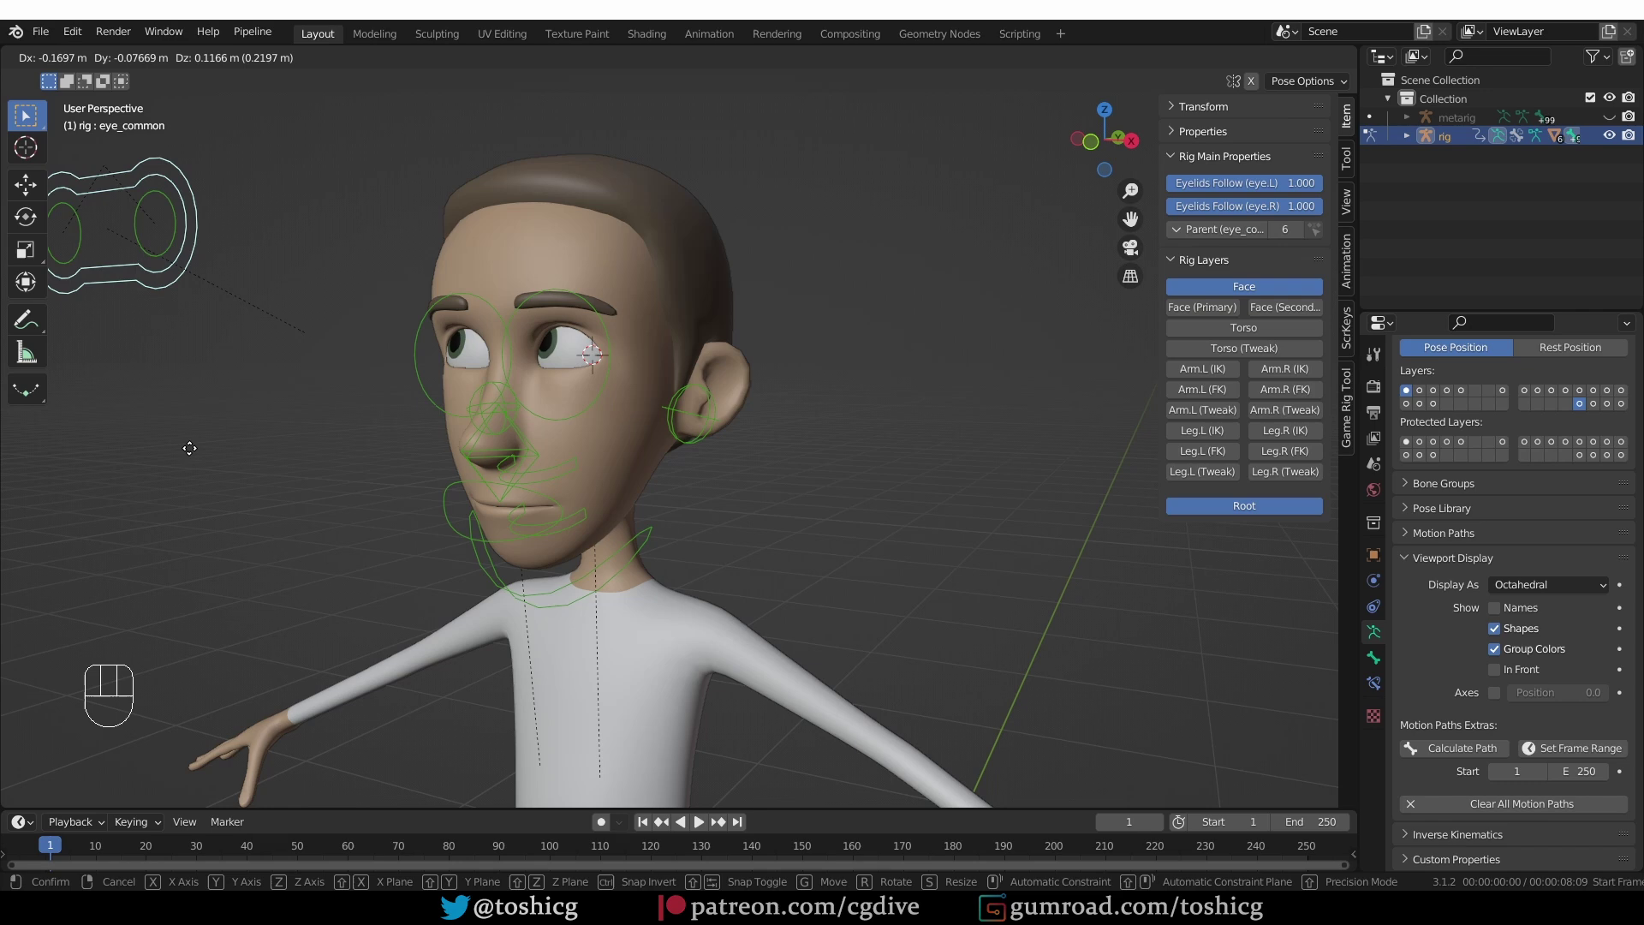
left_click(340, 579)
left_click(318, 380)
key("g")
key("g")
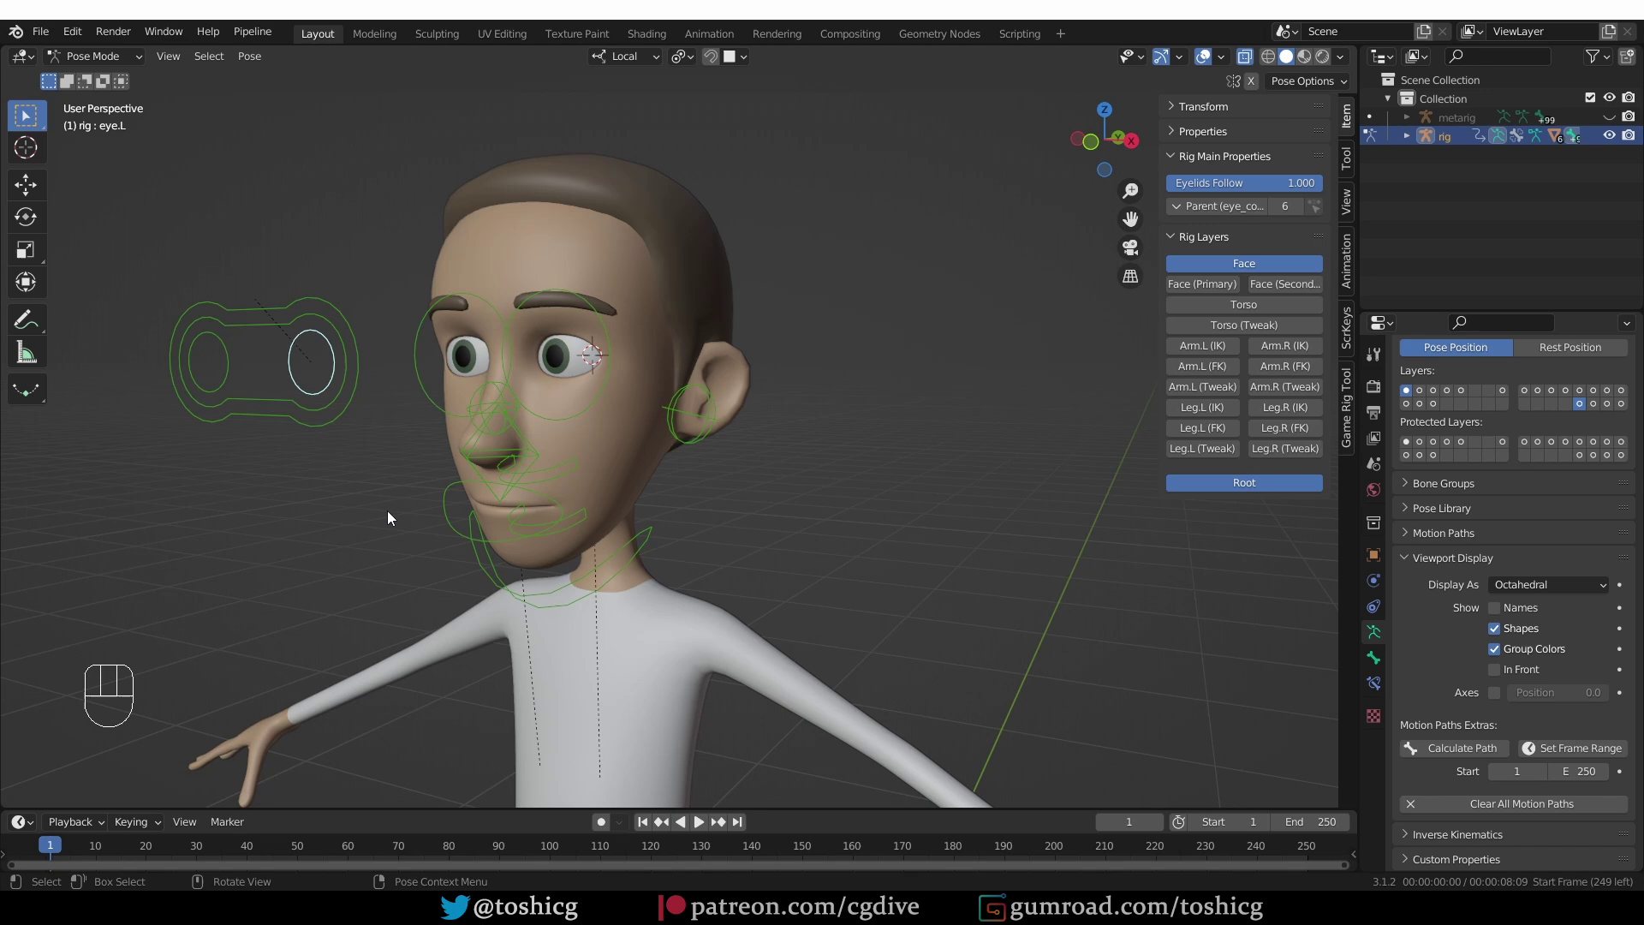
key("g")
key("x")
left_click_drag(238, 462, 219, 395)
left_click(195, 368)
Try a few more eye-control moves, then undo them all back to the resting gaze
key("g")
key("x")
left_click(327, 432)
key("b")
key("g")
key("ctrl+z")
key("ctrl+z")
key("ctrl+z")
key("ctrl+z")
key("ctrl+z")
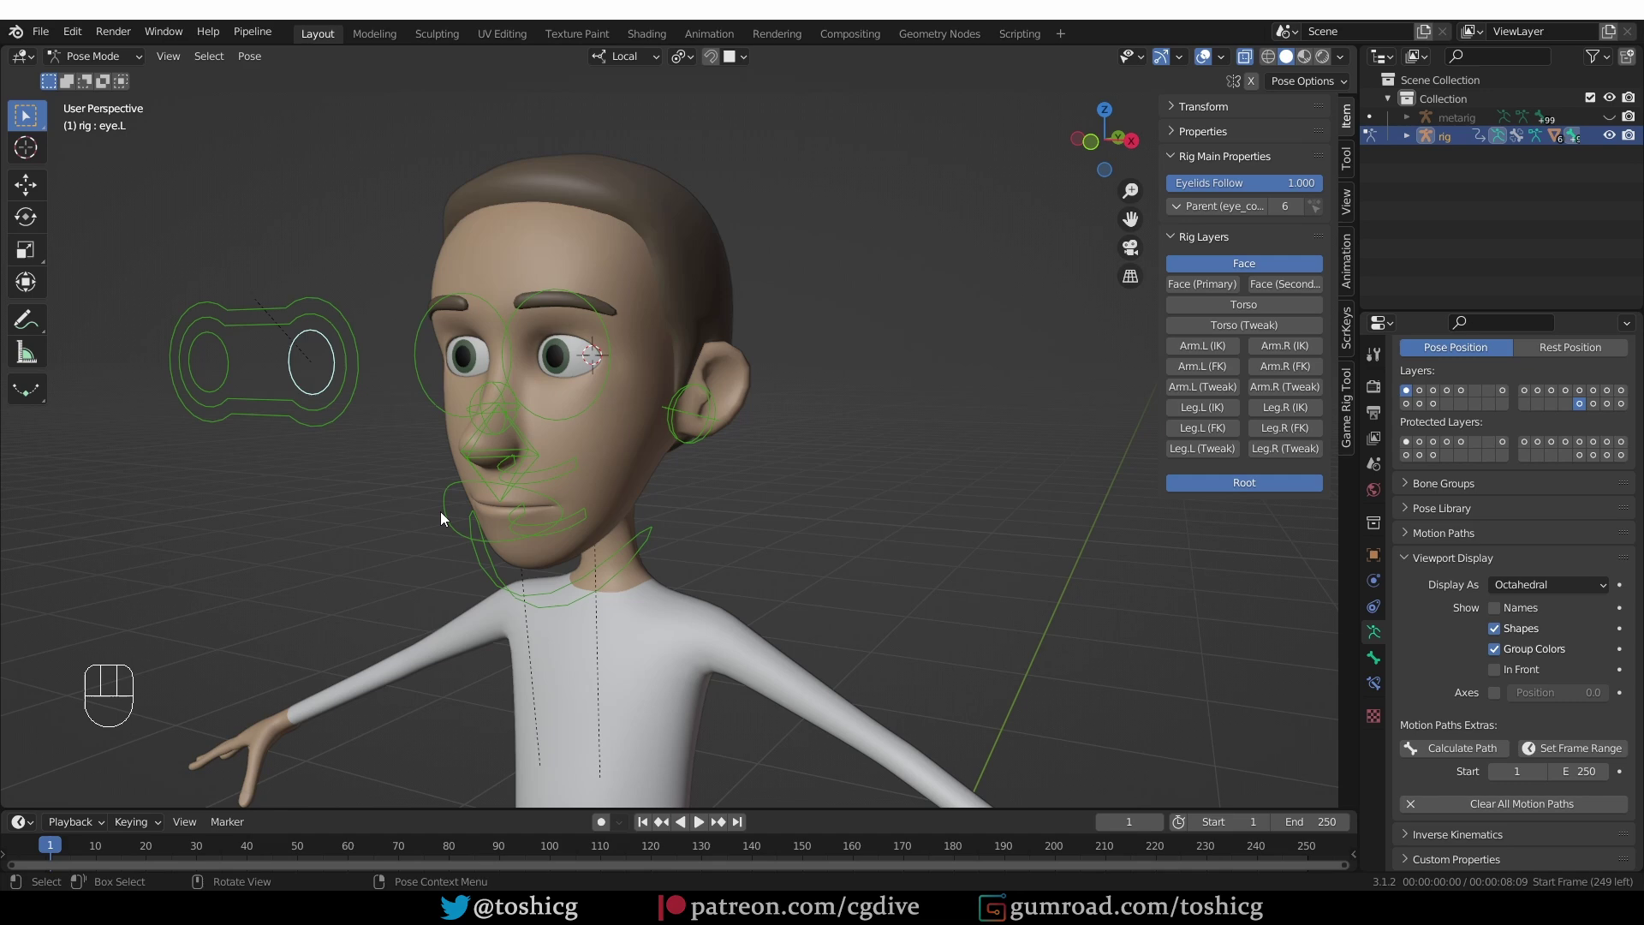
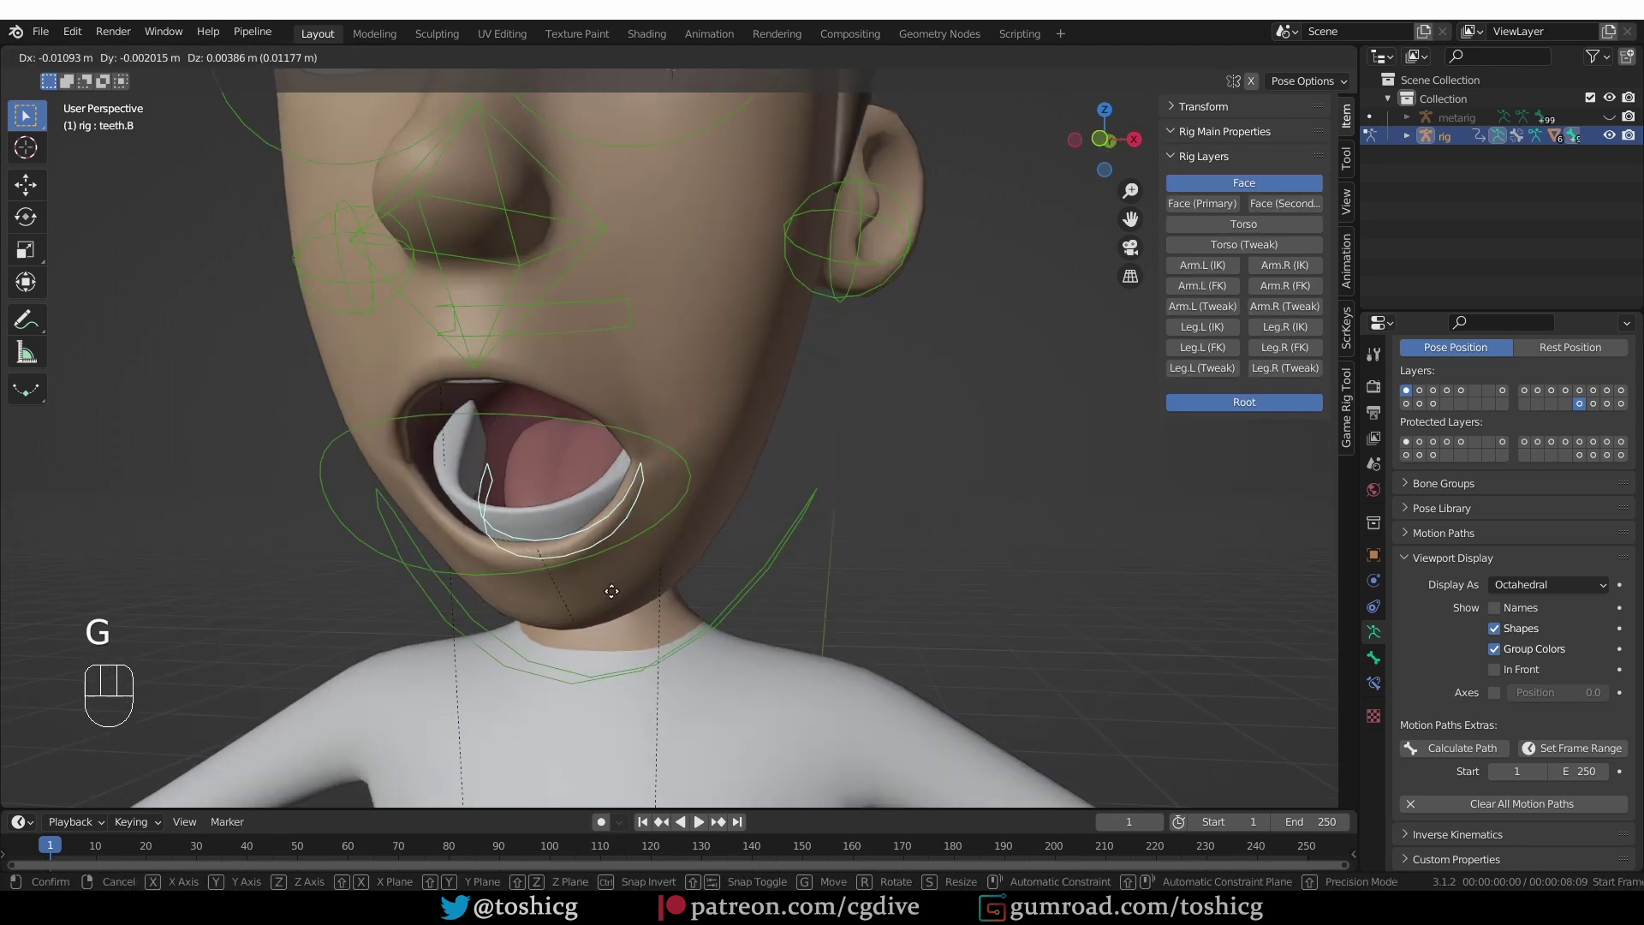
Shift the teeth.B control to move the lower teeth inside the open mouth, then cancel
left_click_drag(640, 599, 582, 339)
key("g")
right_click(570, 364)
left_click_drag(600, 542, 551, 552)
Select all controls and clear rotation, location and scale to close the mouth again
key("a")
key("alt+r")
key("alt+g")
key("alt+s")
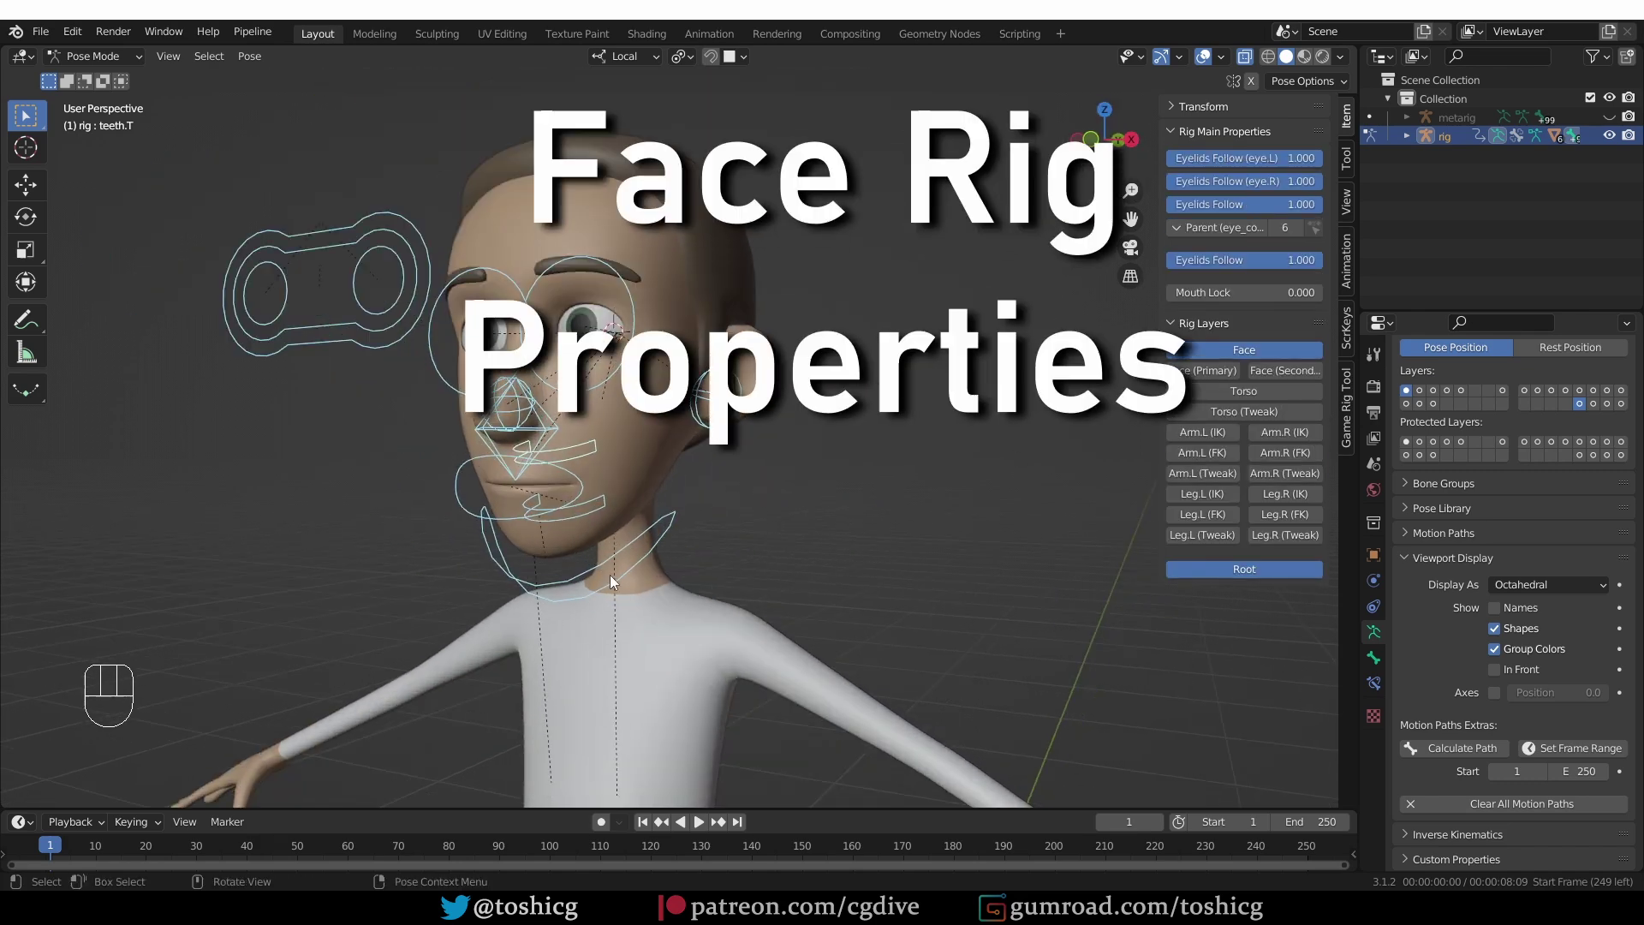
With Mouth Lock at 1.0 on jaw_master, rotate the jaw from a side view with the lips sealed
left_click(598, 579)
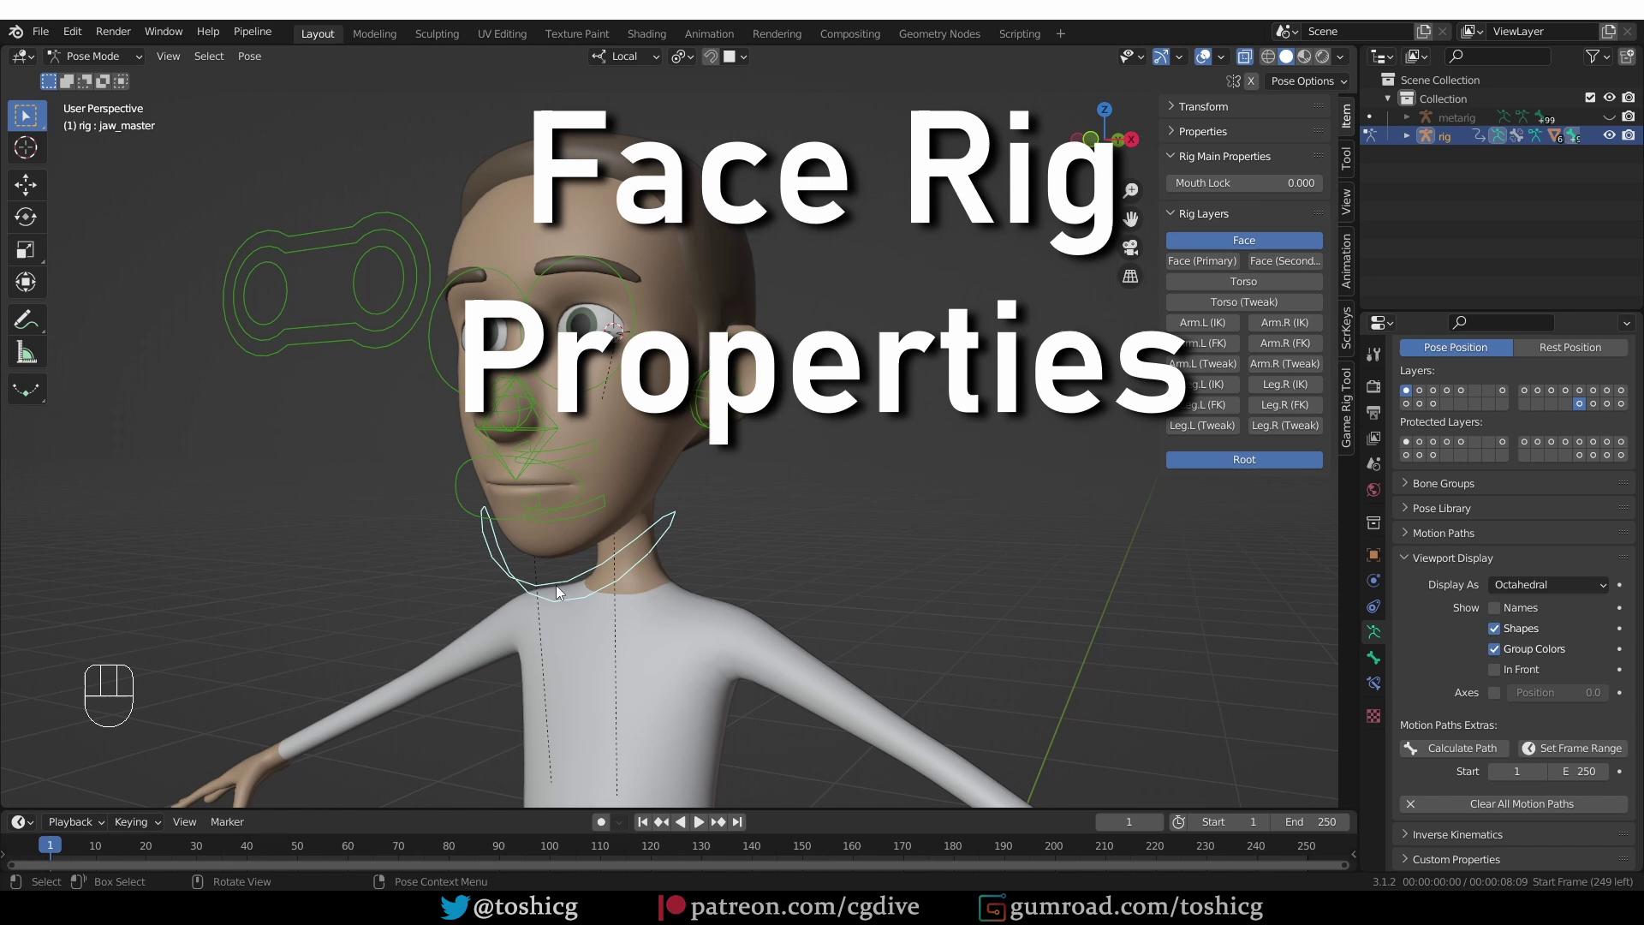
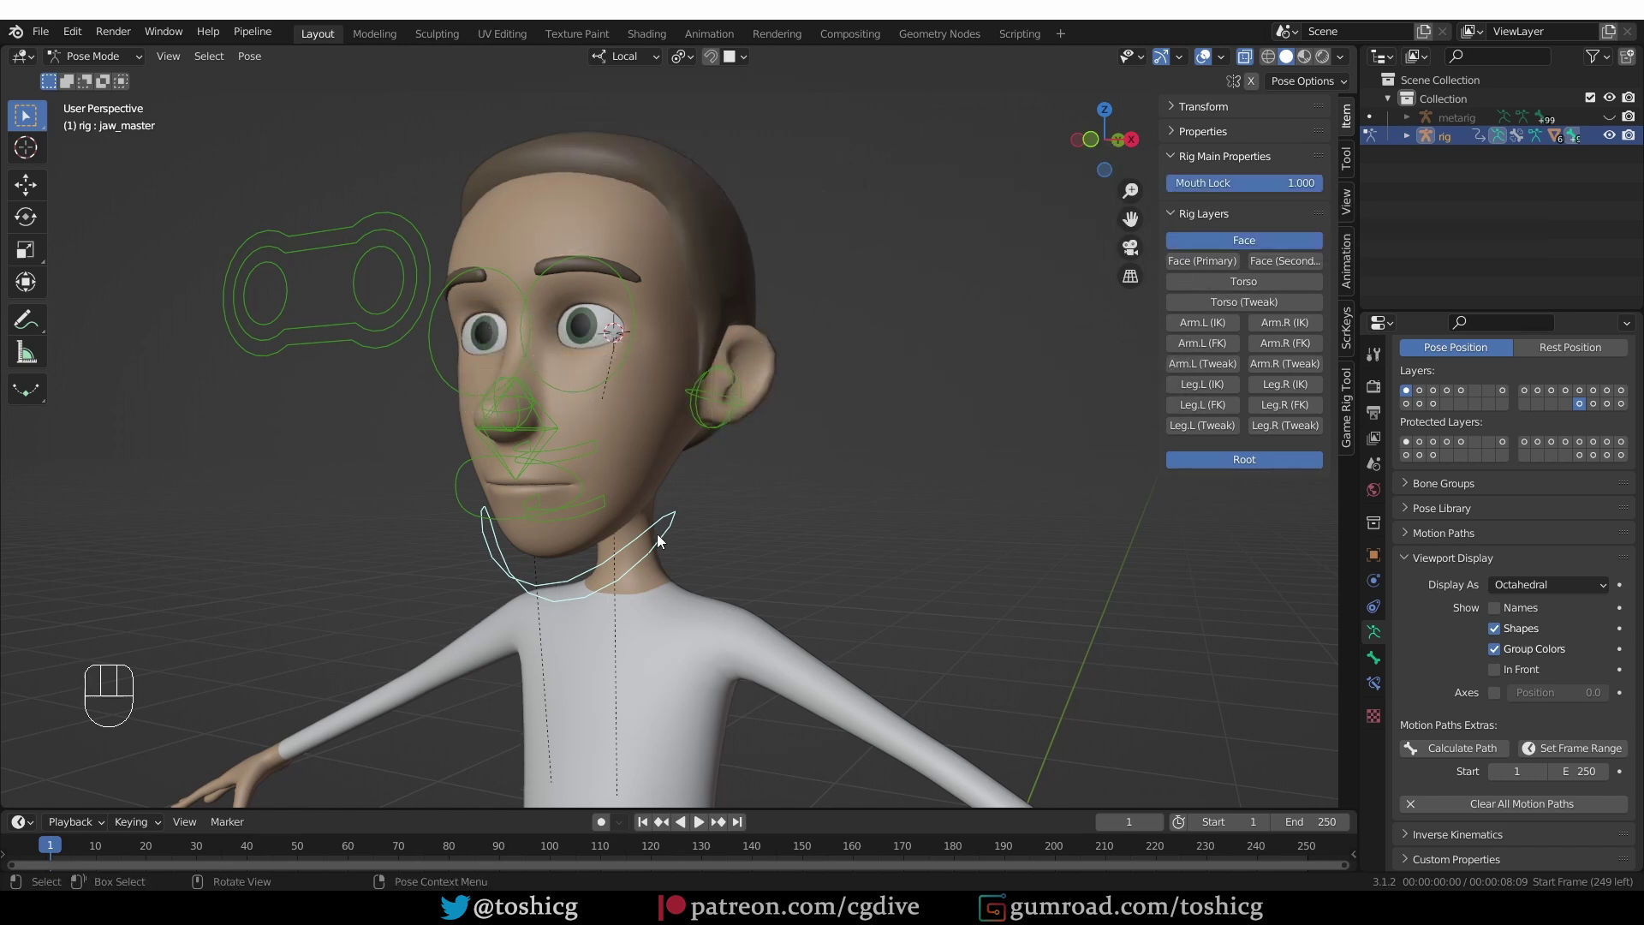
left_click_drag(694, 611, 651, 611)
key("r")
key("r")
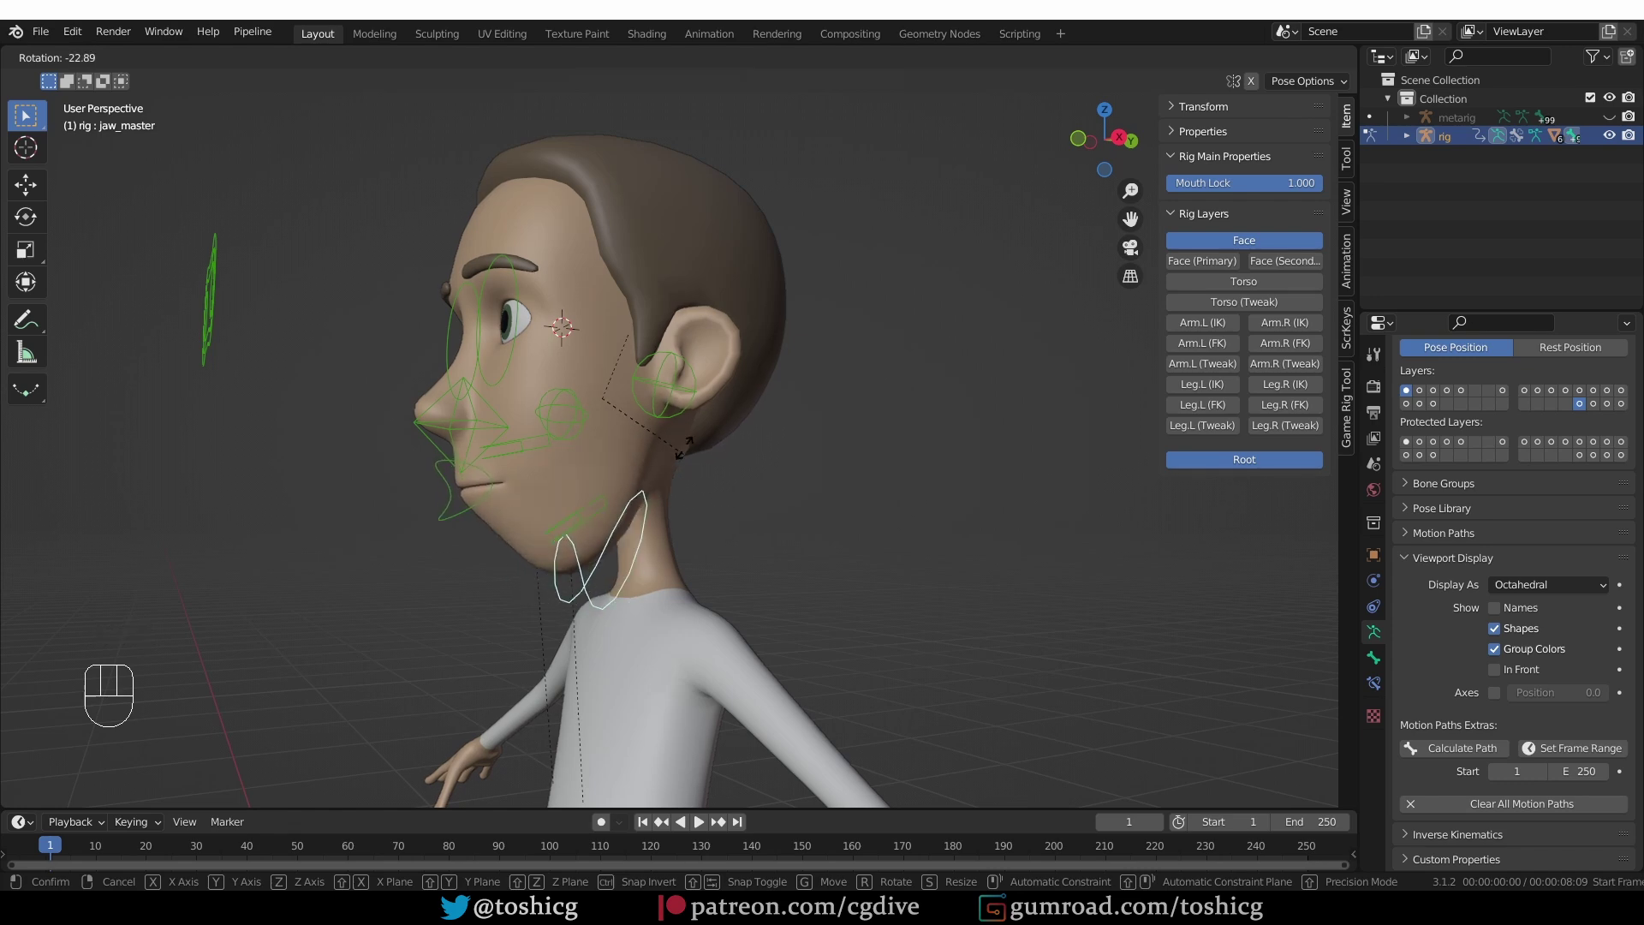
left_click_drag(470, 524, 571, 523)
key("s")
Undo and redo the locked jaw rotation a few times to compare, then confirm it
middle_click(627, 553)
key("ctrl+z")
middle_click(617, 585)
key("ctrl+z")
middle_click(589, 596)
key("r")
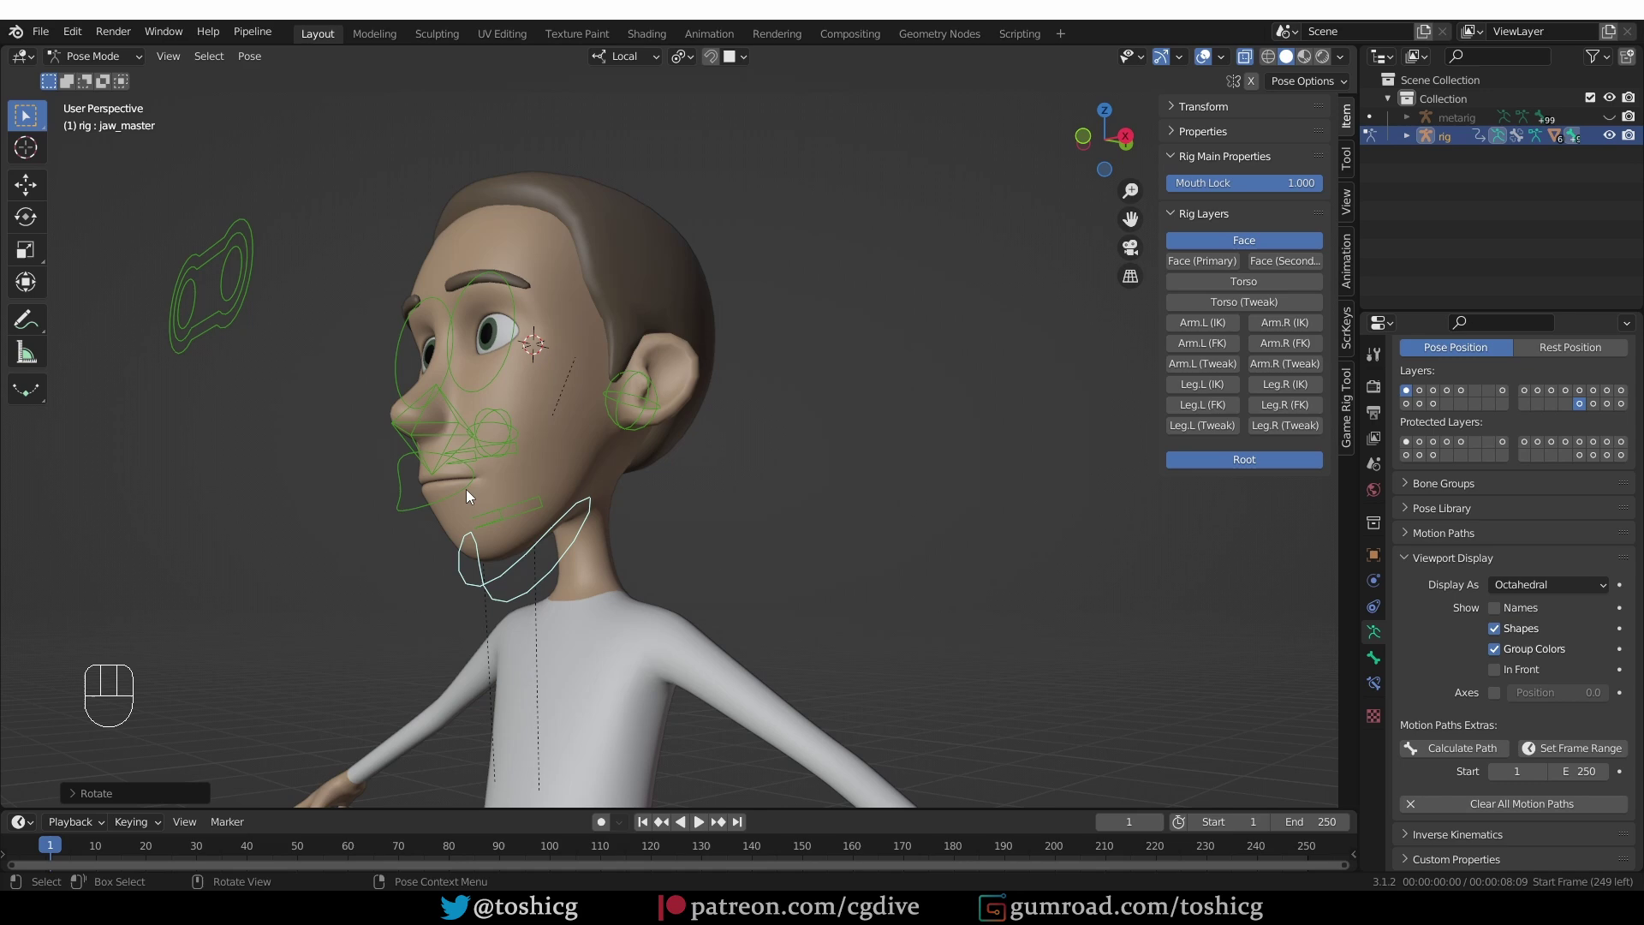
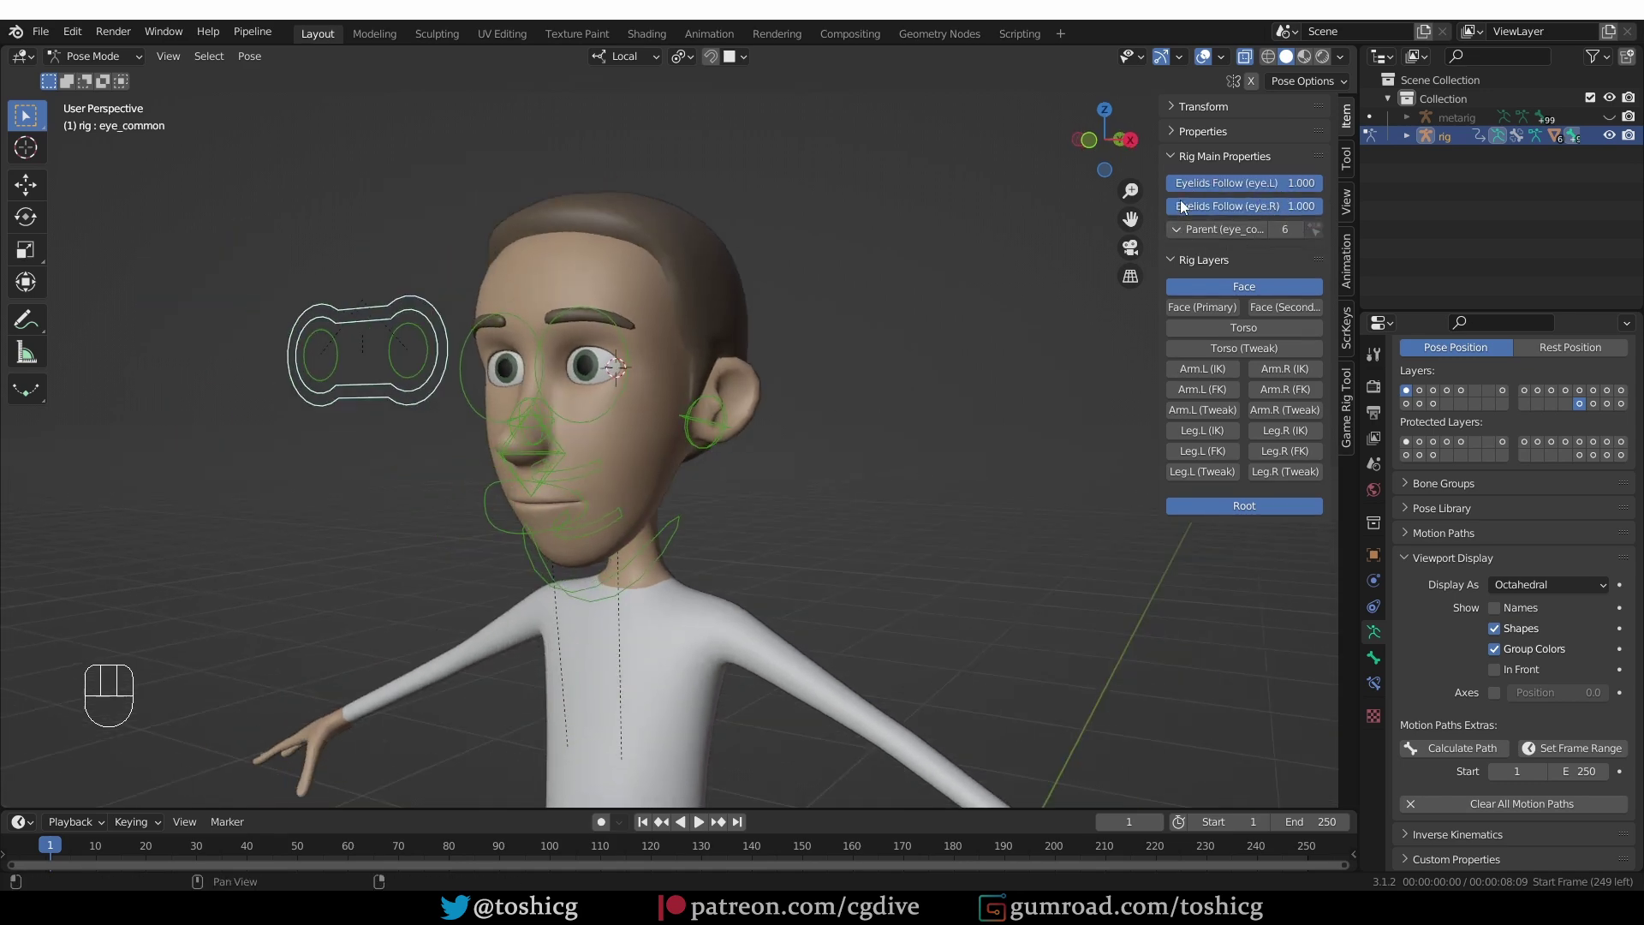
Move the eye target with Eyelids Follow at 0 so the lids no longer track the eyes, then cancel
key("g")
key("g")
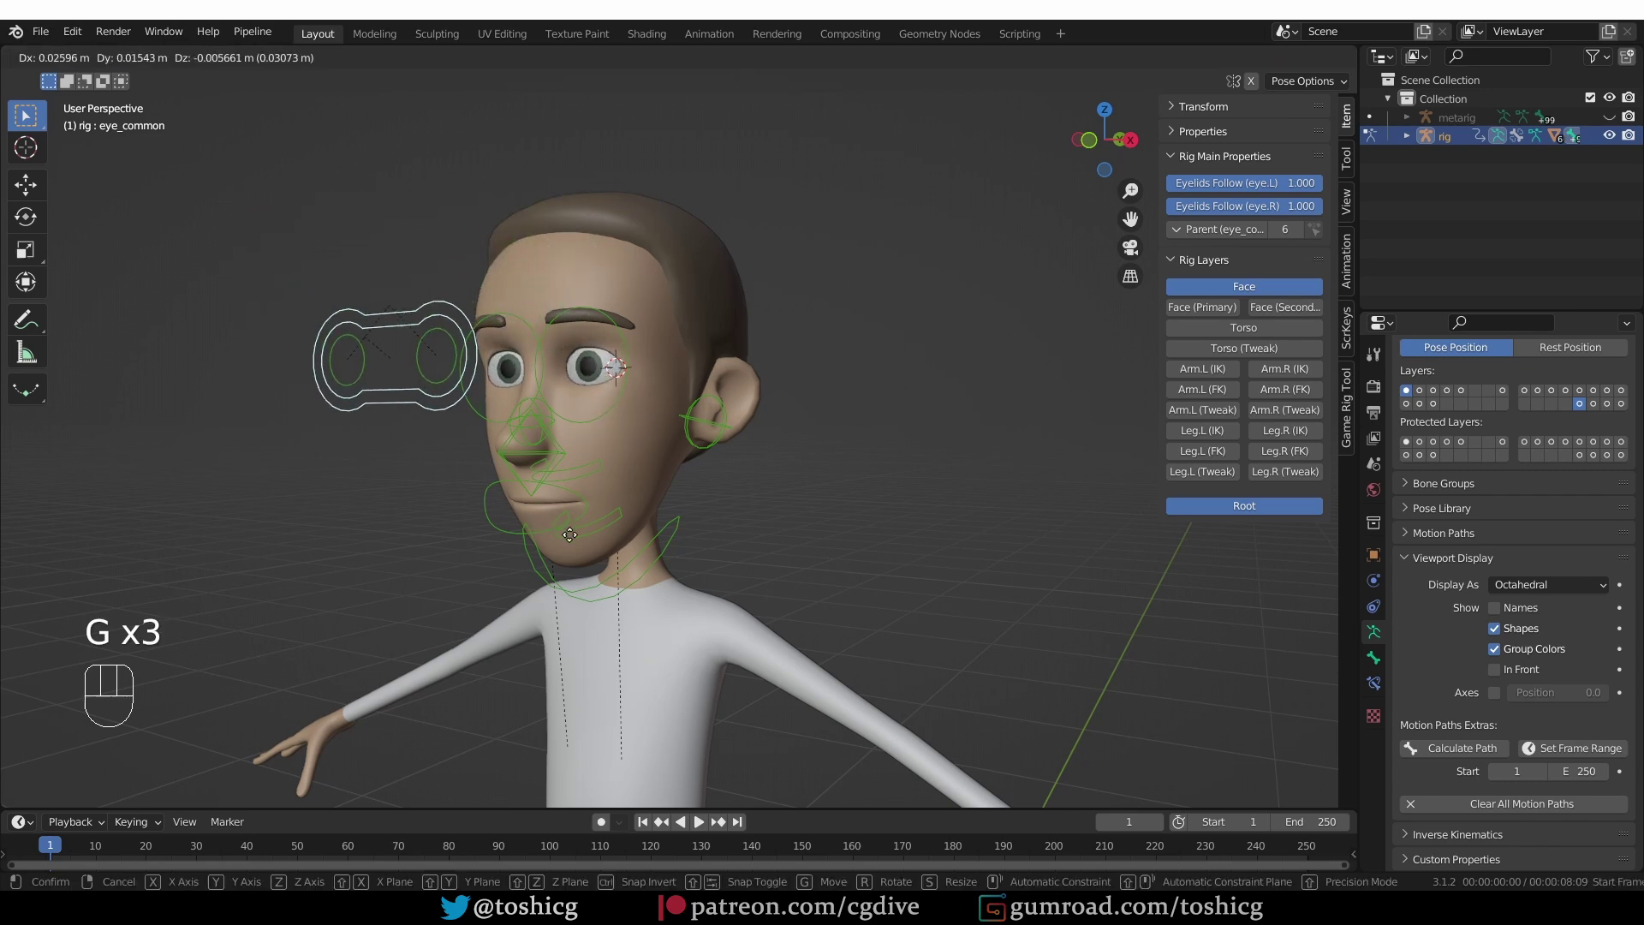
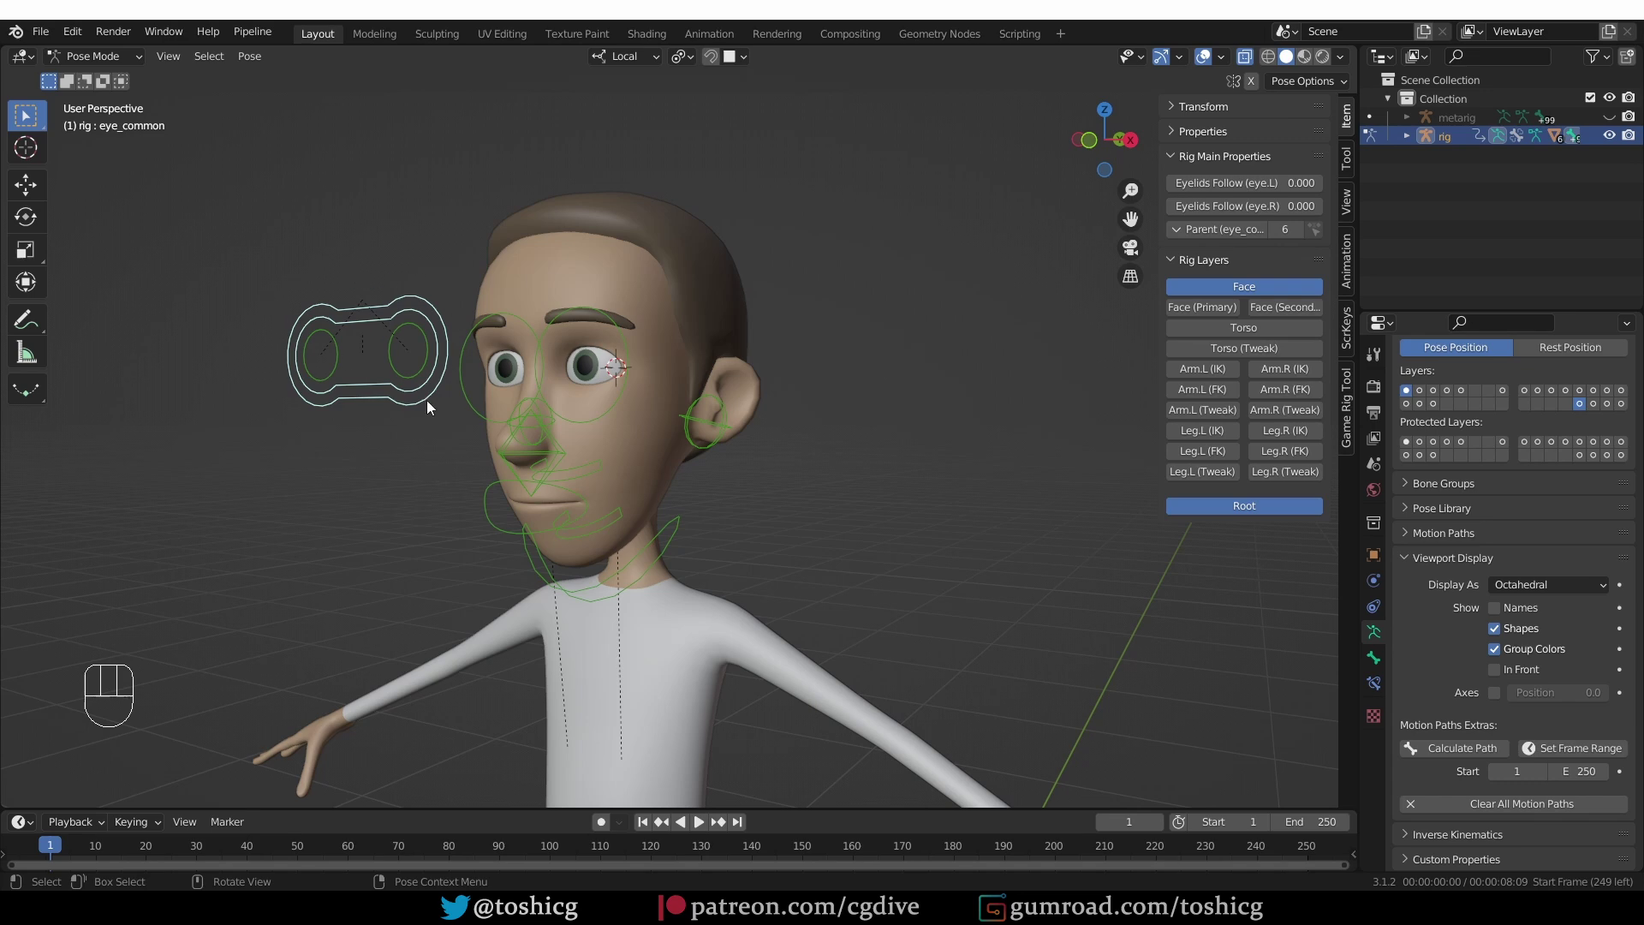
key("g")
right_click(394, 387)
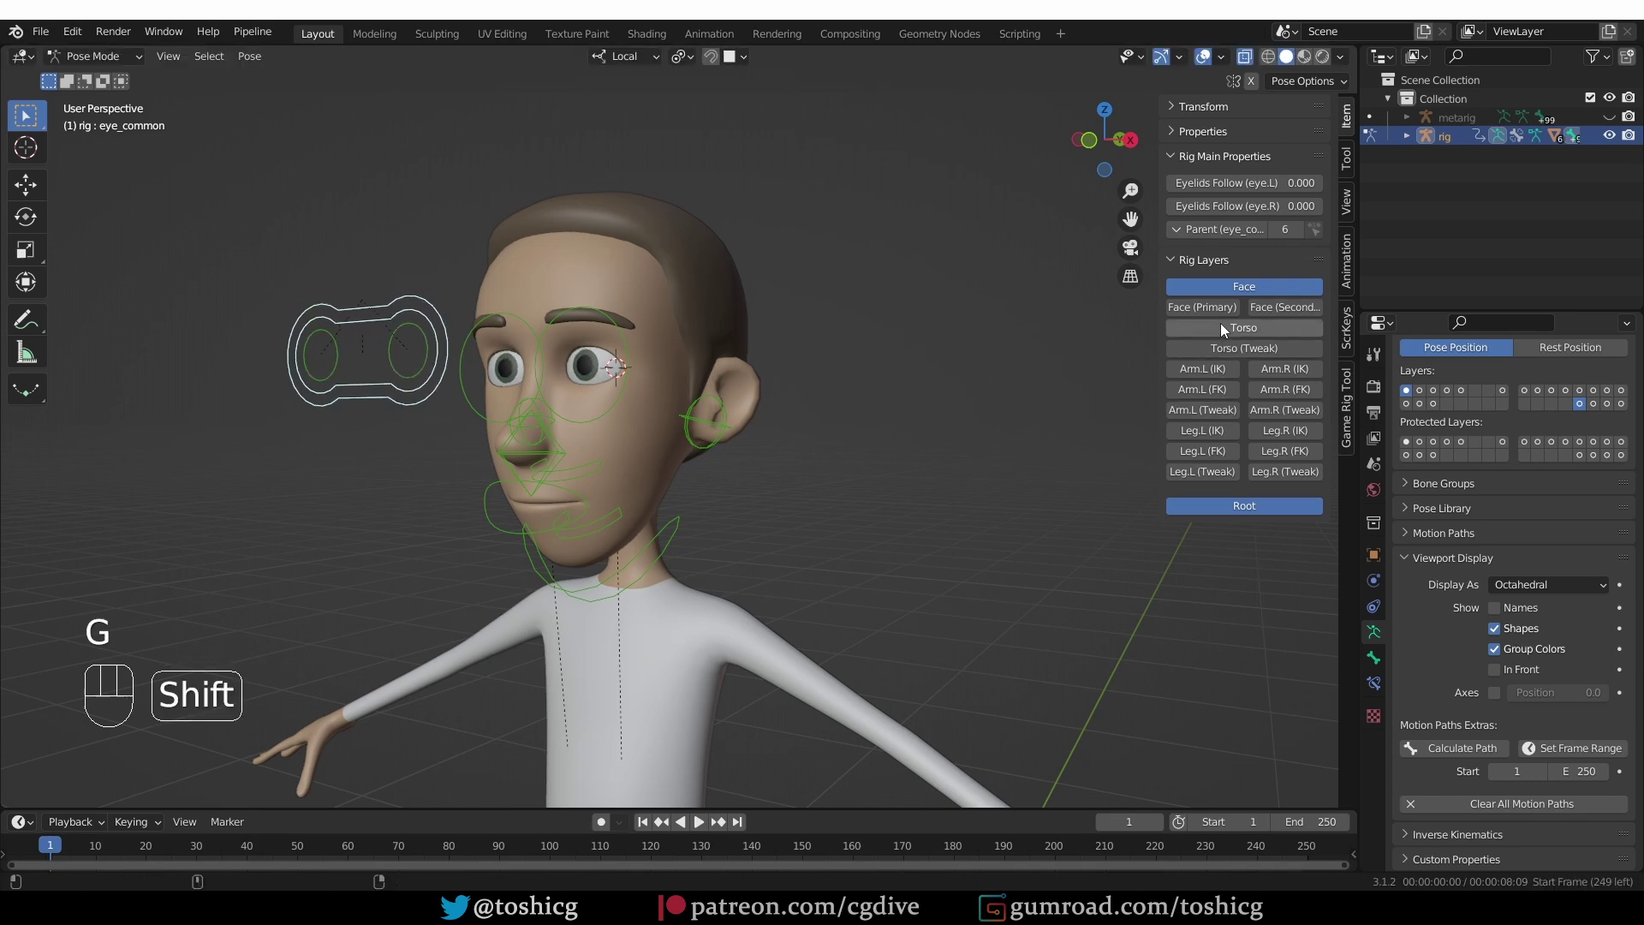
Show the Torso layer again, trackball-rotate the head control, then select jaw_master
left_click(631, 206)
key("r")
key("r")
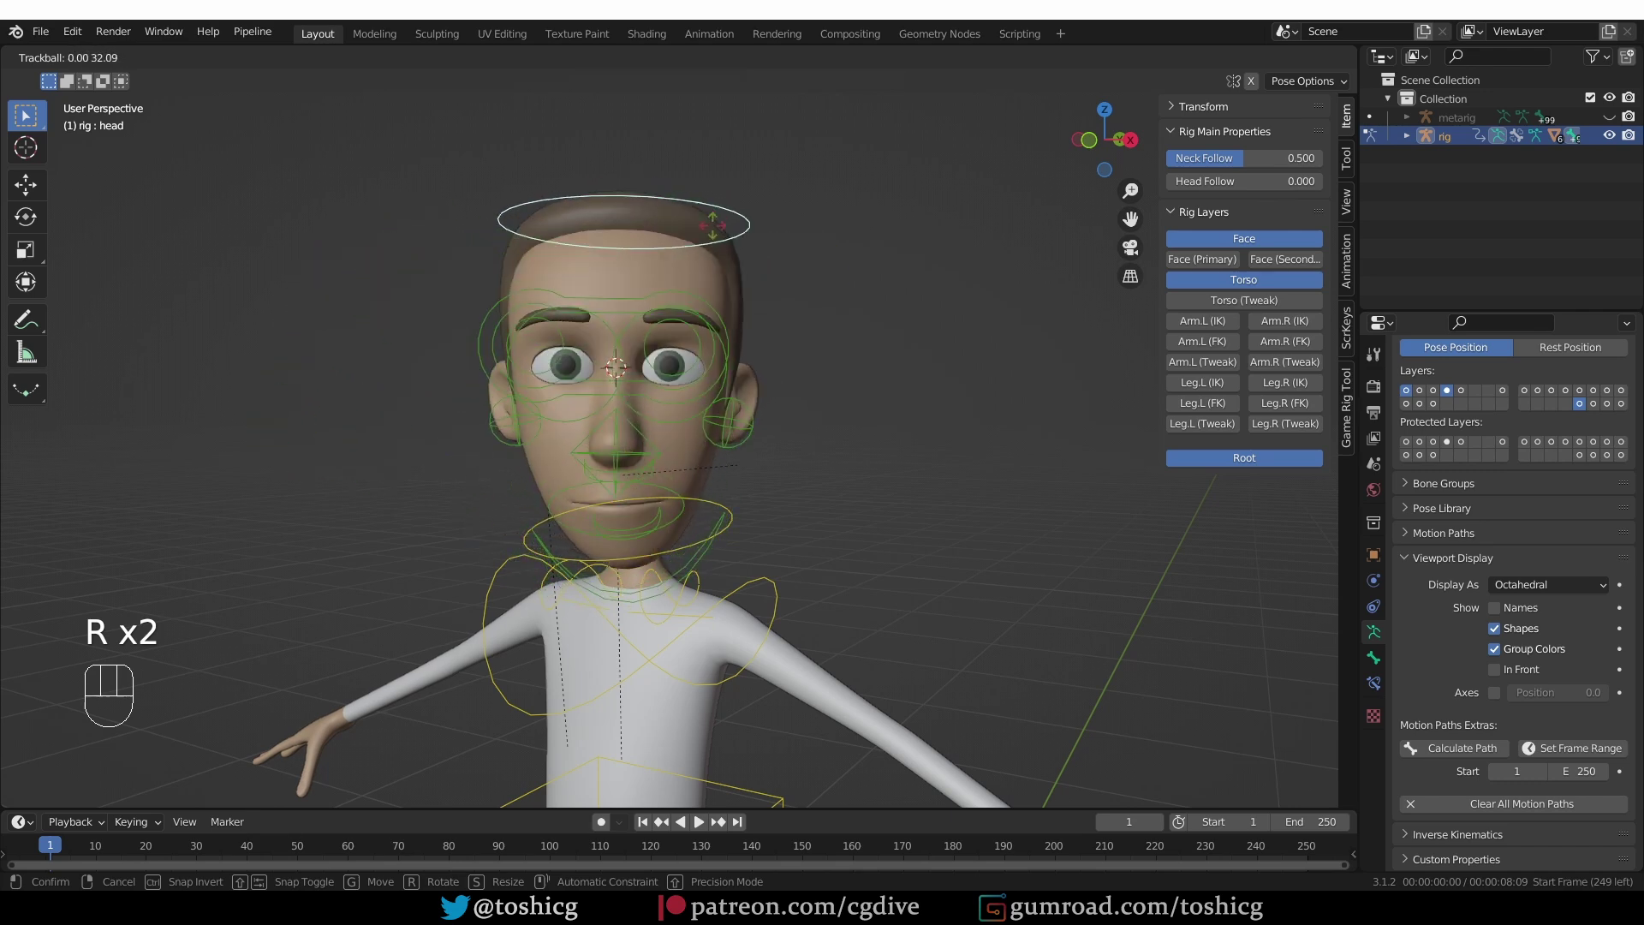
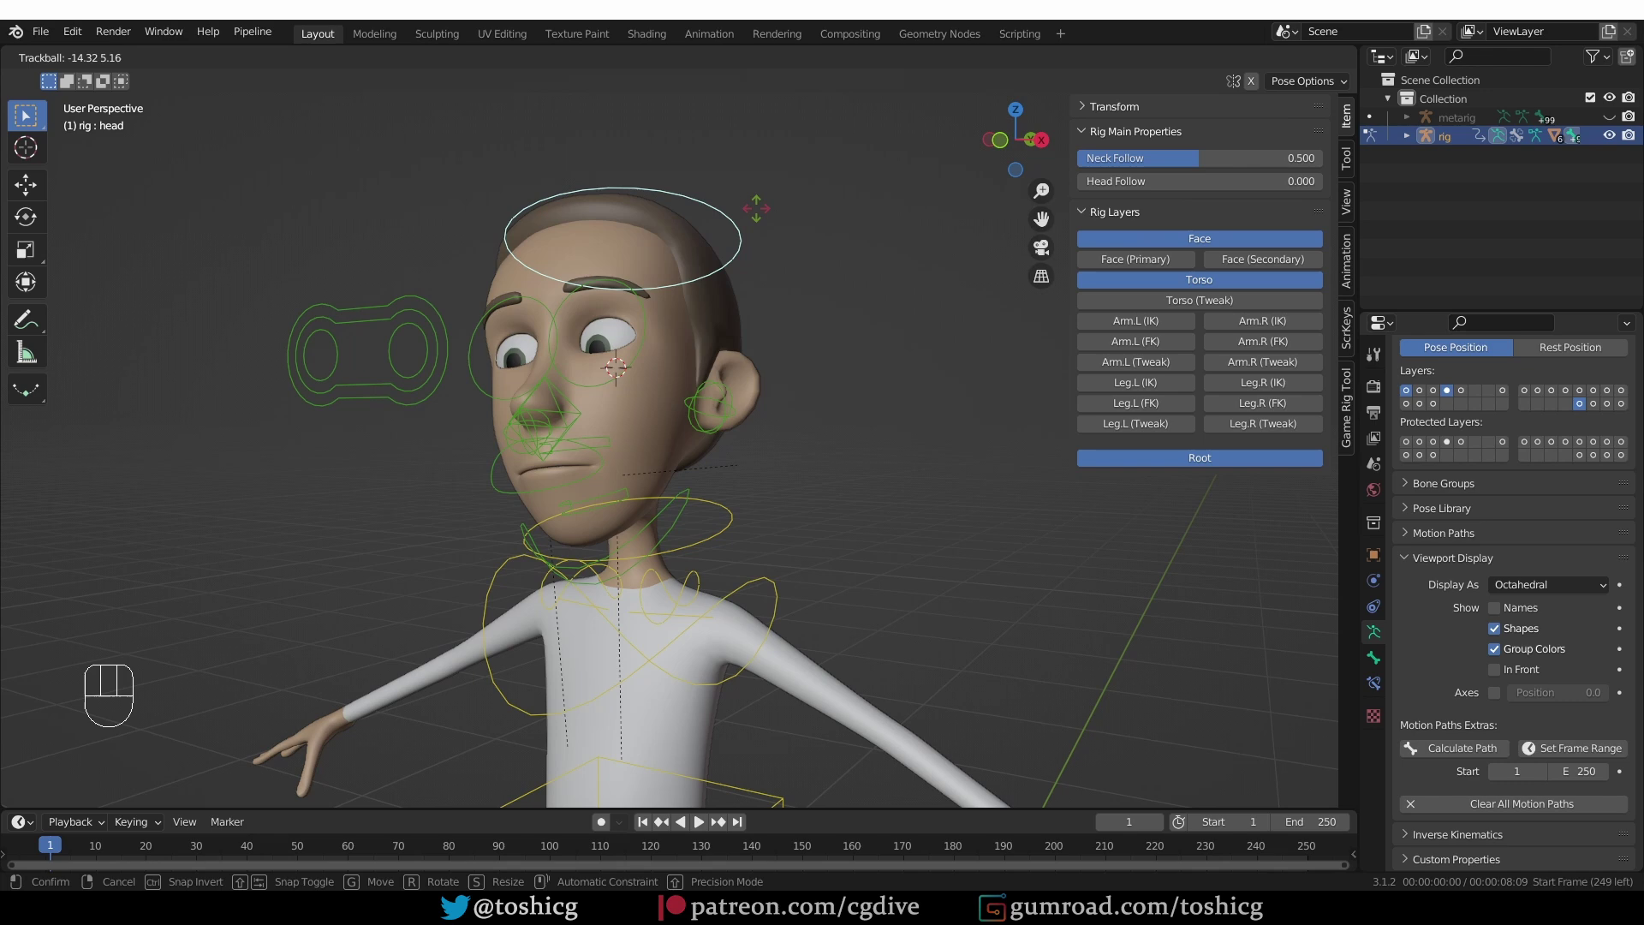
left_click_drag(749, 226, 738, 270)
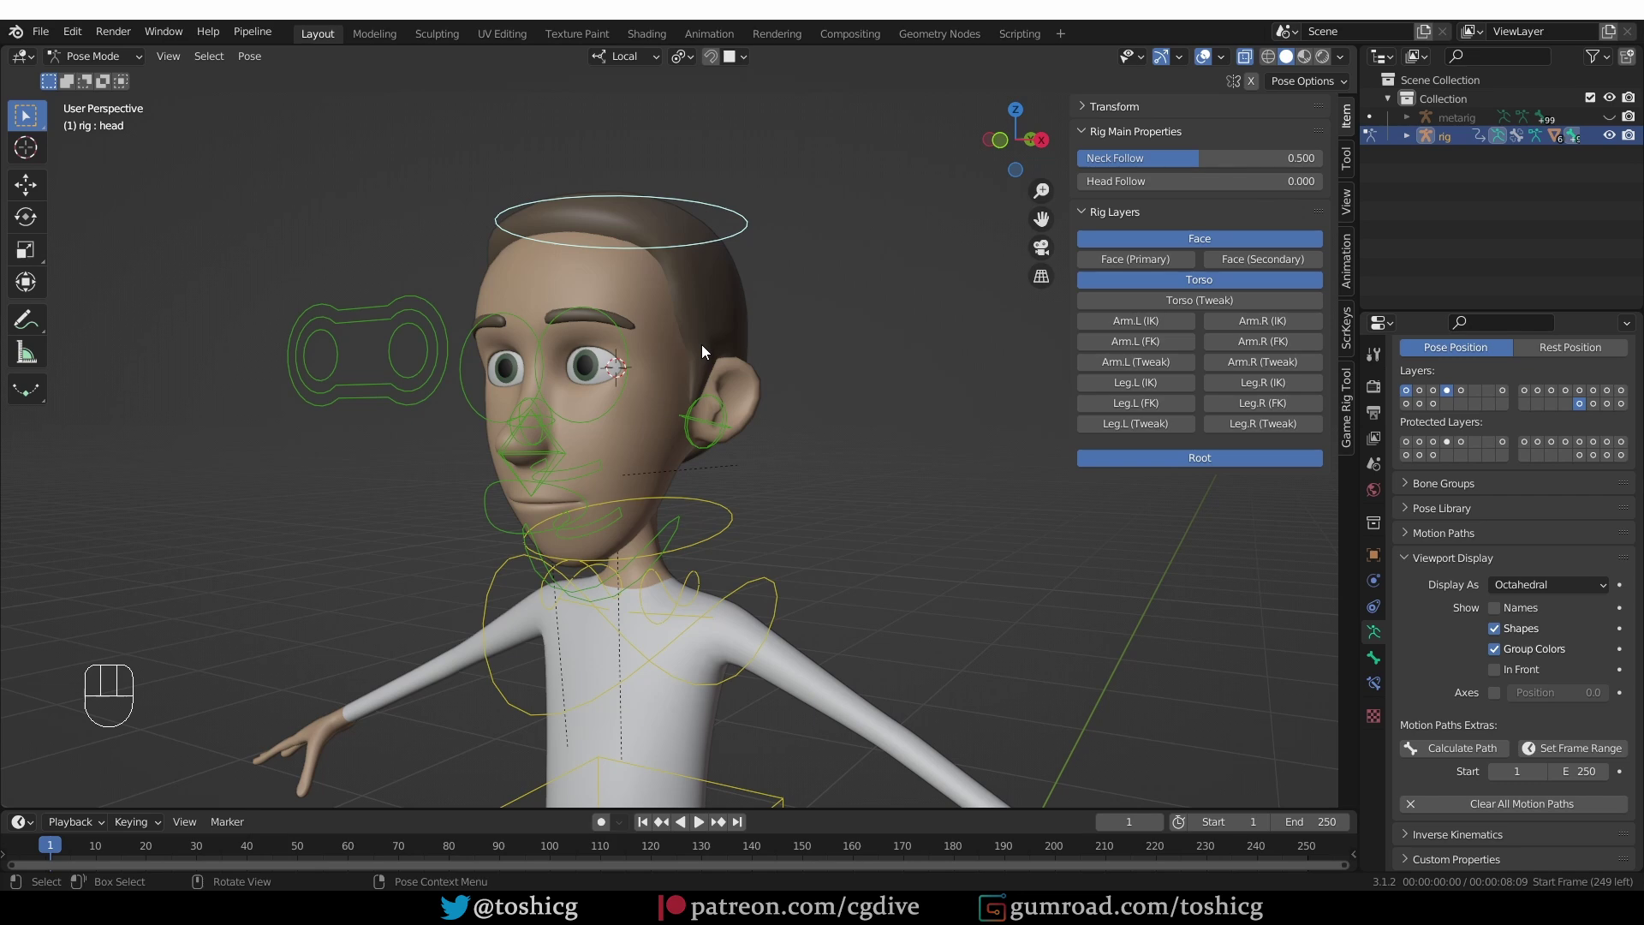
left_click(721, 409)
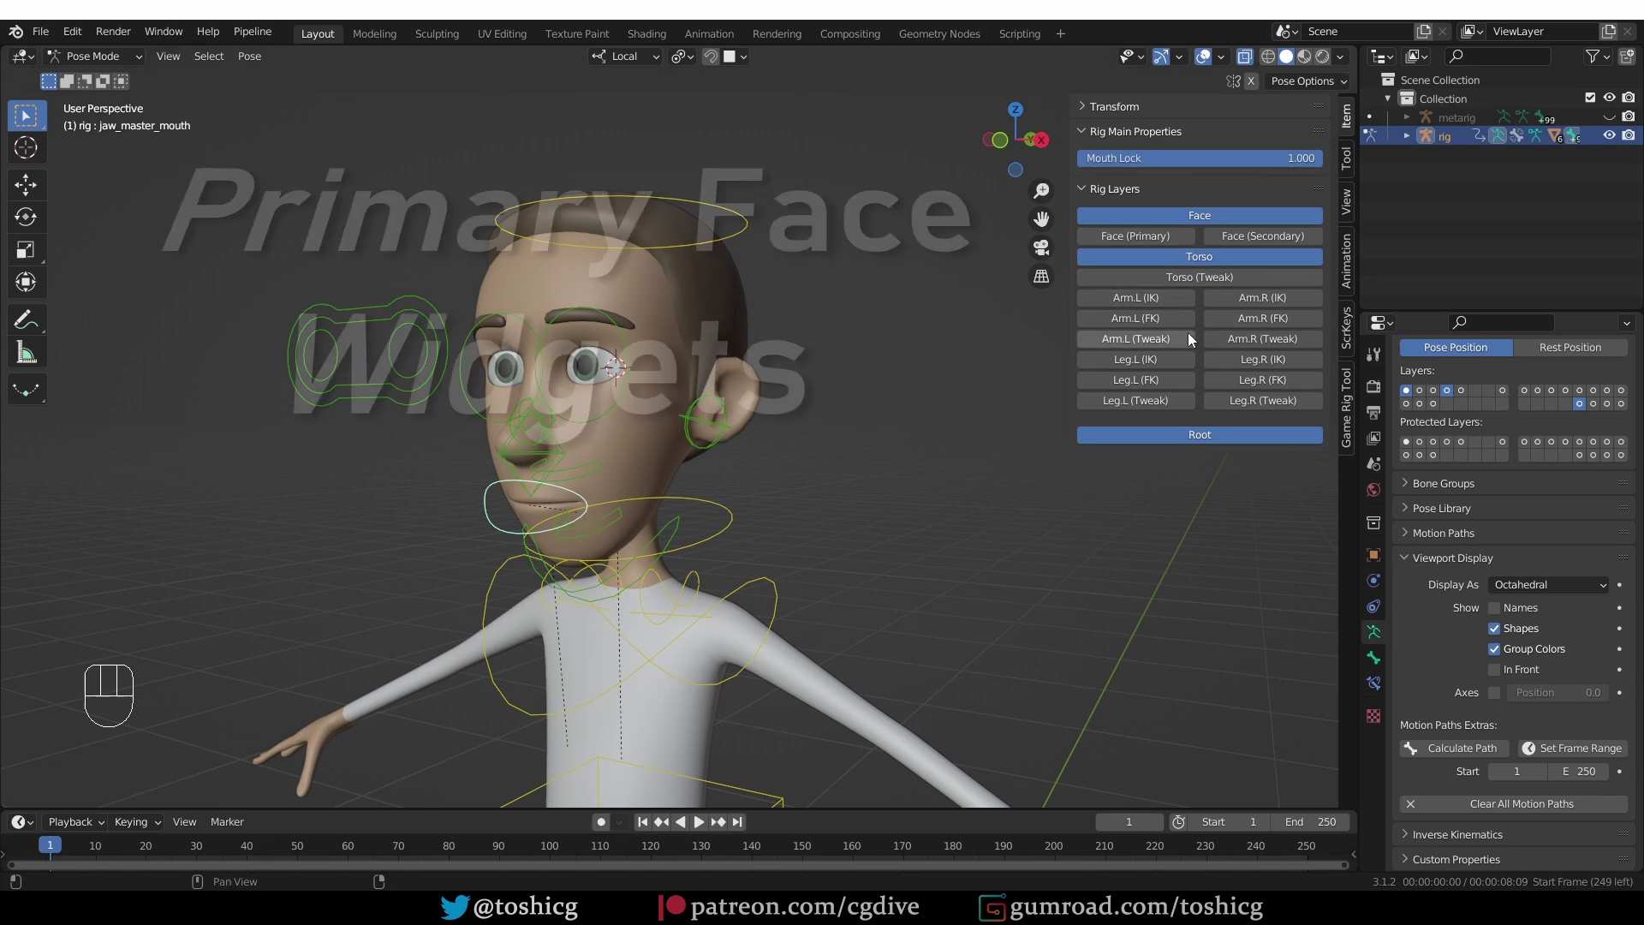
Switch to the primary face layer and close the eye with the upper and lower eyelid controls
left_click(1168, 219)
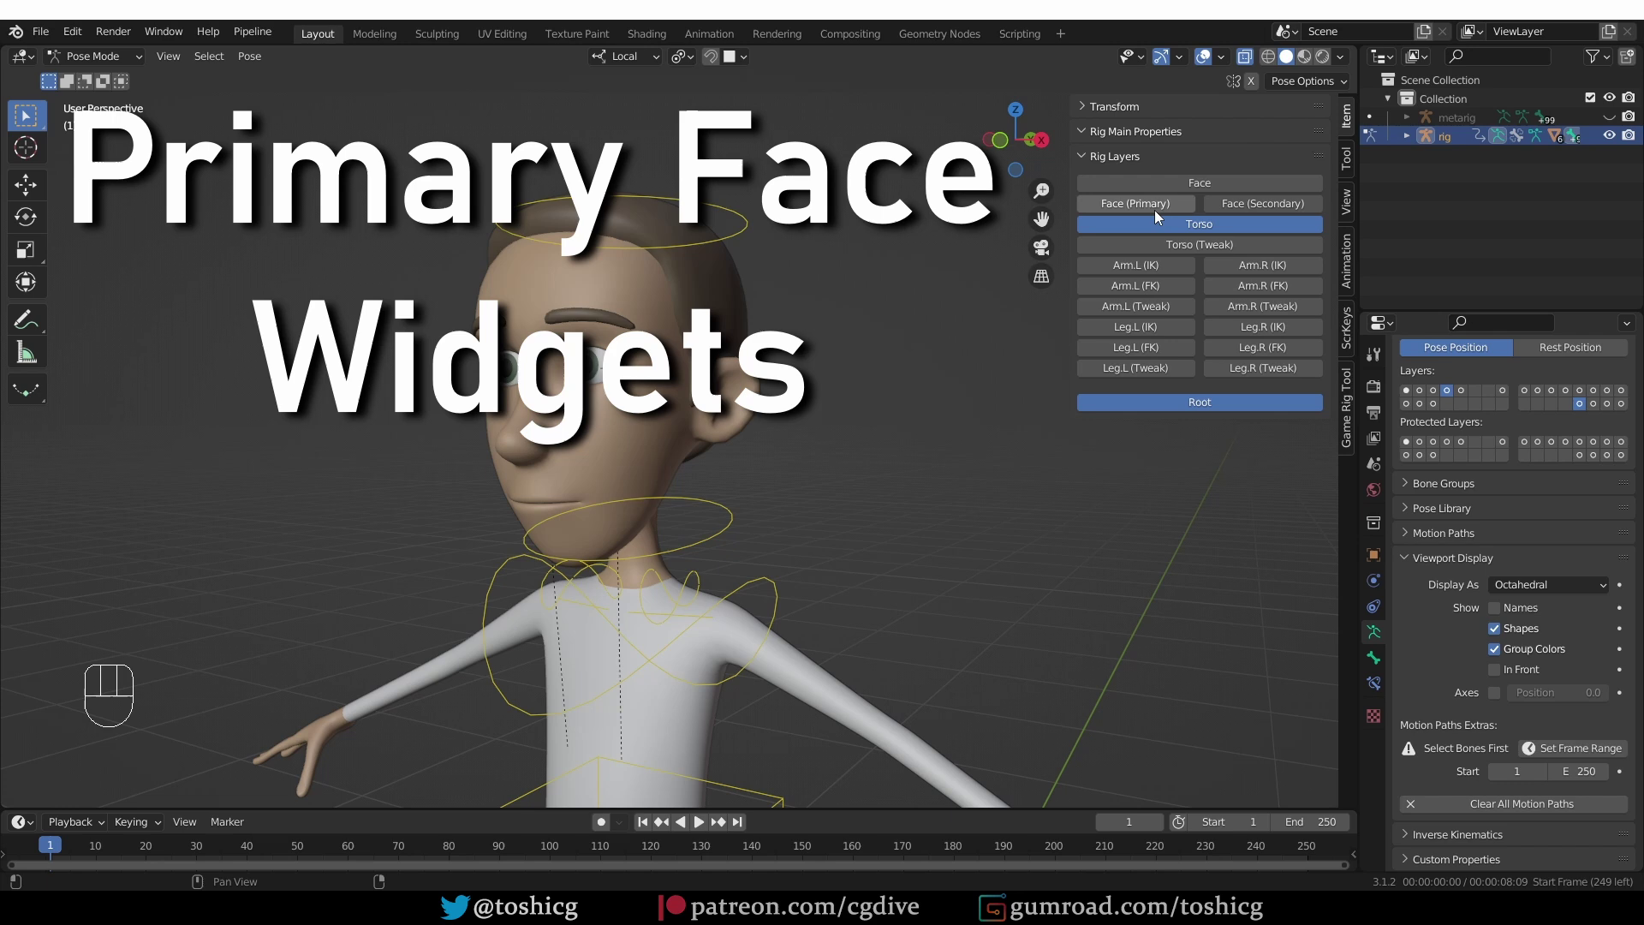
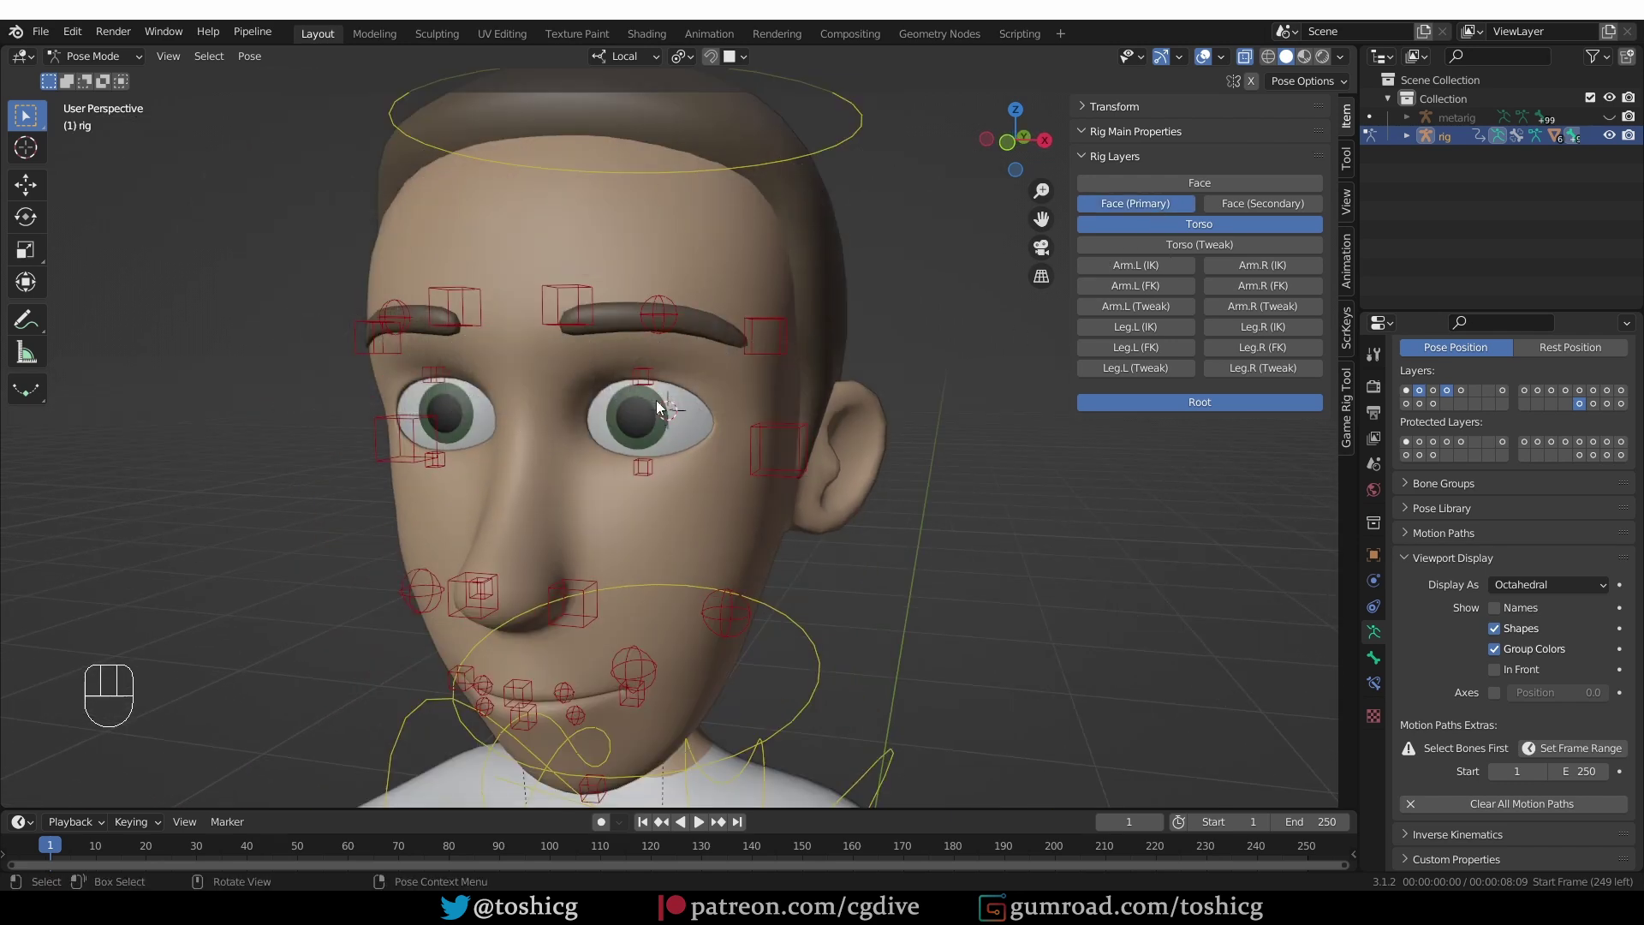
left_click(651, 388)
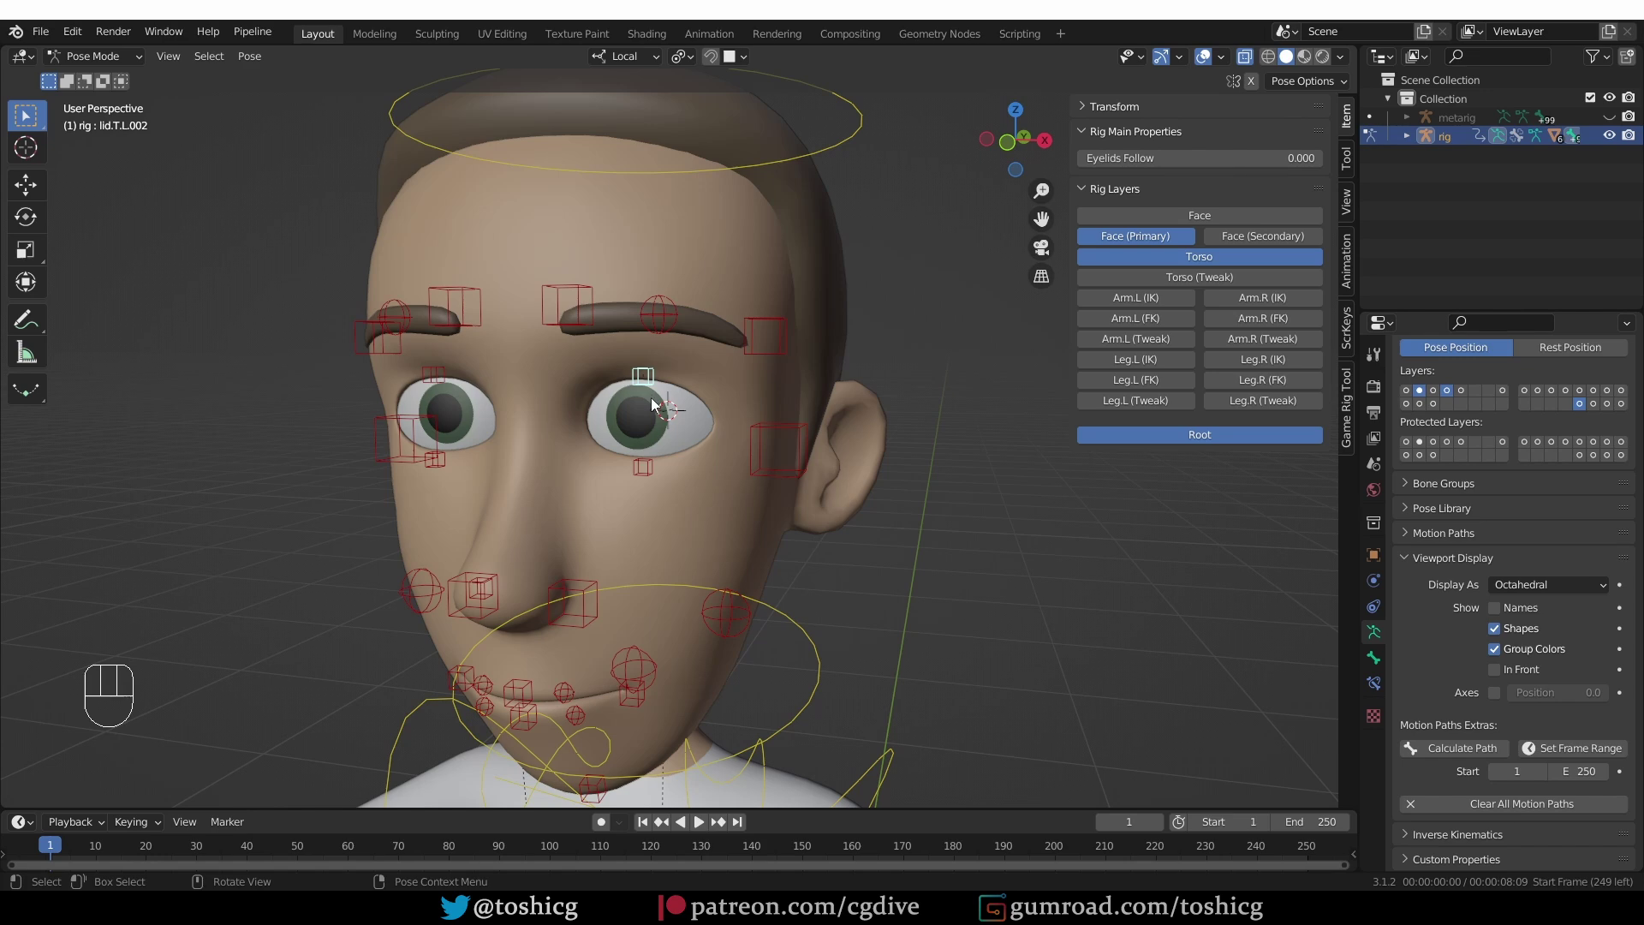
key("g")
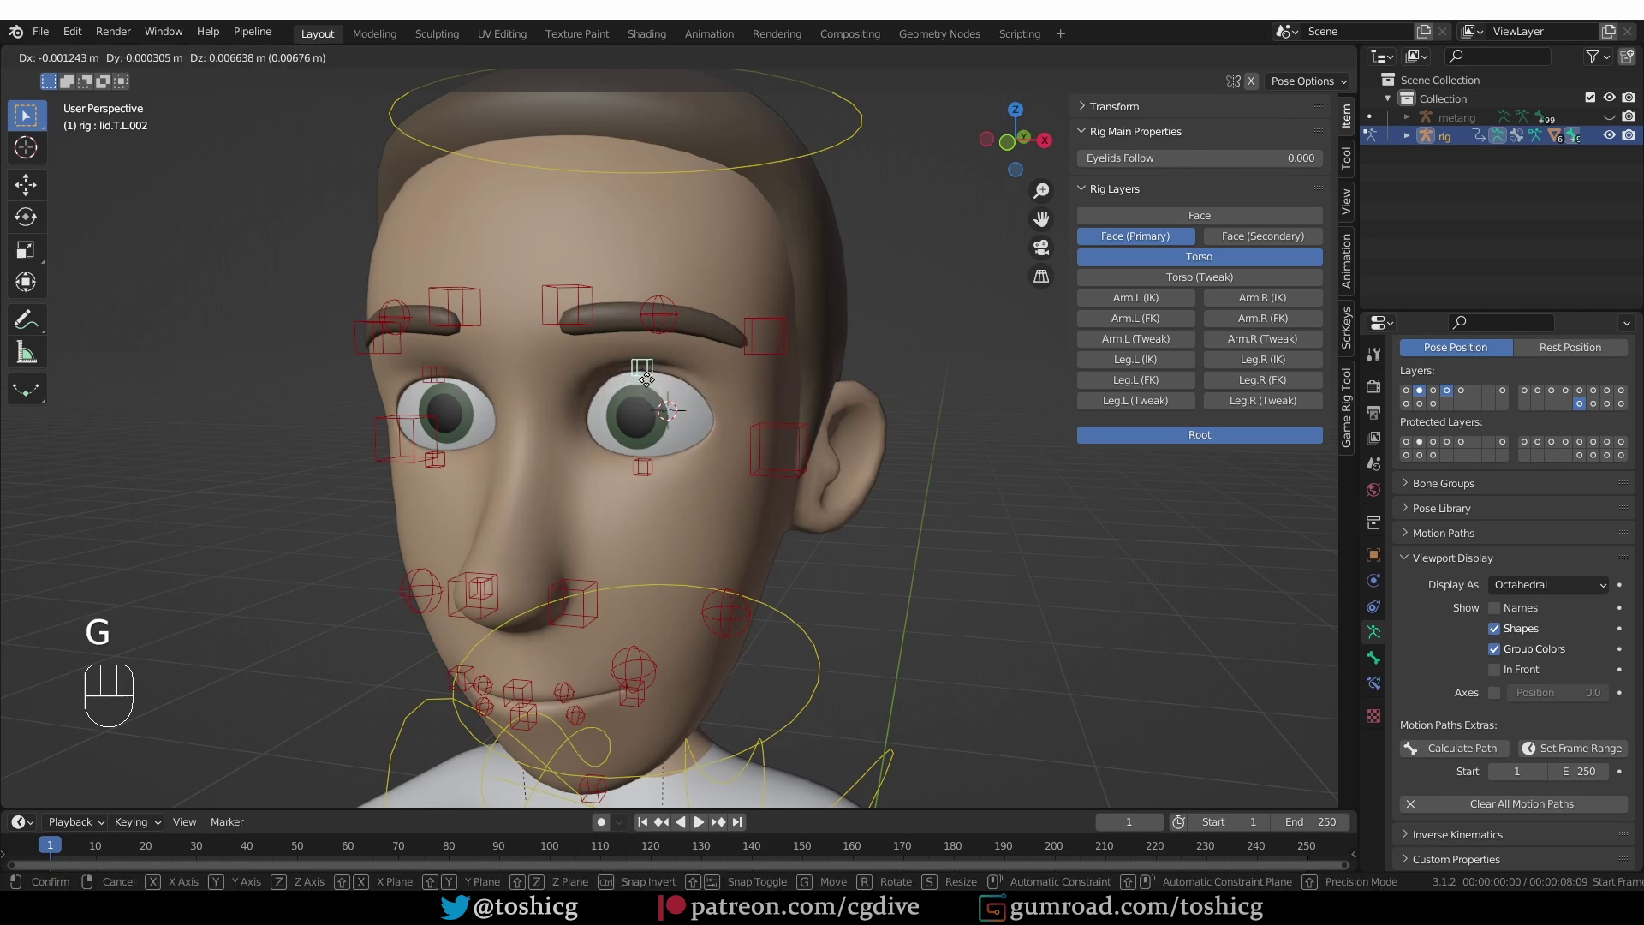
left_click(645, 481)
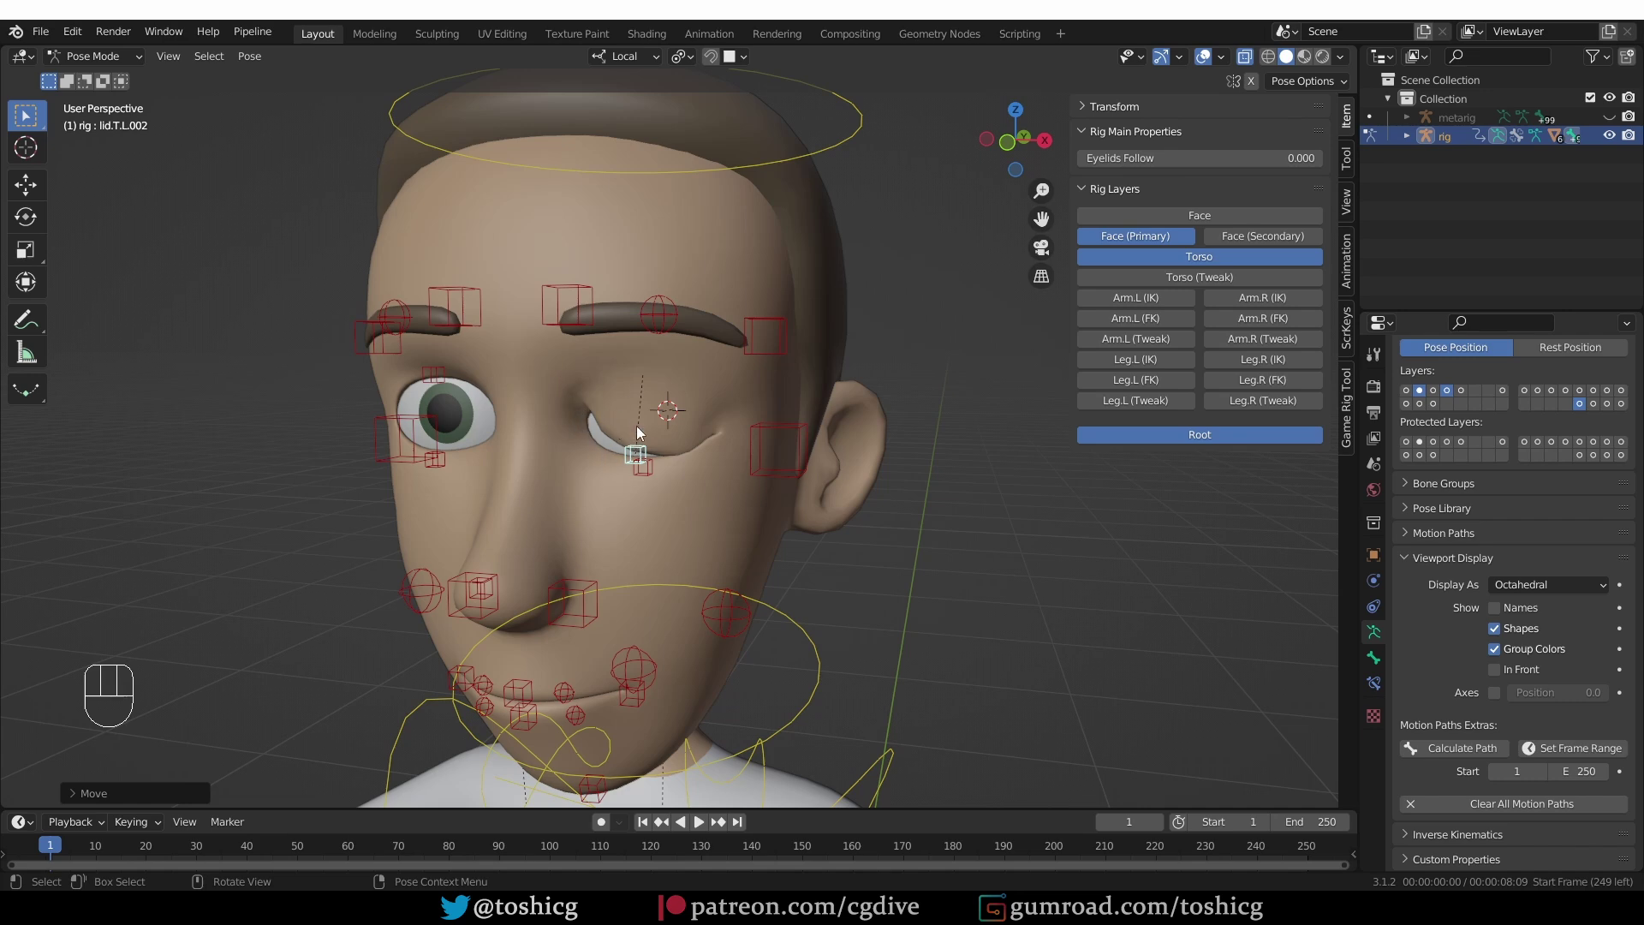
key("alt+g")
key("g")
key("g")
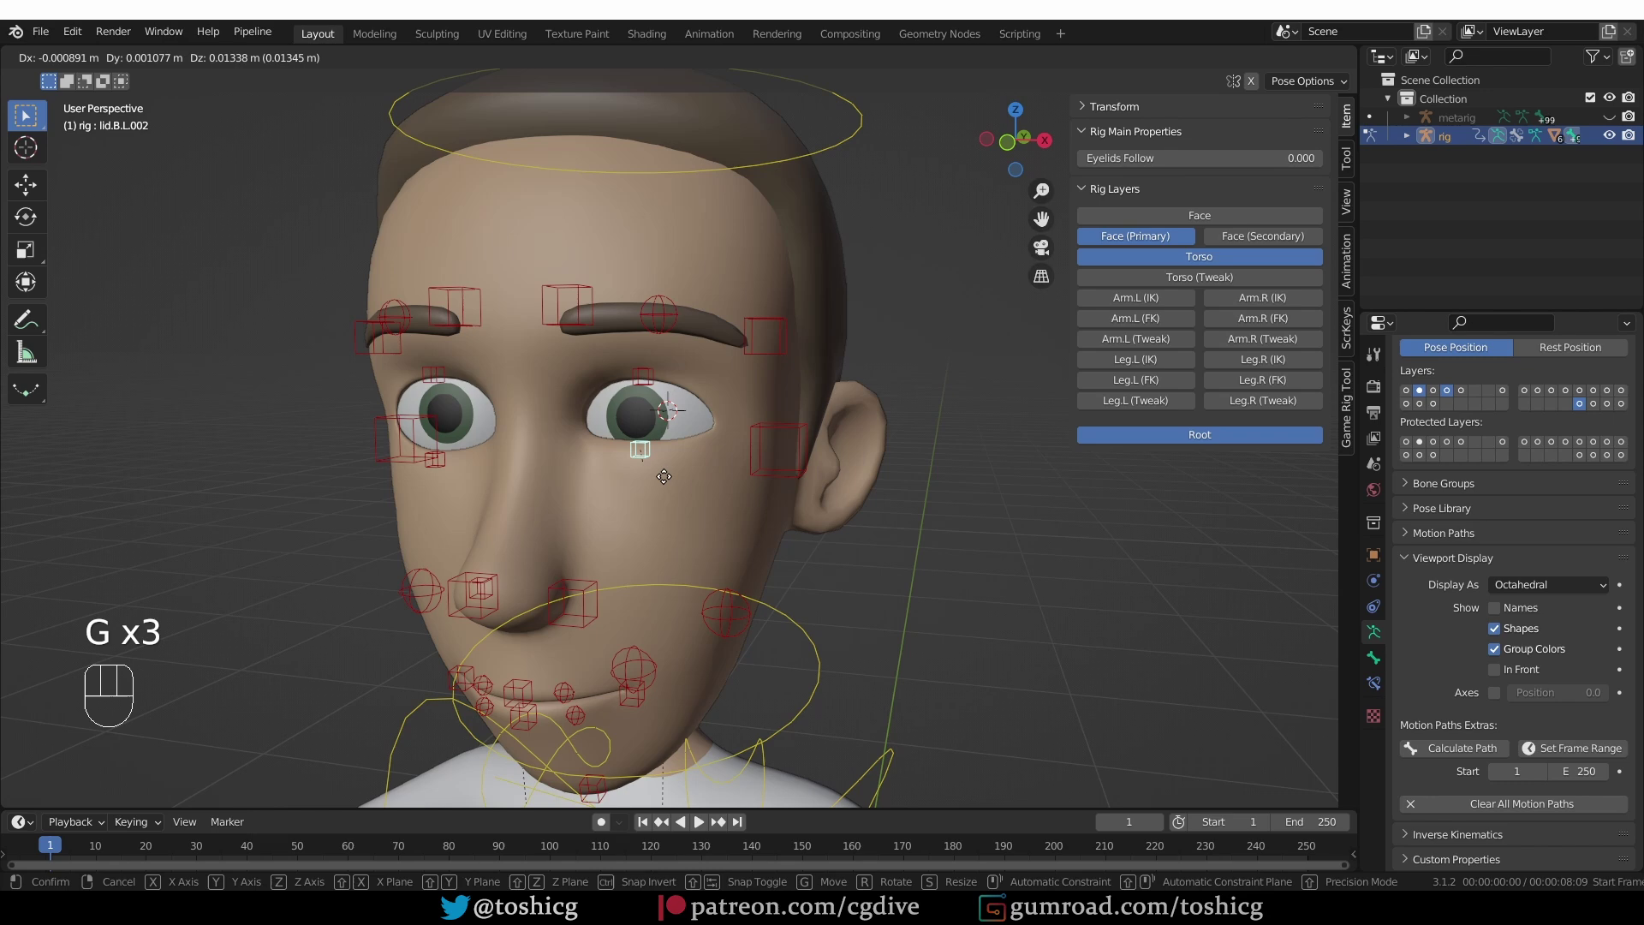
left_click_drag(678, 484, 671, 395)
left_click(773, 364)
Orbit around the face and nudge a brow-area control with grab and rotate, cancelling the rotation
key("g")
left_click_drag(767, 371, 764, 490)
middle_click(766, 453)
left_click_drag(680, 503, 680, 431)
middle_click(707, 492)
left_click_drag(645, 519, 664, 451)
middle_click(663, 369)
key("g")
key("g")
left_click_drag(680, 303, 568, 240)
left_click(562, 225)
left_click_drag(686, 69, 731, 88)
key("r")
right_click(768, 203)
key("g")
Raise the left eyebrow control, then move the upper lip control in the mouth area
left_click(758, 204)
key("g")
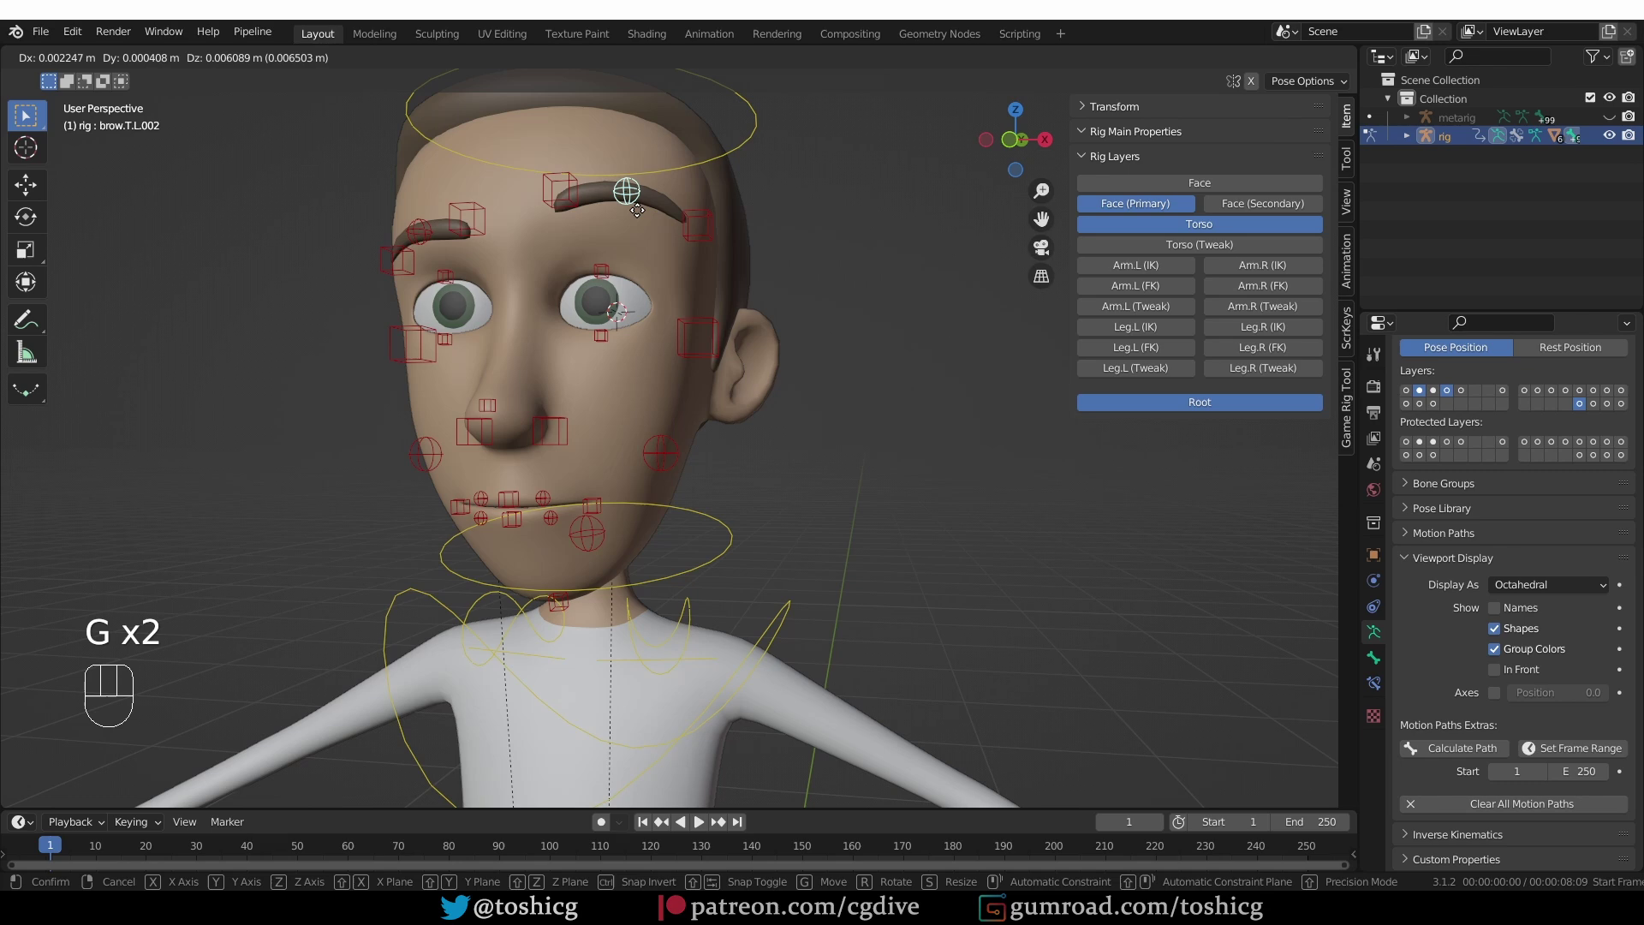
left_click_drag(642, 217, 626, 554)
left_click_drag(629, 529, 631, 458)
middle_click(532, 448)
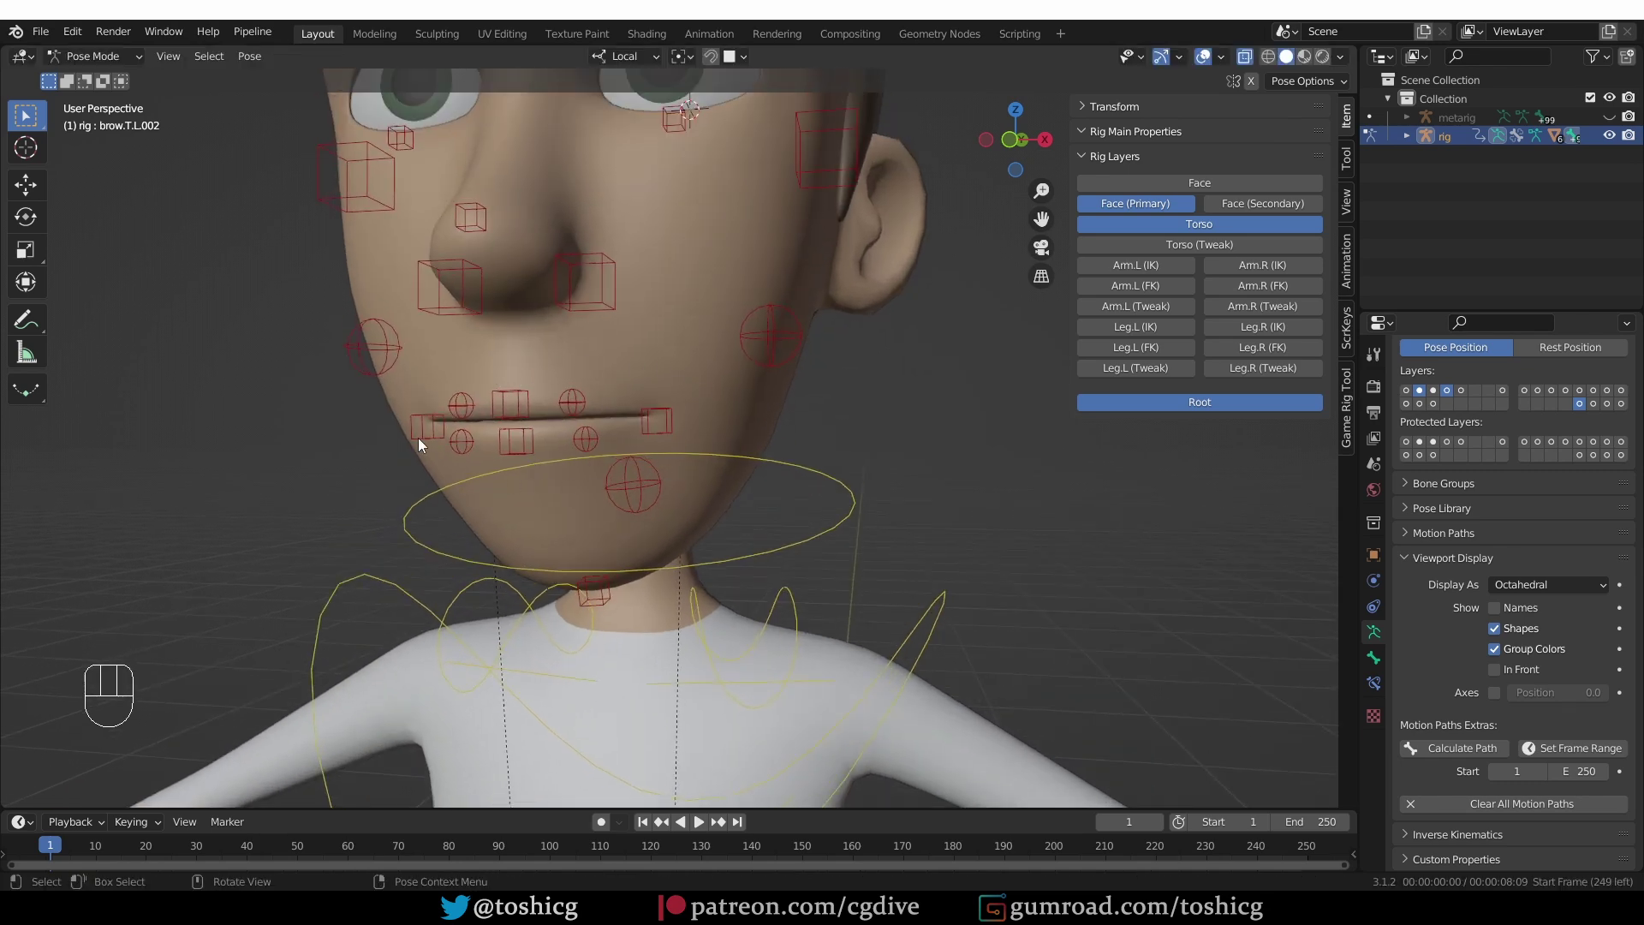
key("g")
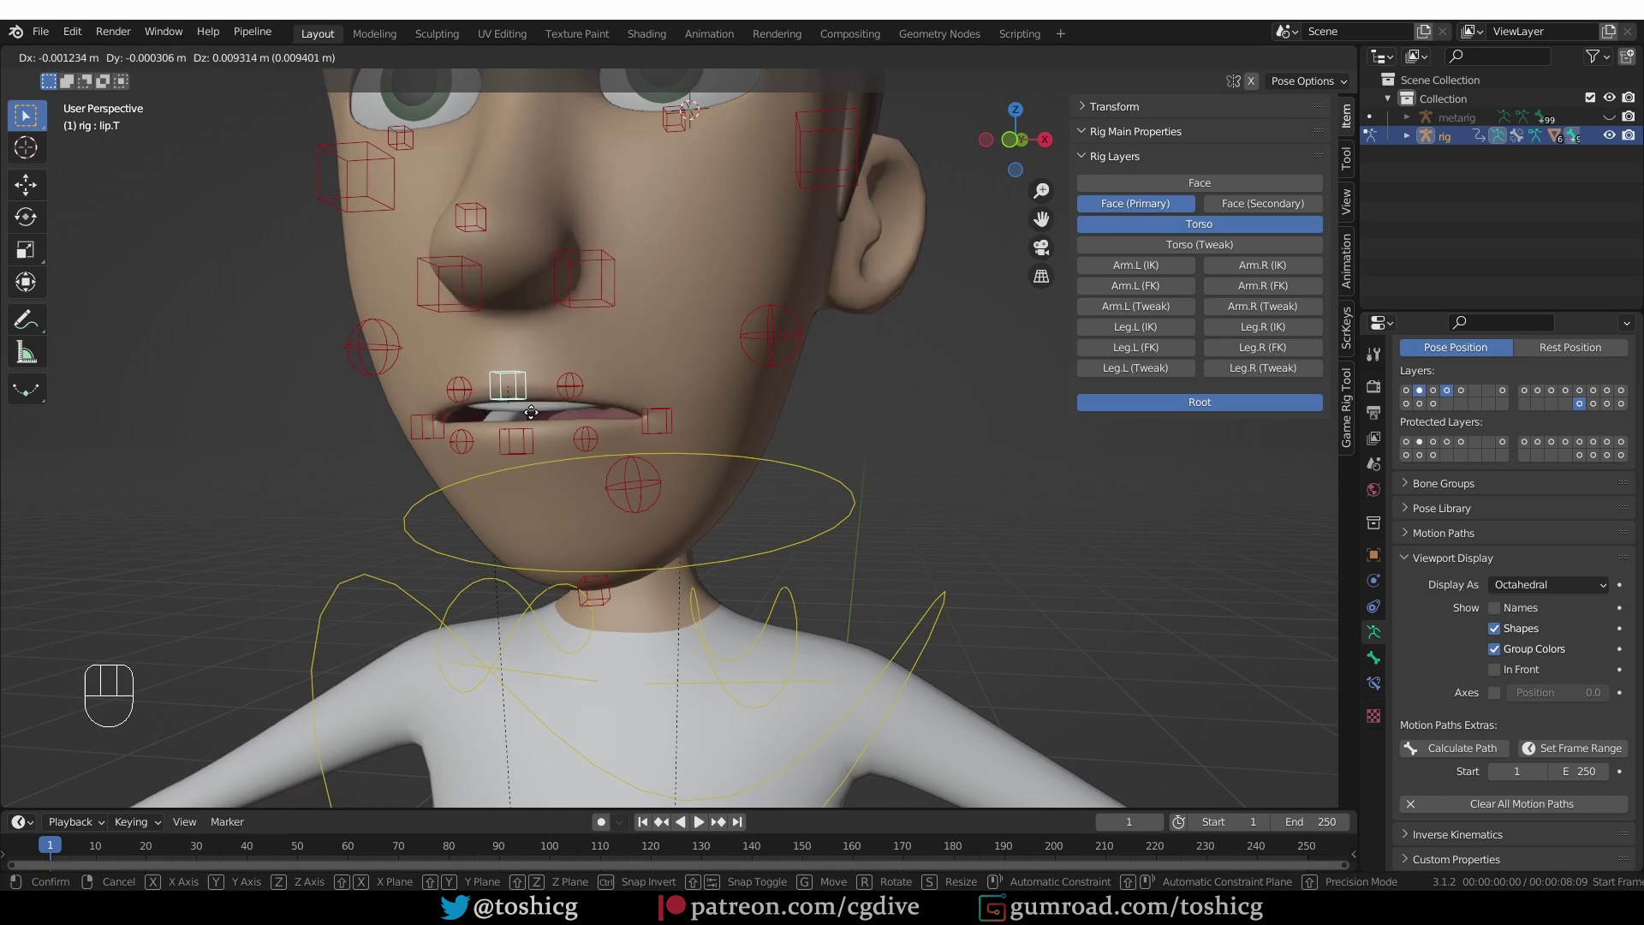
left_click(542, 421)
Move the lip controls and pull the mouth corner control upward into a smile shape
left_click(576, 390)
key("g")
key("g")
left_click_drag(693, 361, 649, 356)
key("g")
left_click(674, 369)
key("g")
left_click(702, 333)
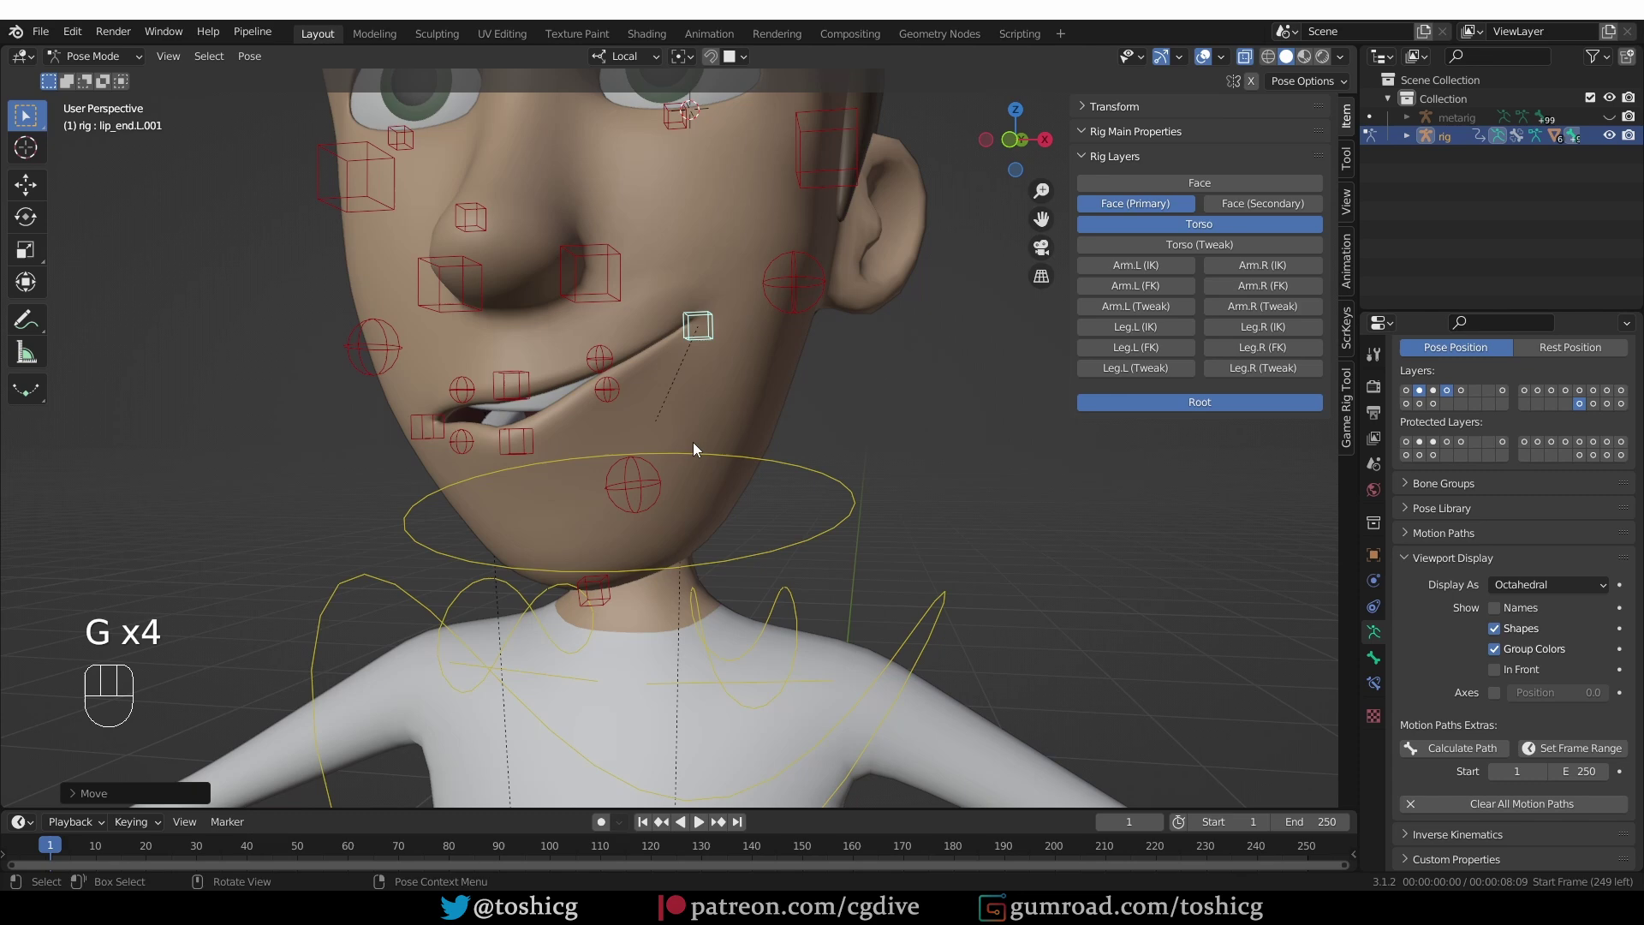
left_click(599, 403)
key("g")
key("g")
key("r")
key("g")
Lower the lower lip control and push the left nostril control outward
left_click_drag(599, 426, 604, 398)
key("g")
key("g")
left_click_drag(607, 428, 608, 431)
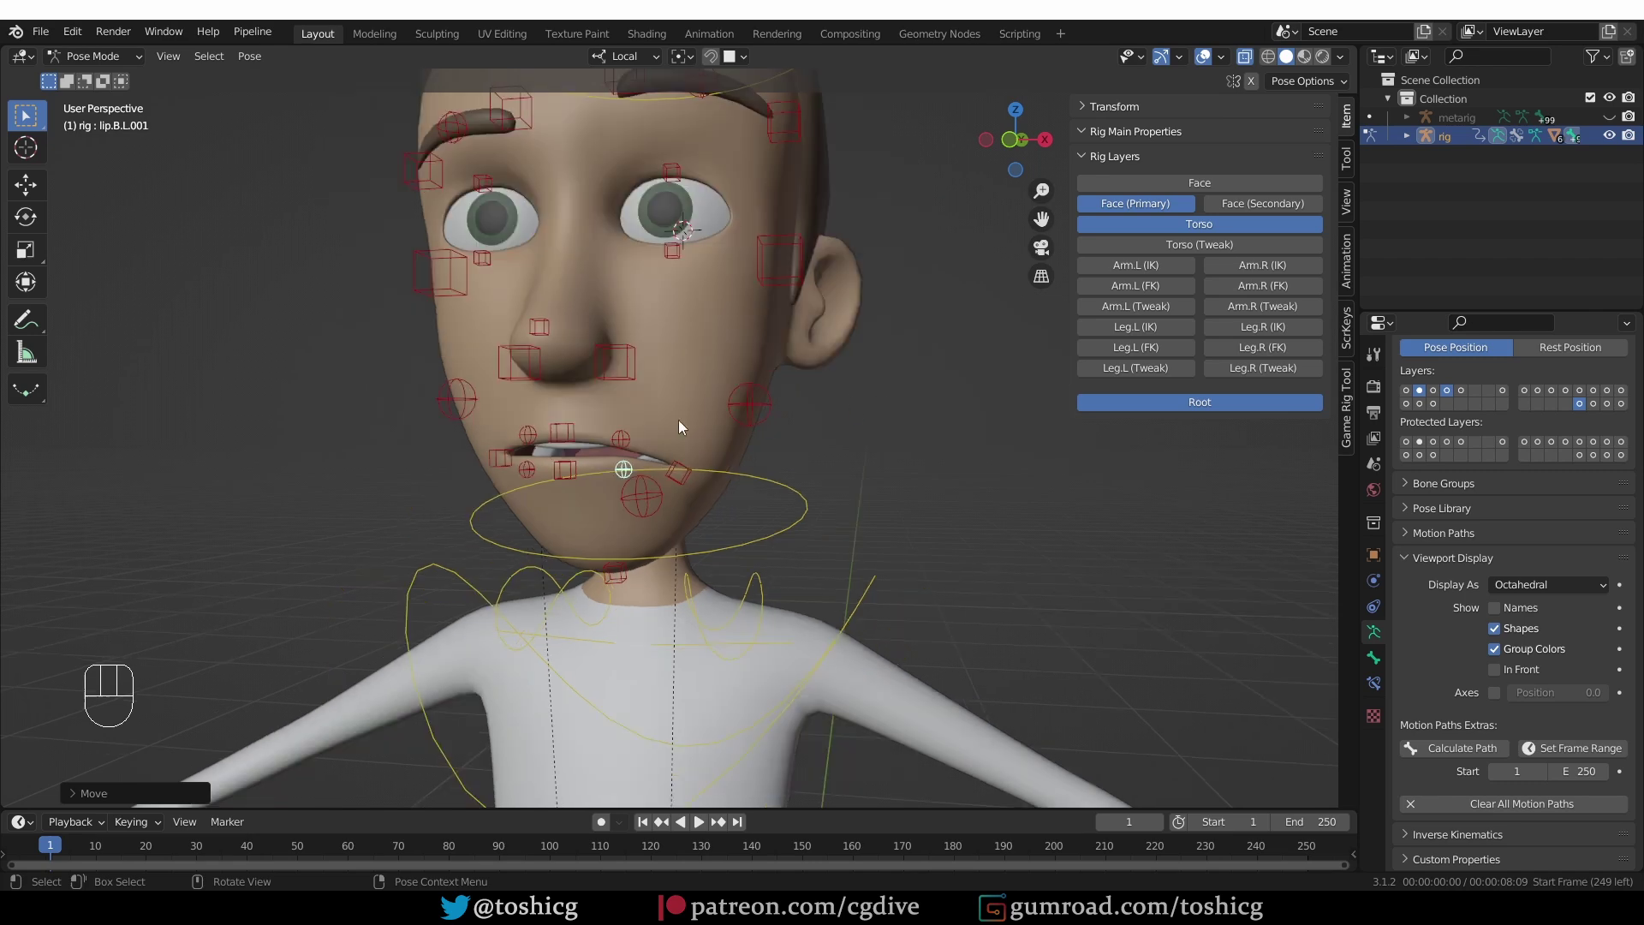
left_click_drag(624, 370, 641, 401)
key("g")
key("g")
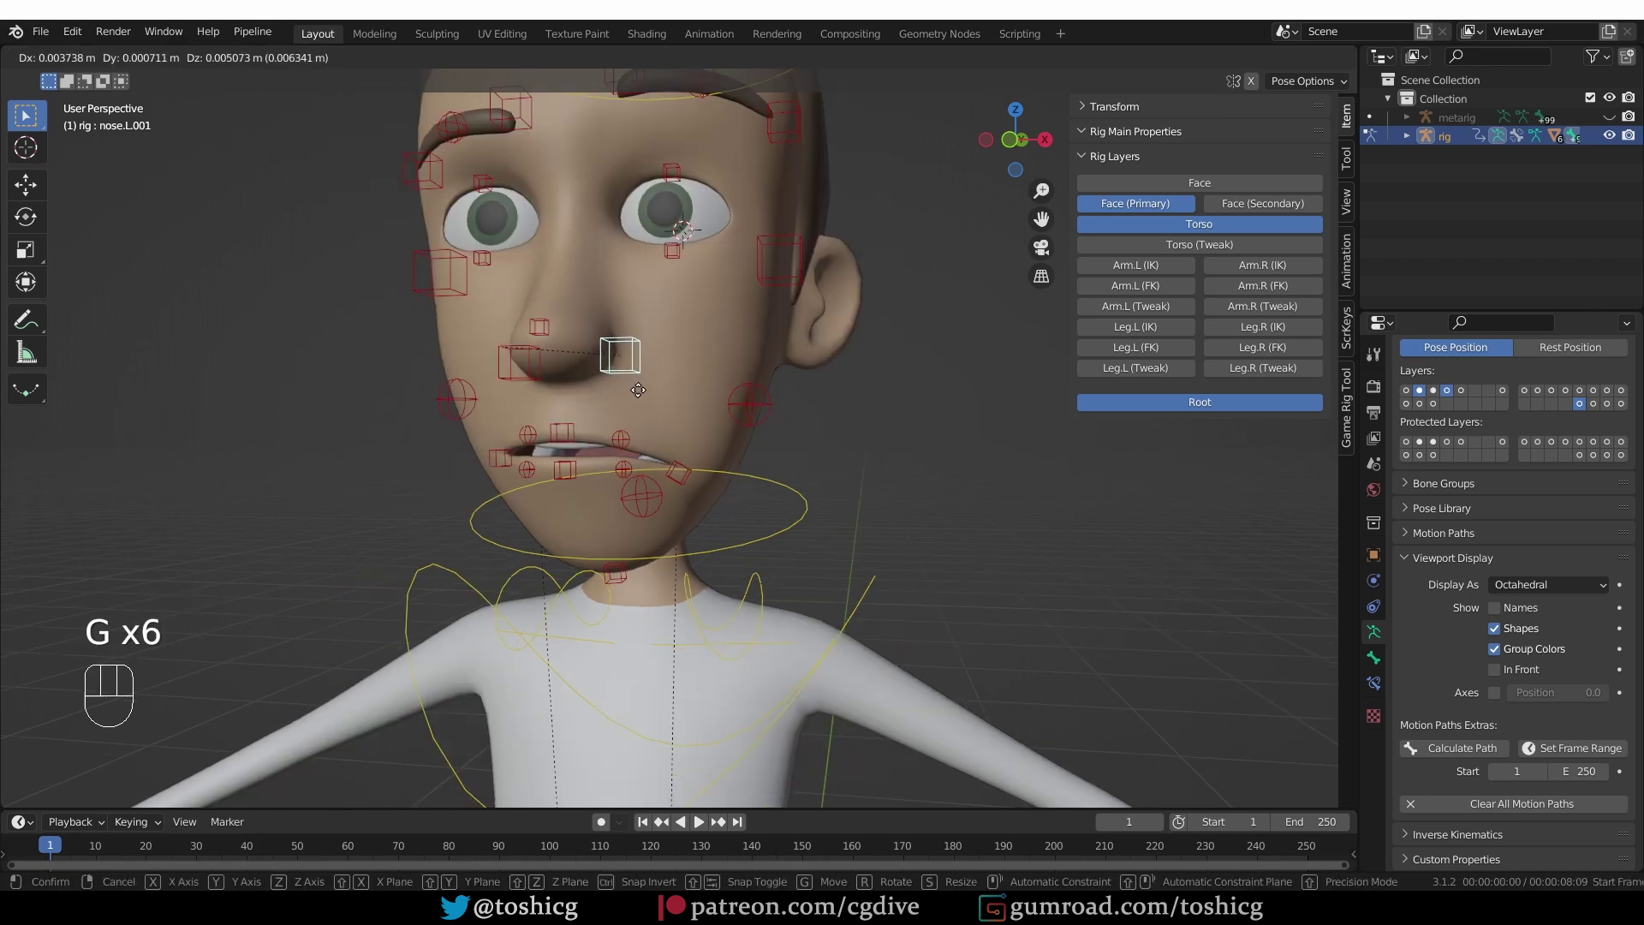
left_click_drag(648, 392, 758, 310)
left_click(770, 301)
Show the Face (Secondary) rig layer in place of the primary face controls
key("g")
key("g")
left_click(1153, 216)
left_click(1258, 213)
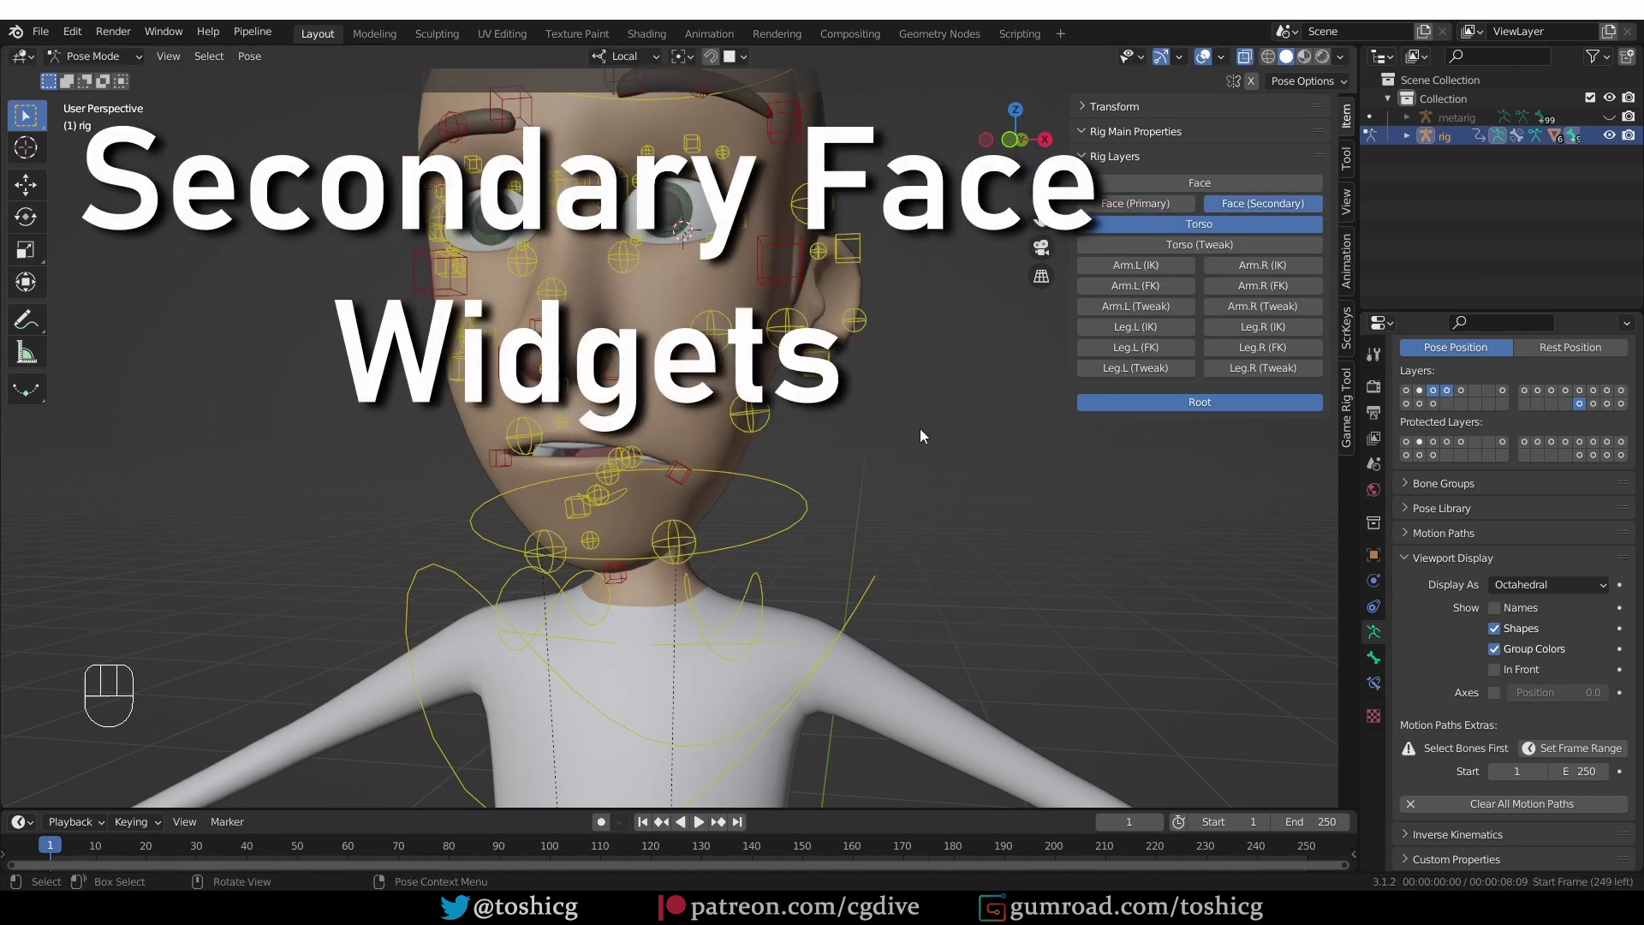
left_click_drag(799, 487, 793, 493)
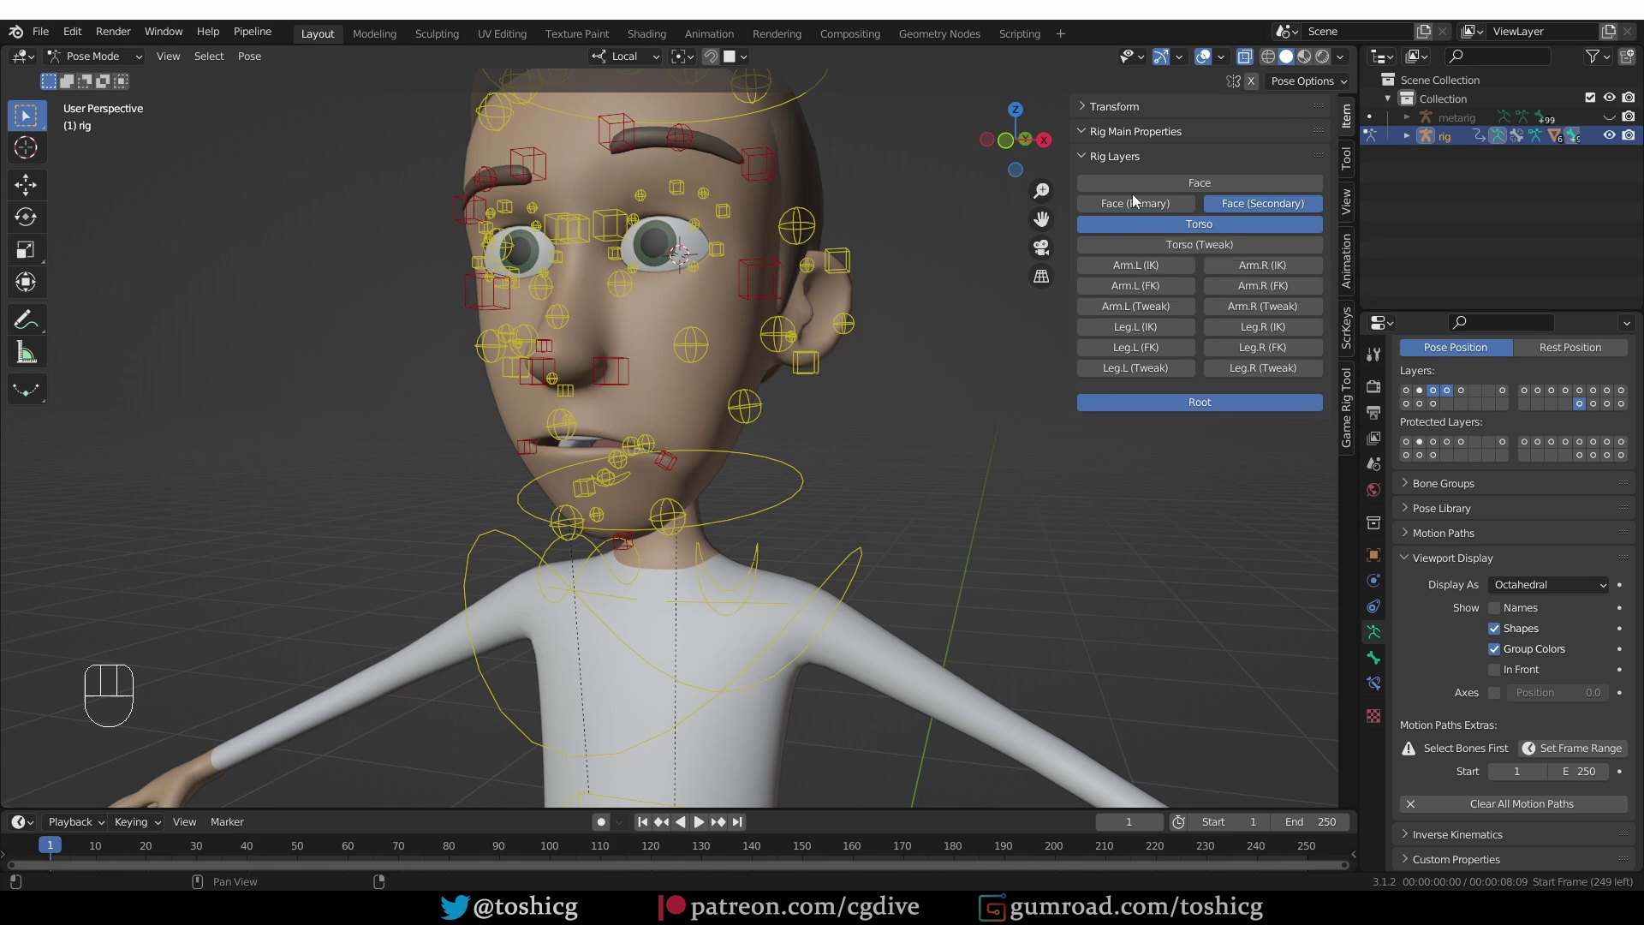
Move the cheek tweak controls to test finer face deformation
key("g")
left_click_drag(781, 430, 747, 423)
key("g")
key("g")
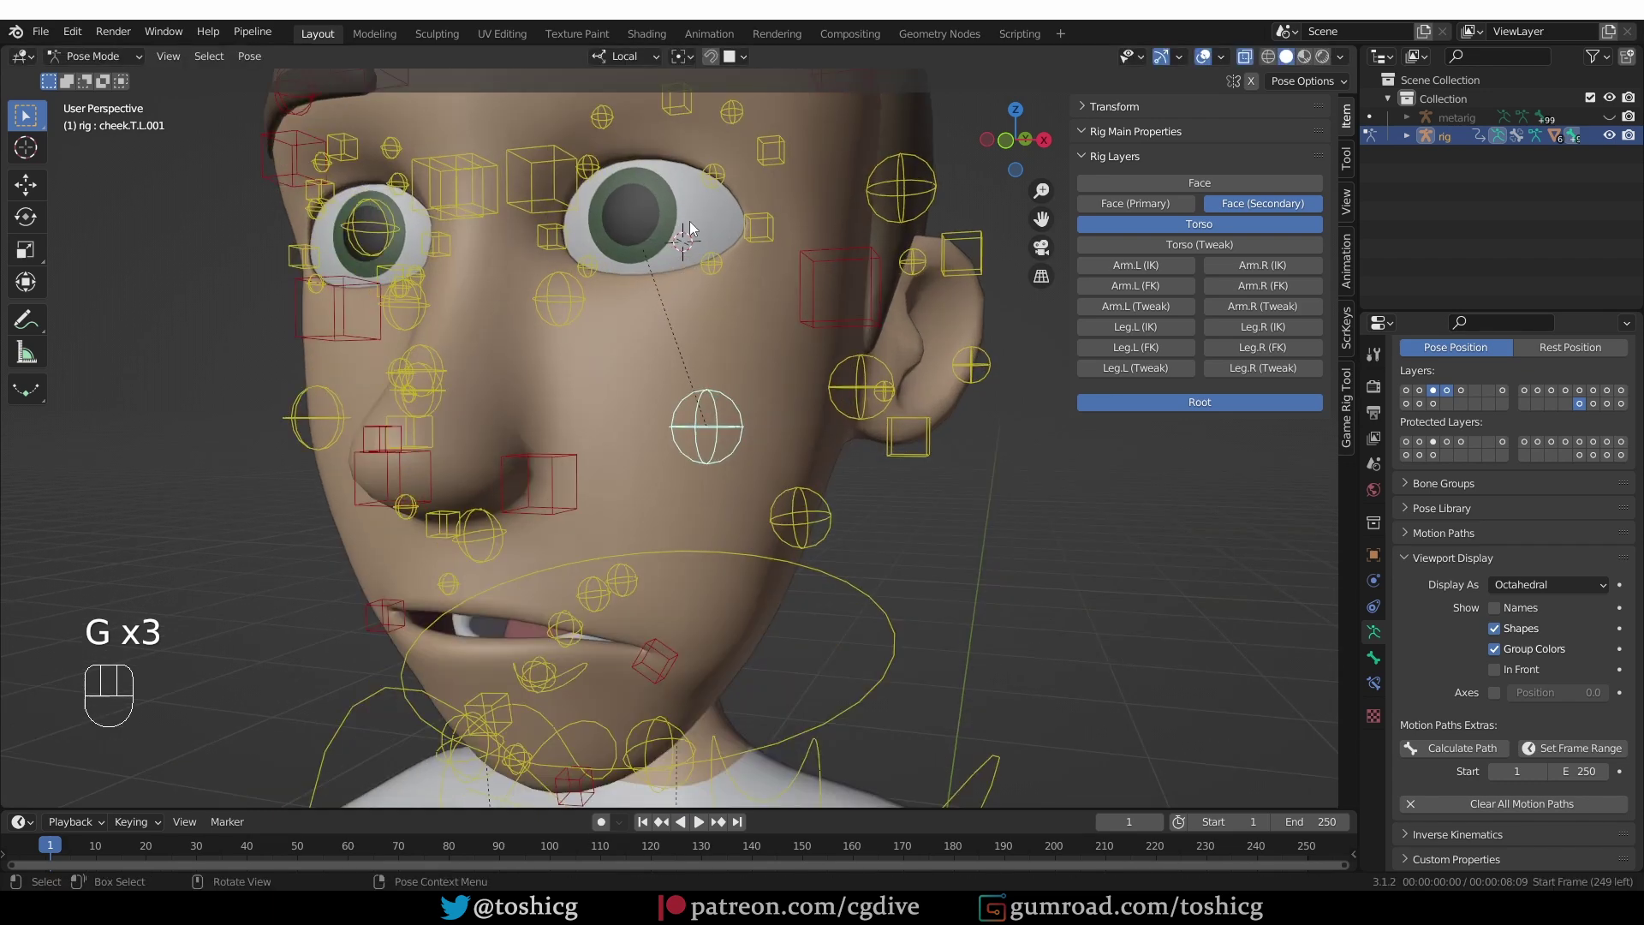
key("g")
key("g")
key("g")
Move the lower eyelid tweak control and make every face control layer visible
key("g")
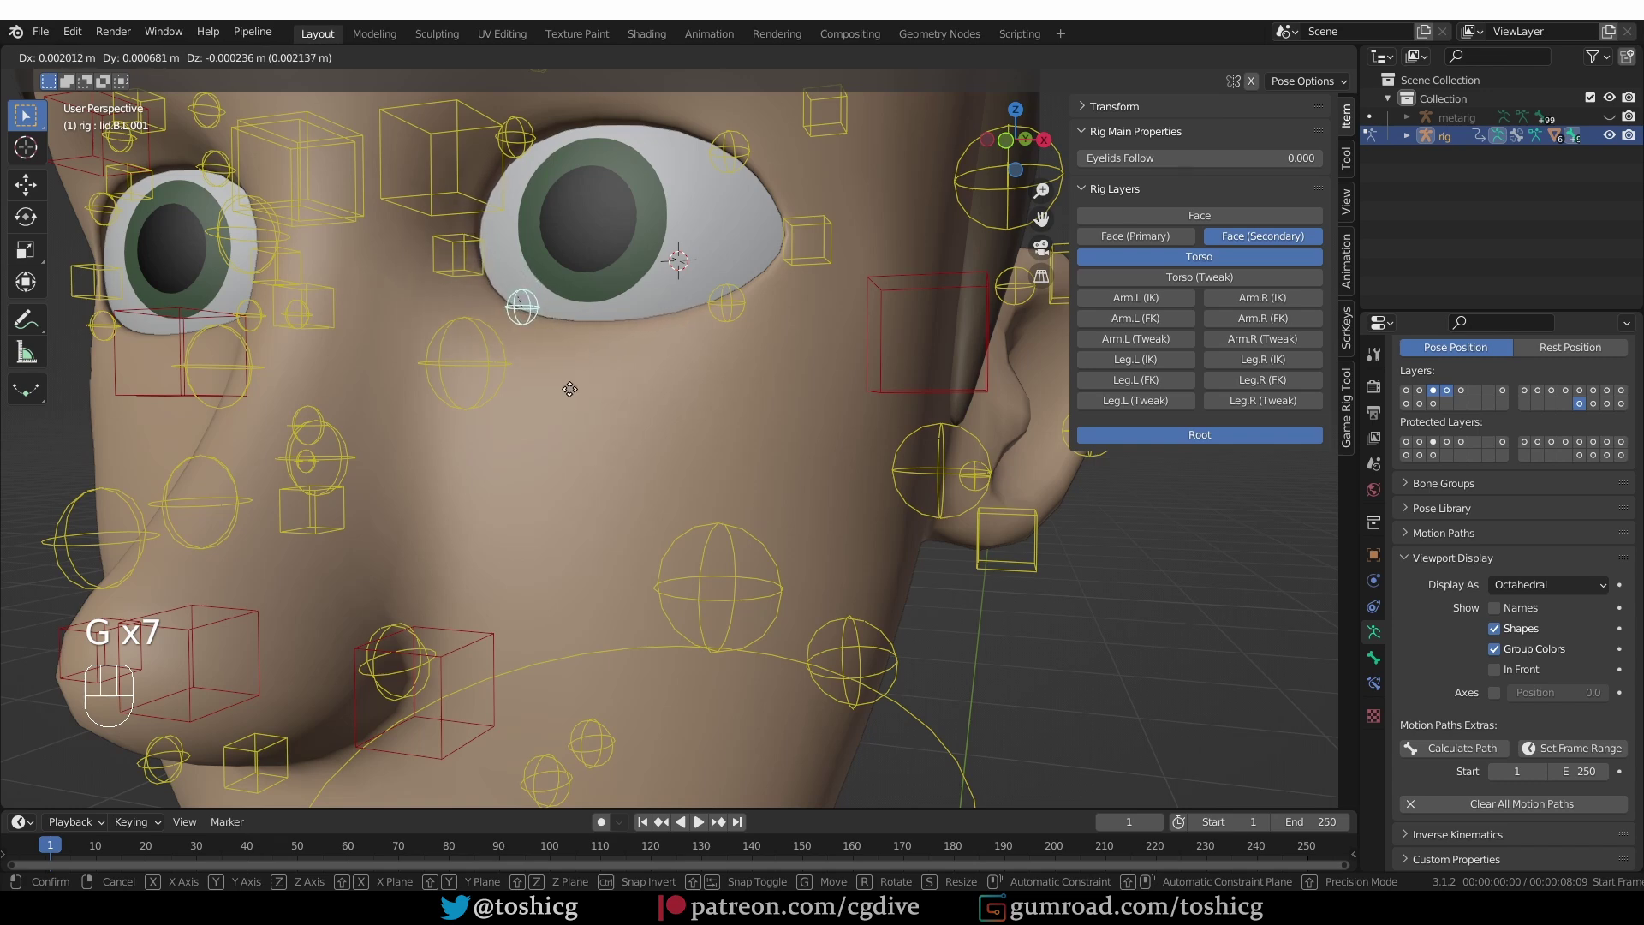
left_click(492, 409)
key("g")
left_click_drag(511, 409, 572, 507)
middle_click(649, 469)
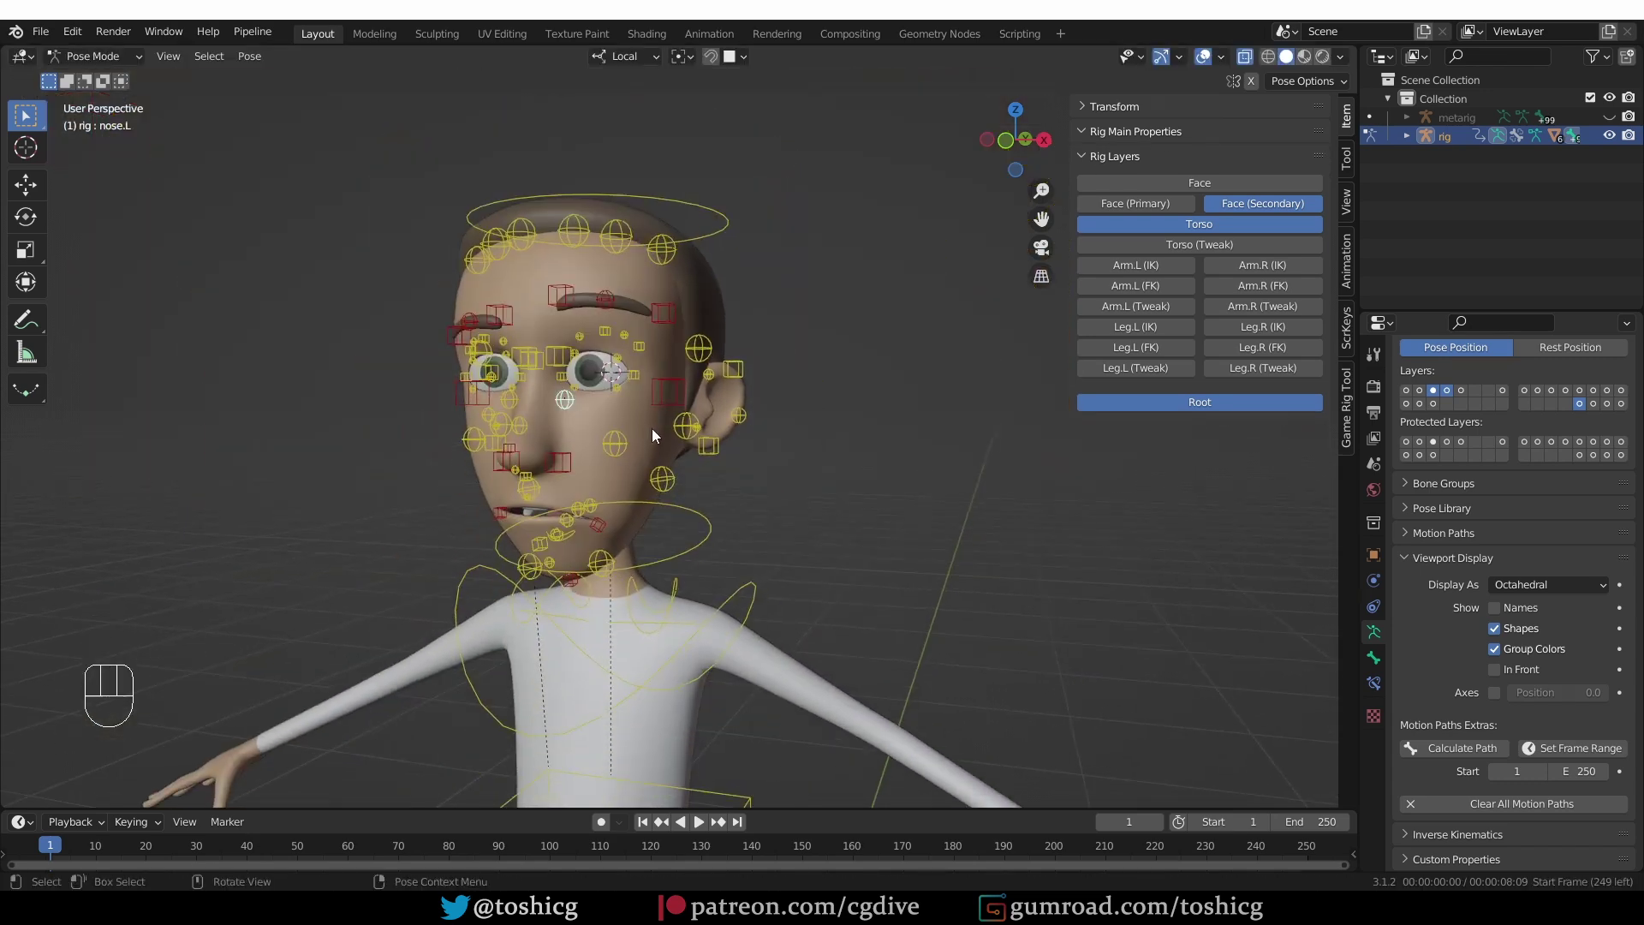
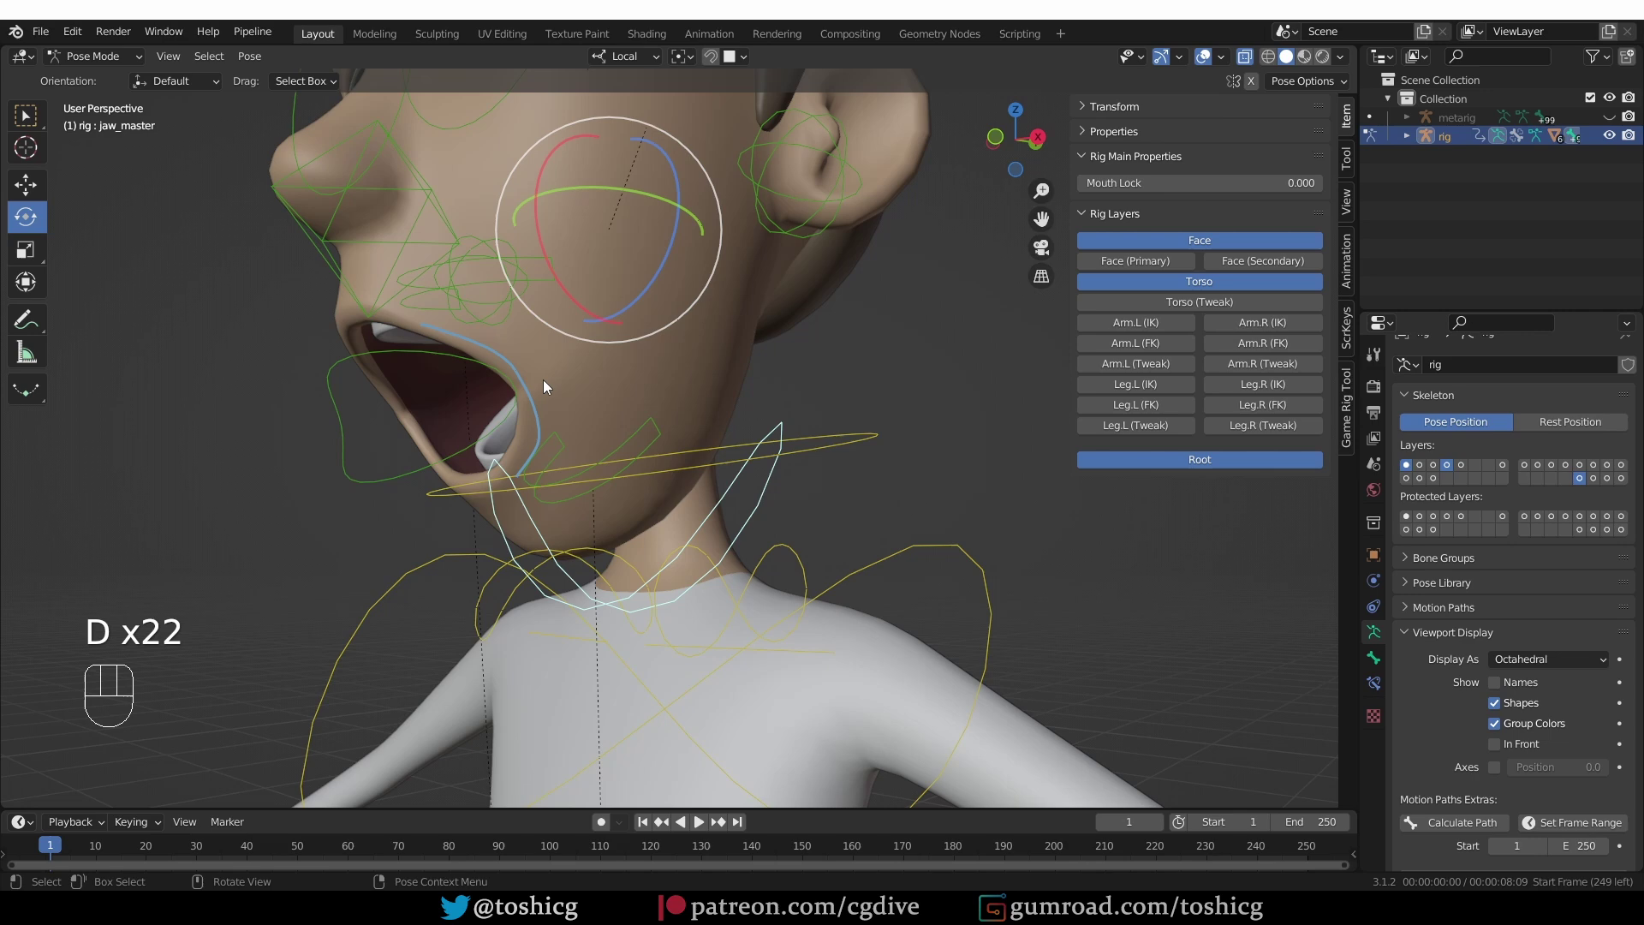
Rotate jaw_master to swing the character's mouth wide open
key("d")
left_click_drag(450, 375, 571, 491)
key("d")
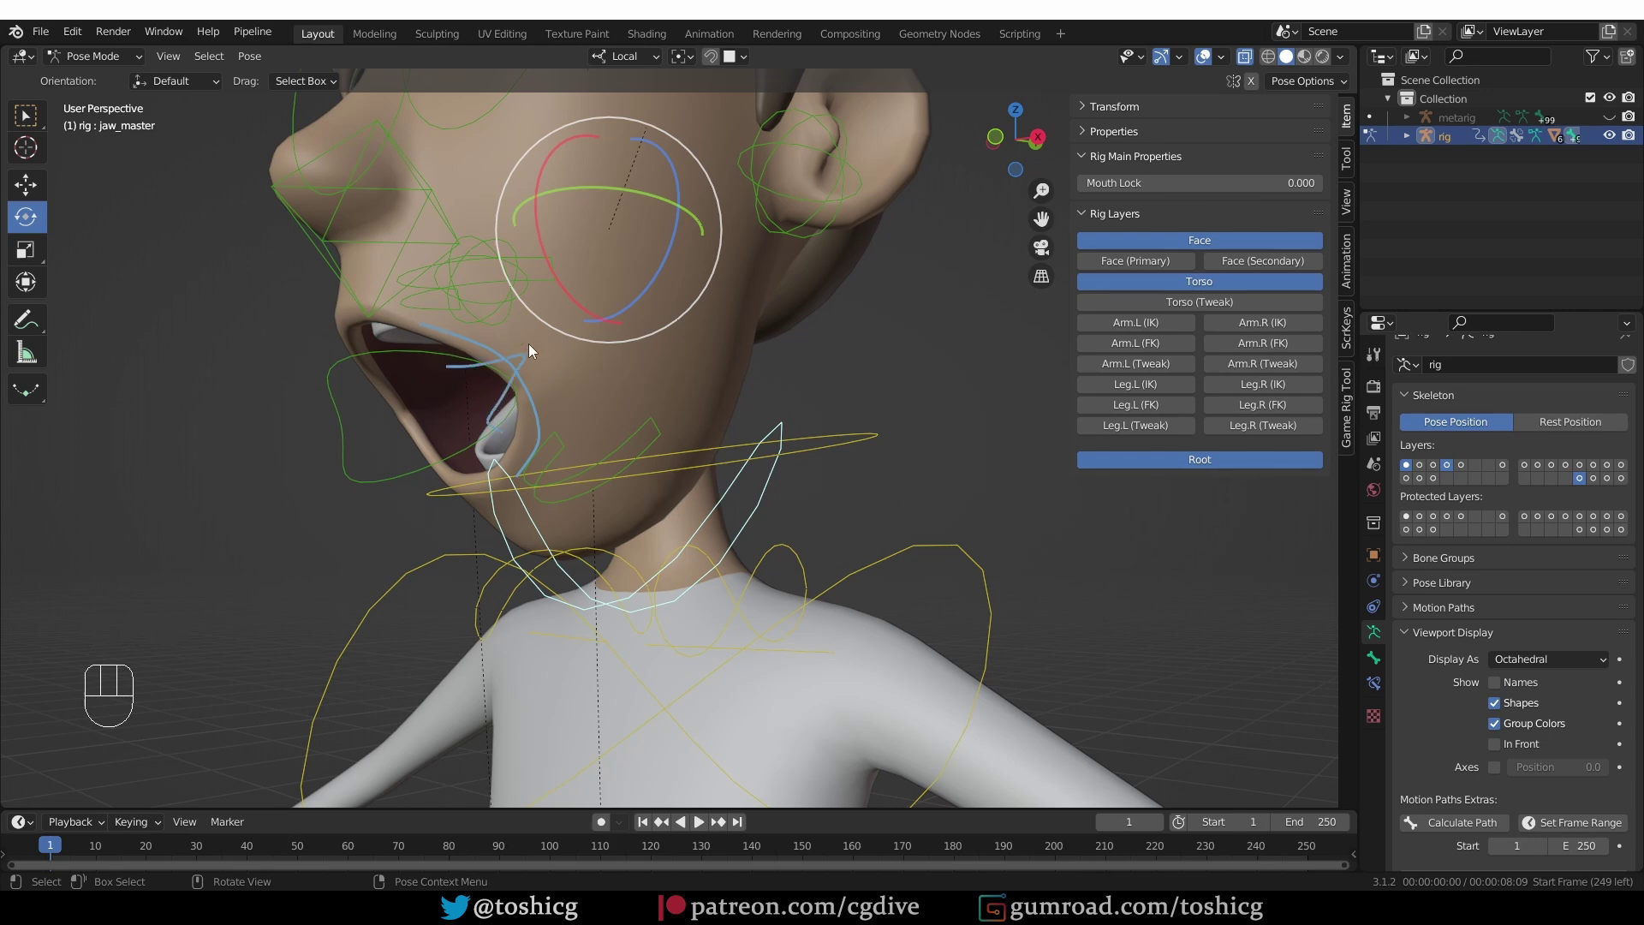
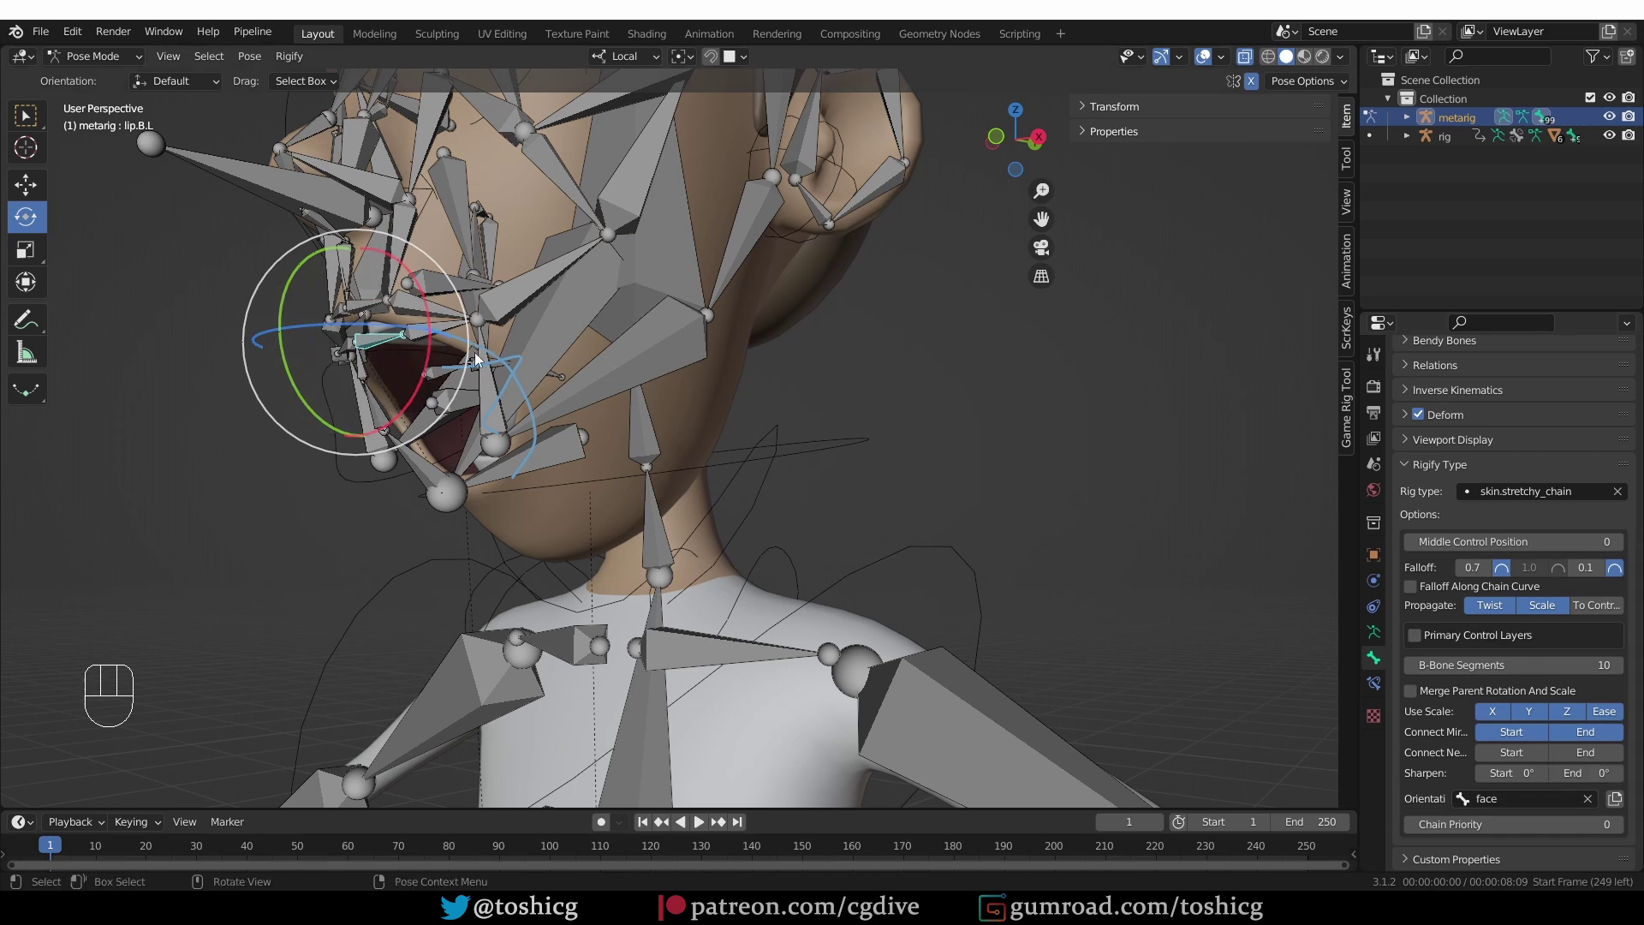
Set the lip.T.L stretchy chain's Sharpen End to 90°
left_click(372, 304)
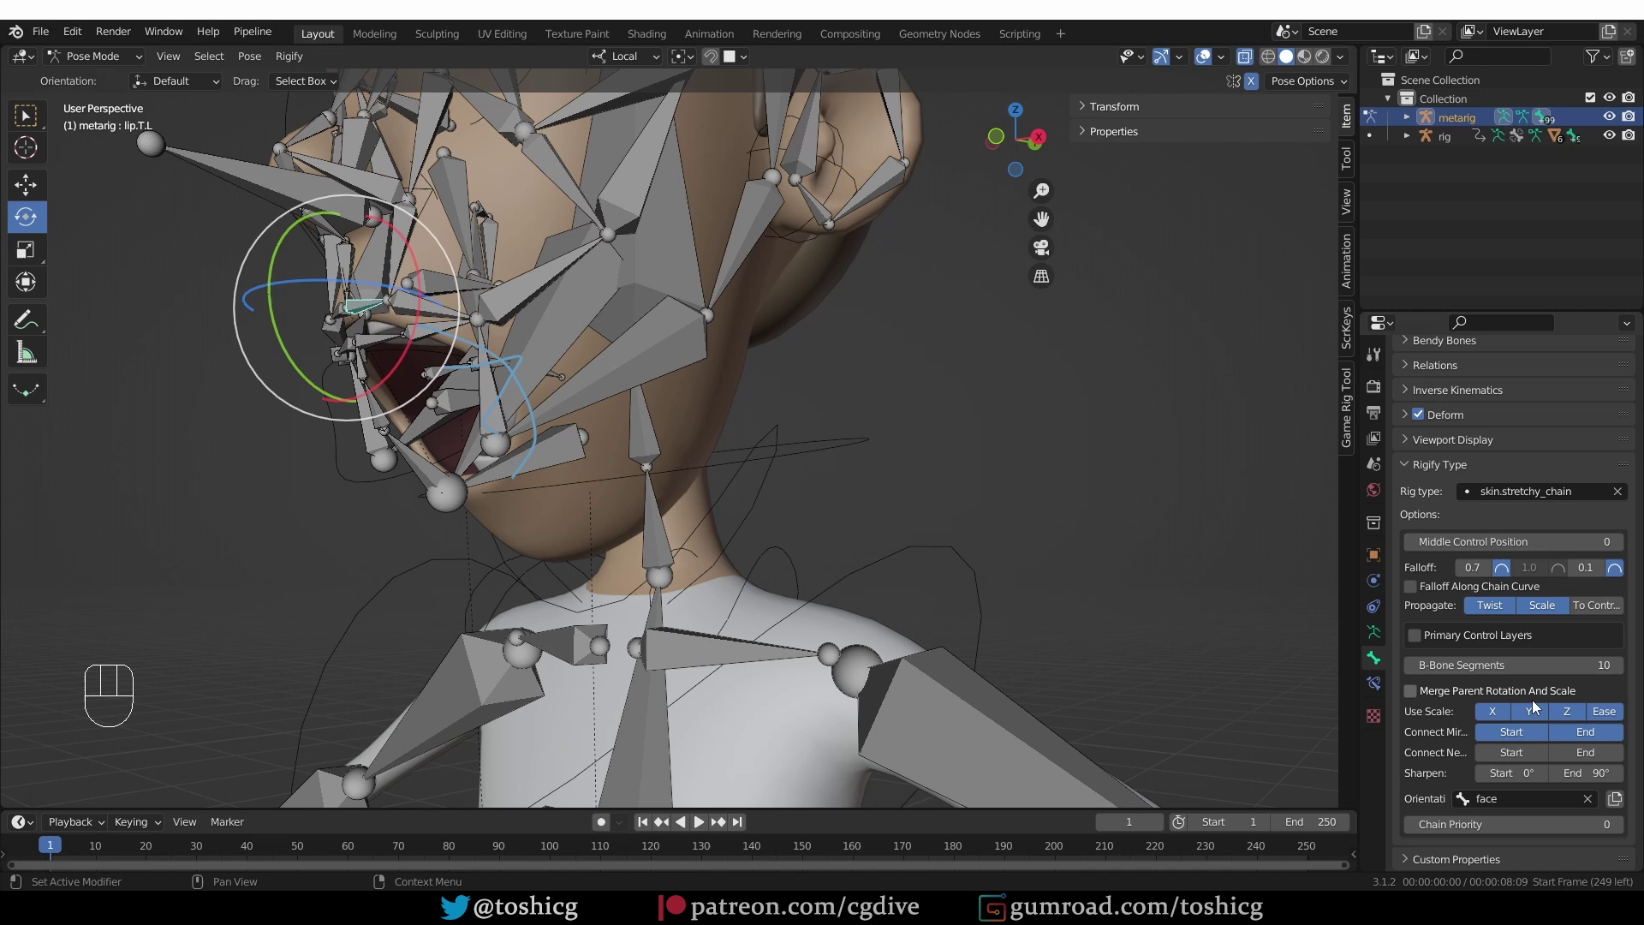
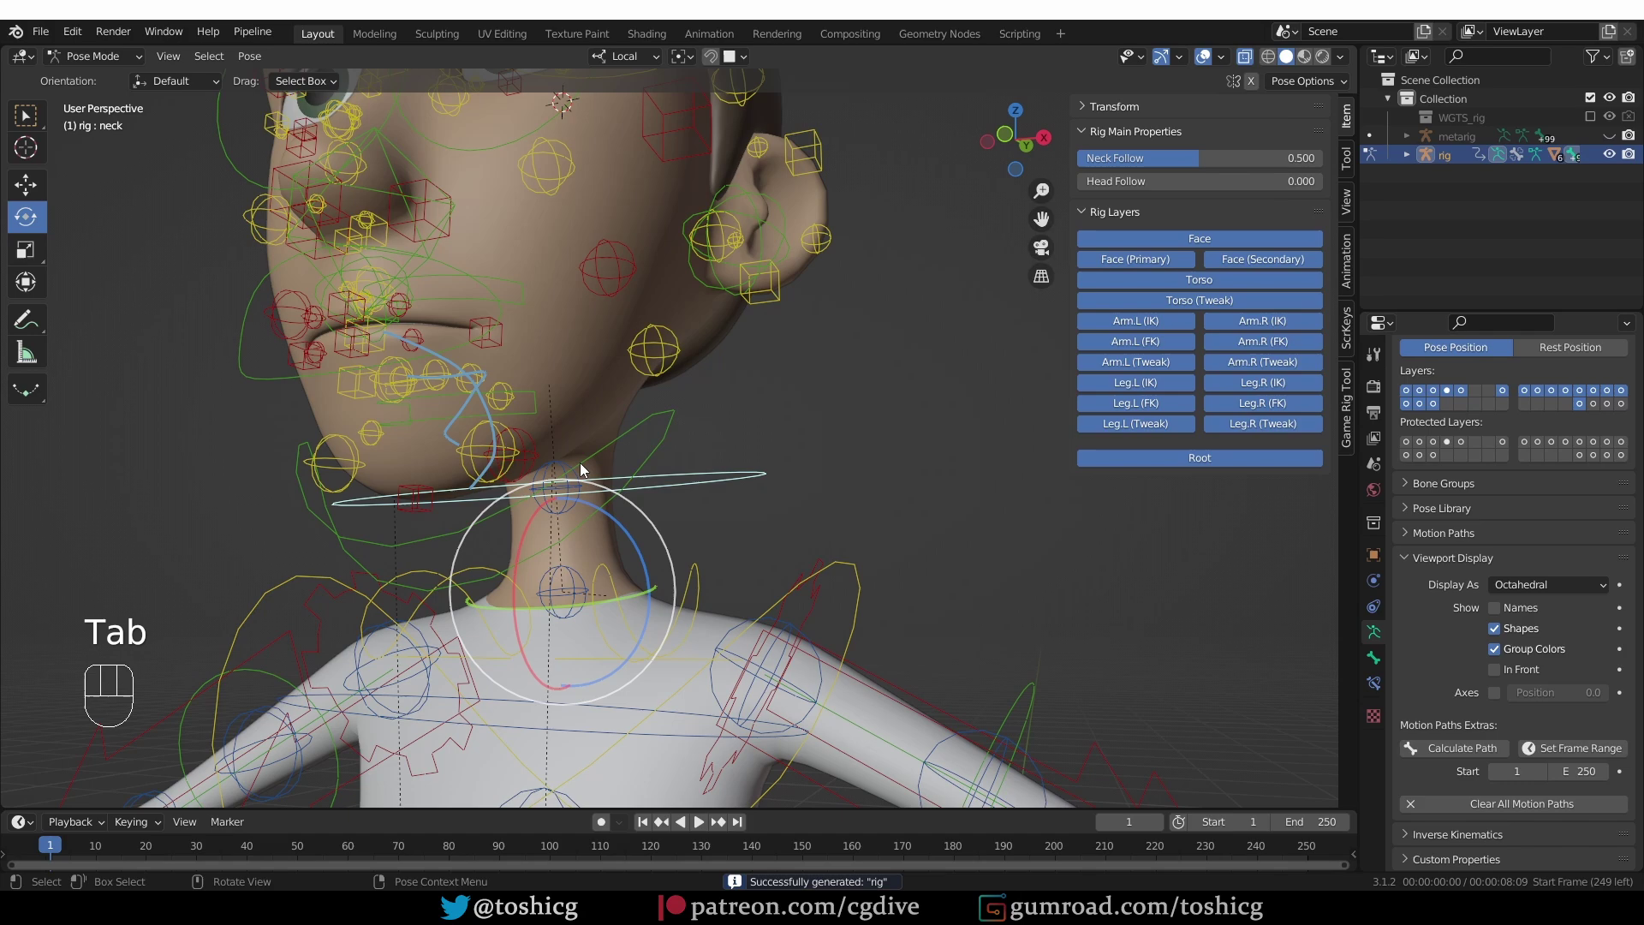
Select jaw_master on the regenerated rig and frame the mouth
middle_click(657, 485)
middle_click(654, 490)
key("r")
key("x")
left_click(645, 315)
key("z")
middle_click(588, 470)
Rotate jaw_master to open the mouth and inspect the sharper lip corners
key("d")
left_click_drag(485, 412, 517, 476)
key("d")
key("z")
key("d")
key("shift+h")
left_click_drag(384, 491, 587, 482)
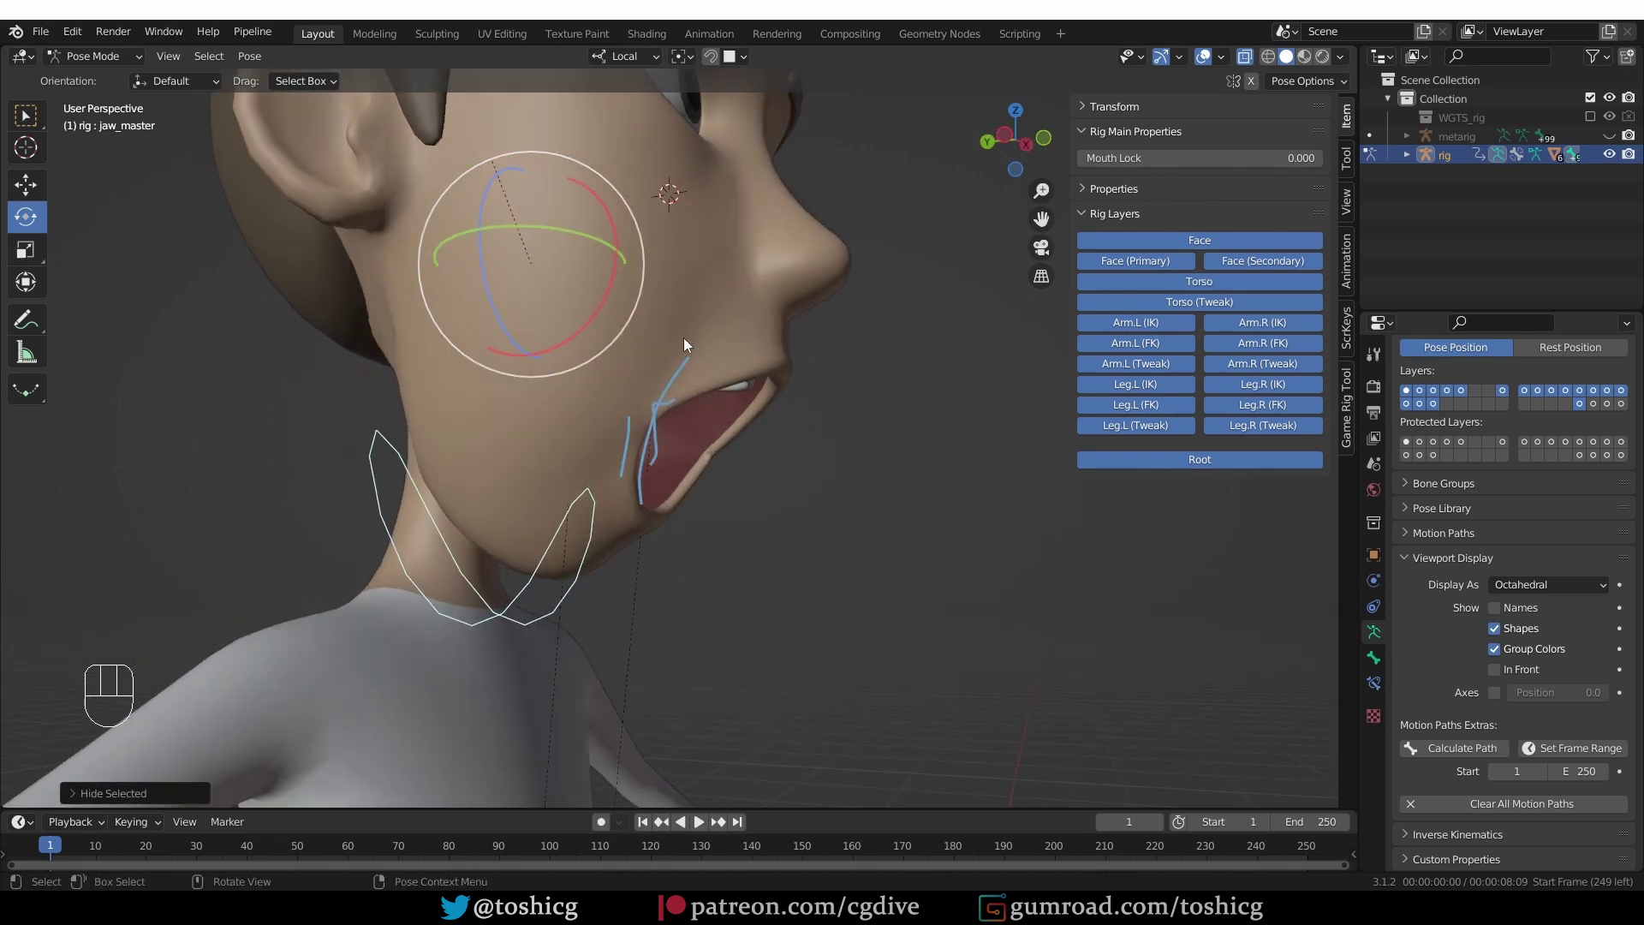
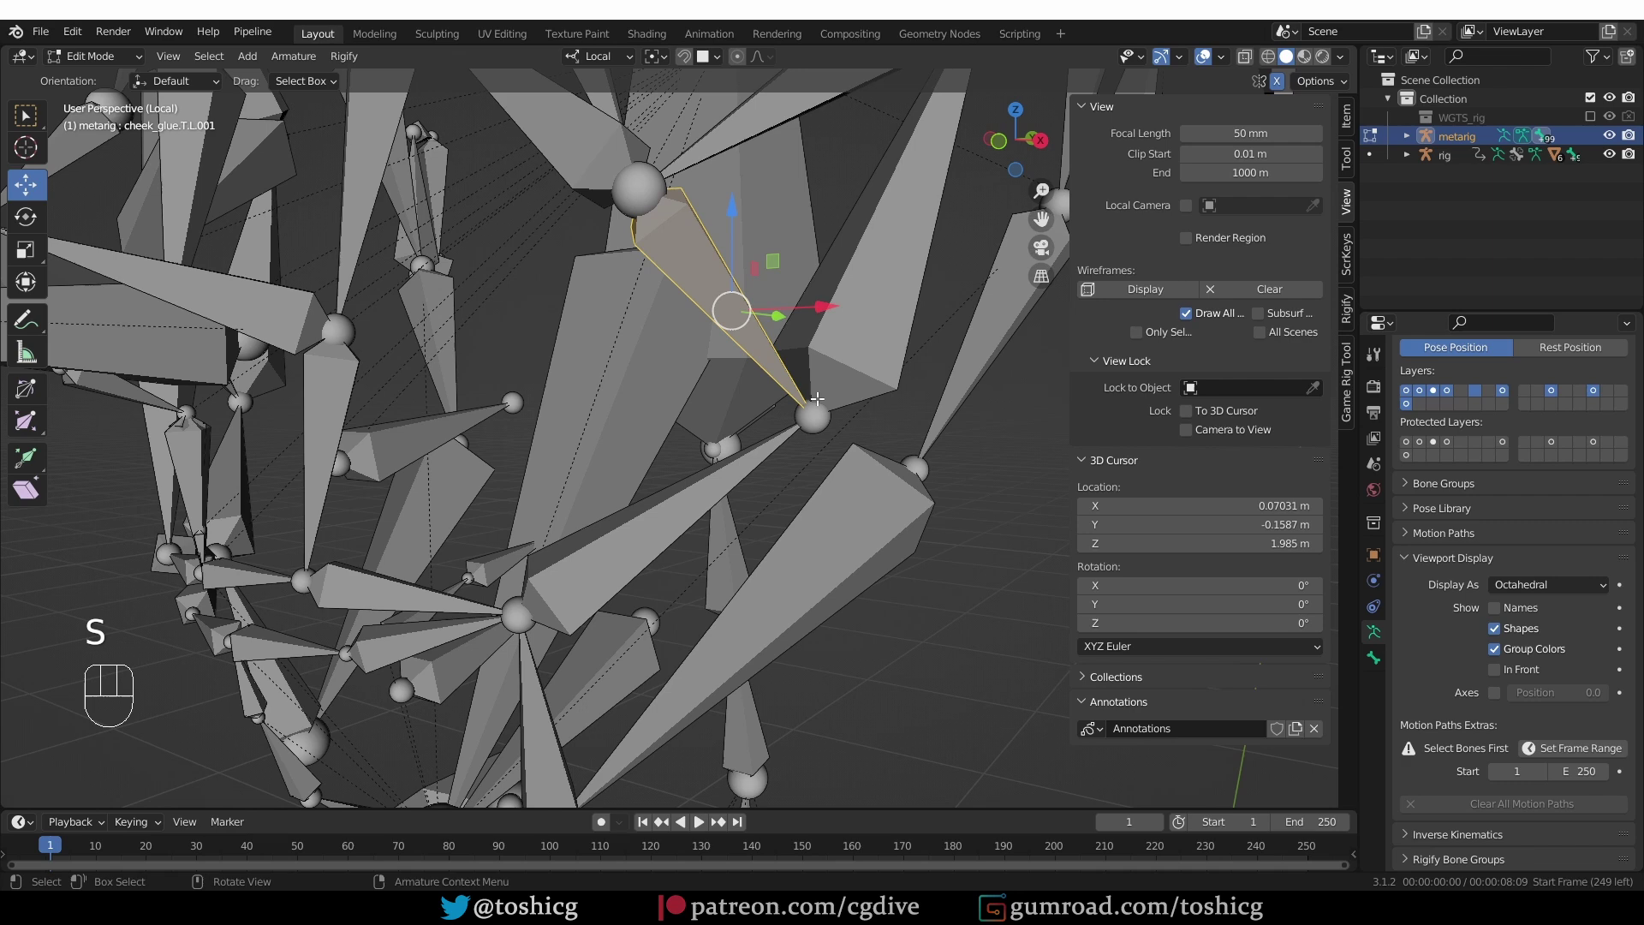
Move the cheek_glue.T.L.001 joint away from the neighbouring metarig bones
key("g")
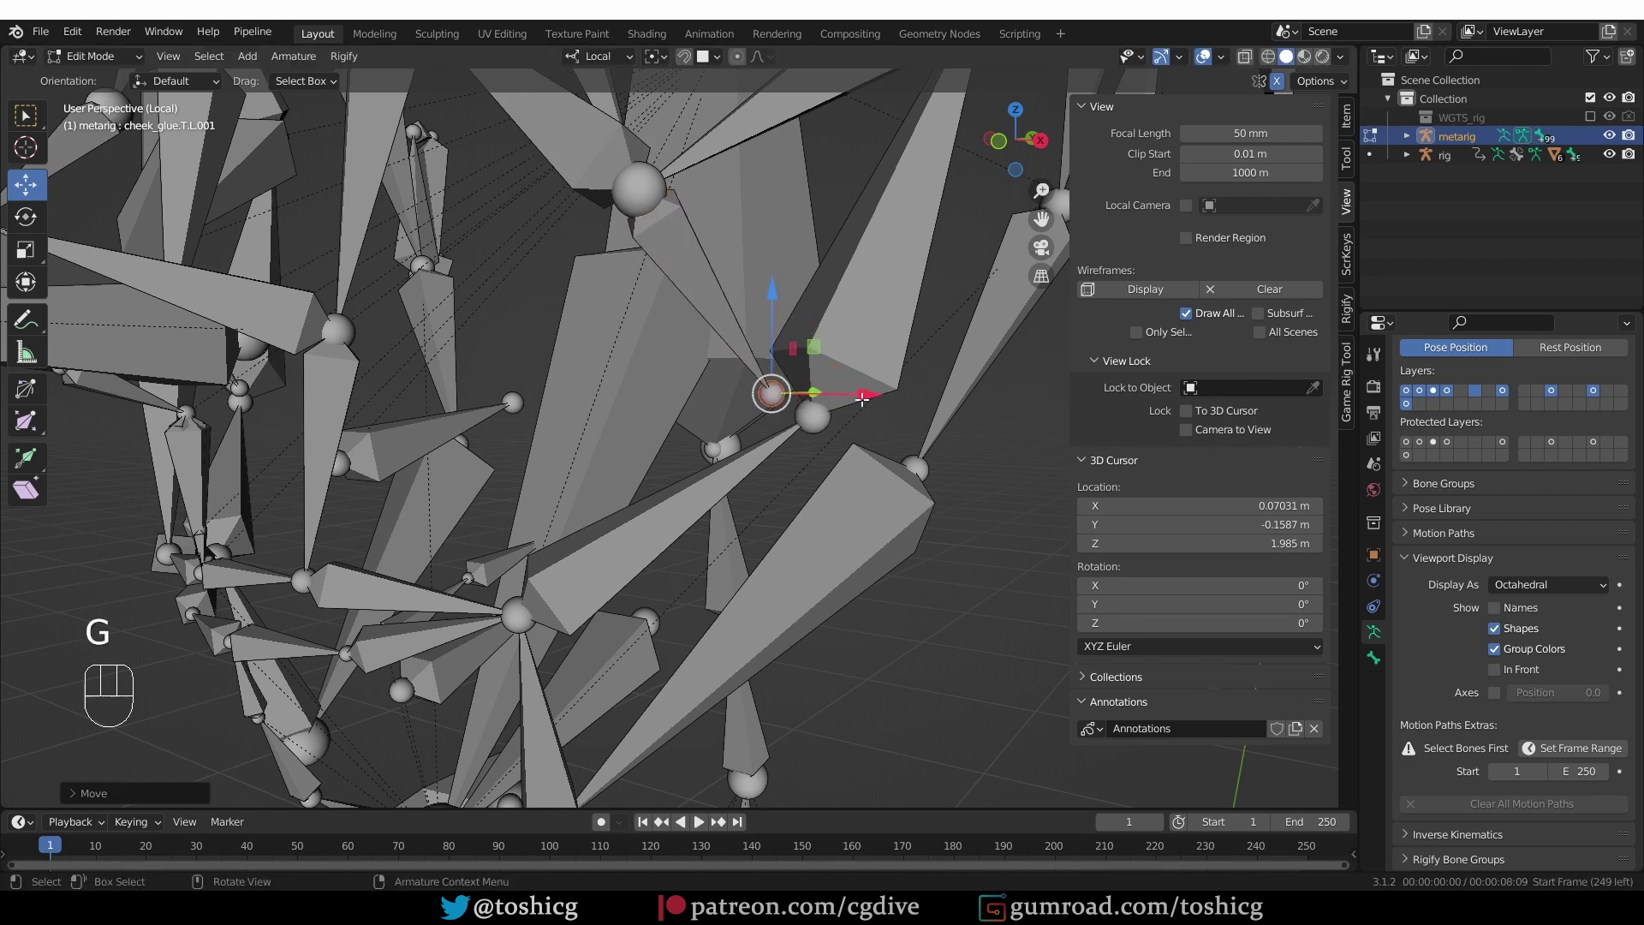
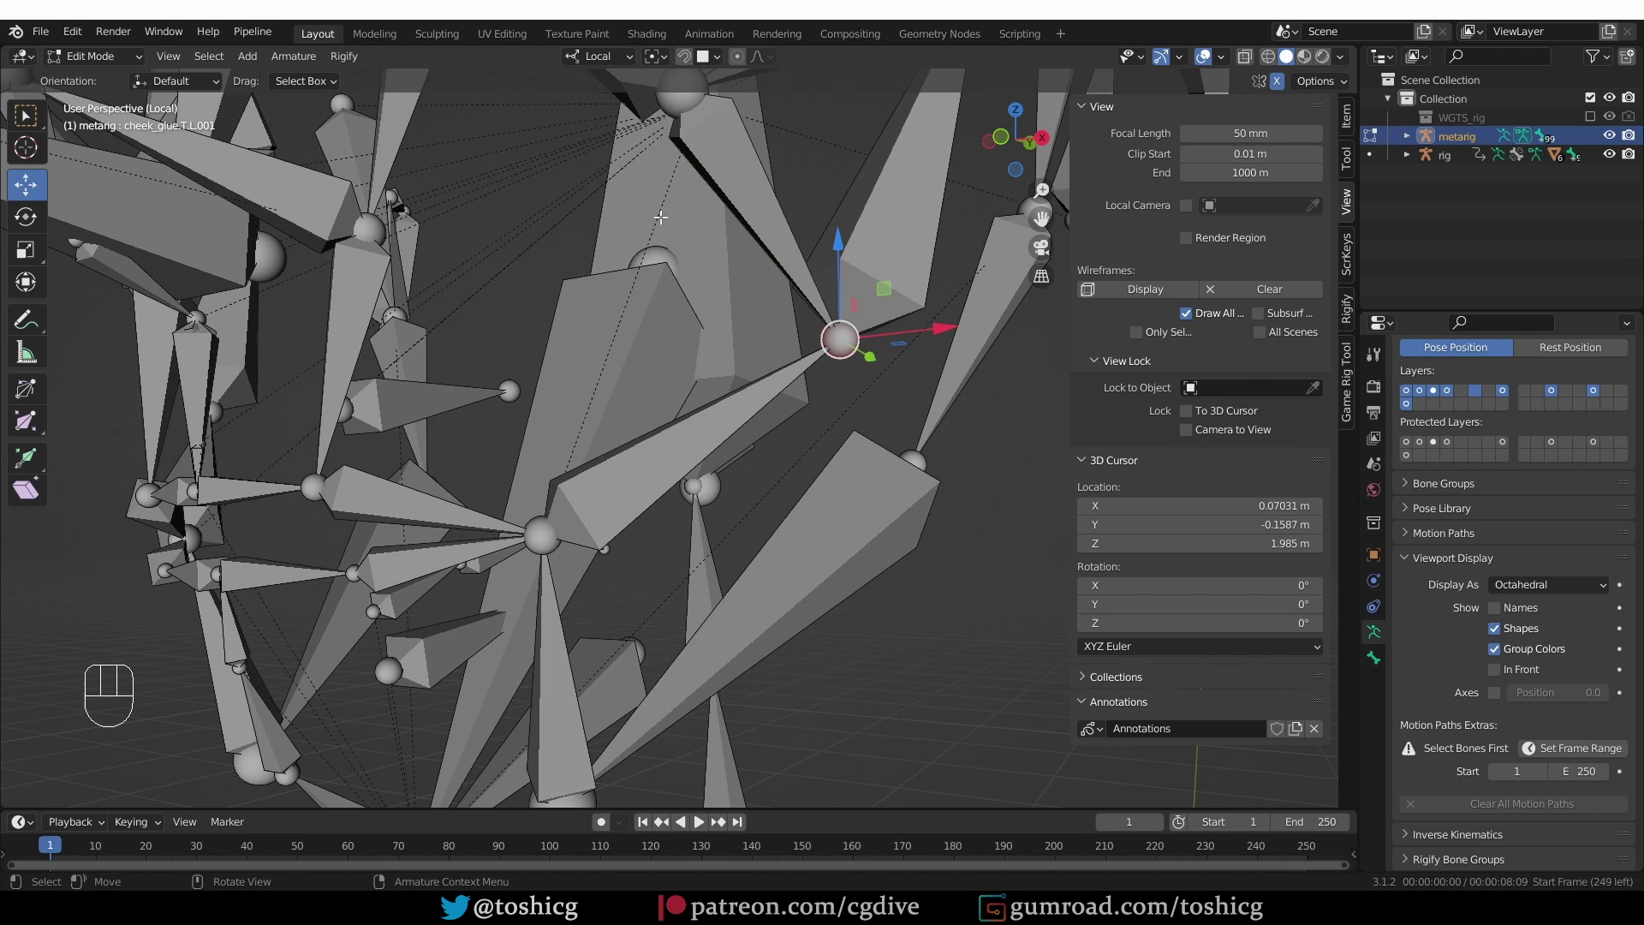
key("h")
key("g")
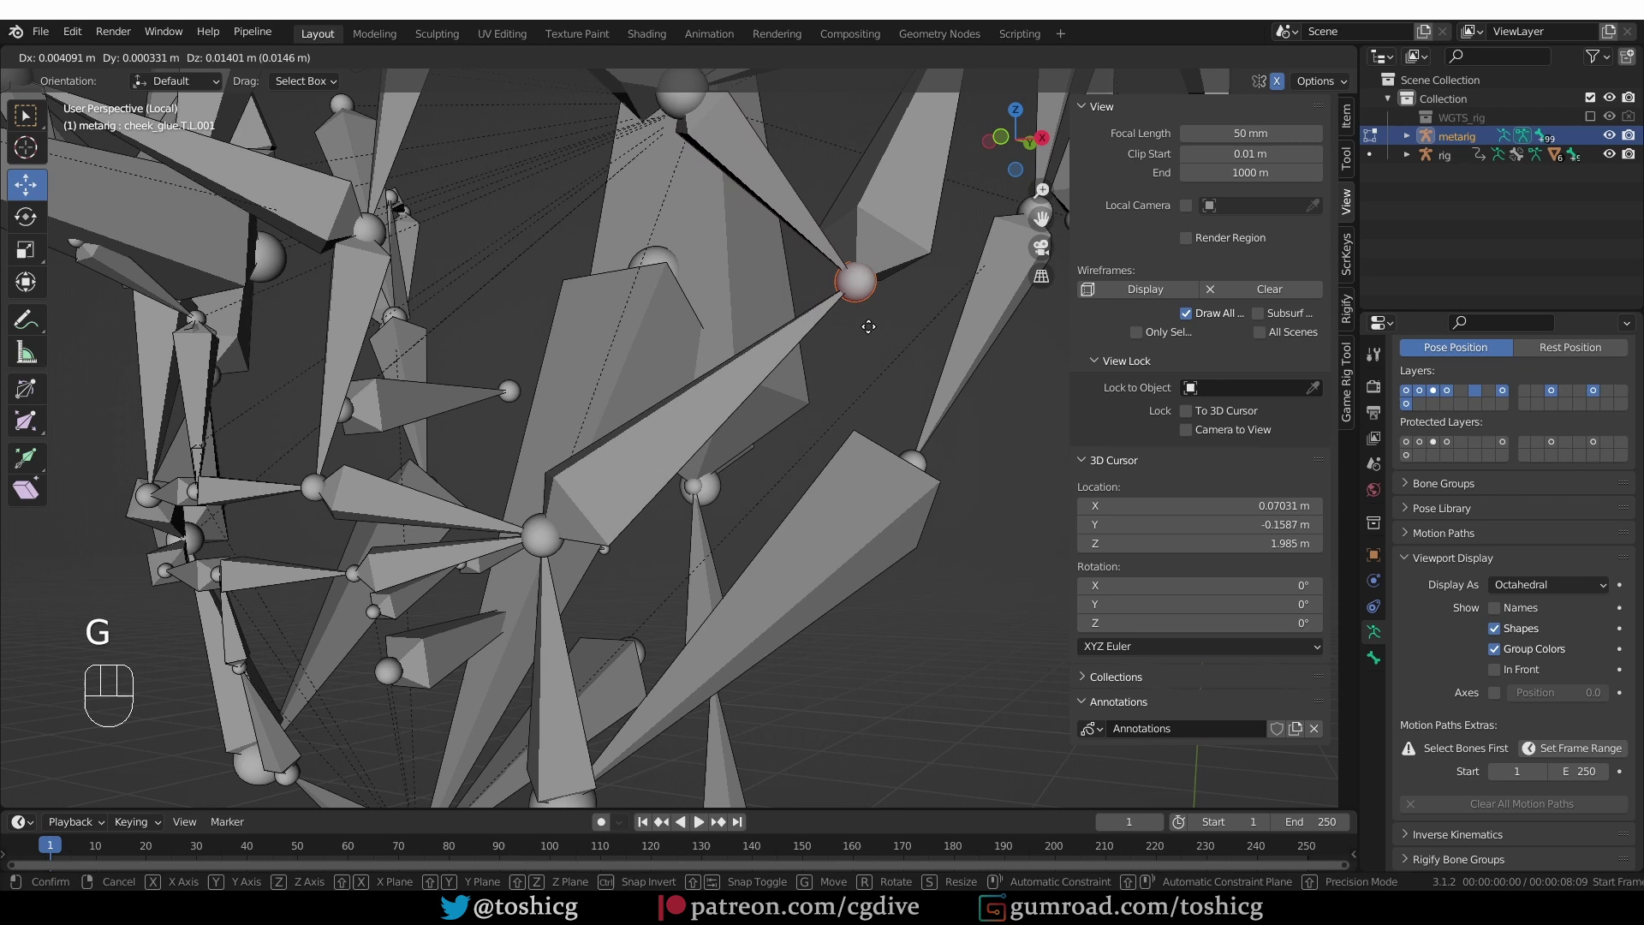